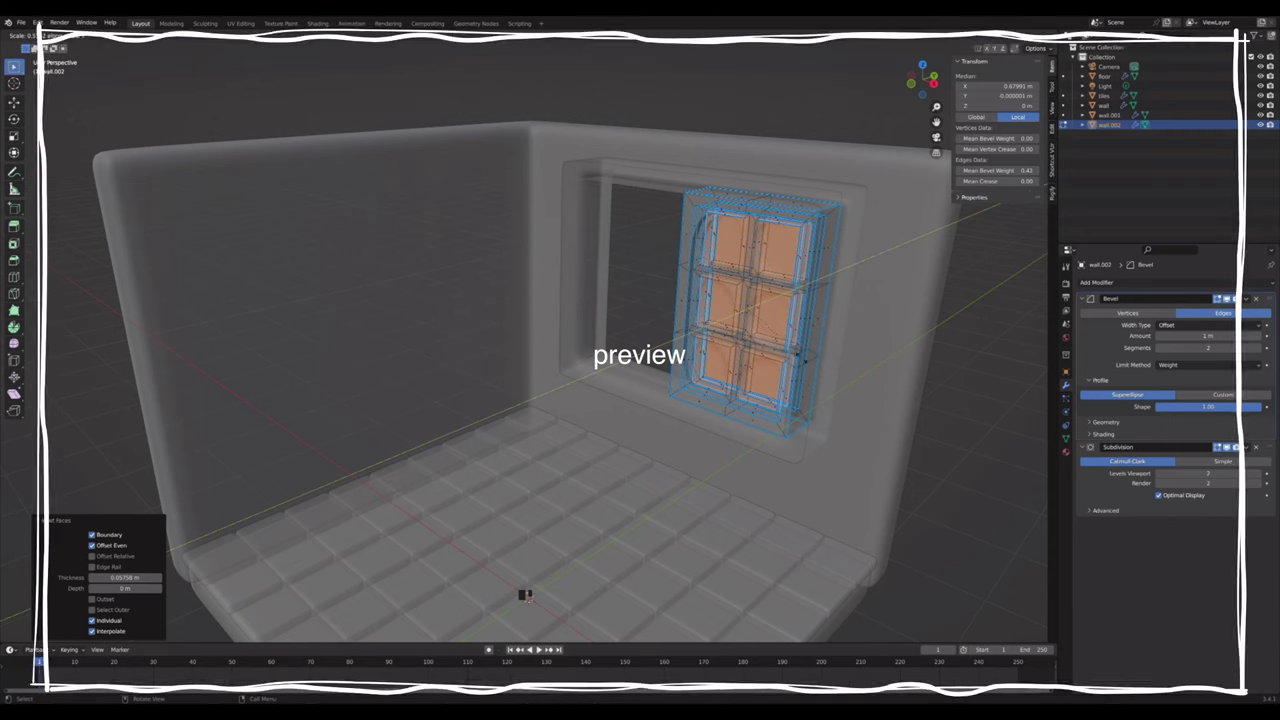
# - Make the camera orthographic and scale the default cube to 2.25 × 2.25 × 2
pyautogui.press('ctrl+b')
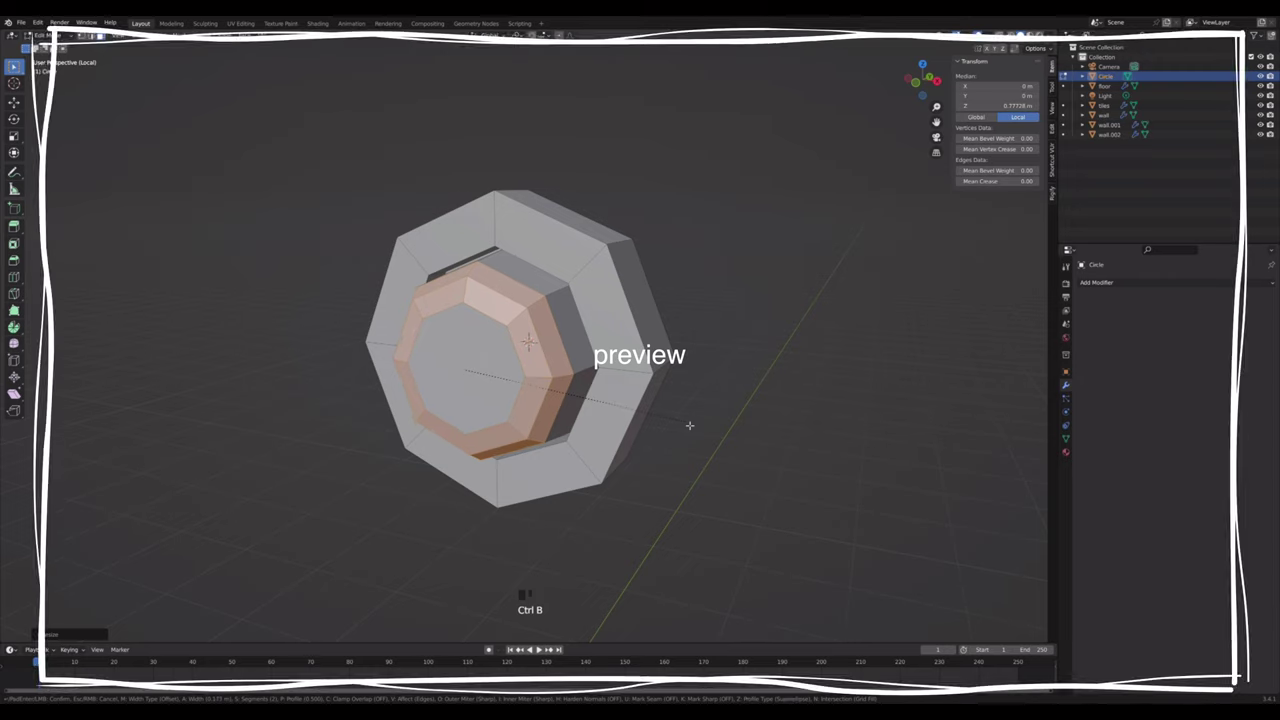
pyautogui.press('x')
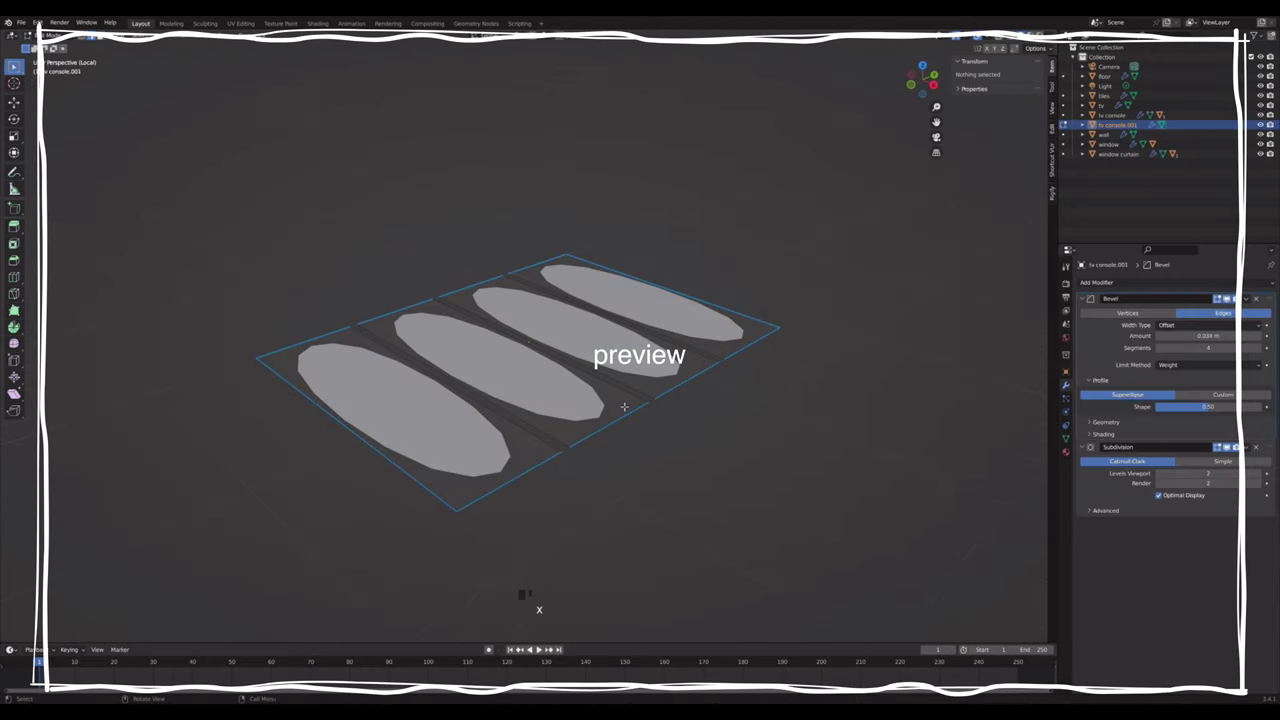
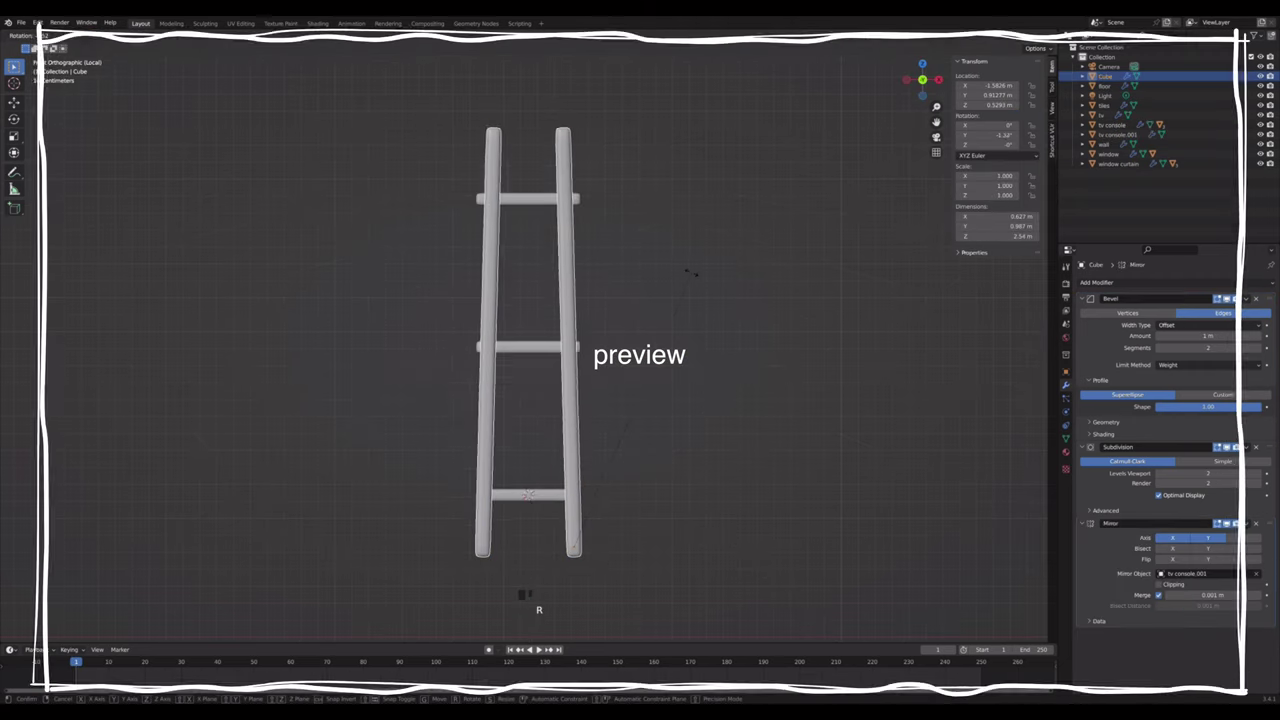
pyautogui.click(542, 648)
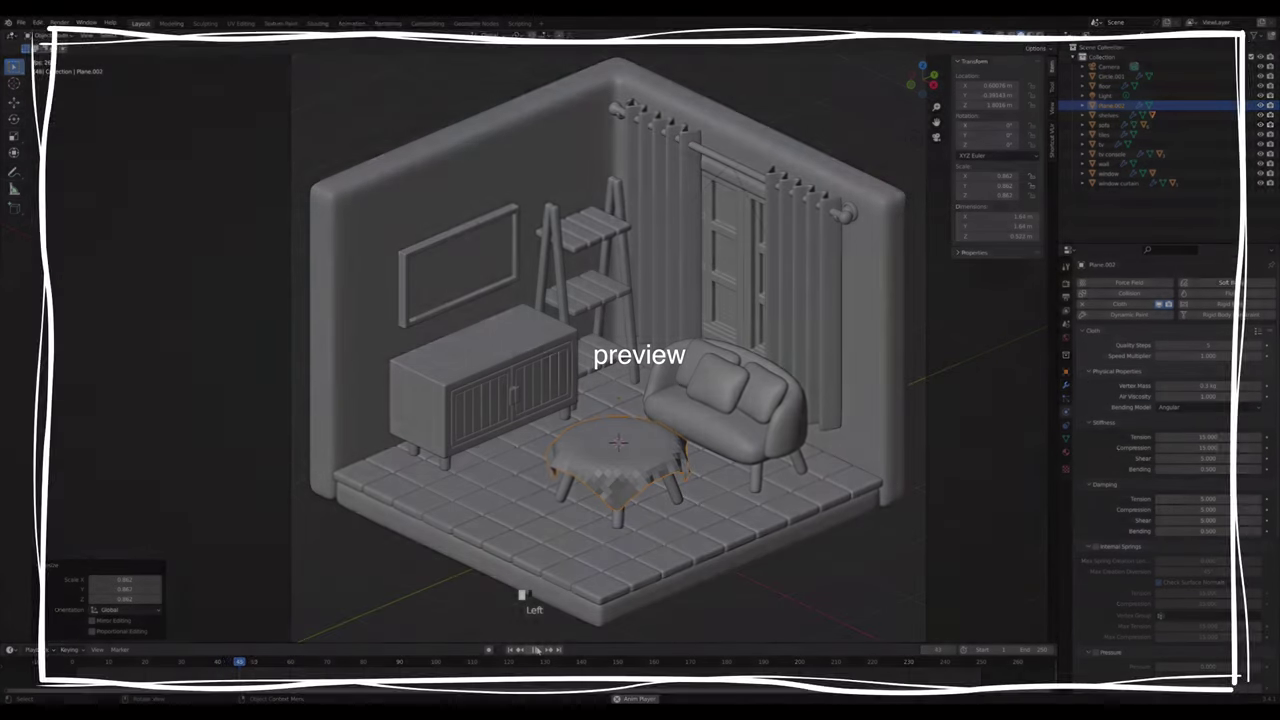
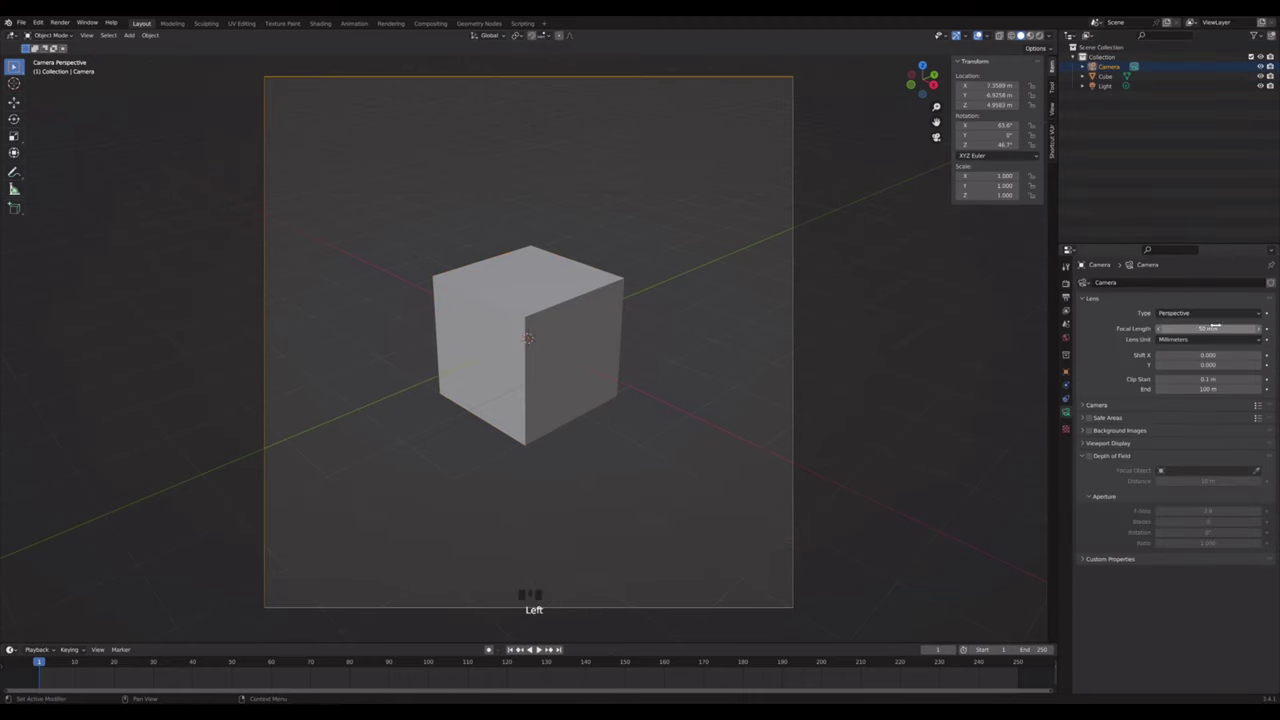
pyautogui.moveTo(1221, 313); pyautogui.dragTo(574, 332)
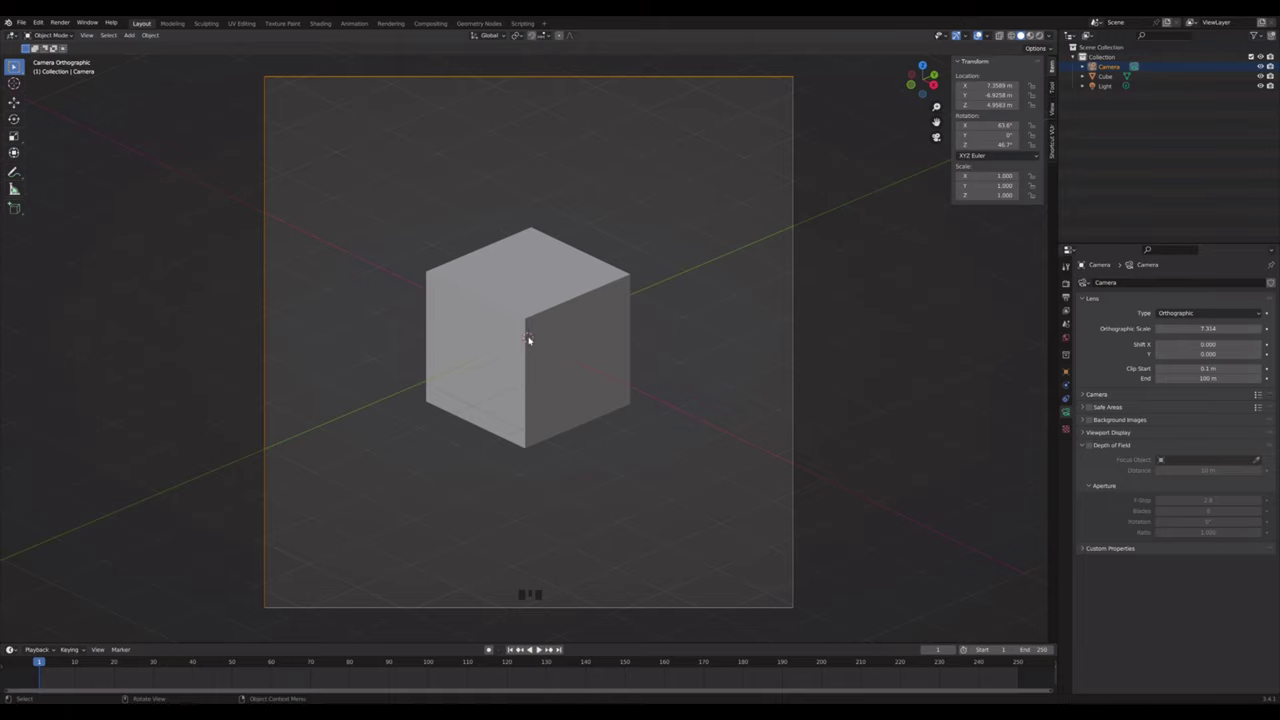
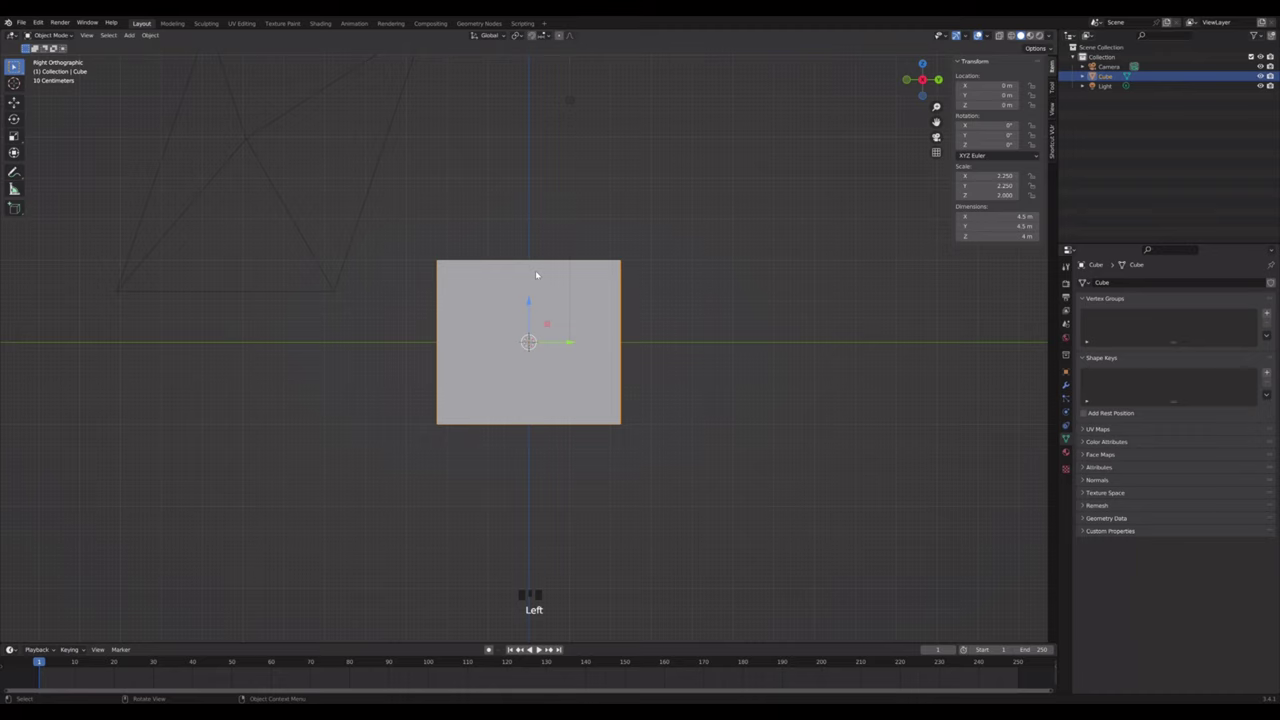
# - Raise the cube above the grid, remove its front faces and split the bottom face off as the floor
pyautogui.click(532, 303)
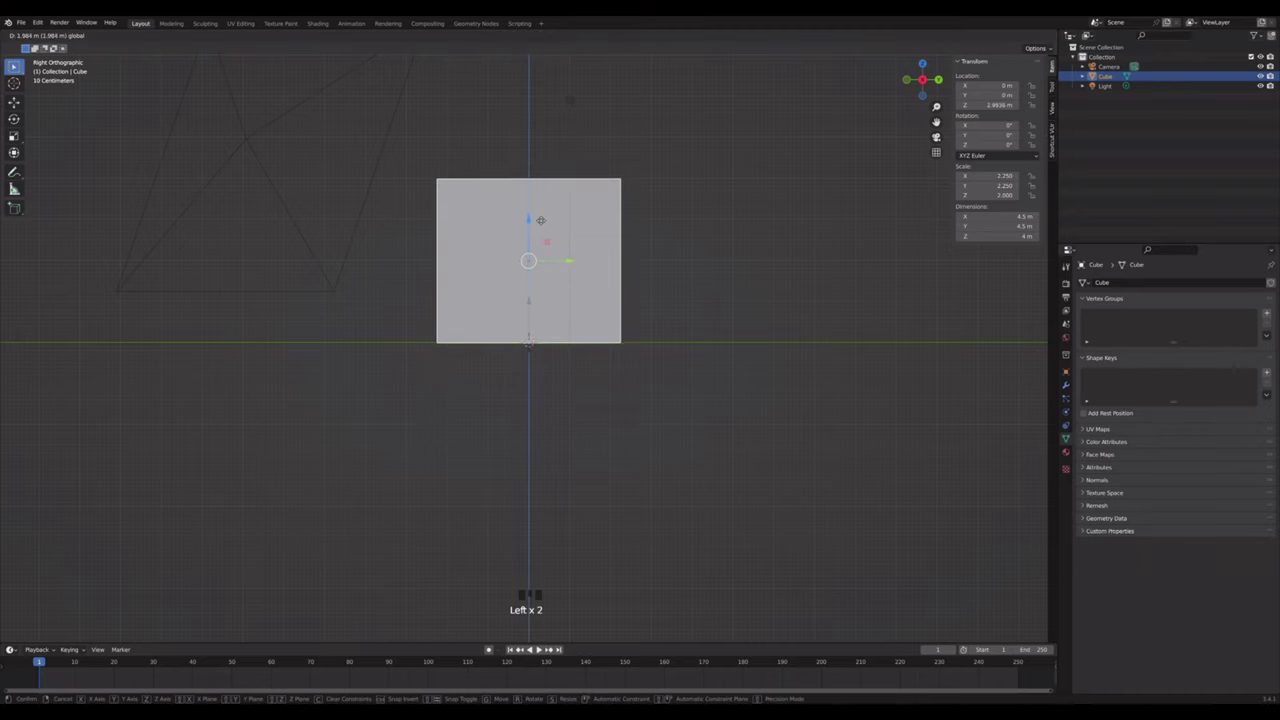
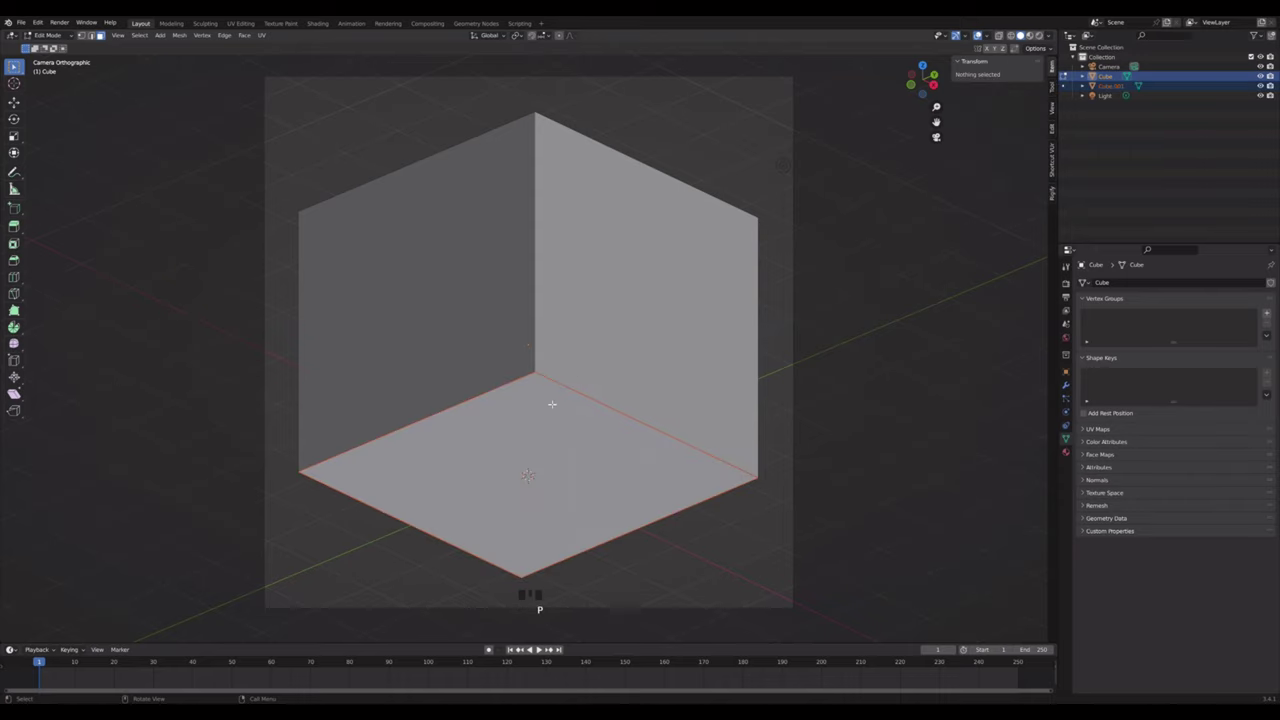
pyautogui.press('Tab')
pyautogui.click(604, 366)
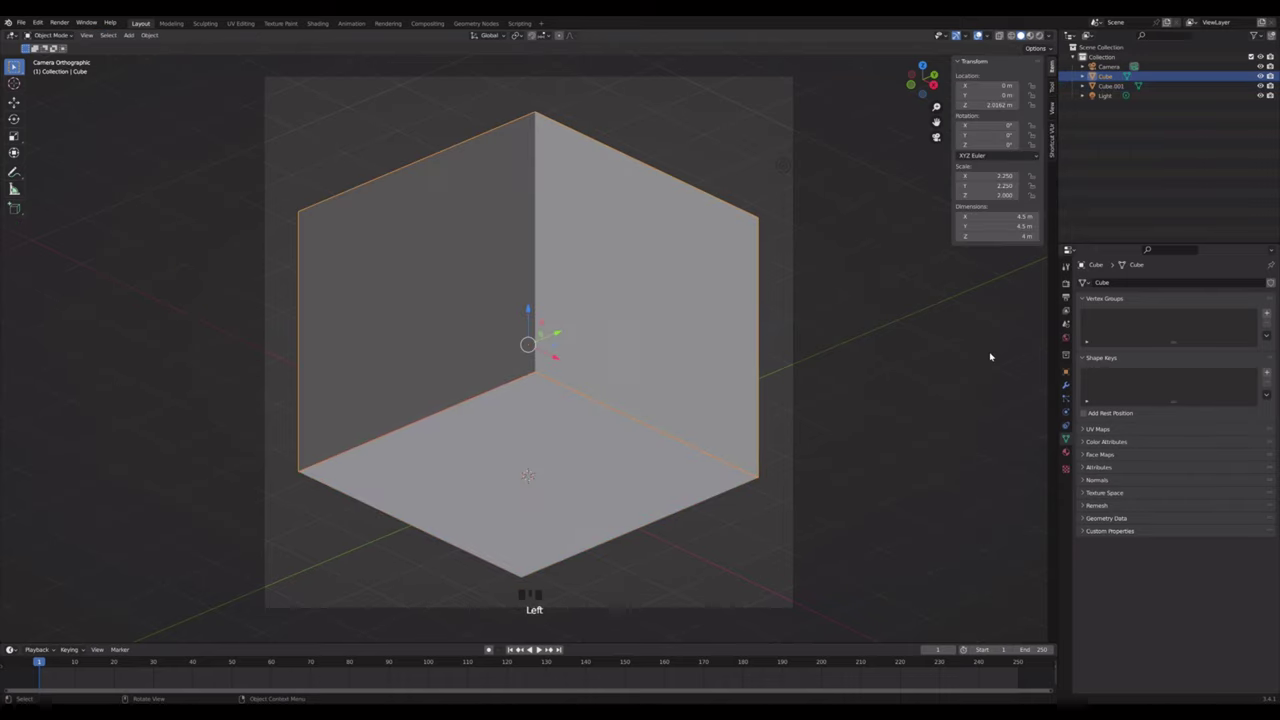
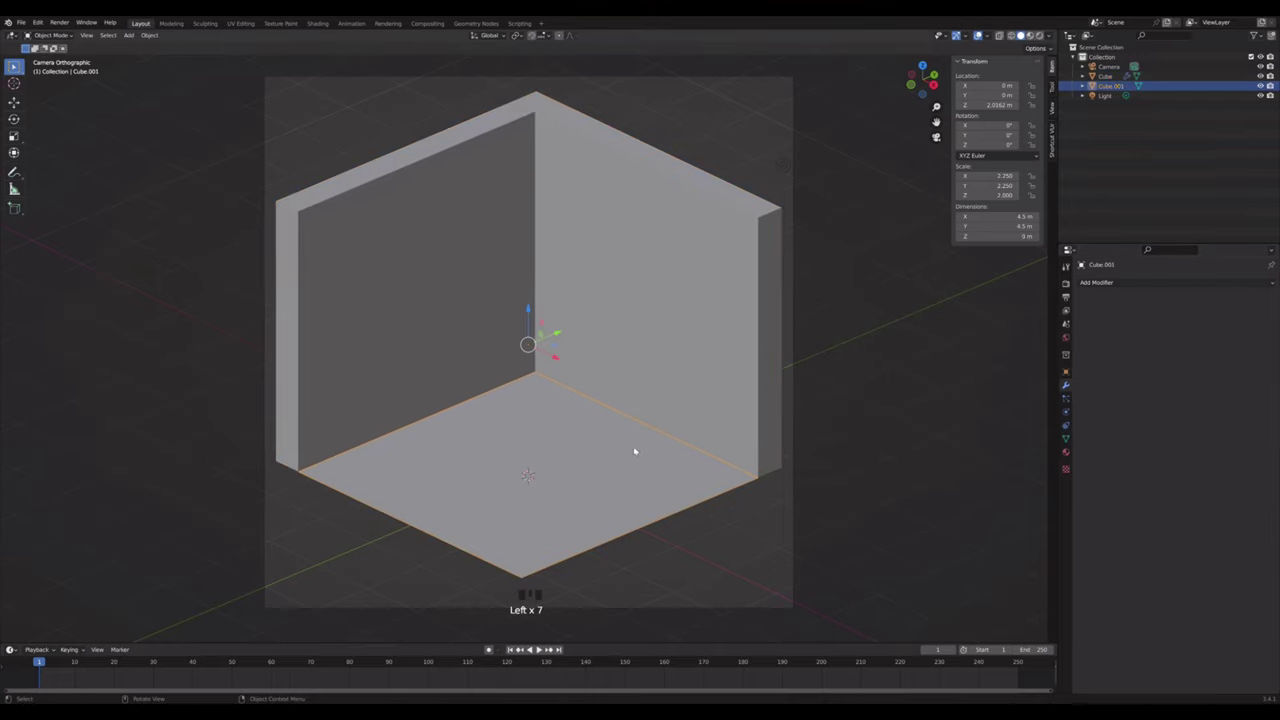
# - Copy the walls' Solidify modifier onto the floor via Ctrl+L Copy Modifiers
pyautogui.click(700, 399)
pyautogui.press('ctrl+l')
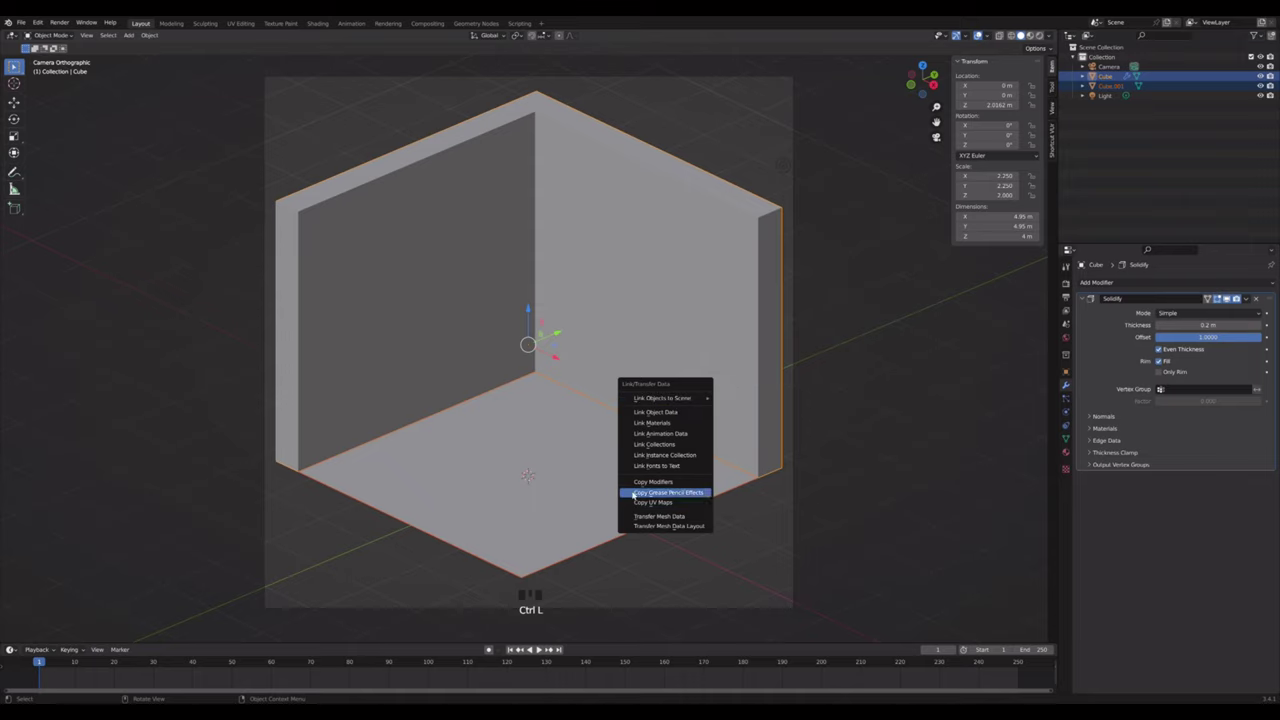
pyautogui.click(658, 479)
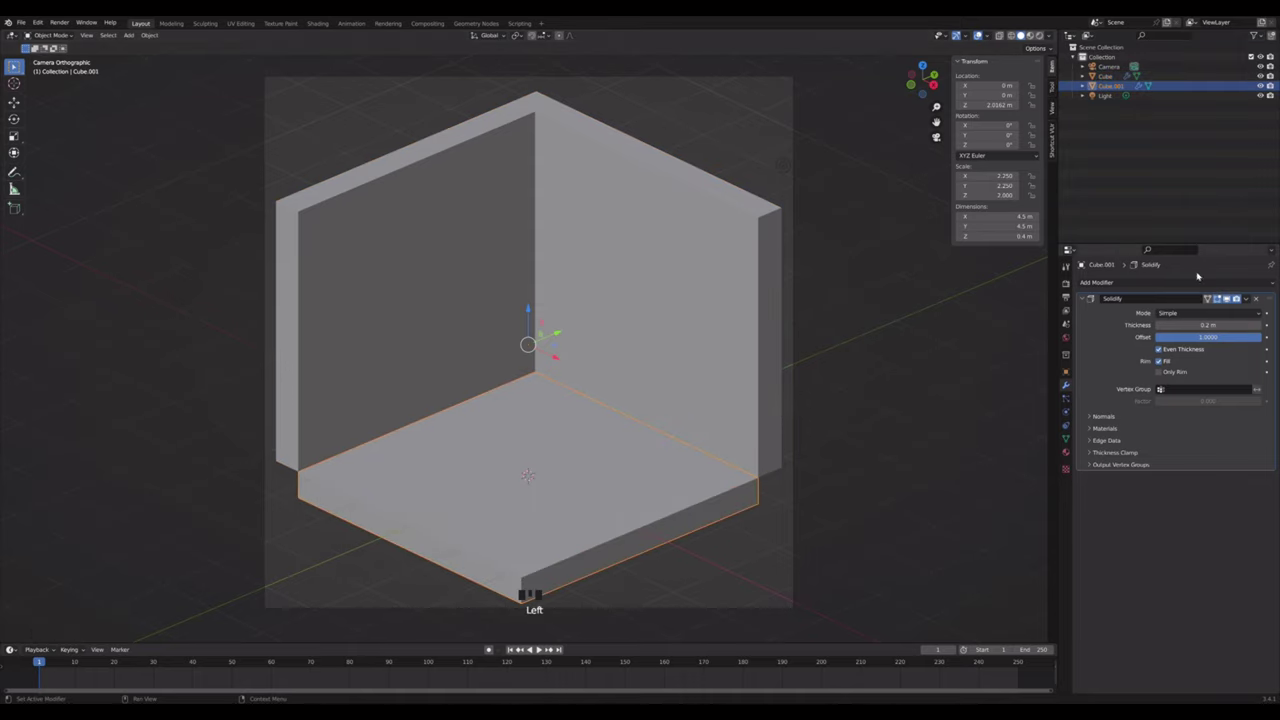
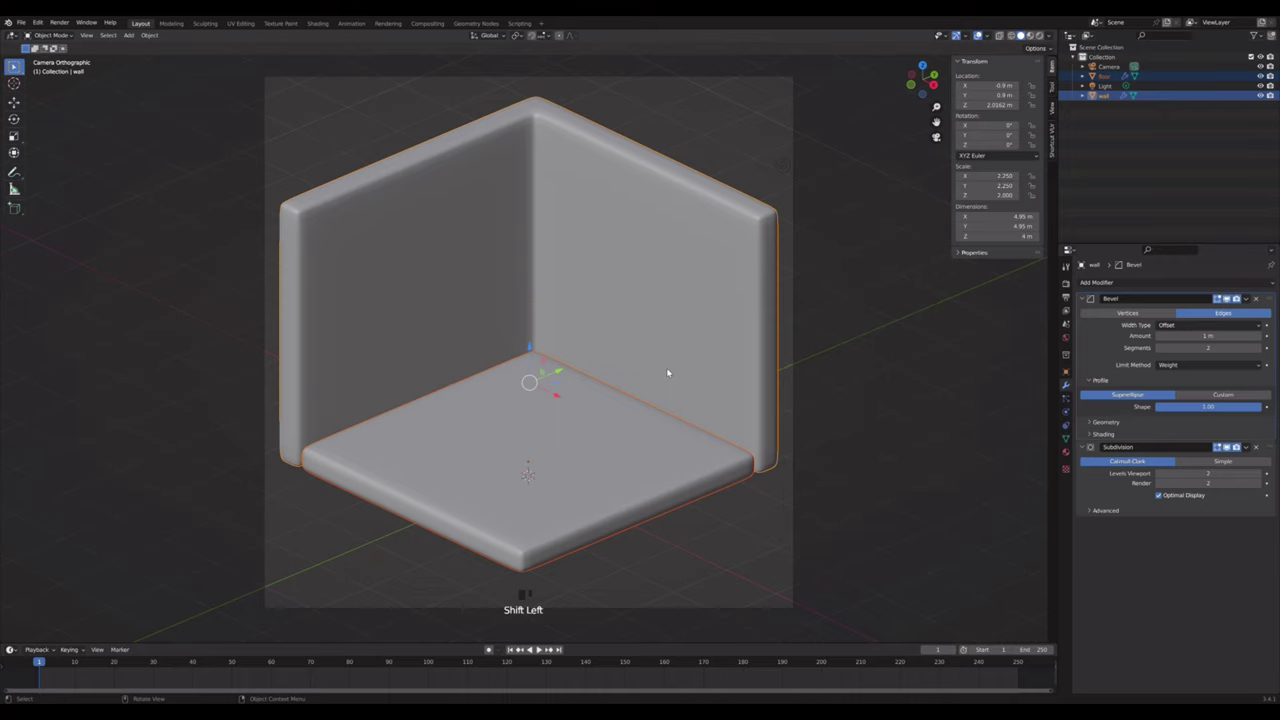
# - Apply the wall's scale and begin editing the 0.5 m floor tile mesh with everything selected
pyautogui.press('ctrl+a')
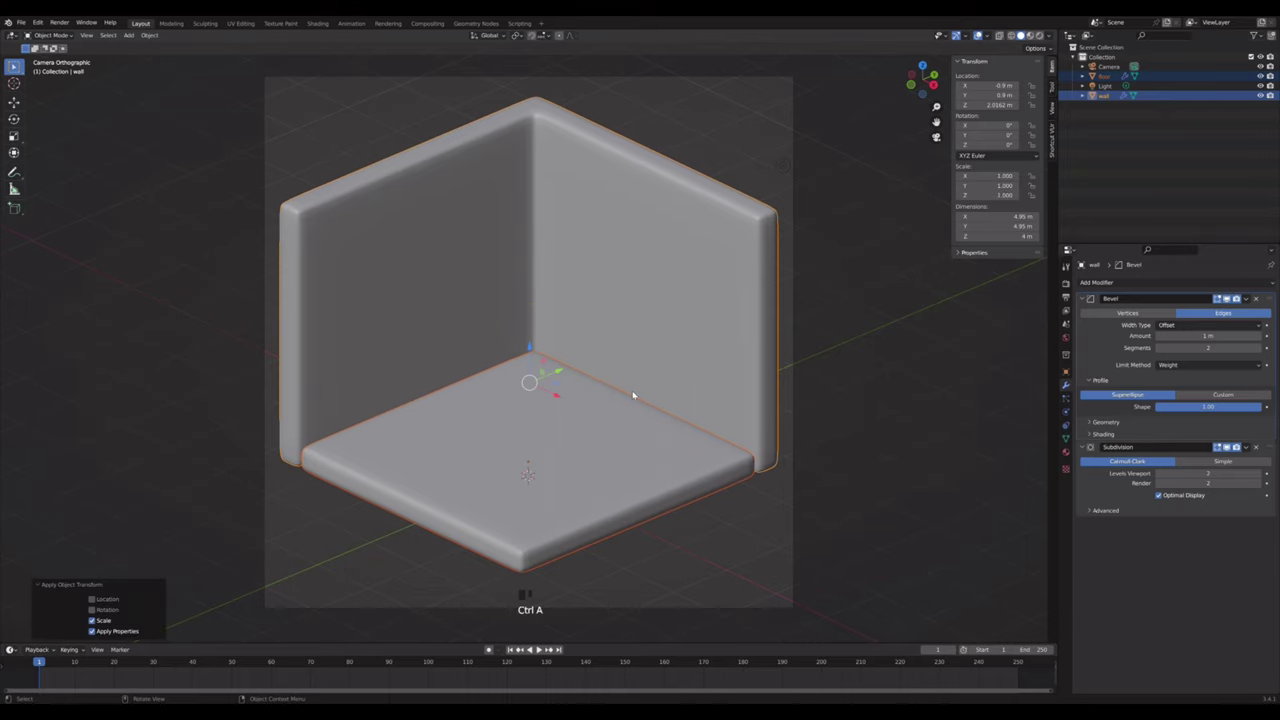
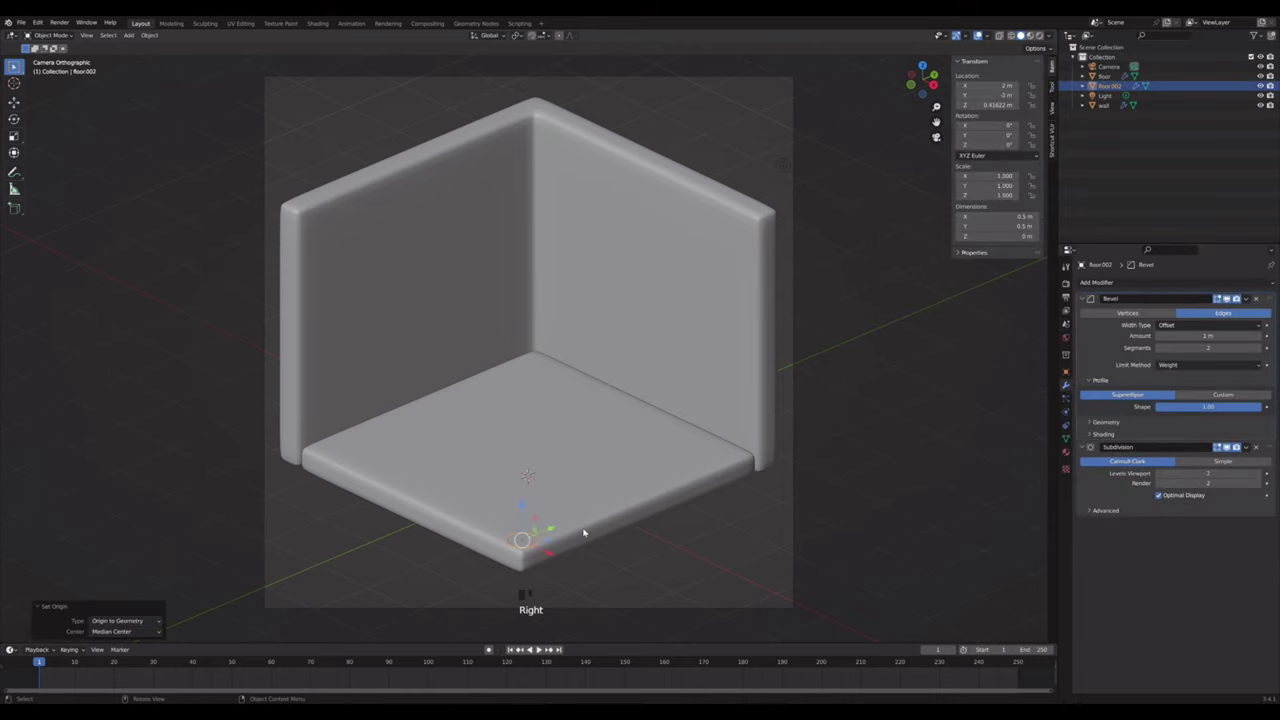
pyautogui.press('Tab')
pyautogui.press('a')
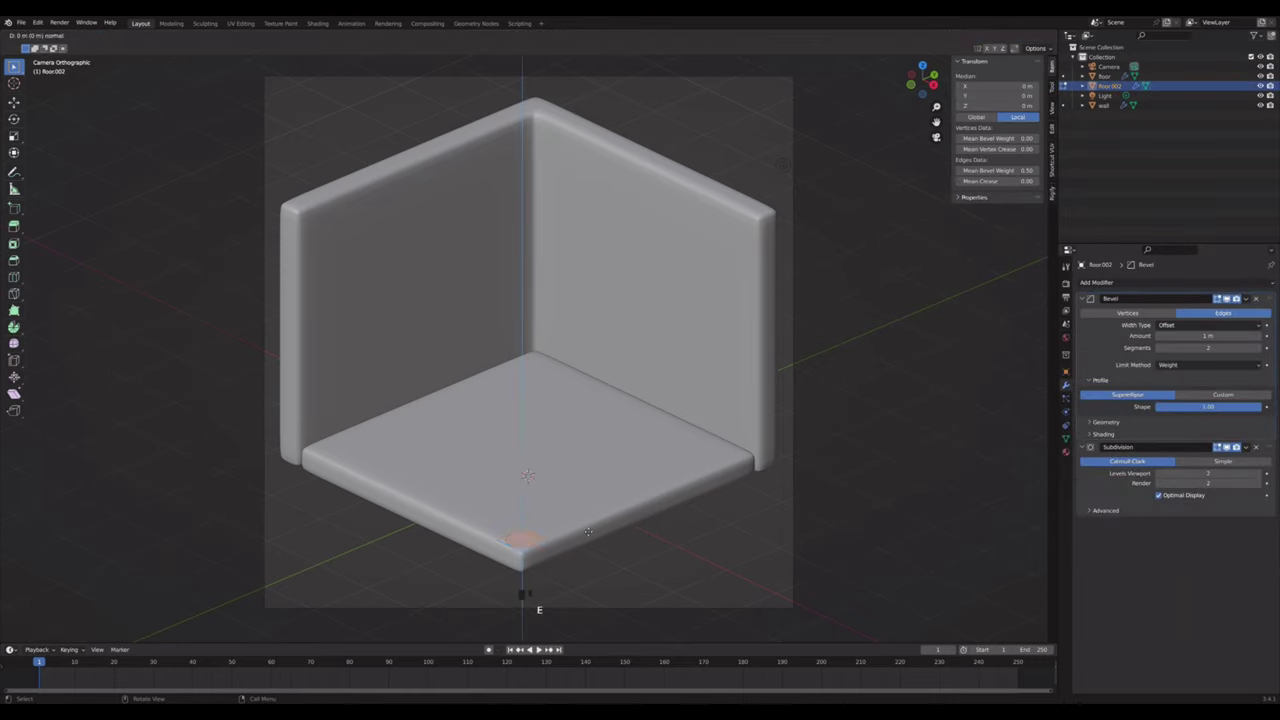
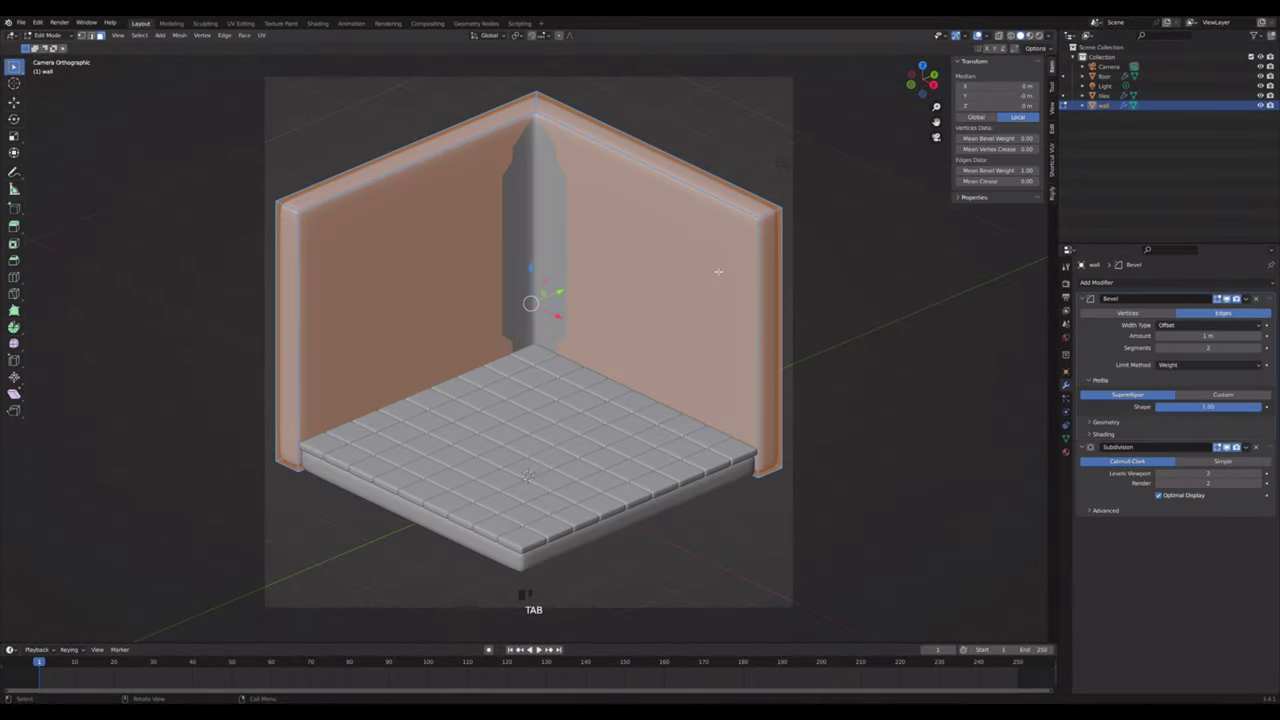
# - Add an edge loop across the wall and bevel its top edge for the window opening
pyautogui.press('ctrl+r')
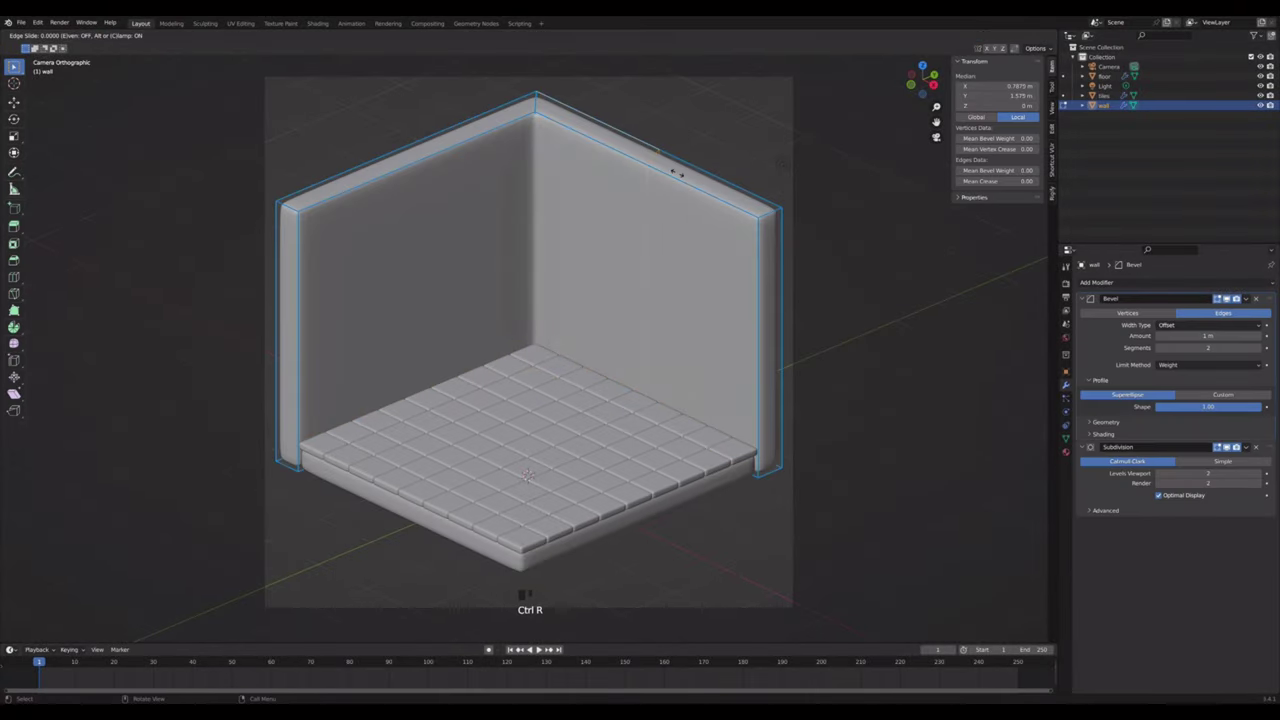
pyautogui.click(929, 69)
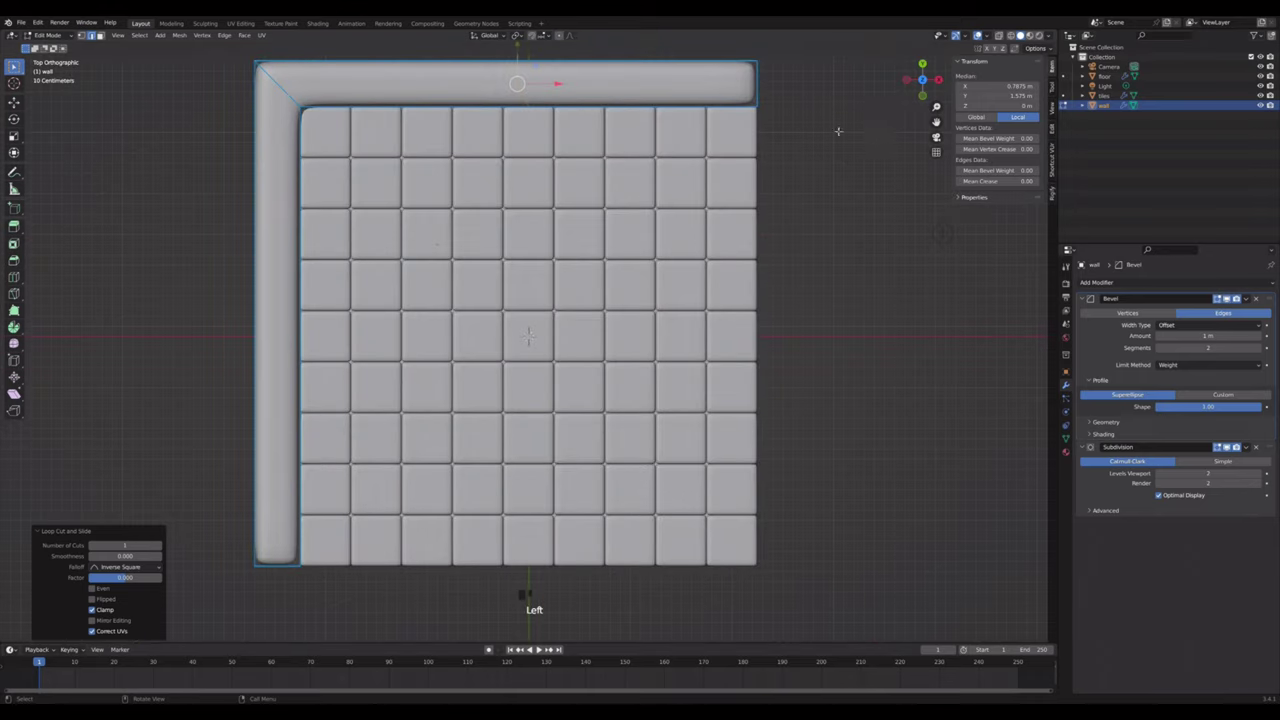
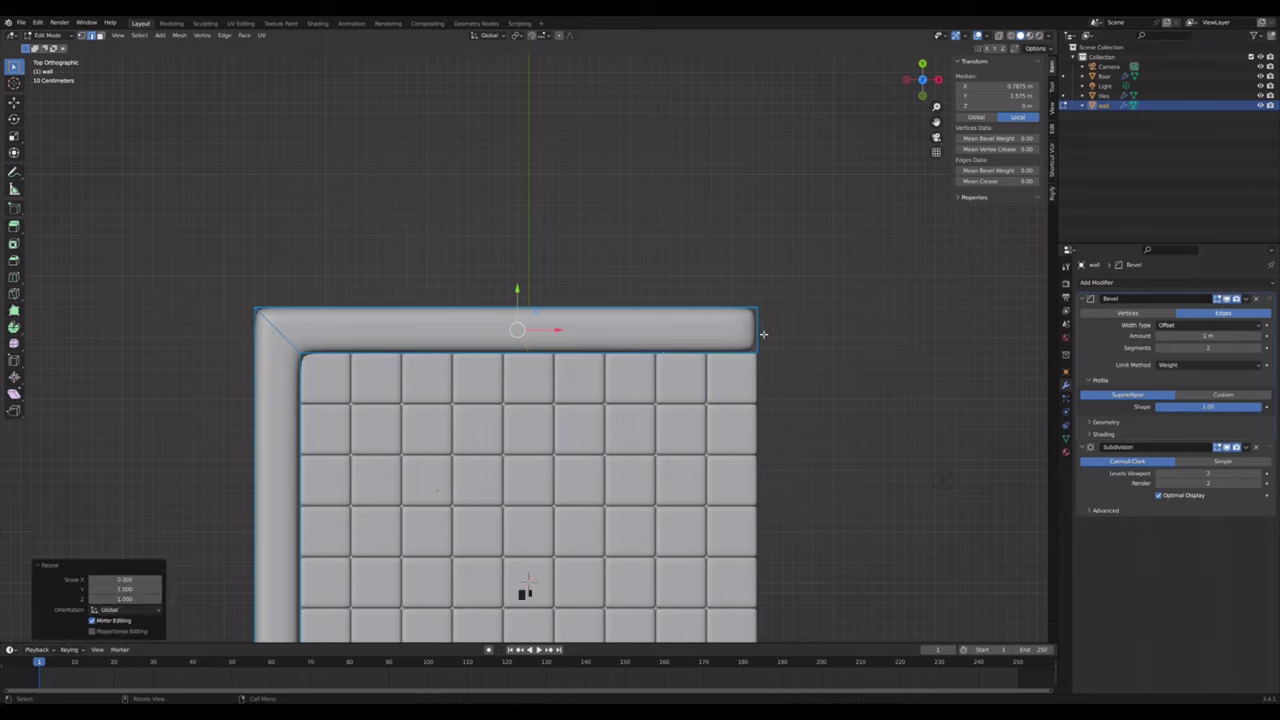
pyautogui.press('ctrl+b')
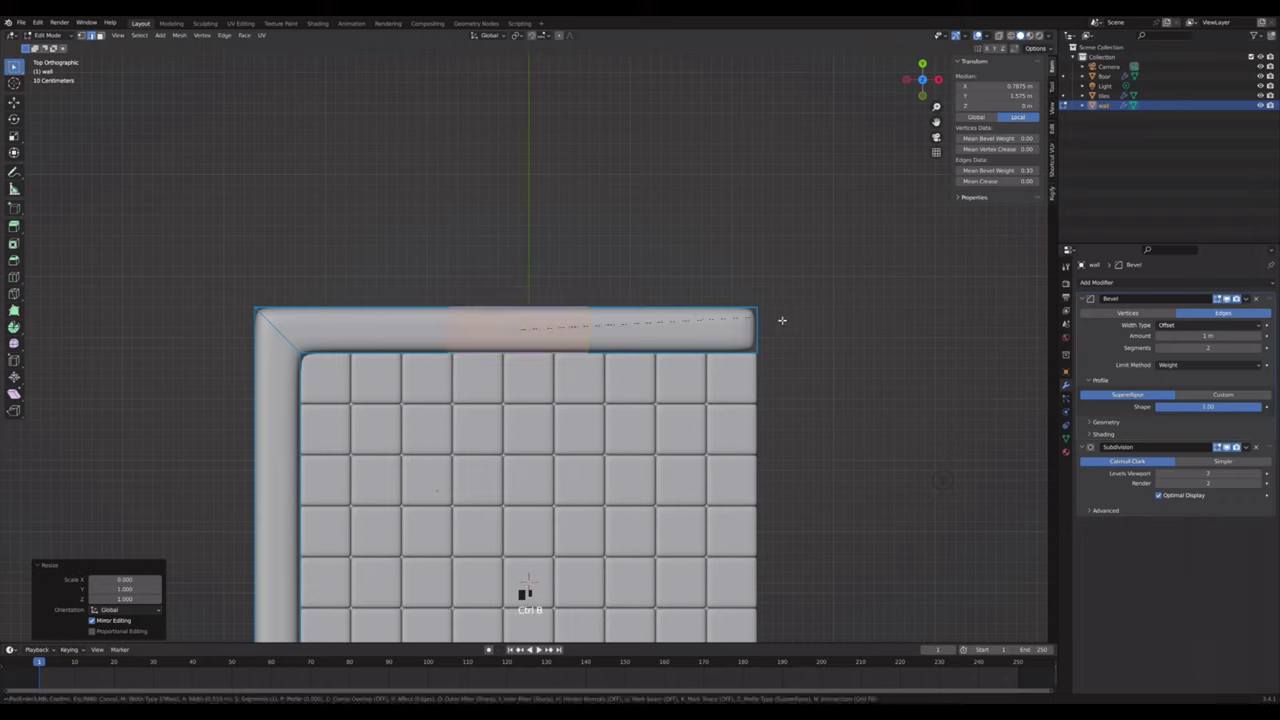
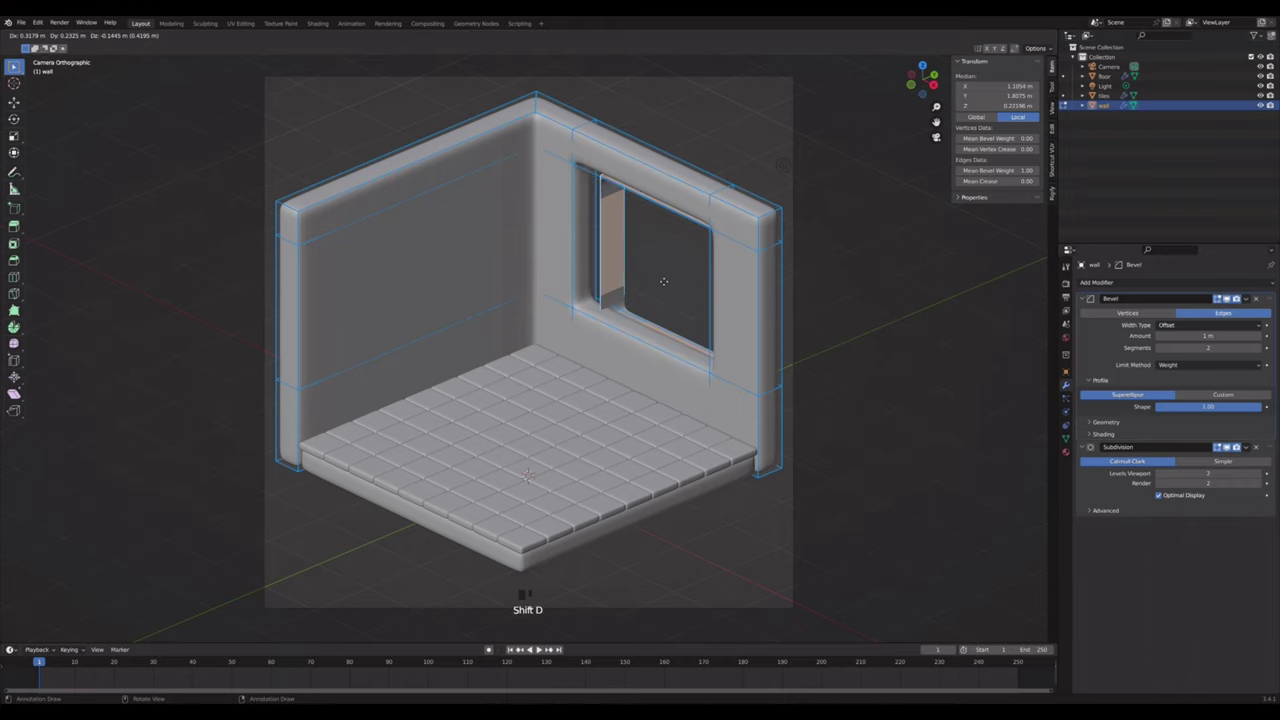
# - Separate the window rim as wall.001 and push all its faces along their normals into a frame
pyautogui.press('p')
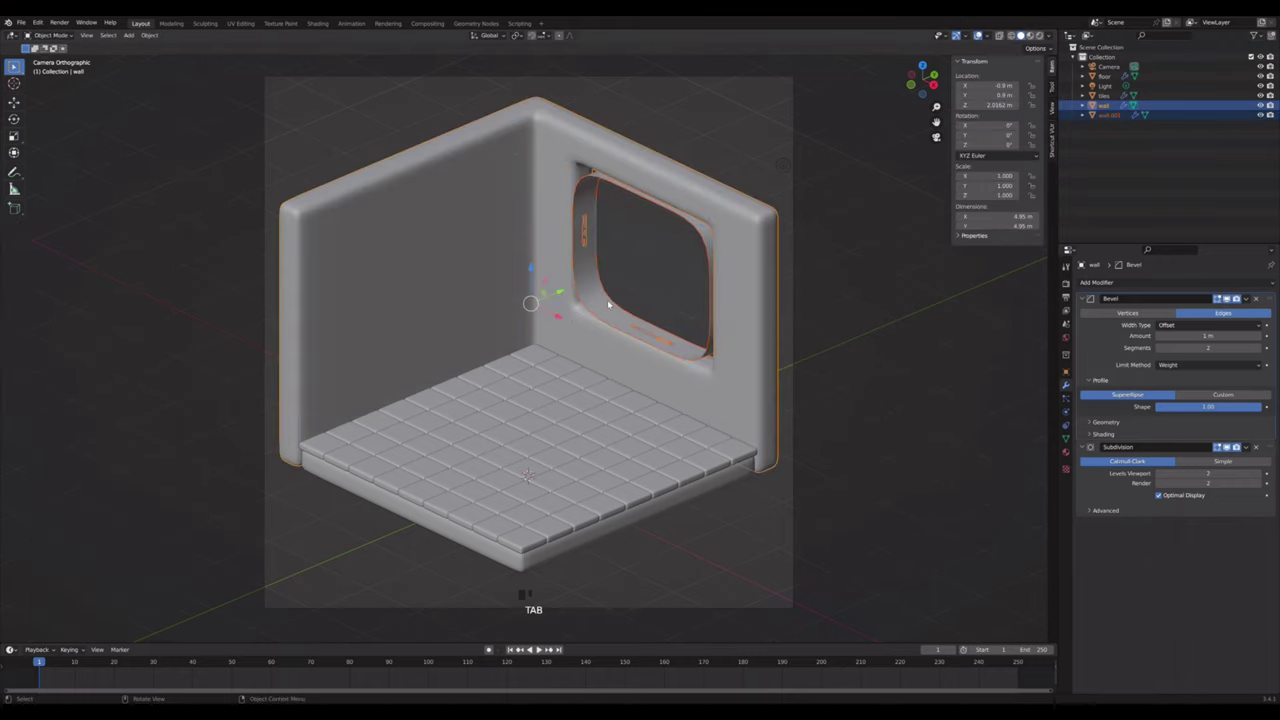
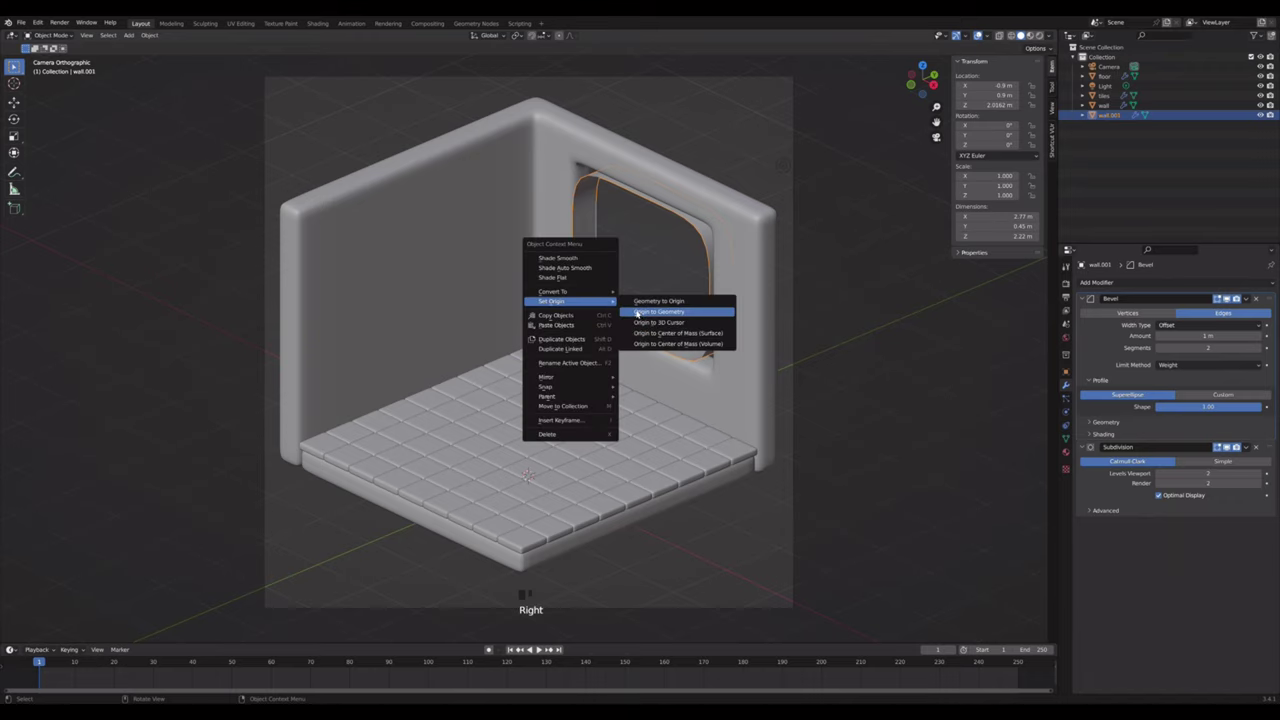
pyautogui.press('Tab')
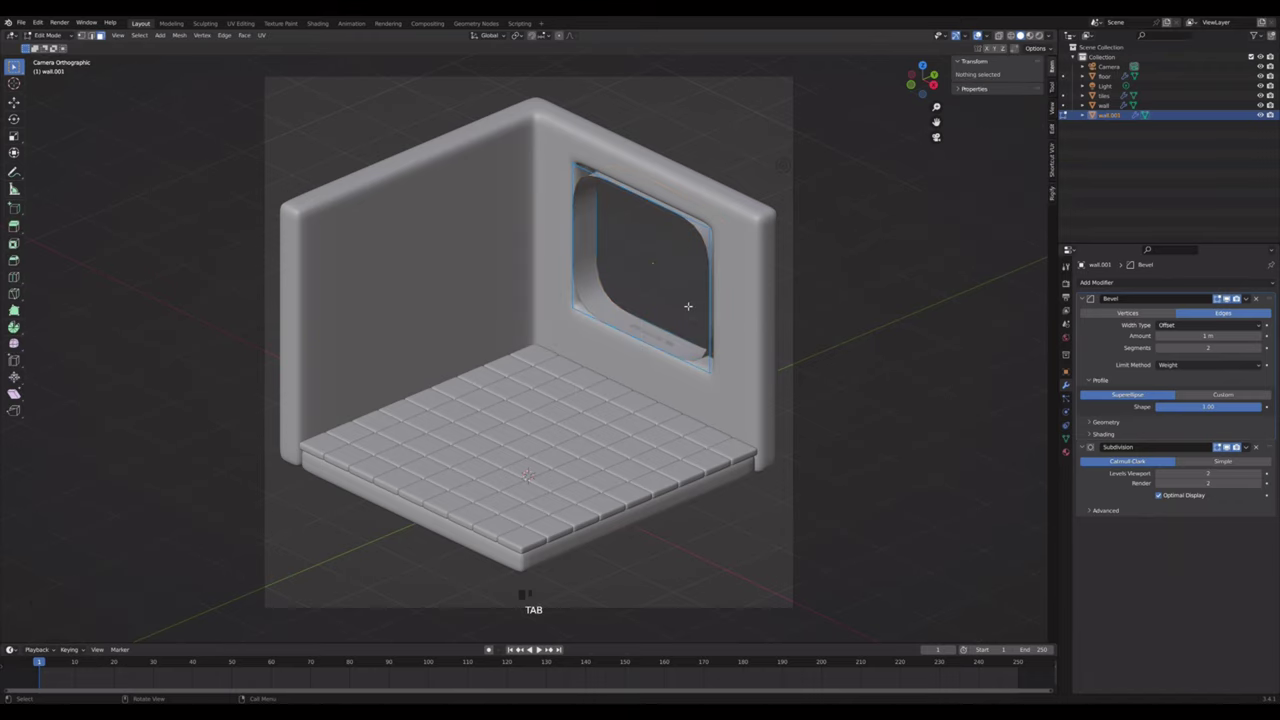
pyautogui.press('a')
pyautogui.press('alt+e')
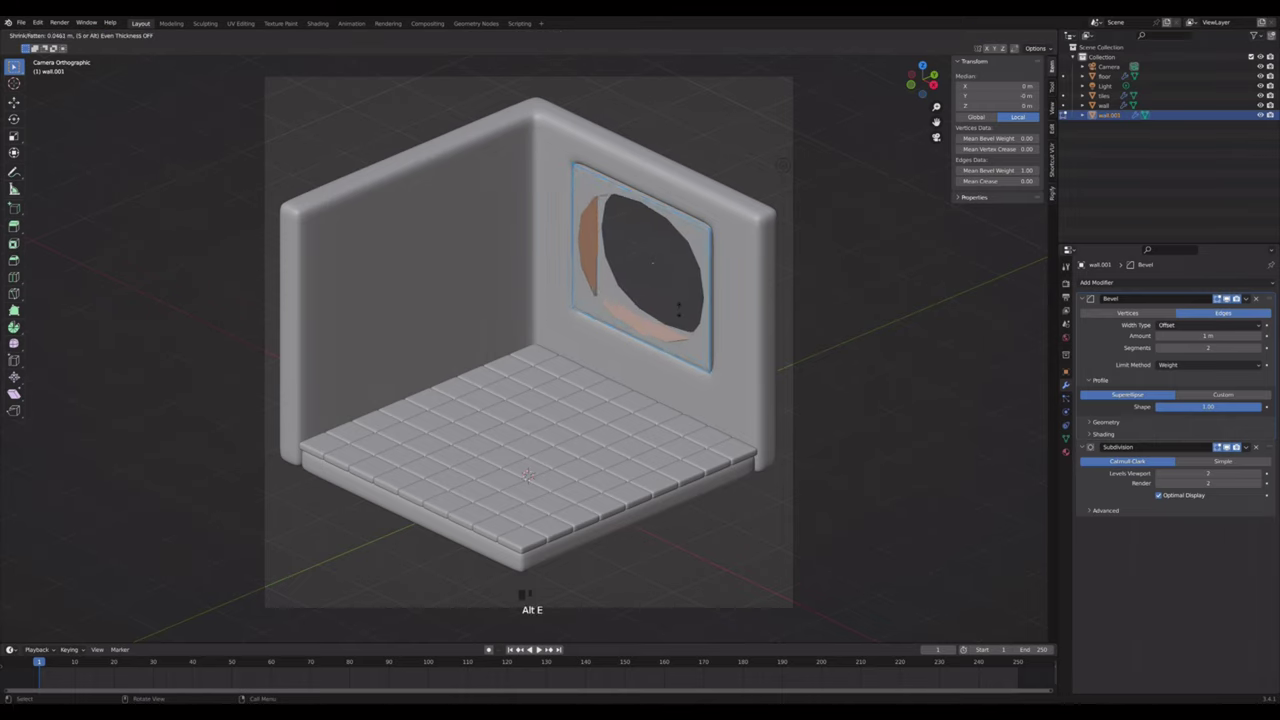
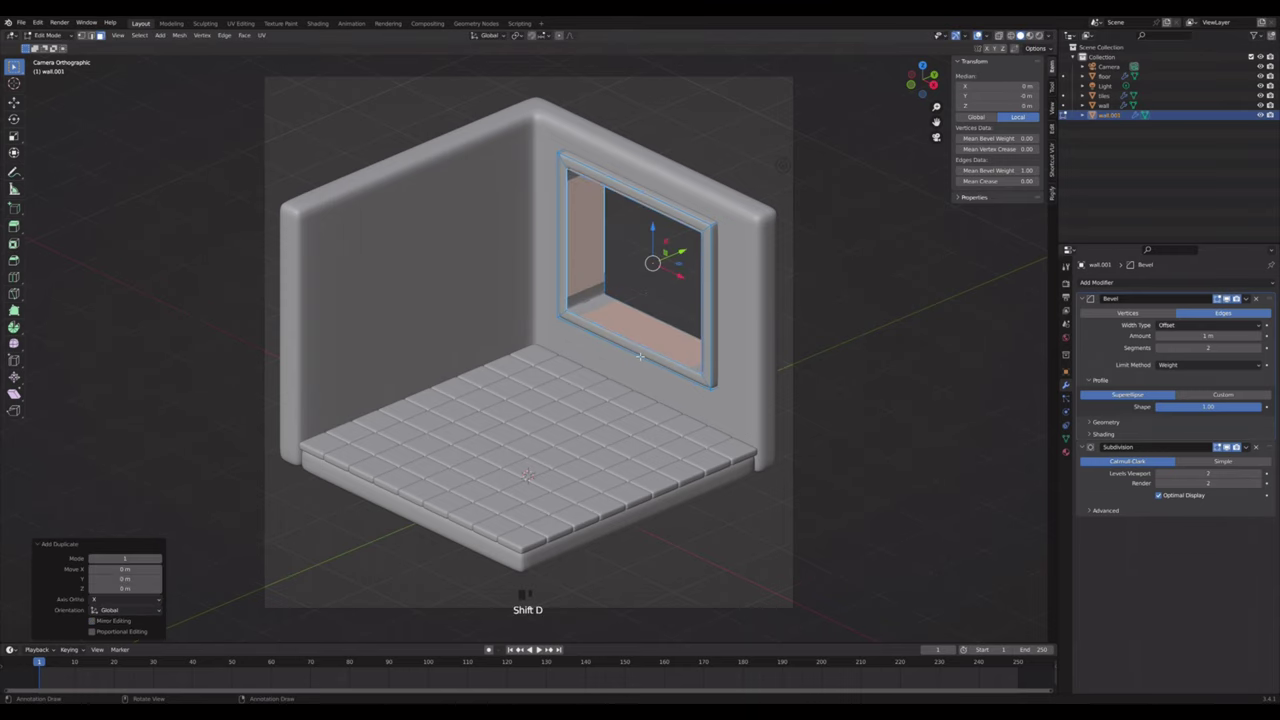
# - Add loop cuts through the inner window piece to divide it into casement panes
pyautogui.press('Tab')
pyautogui.click(639, 323)
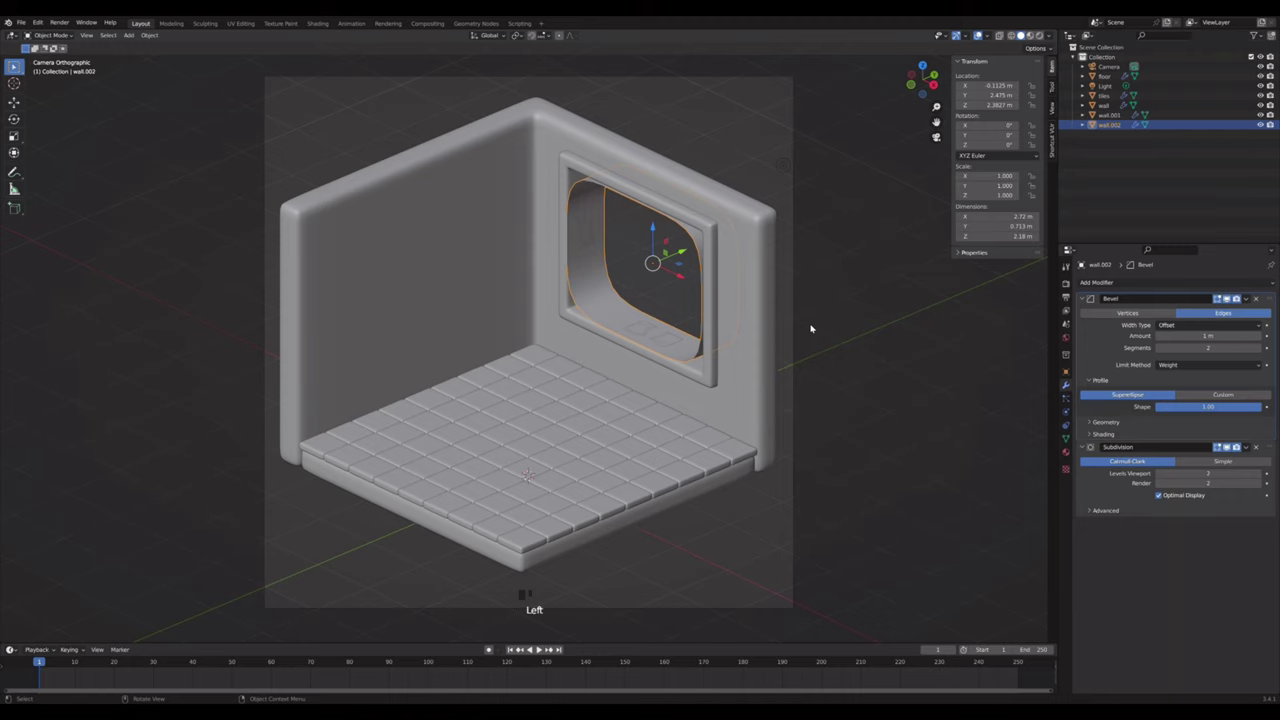
pyautogui.press('a')
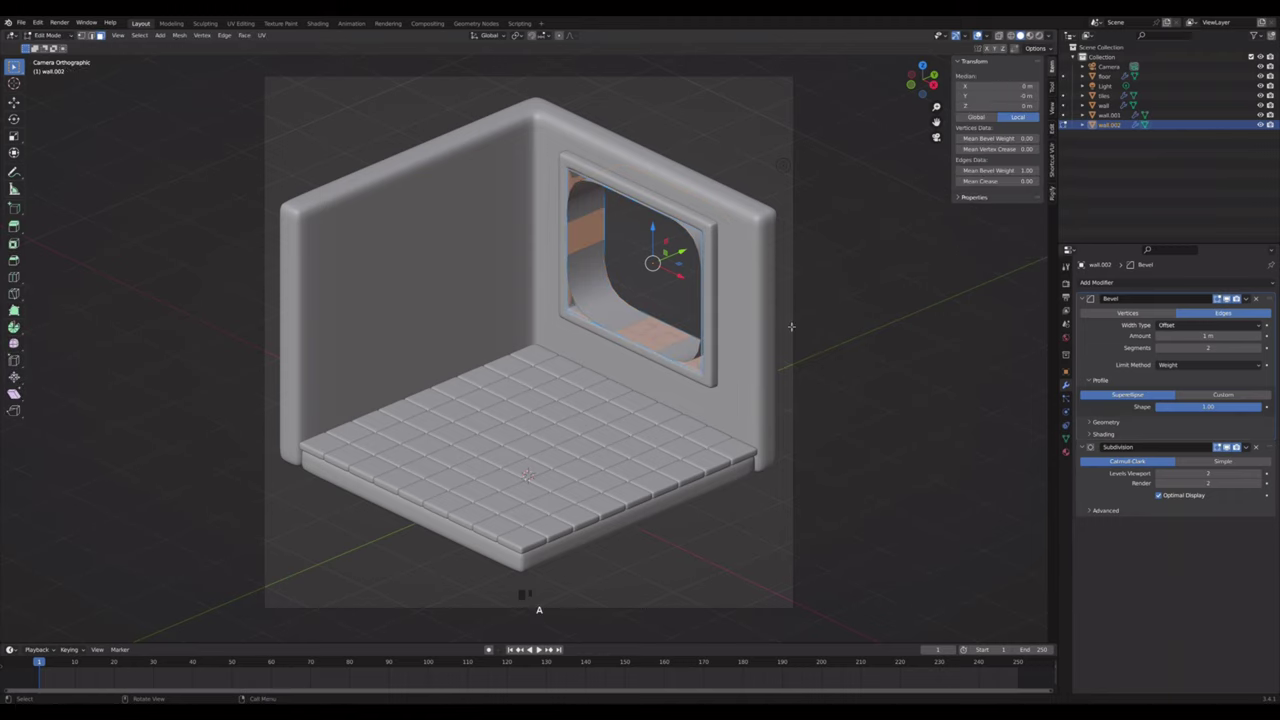
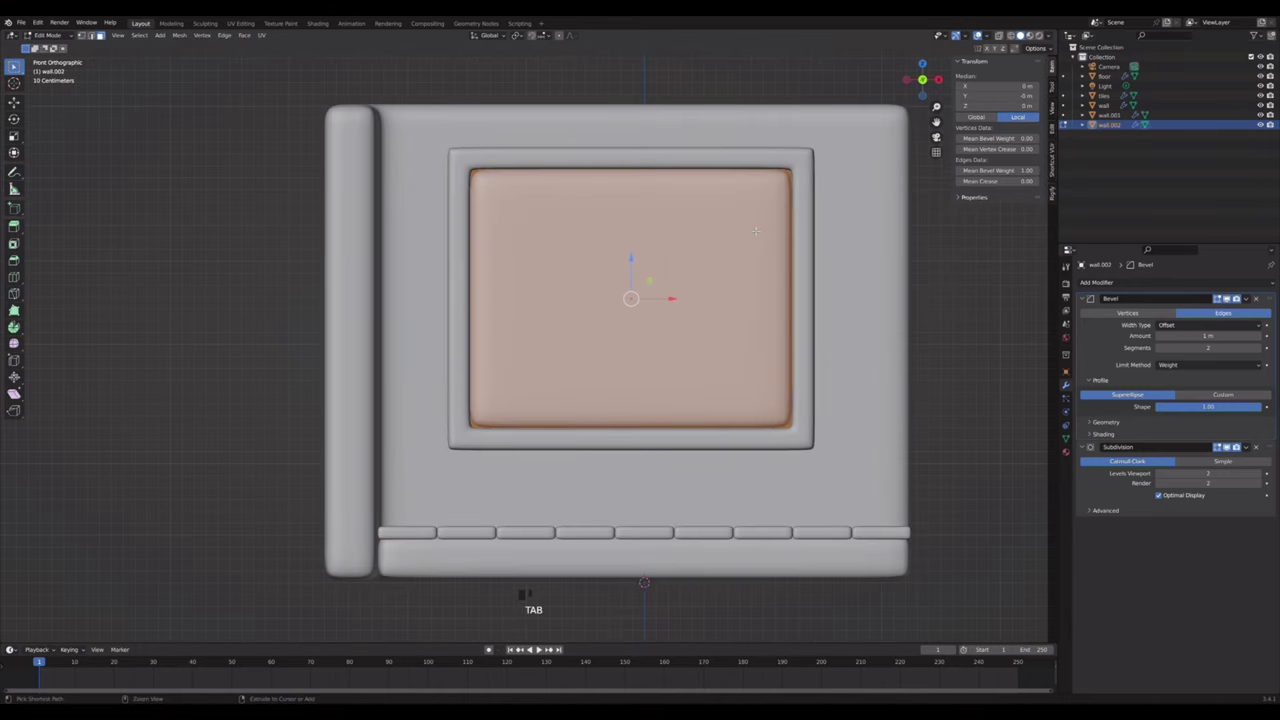
pyautogui.press('ctrl+r')
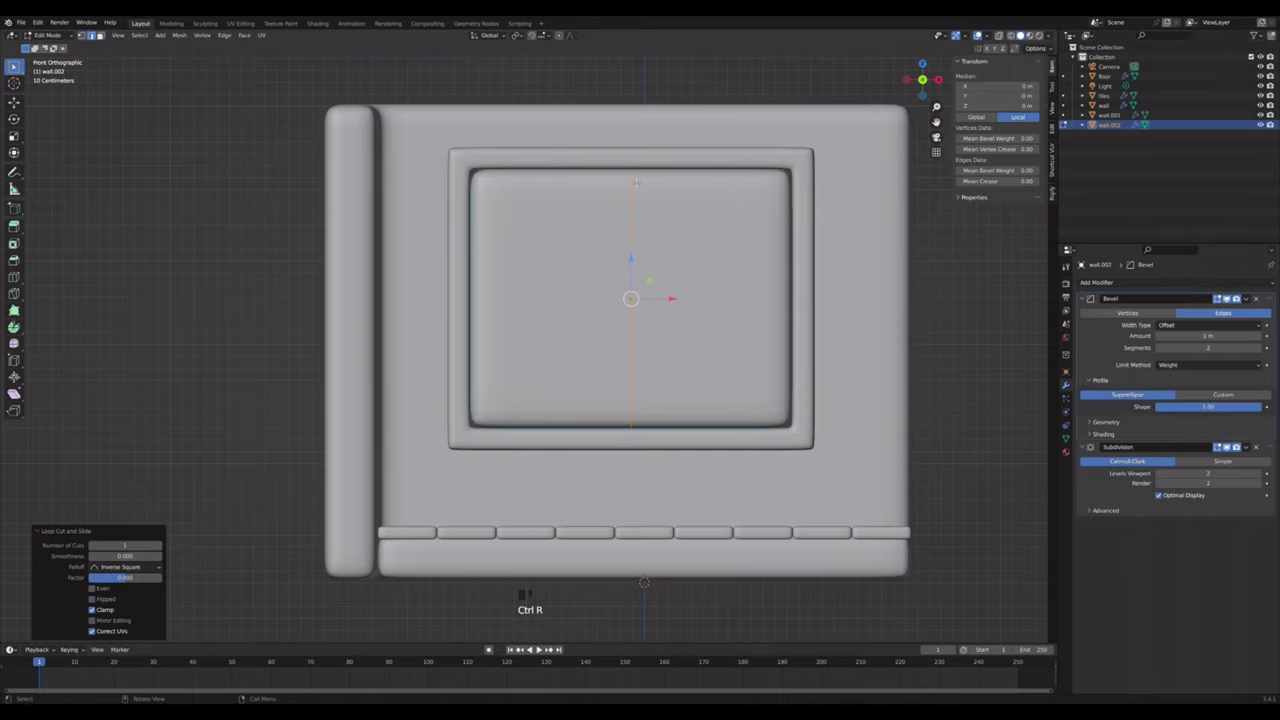
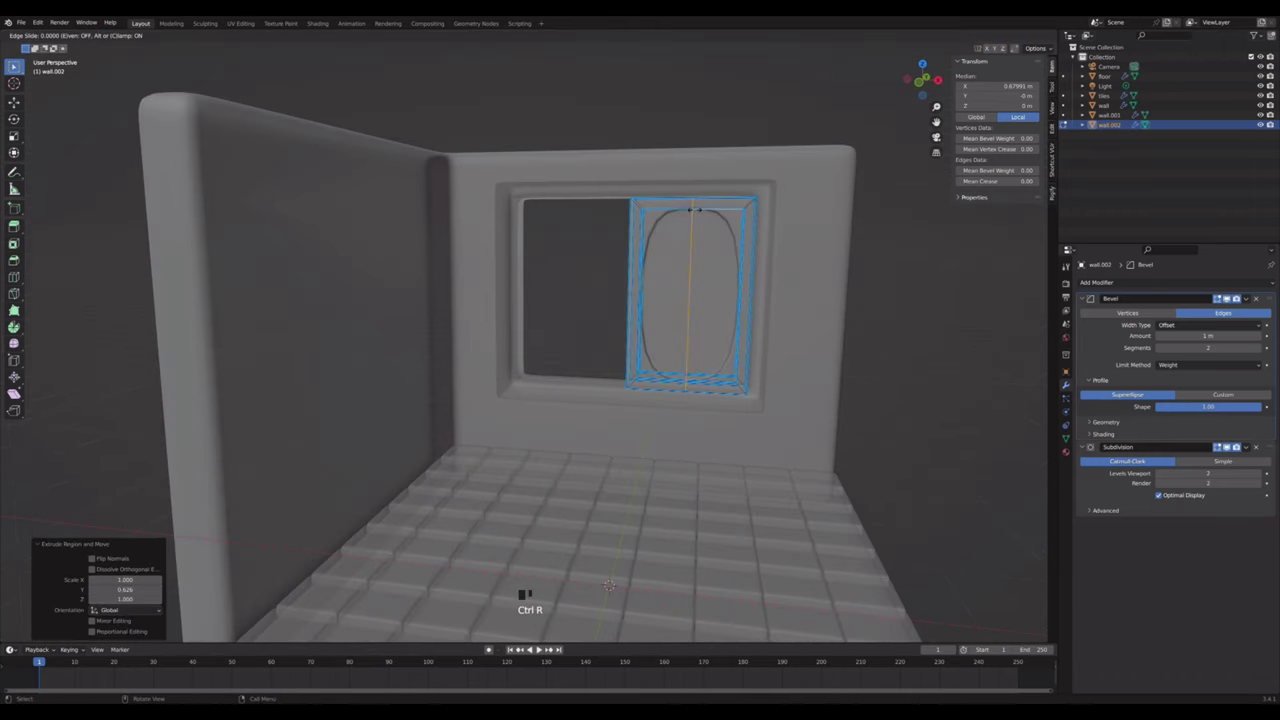
pyautogui.press('ctrl+r')
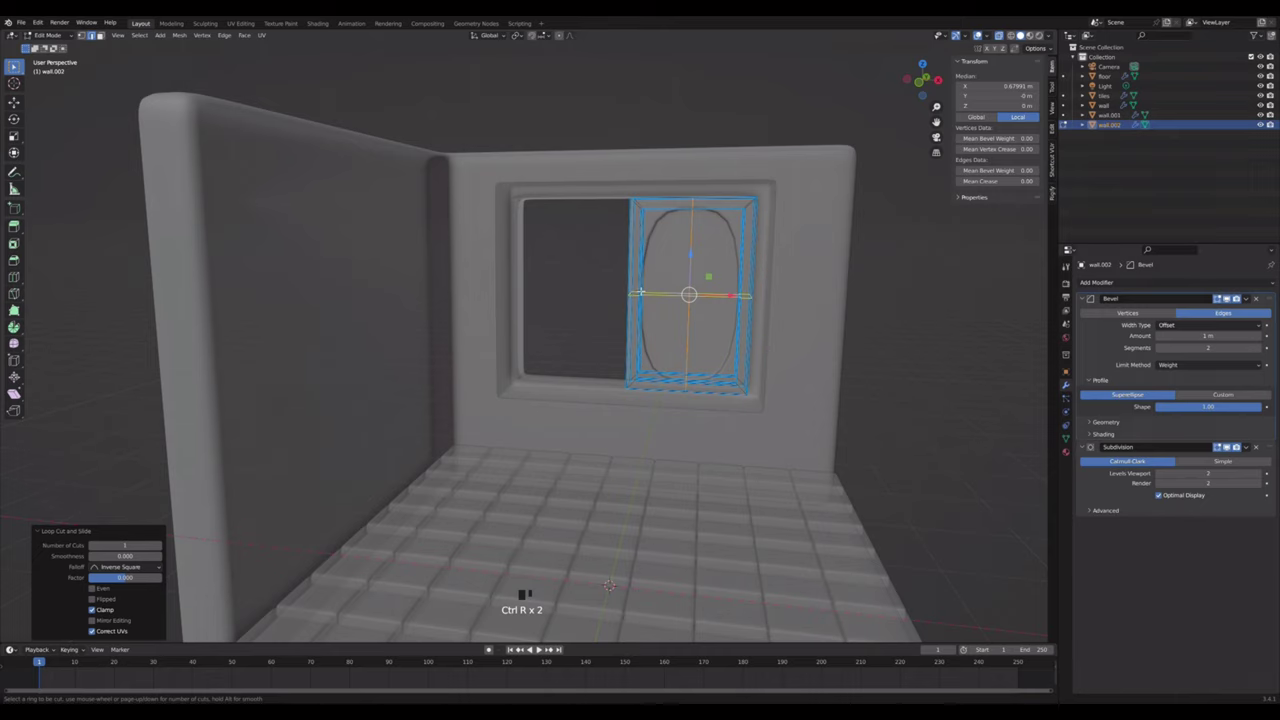
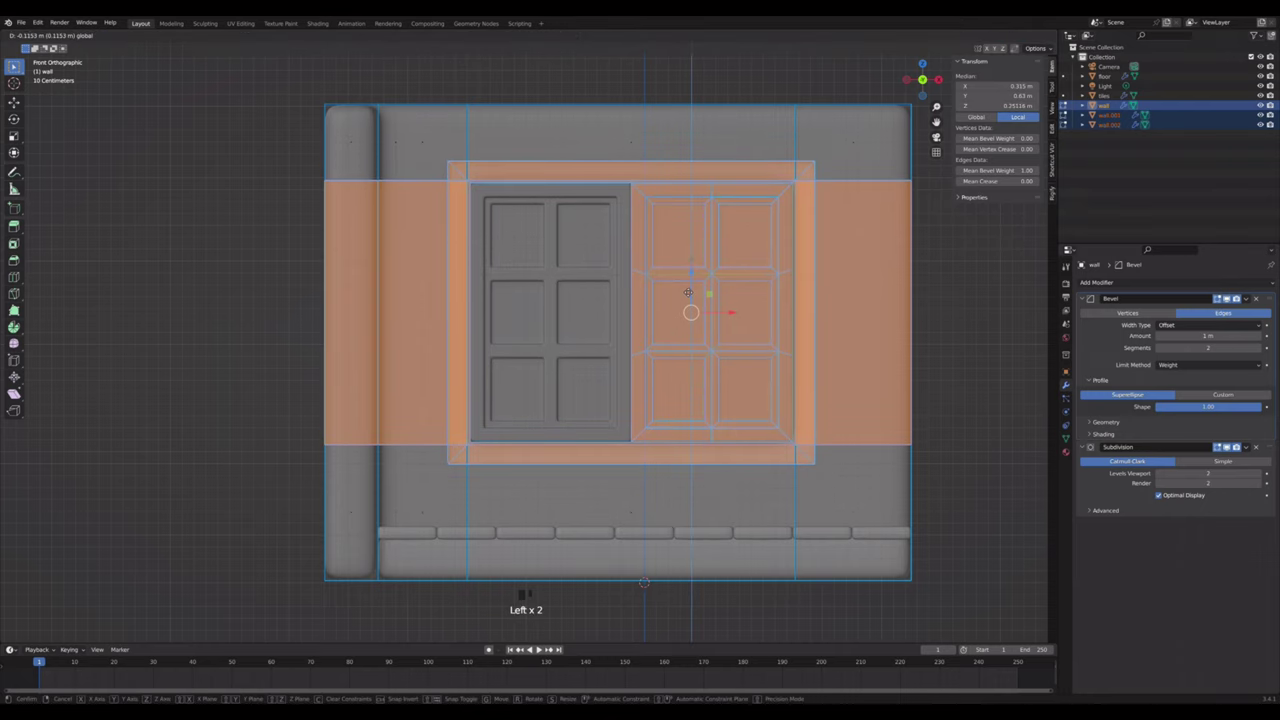
# - Leave mesh editing to view the finished two-sash, six-pane window and deselect the wall
pyautogui.press('Tab')
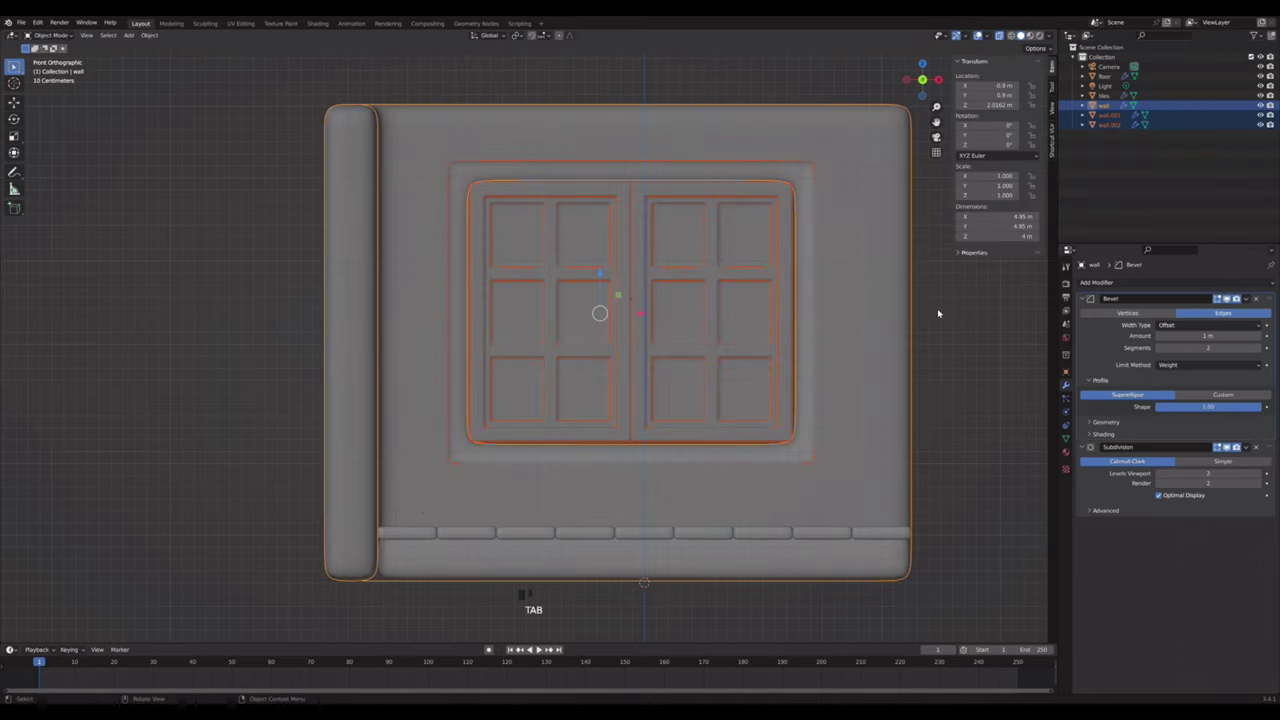
pyautogui.press('alt+z')
pyautogui.click(943, 311)
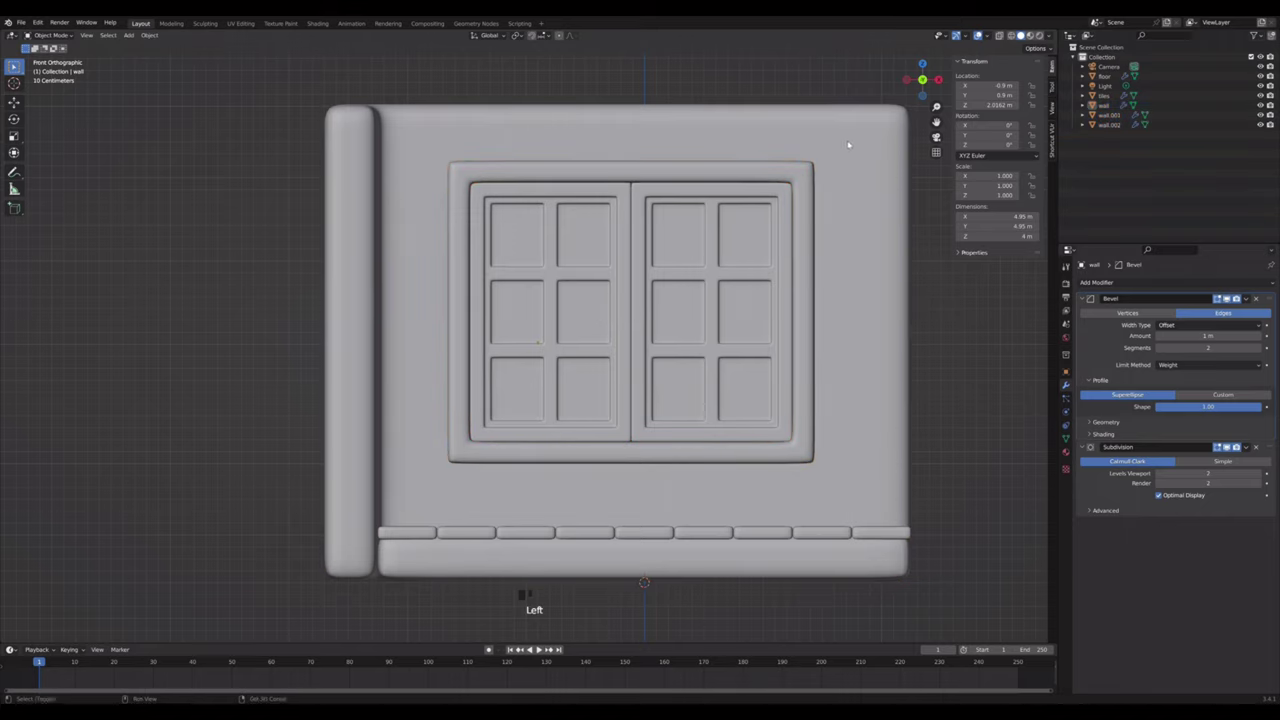
# - Add a circle at the wall's upper right corner, isolate it and extrude it into a round mounting disc
pyautogui.rightClick(853, 142)
pyautogui.press('shift+a')
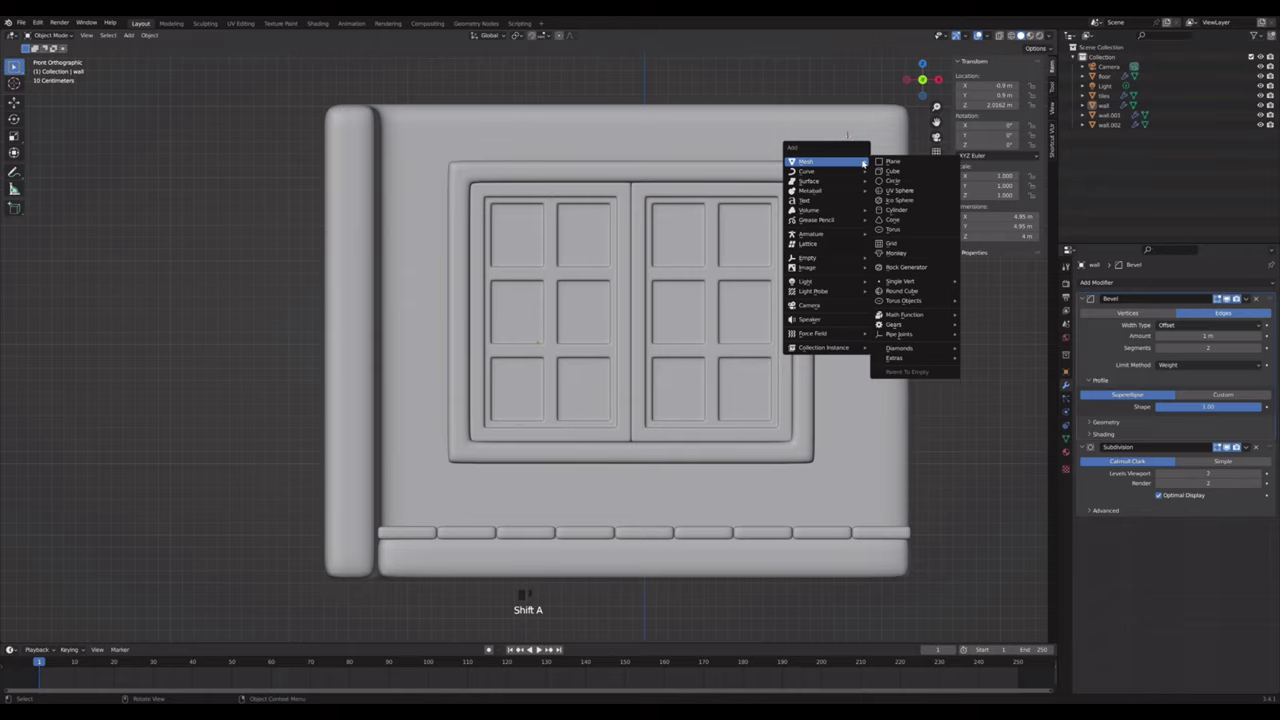
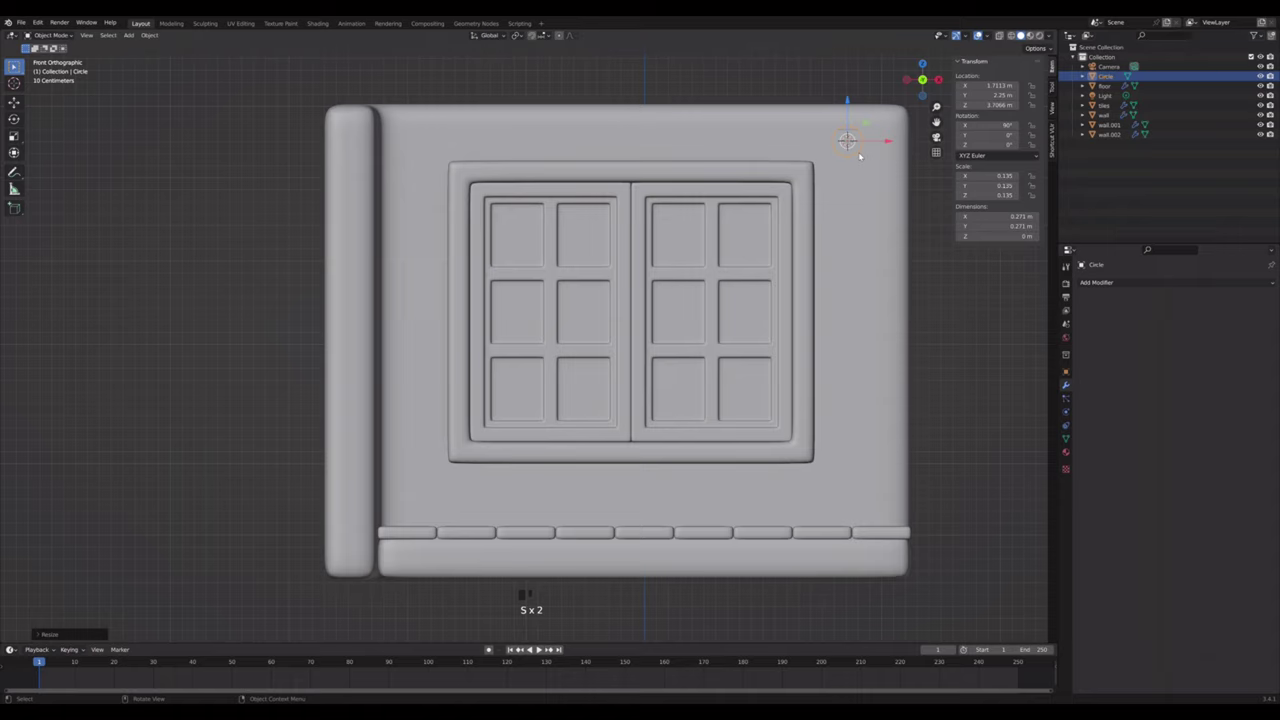
pyautogui.press('/')
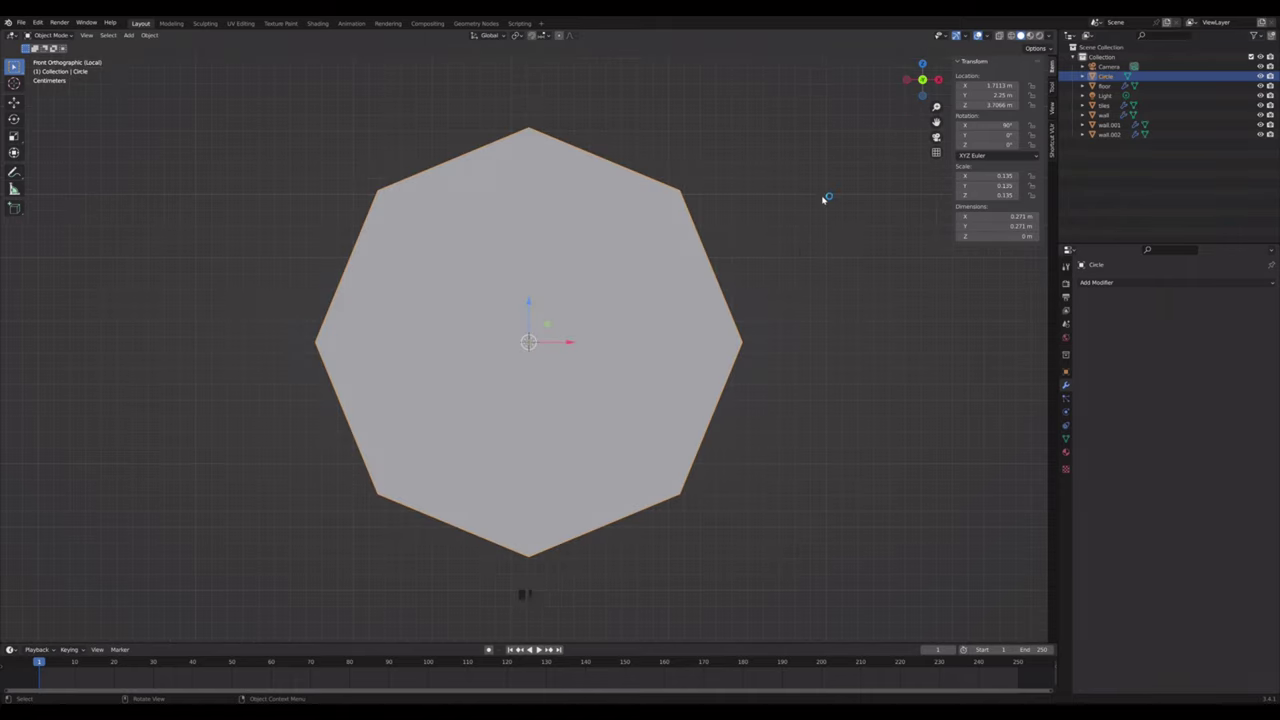
pyautogui.moveTo(796, 225); pyautogui.dragTo(737, 255)
pyautogui.scroll(-3)
pyautogui.press('Tab')
pyautogui.scroll(3)
pyautogui.scroll(-3)
pyautogui.press('e')
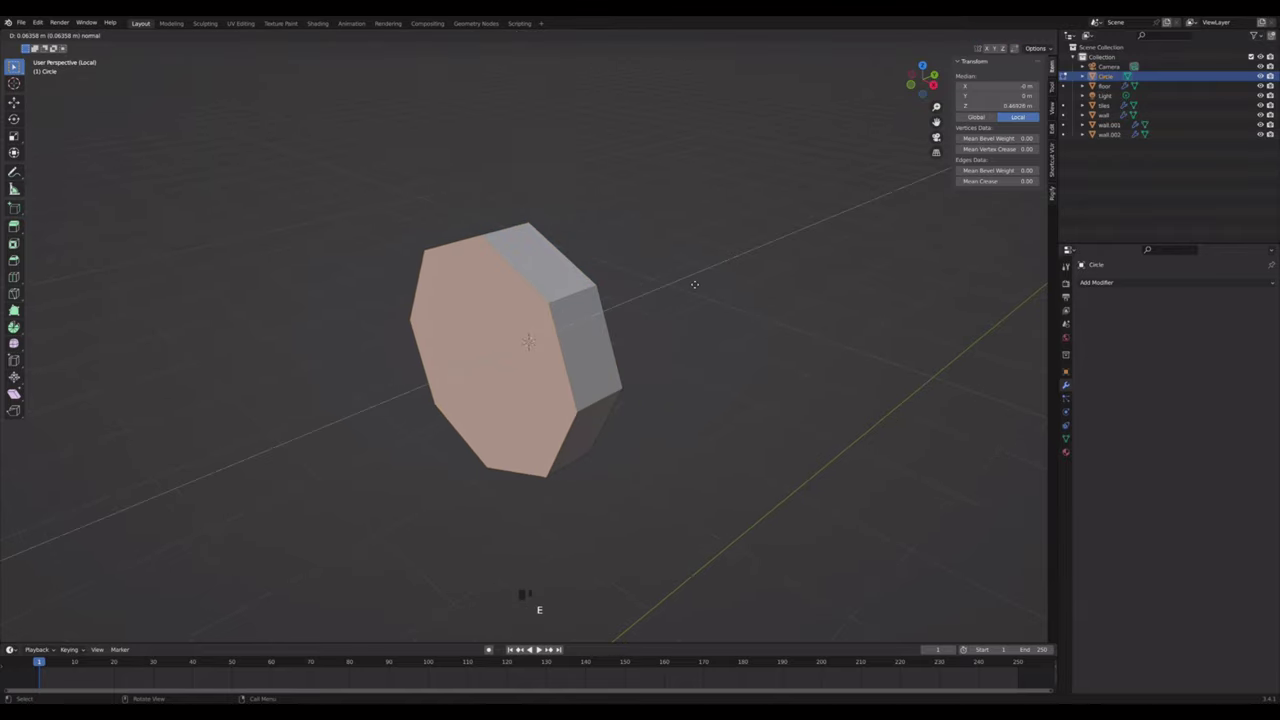
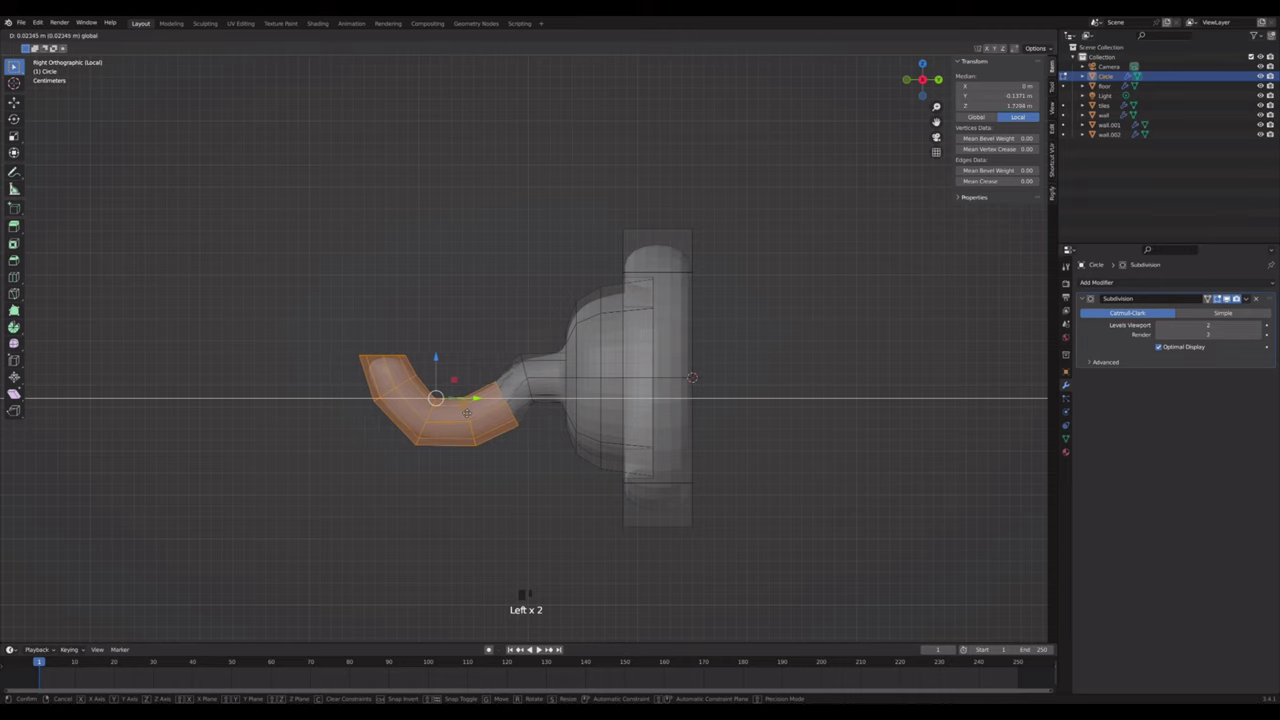
# - Bend the extruded end into a curved hook and view it smoothed in Object Mode
pyautogui.press('Tab')
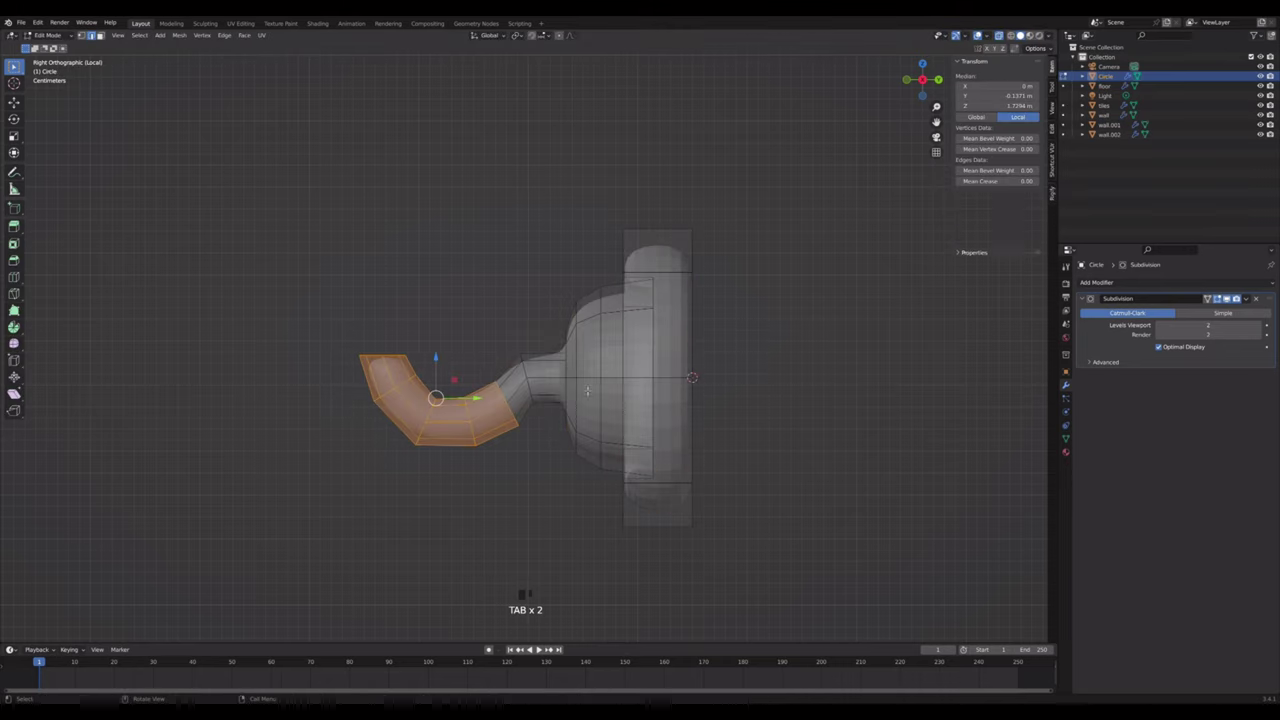
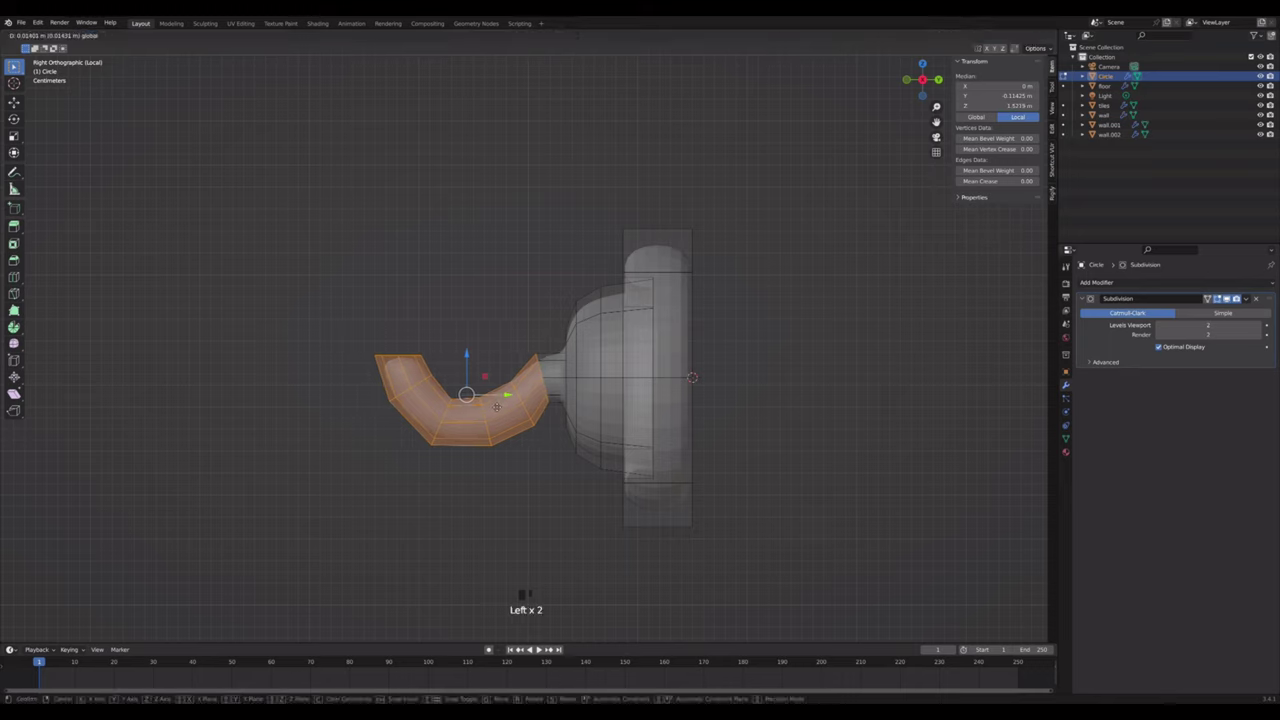
pyautogui.press('Tab')
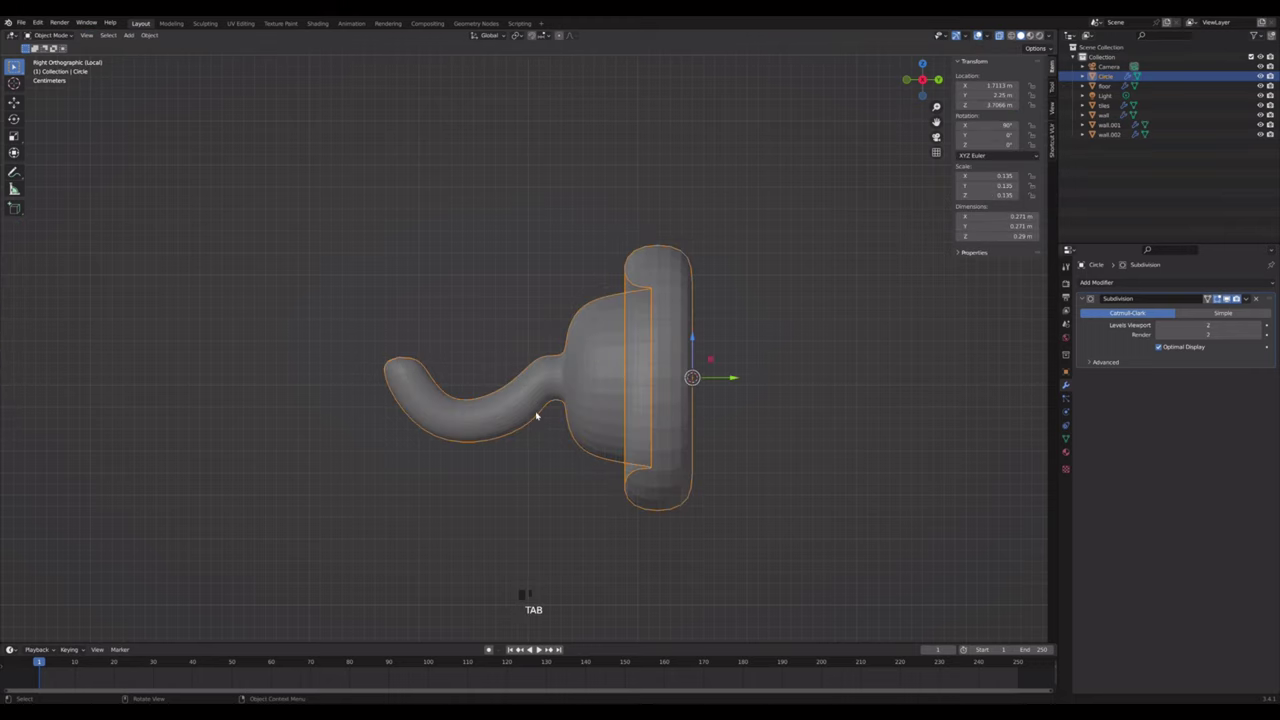
# - Exit local view, place the hook above the window corner and mirror it across wall.001
pyautogui.moveTo(606, 443); pyautogui.dragTo(654, 457)
pyautogui.press('alt+z')
pyautogui.moveTo(625, 421); pyautogui.dragTo(598, 416)
pyautogui.rightClick(598, 416)
pyautogui.scroll(3)
pyautogui.rightClick(638, 393)
pyautogui.click(960, 253)
pyautogui.moveTo(1129, 280); pyautogui.dragTo(1231, 372)
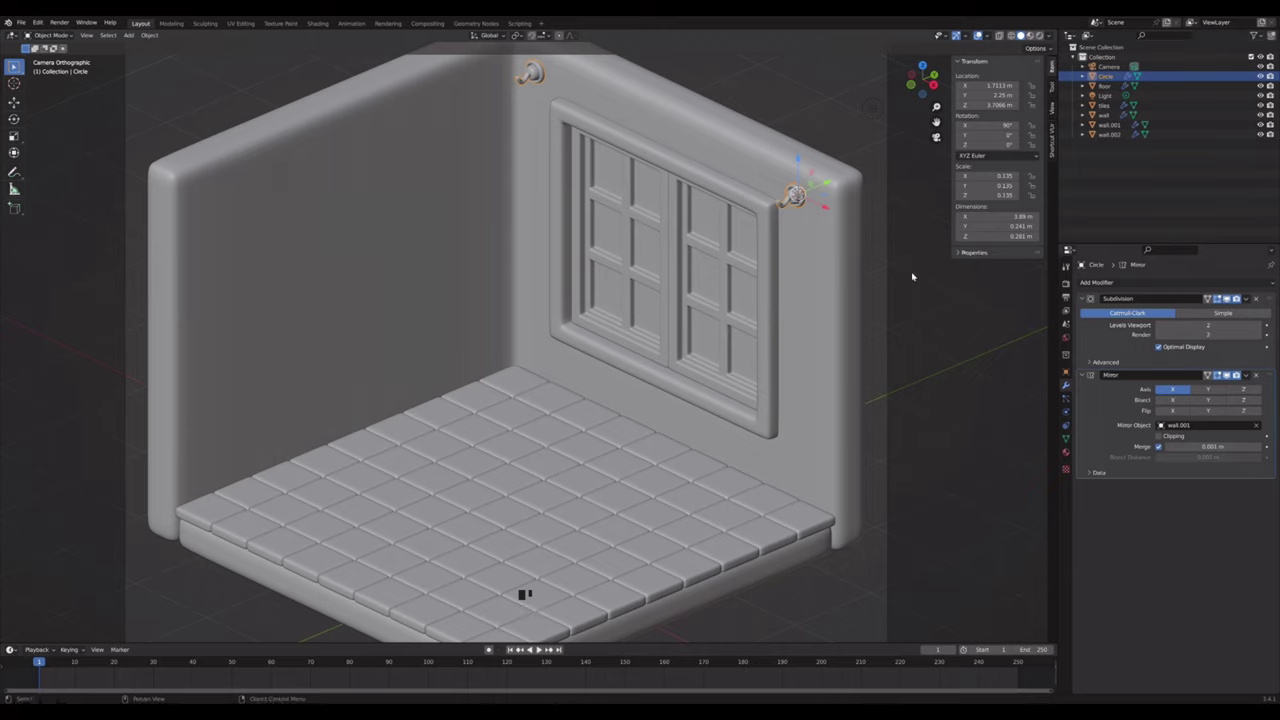
# - Select the window frame and snap the 3D cursor to it
pyautogui.click(934, 282)
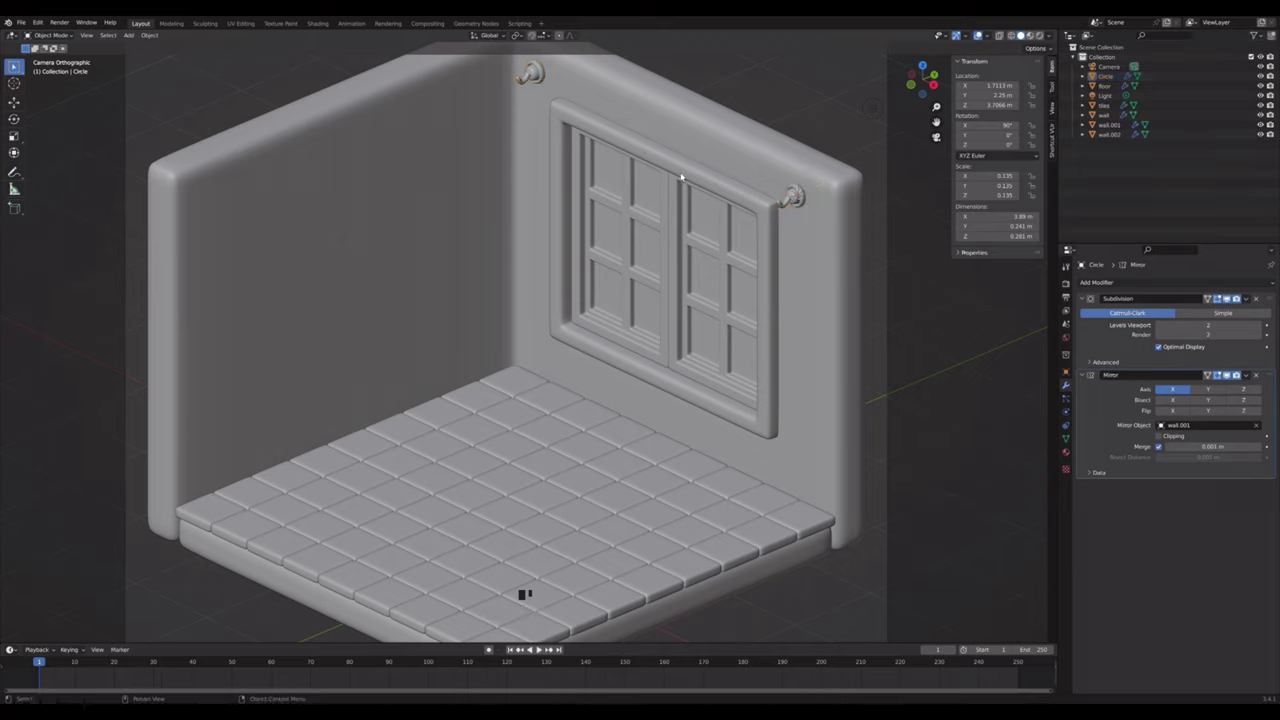
pyautogui.click(686, 174)
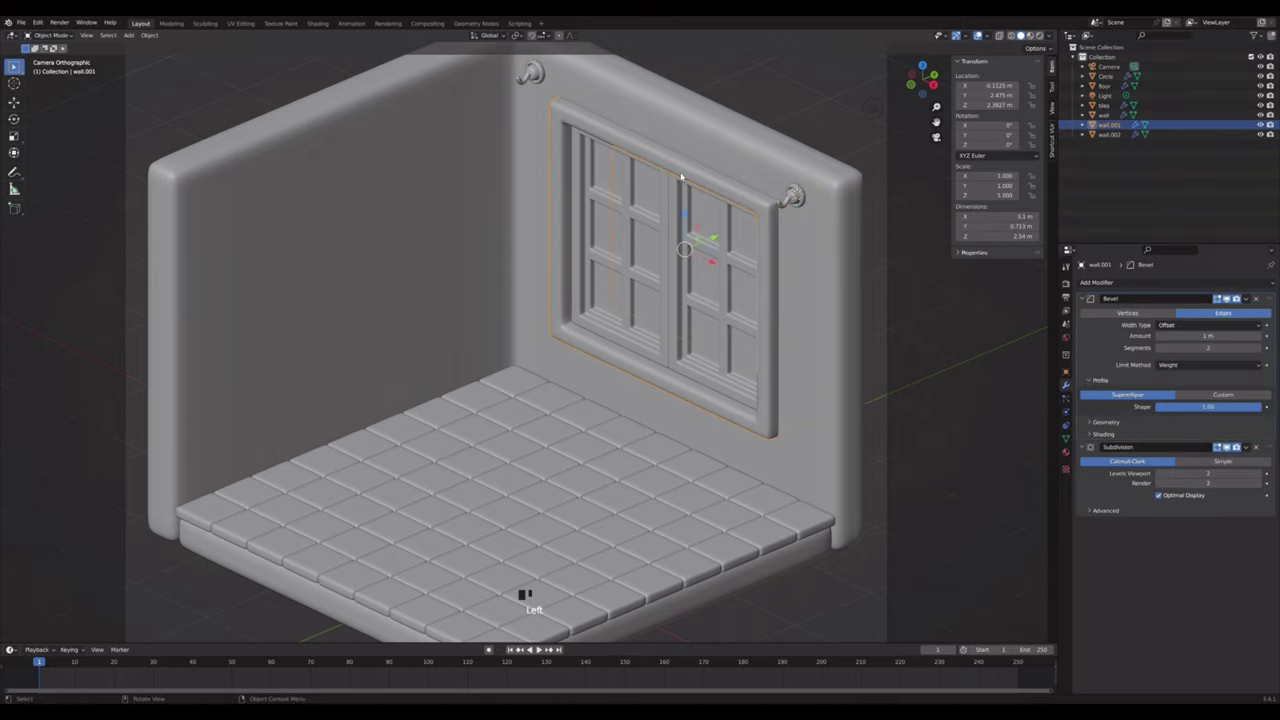
pyautogui.press('shift+s')
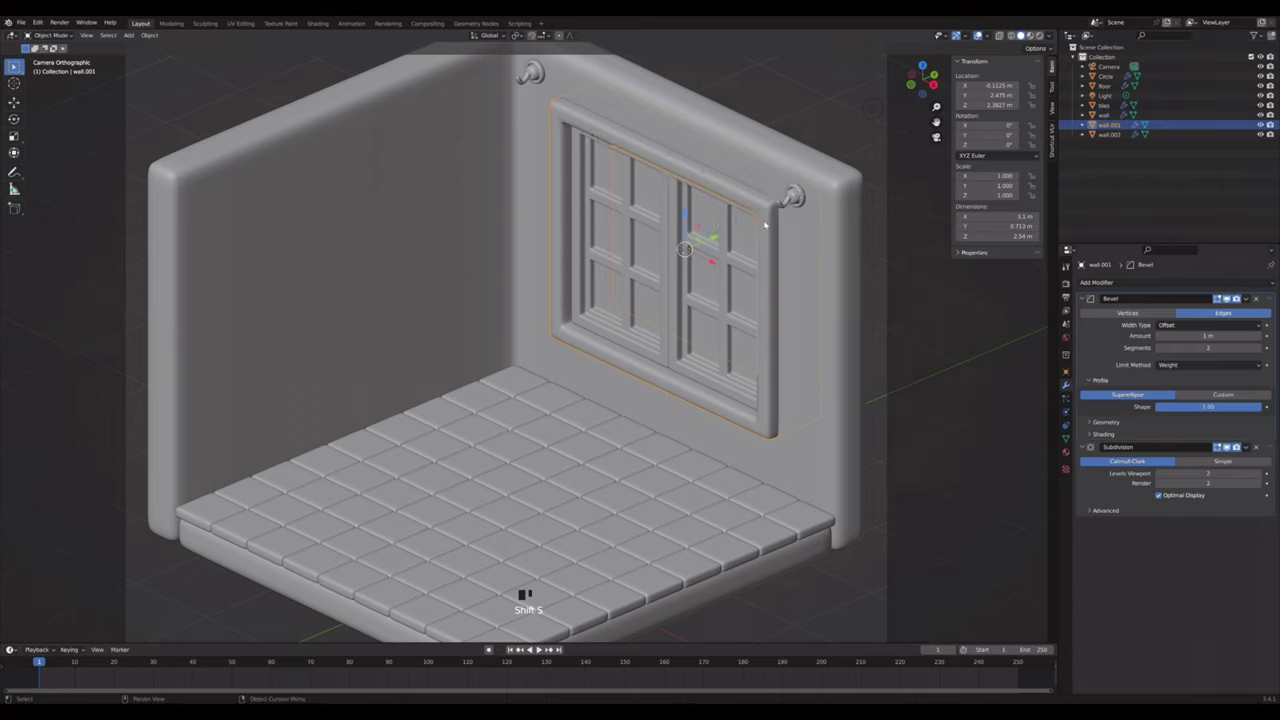
# - Add a cylinder, rotate it 90° on Y and slim it into a curtain rod fitting the hook
pyautogui.press('shift+a')
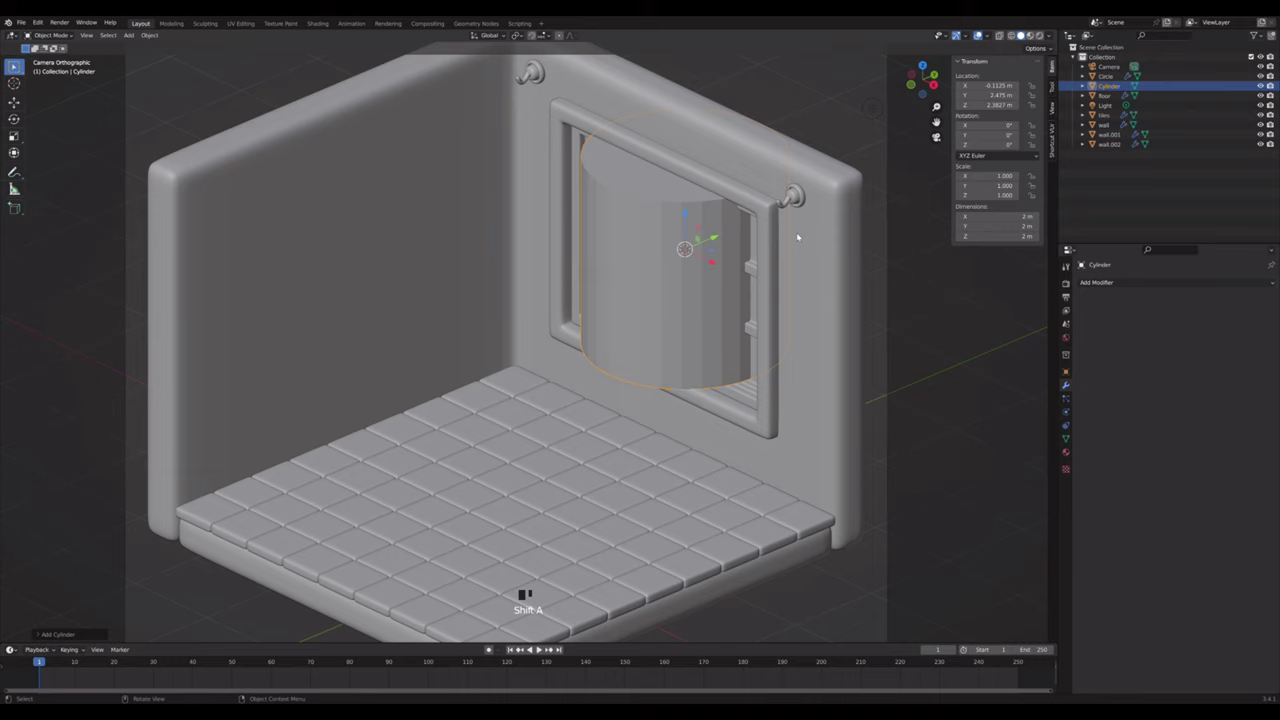
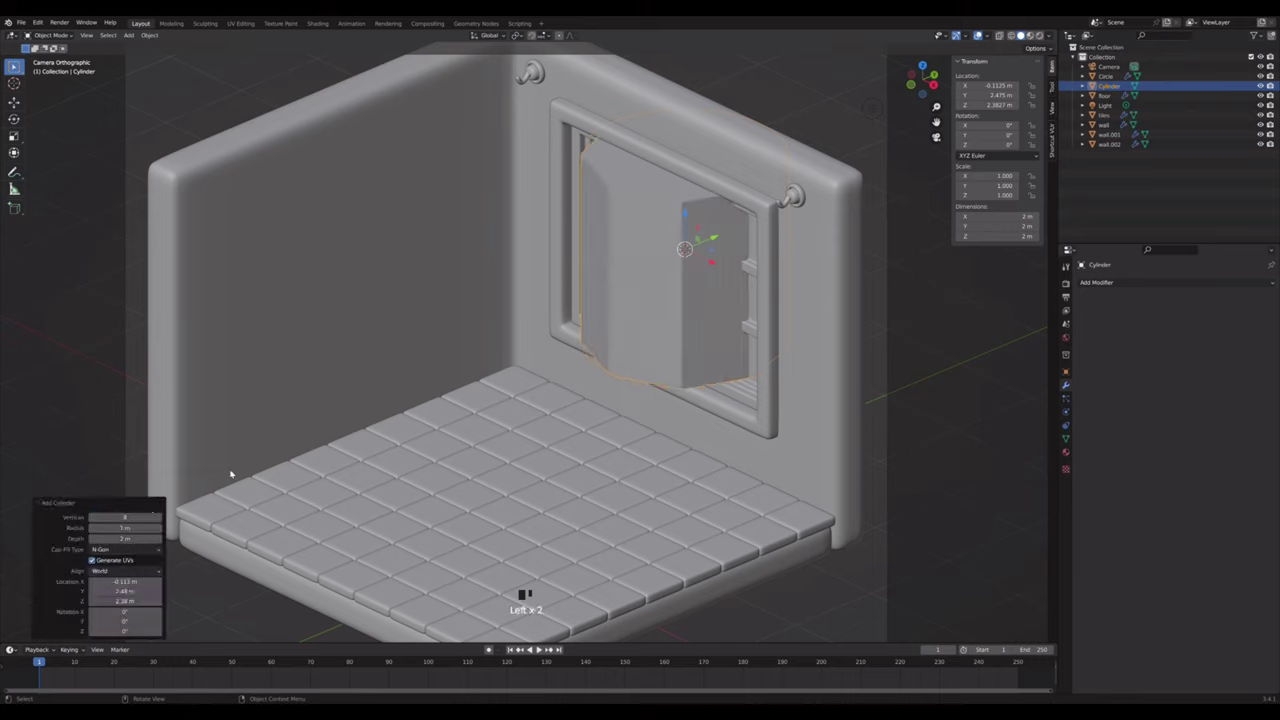
pyautogui.press('r')
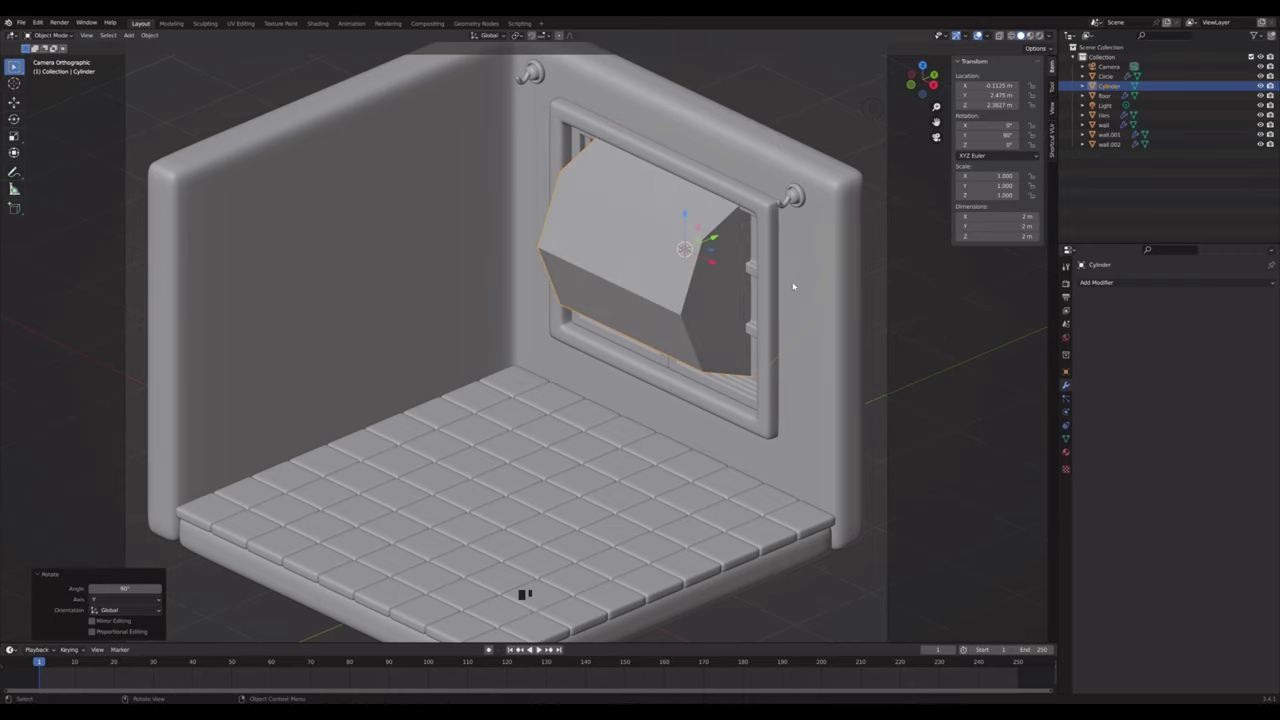
pyautogui.press('s')
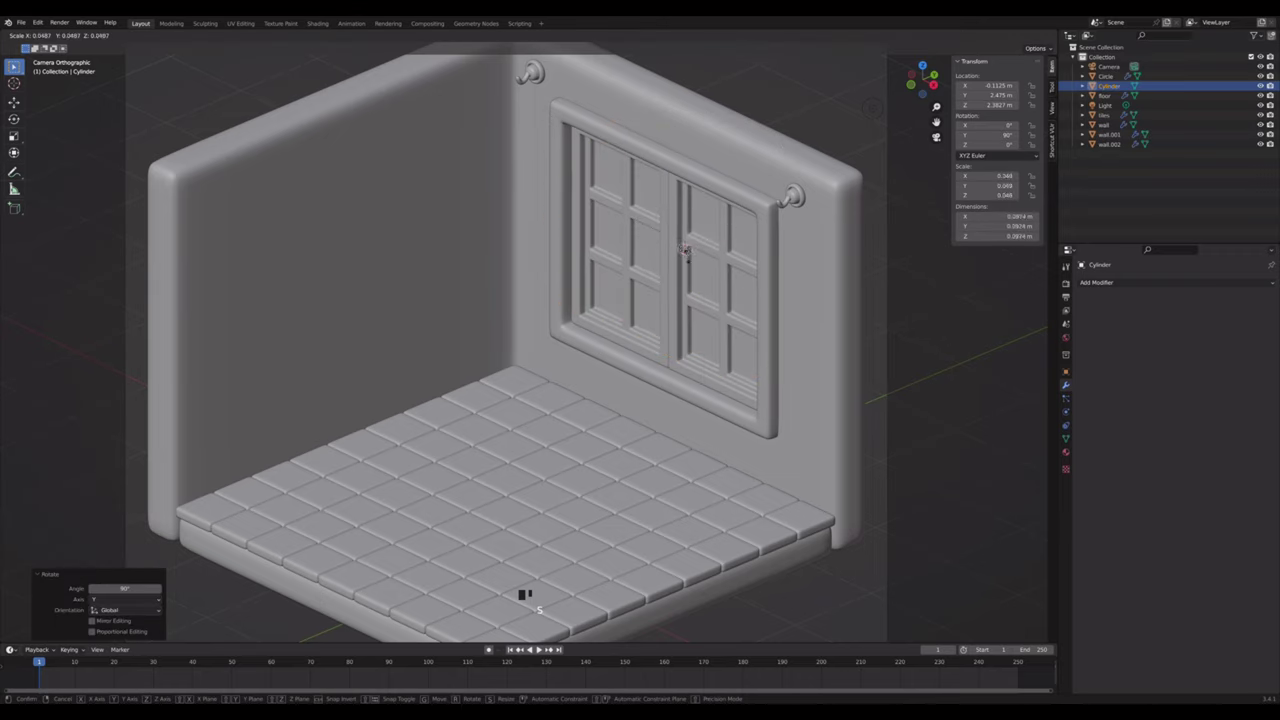
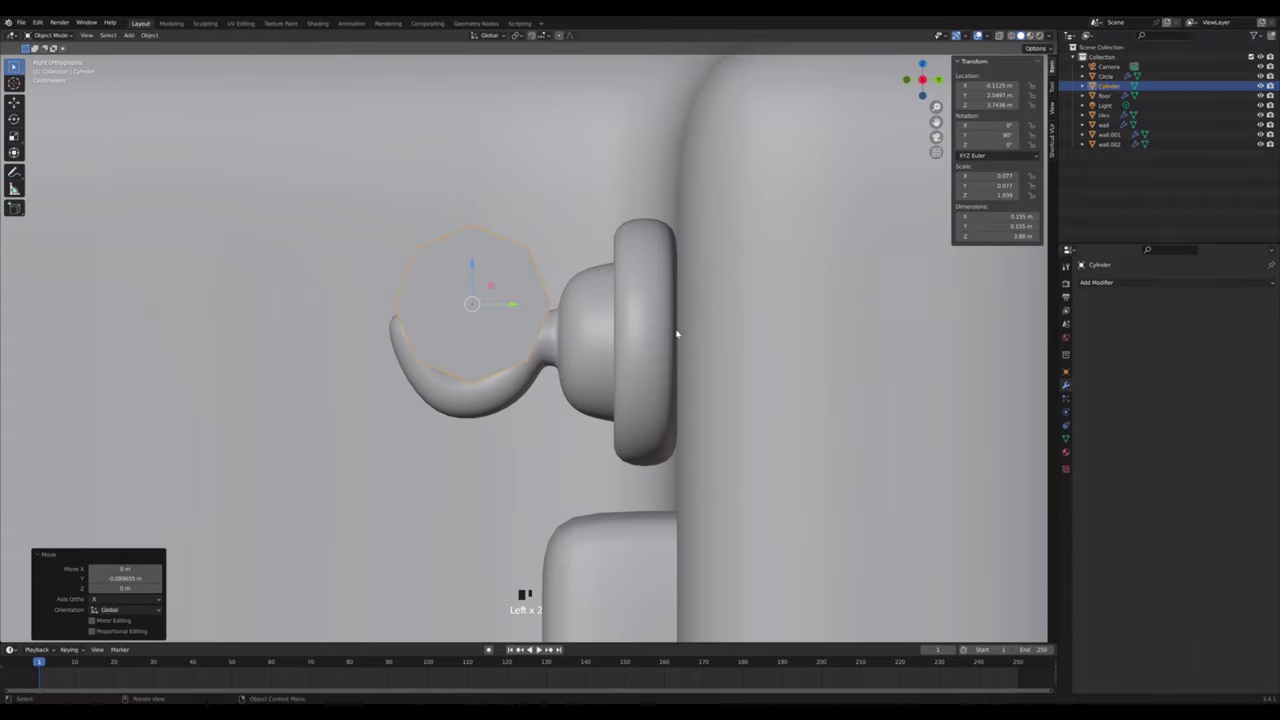
pyautogui.press('s')
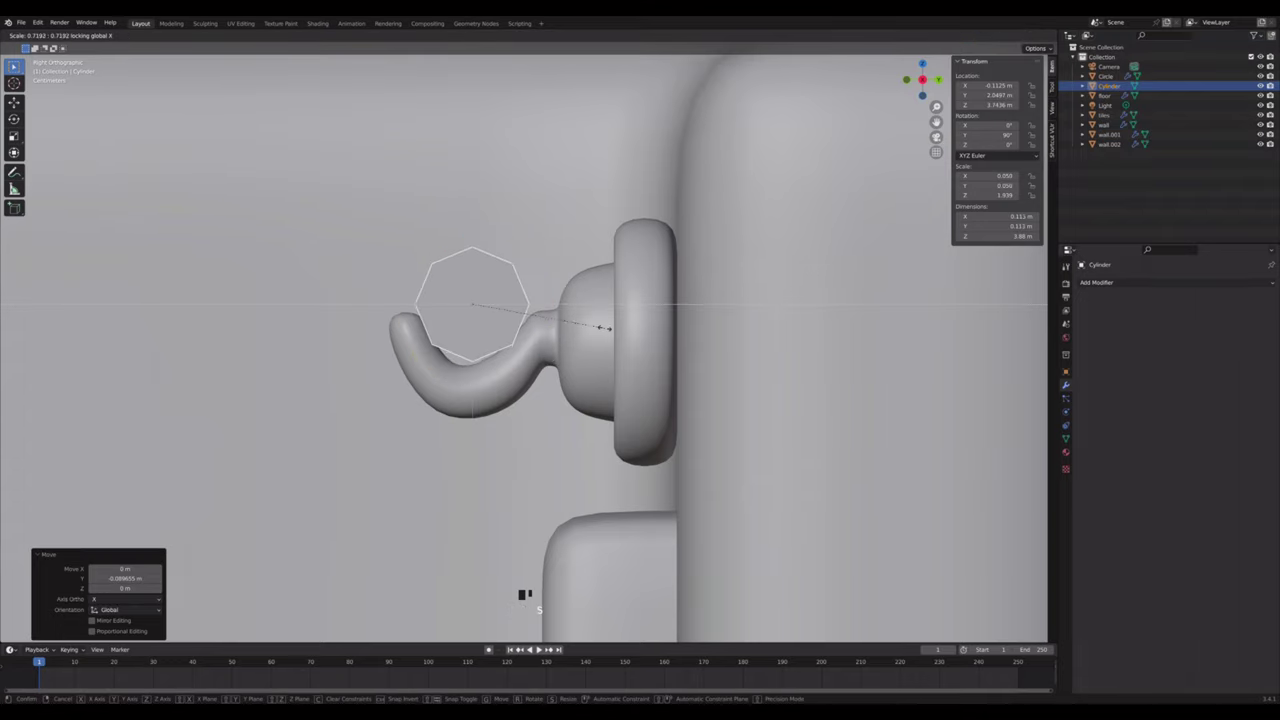
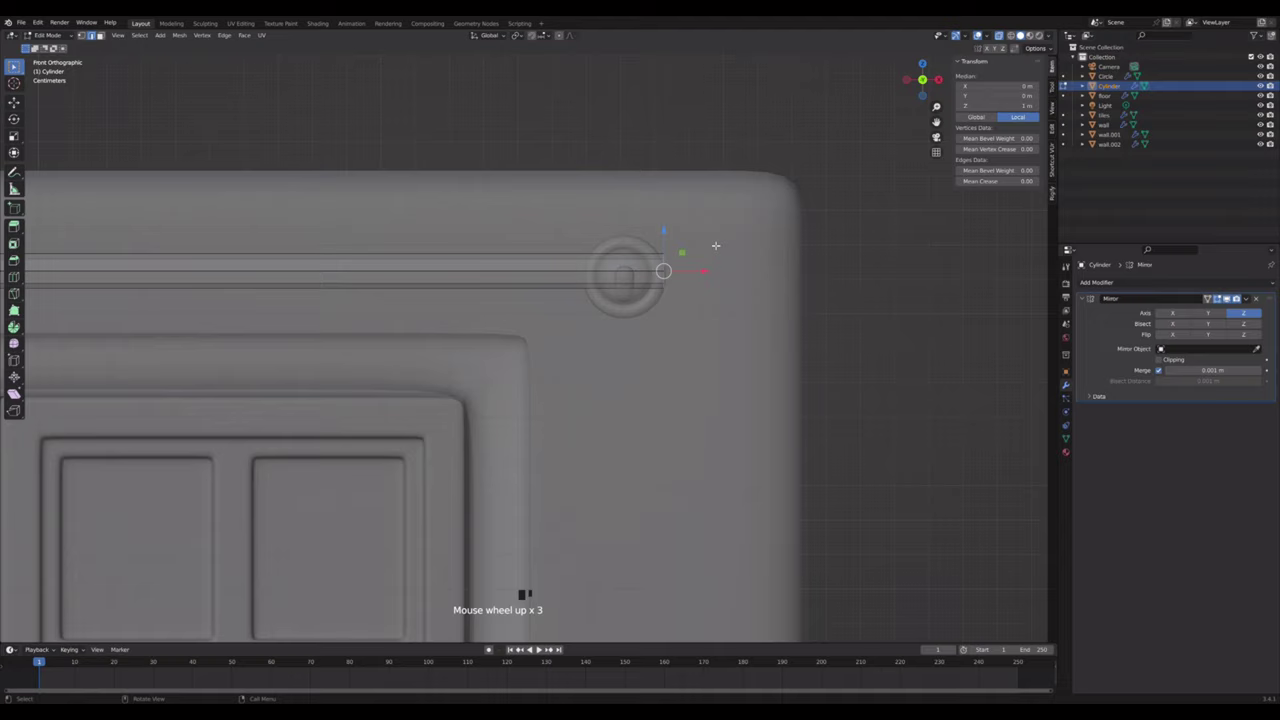
# - Extrude the rod's end into a rounded knob, widening then narrowing its tip
pyautogui.press('e')
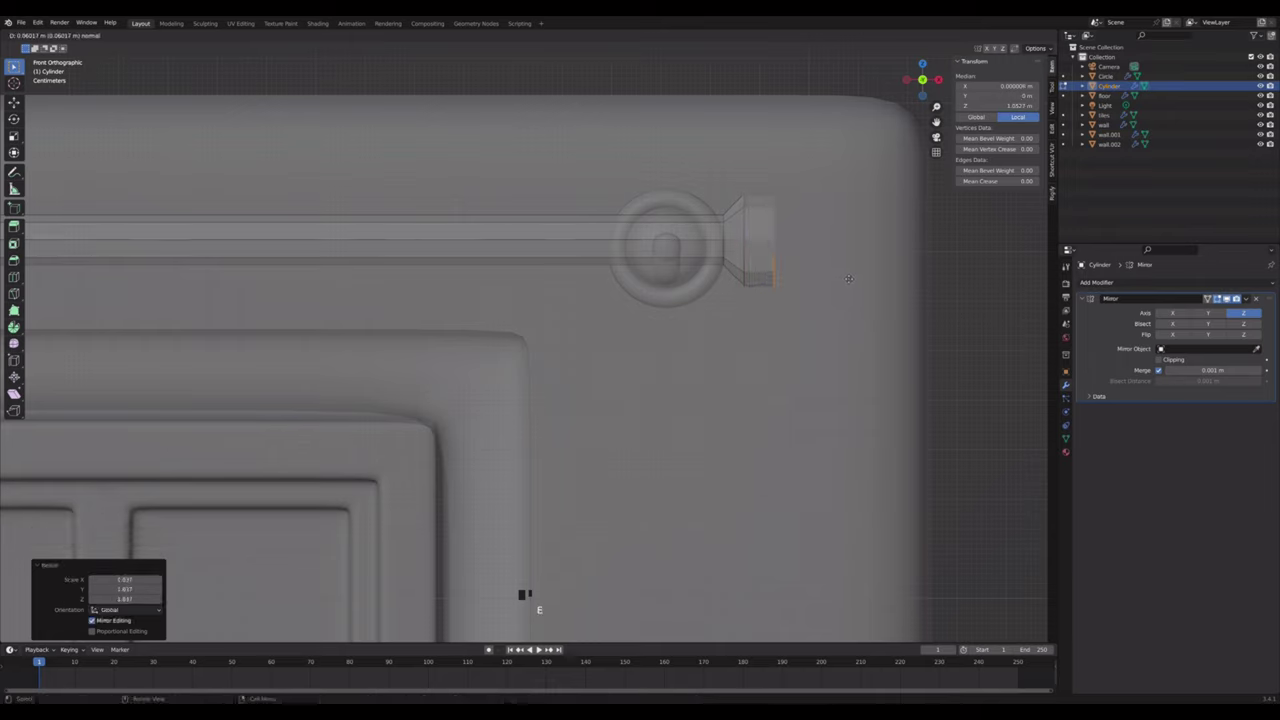
pyautogui.press('e')
pyautogui.press('s')
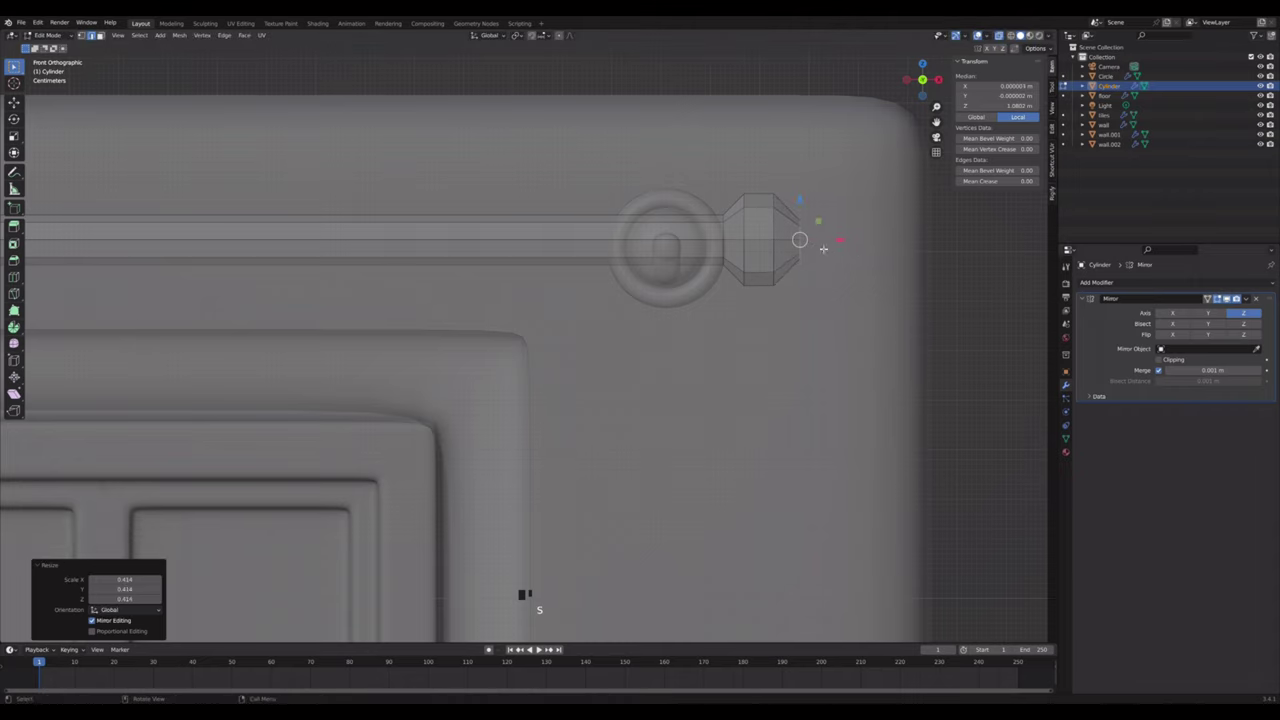
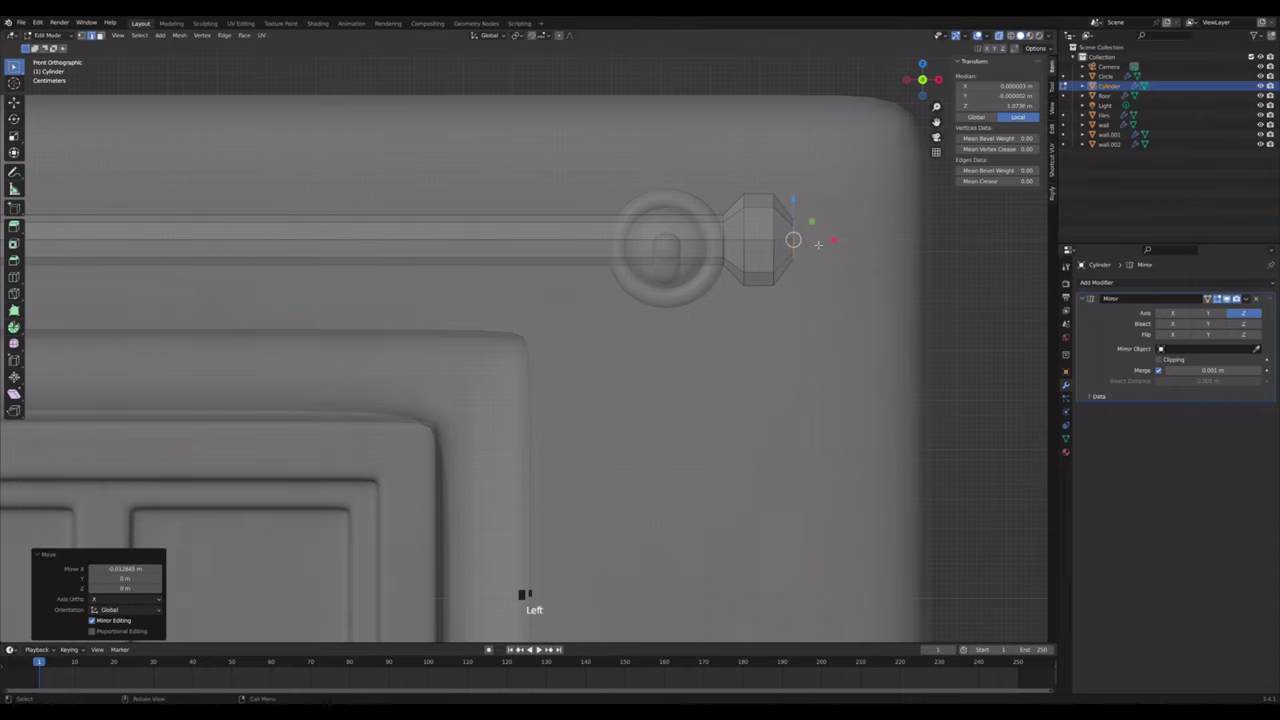
pyautogui.scroll(-3)
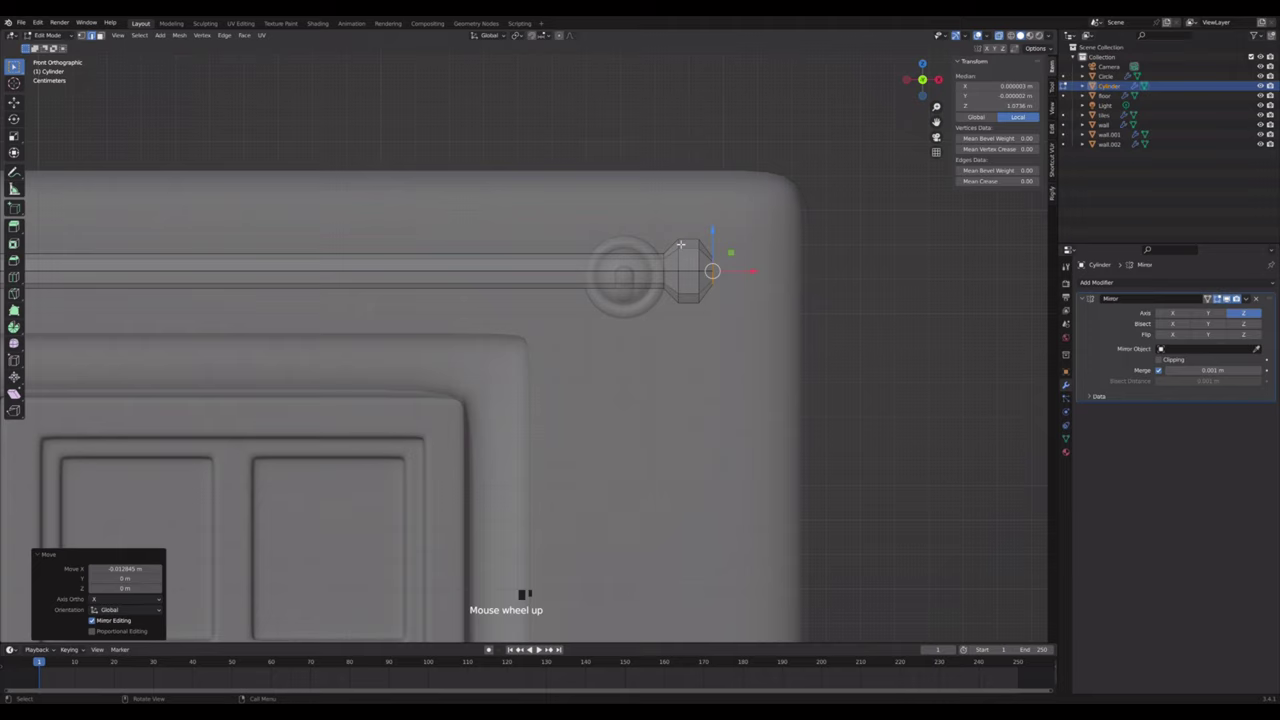
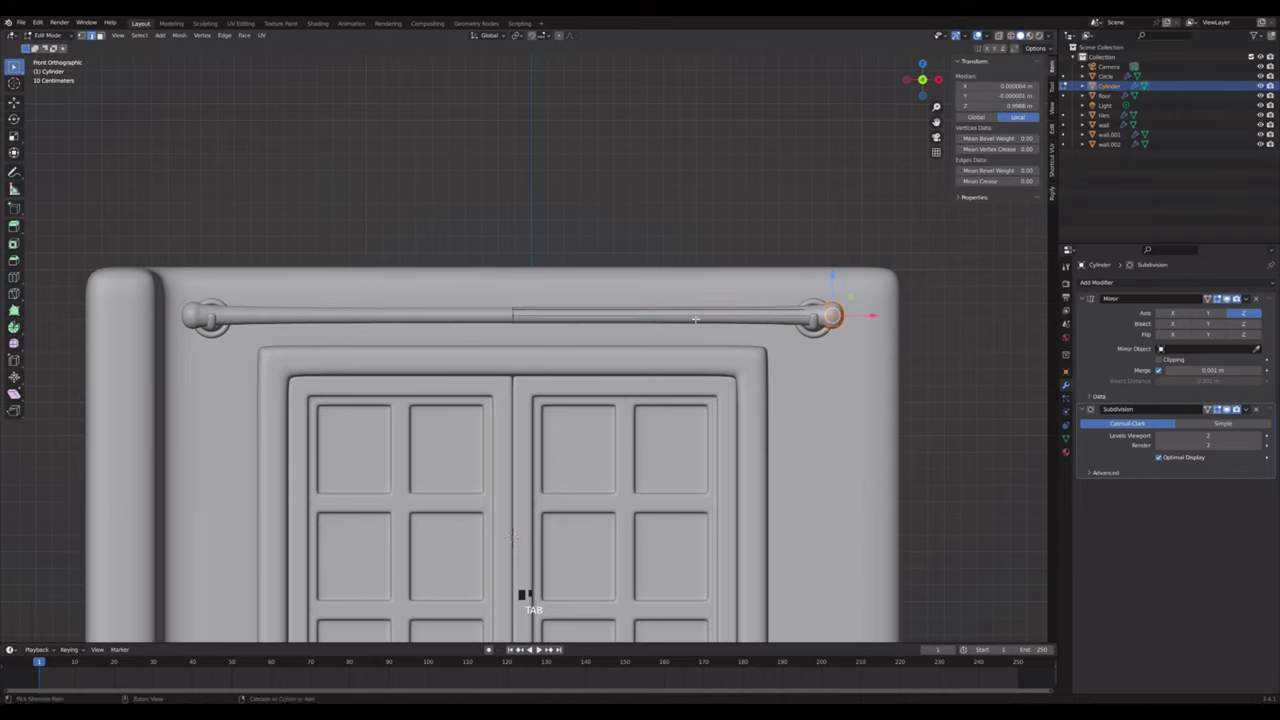
# - Add an edge loop near the rod's end and zoom out in front view
pyautogui.press('ctrl+r')
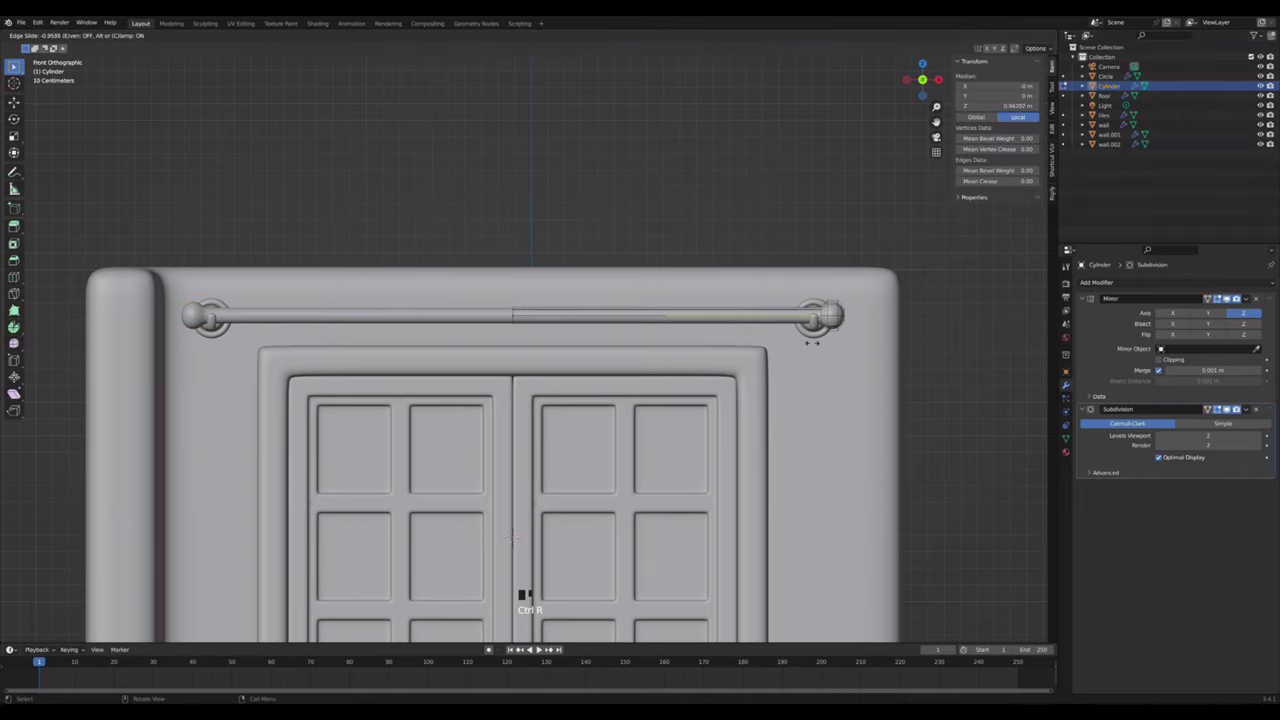
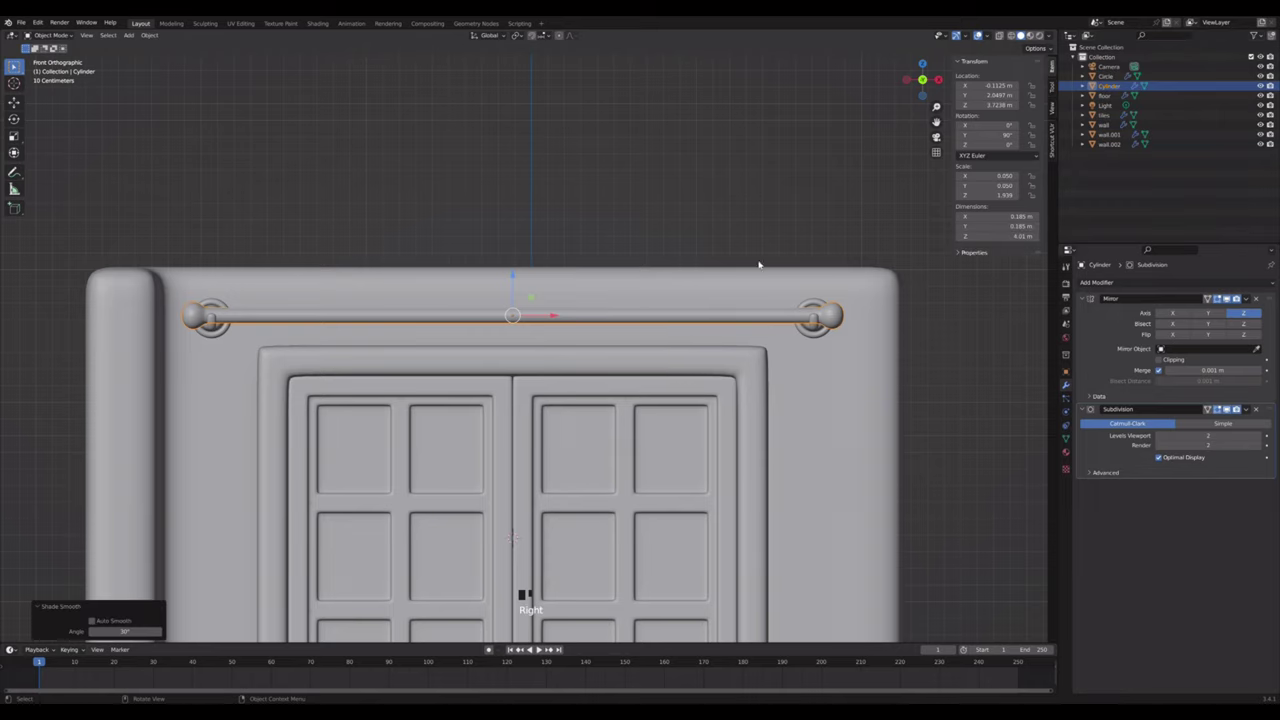
pyautogui.scroll(-3)
pyautogui.scroll(-3)
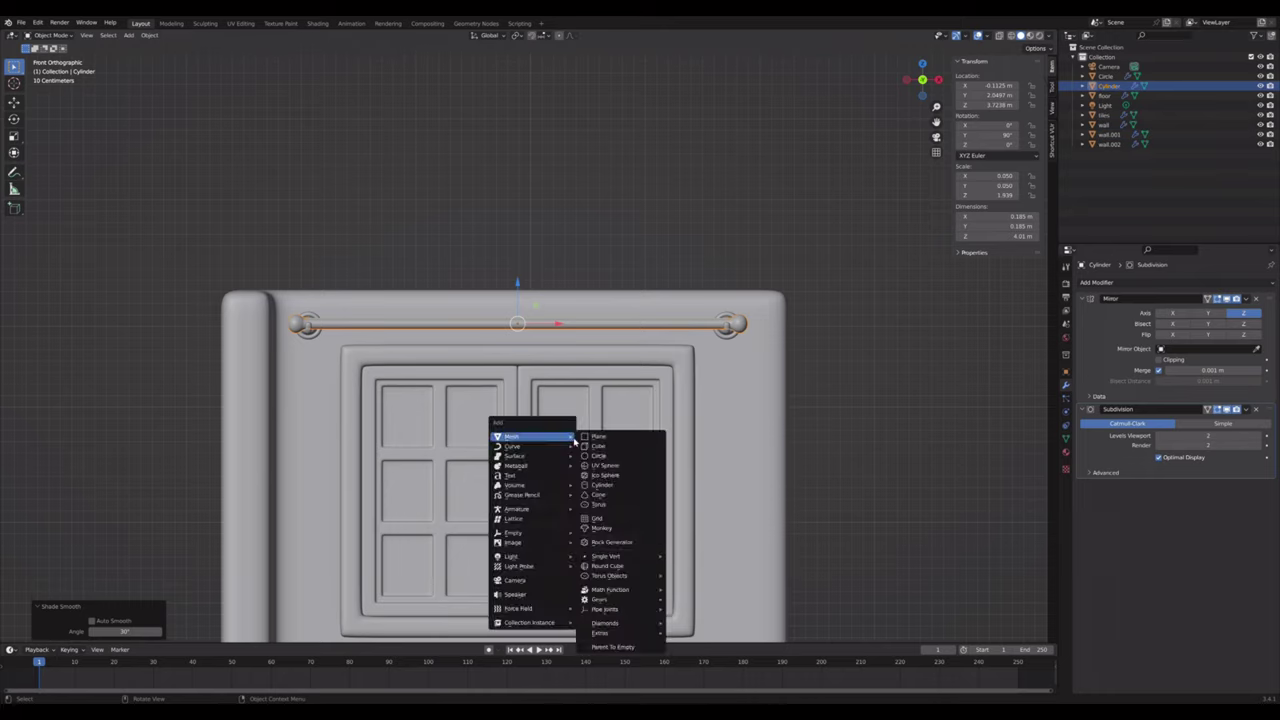
# - Add a plane, stand it upright and place it against the window wall
pyautogui.press('shift+a')
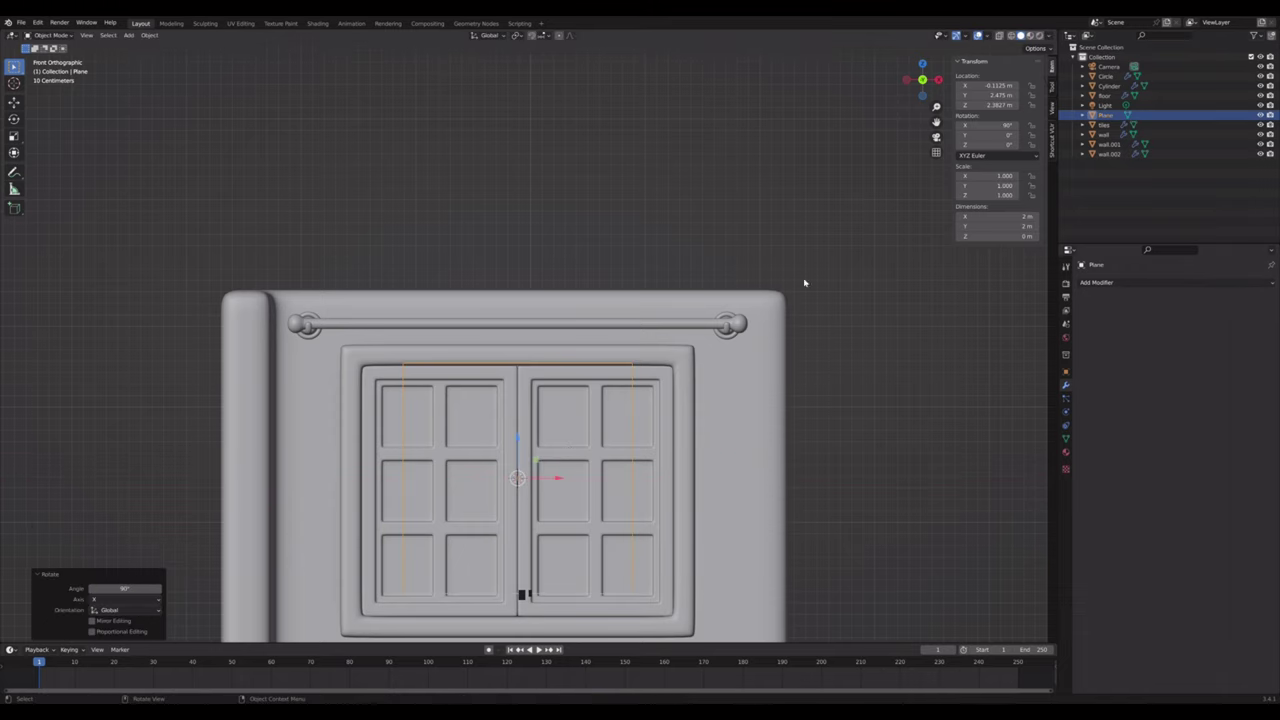
pyautogui.click(944, 138)
pyautogui.click(718, 236)
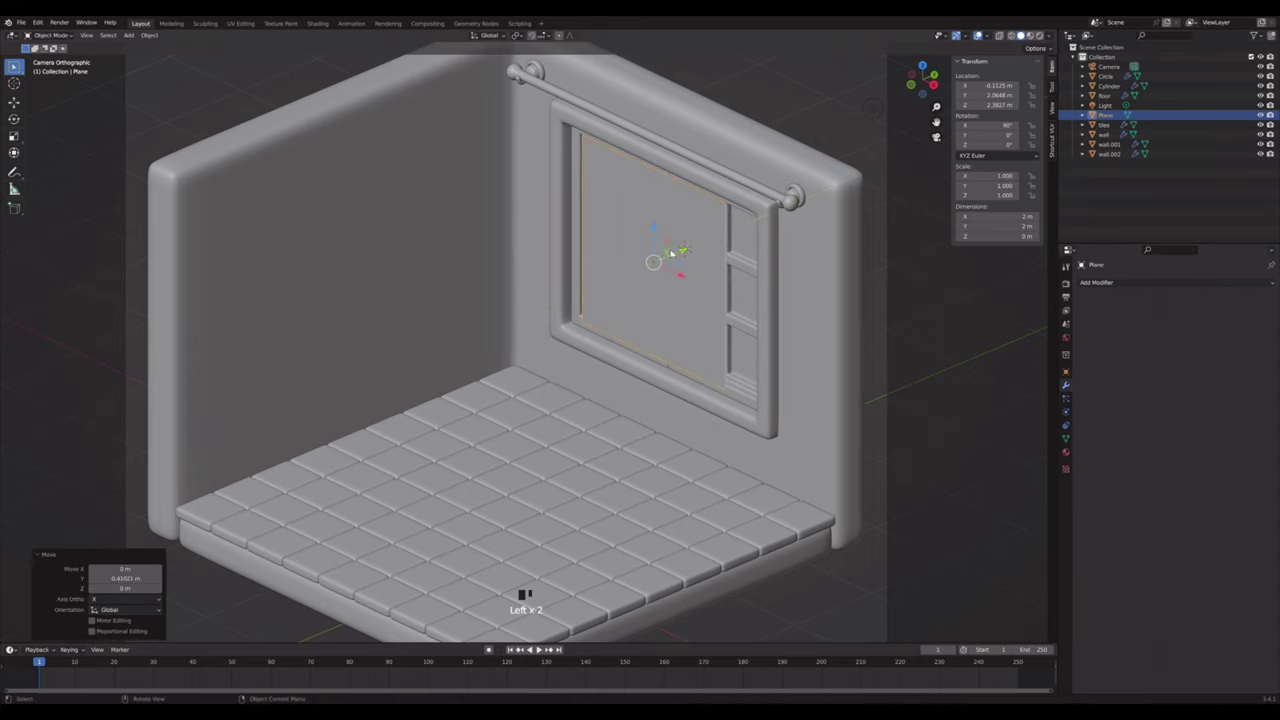
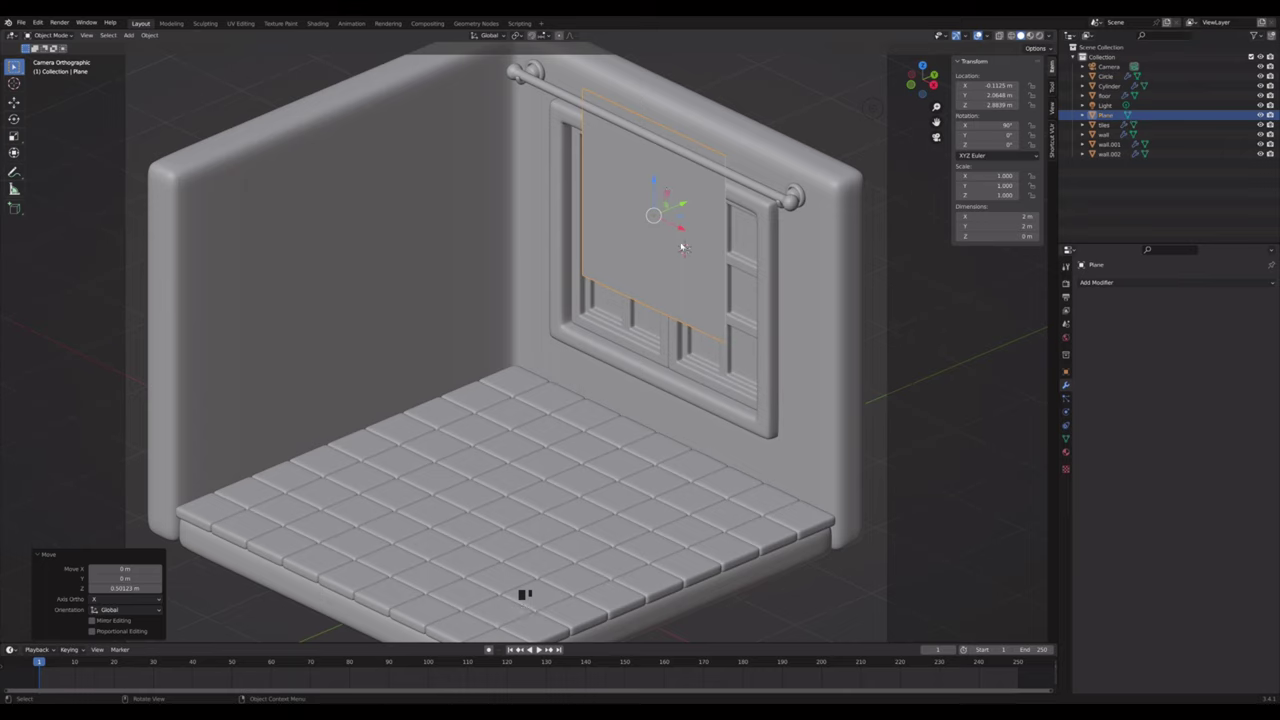
# - Stretch the plane into a tall curtain beneath the rod and apply its scale
pyautogui.press('s')
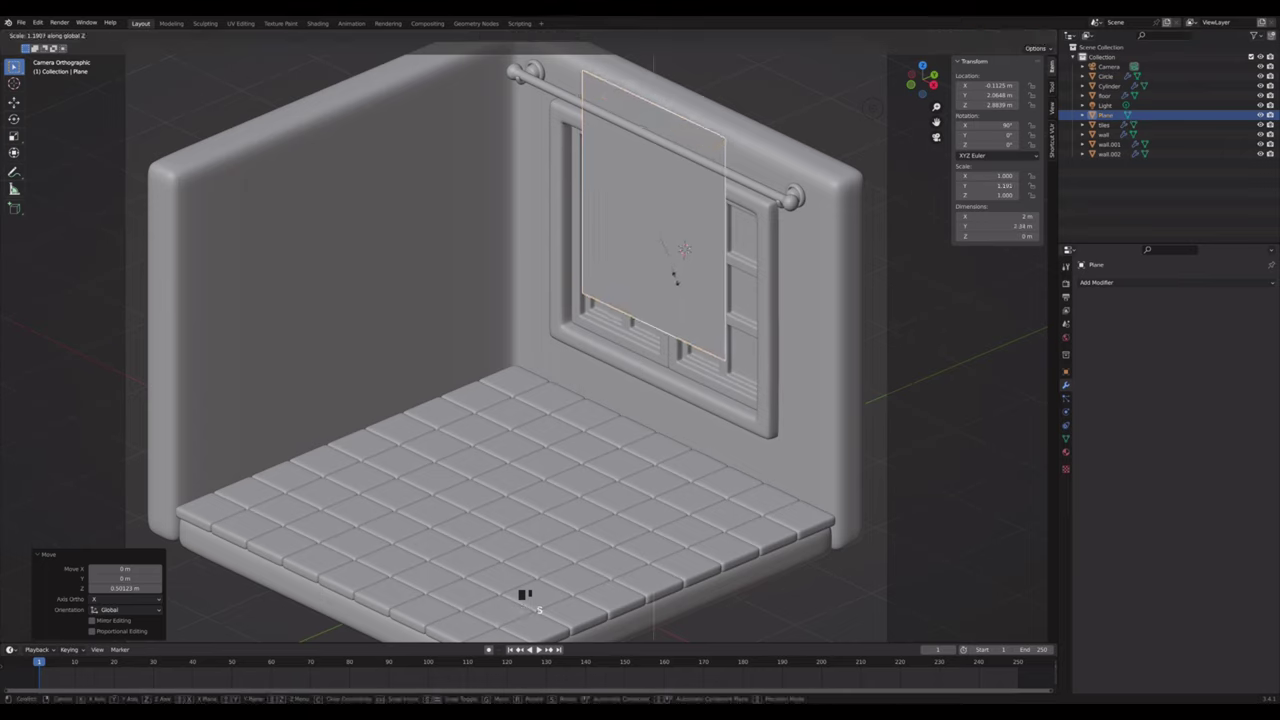
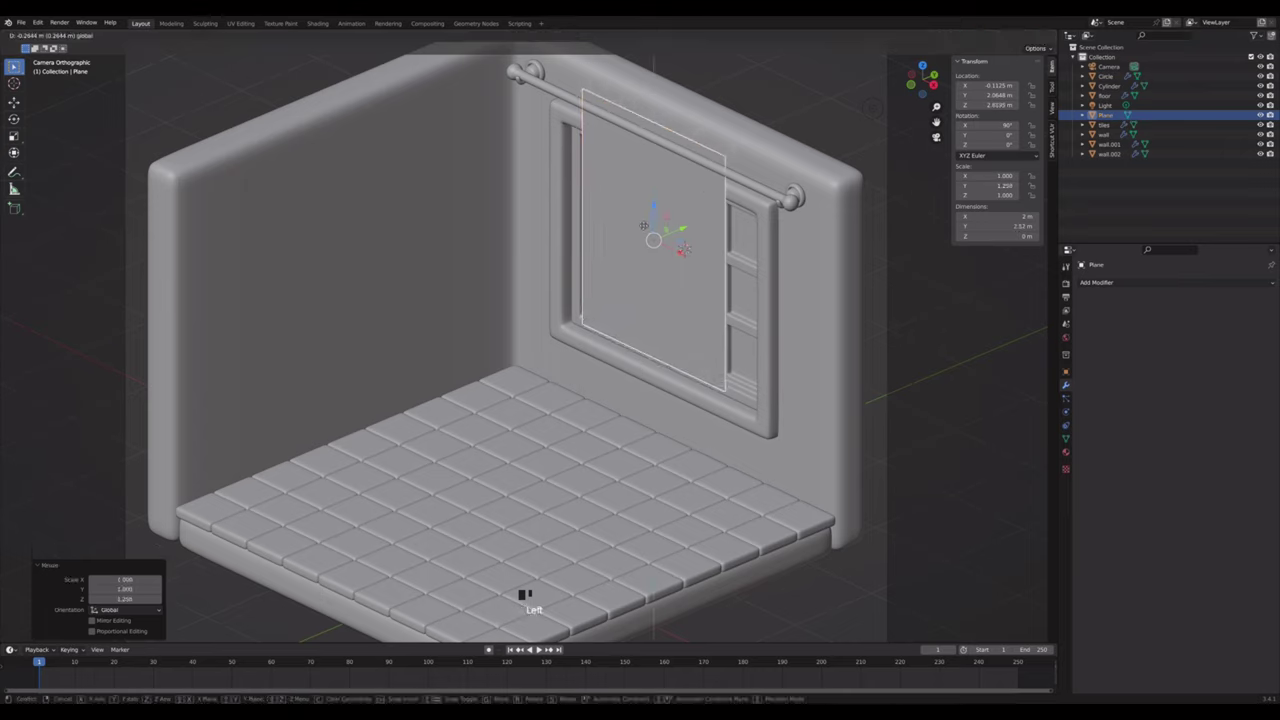
pyautogui.press('s')
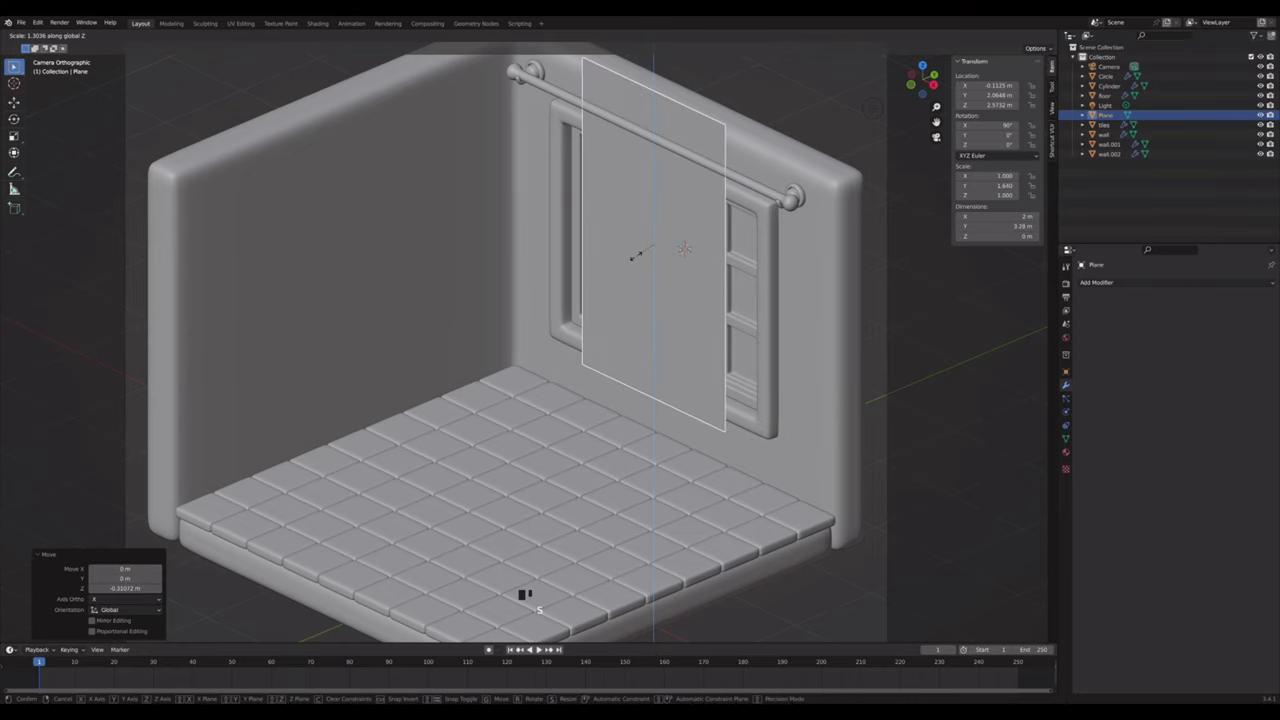
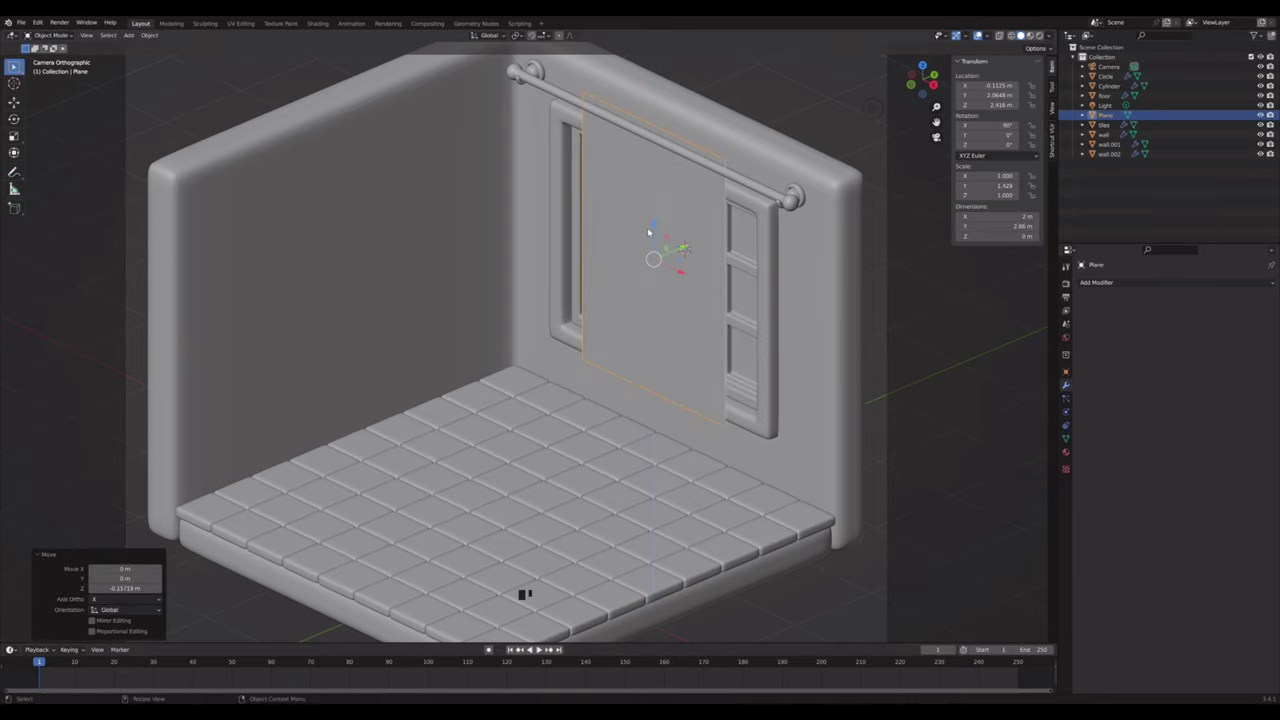
pyautogui.press('s')
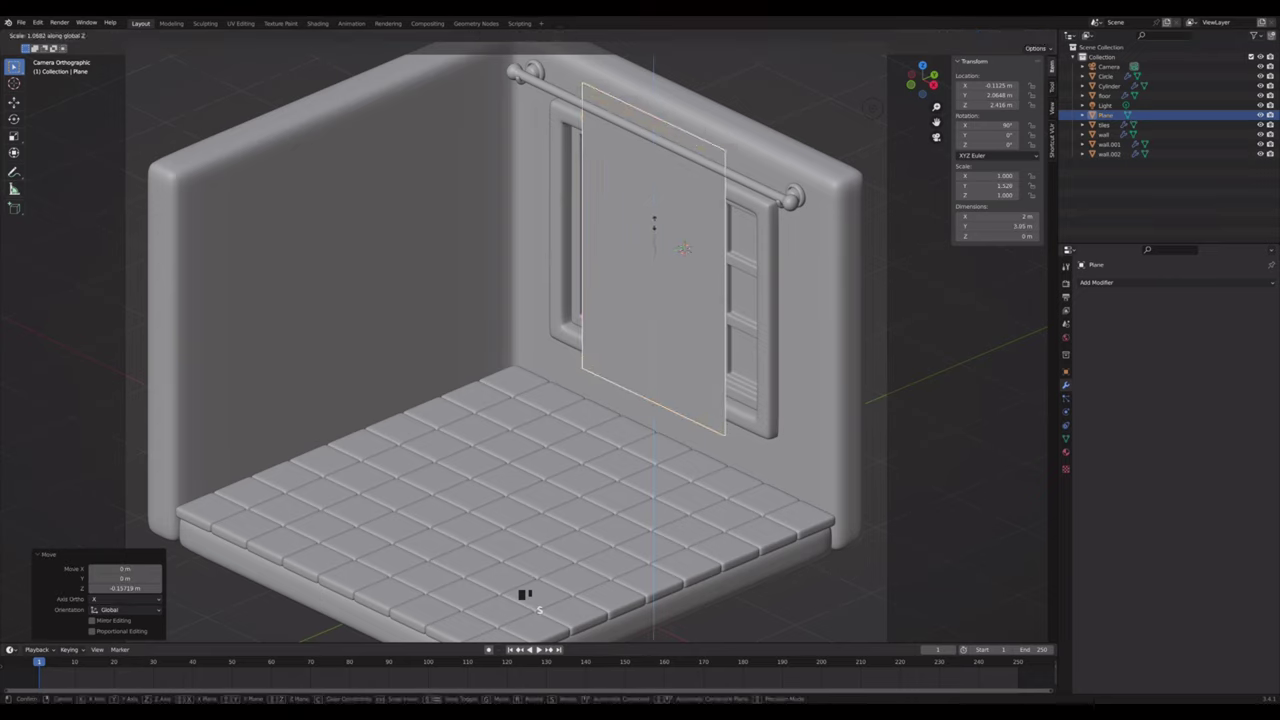
pyautogui.press('ctrl+a')
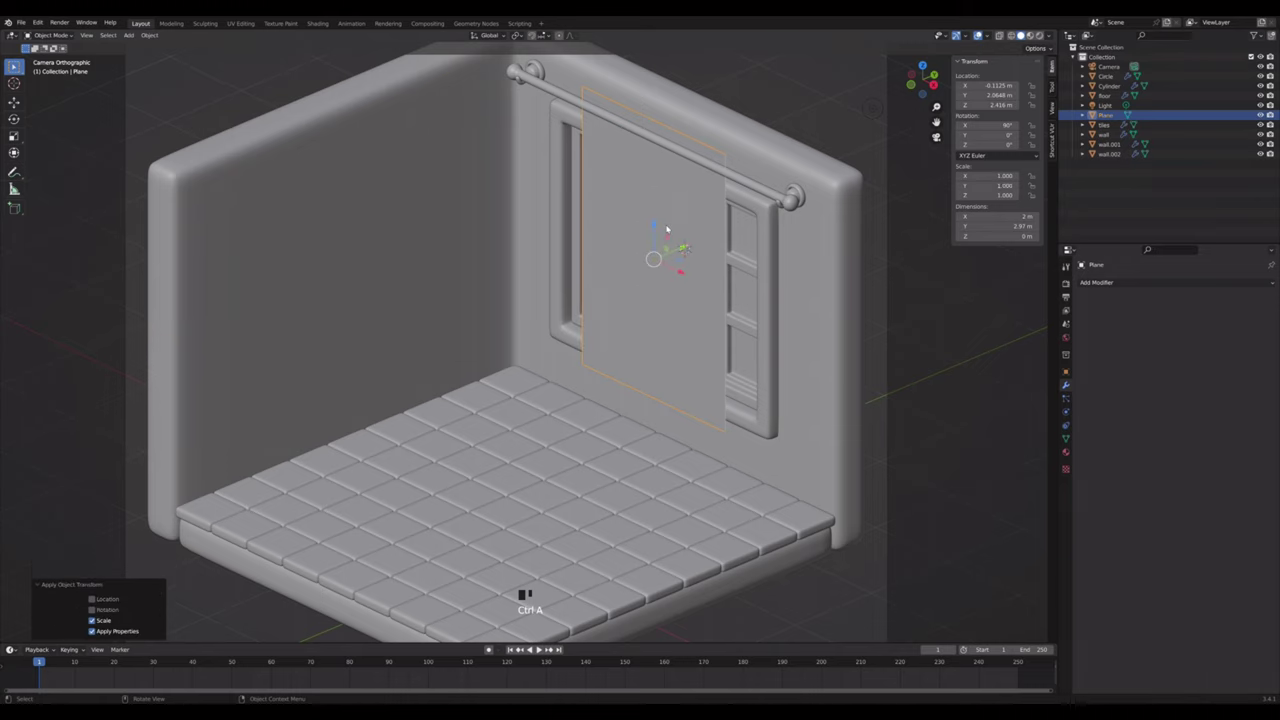
# - Cut vertical edge loops across the curtain plane
pyautogui.press('Tab')
pyautogui.press('ctrl+r')
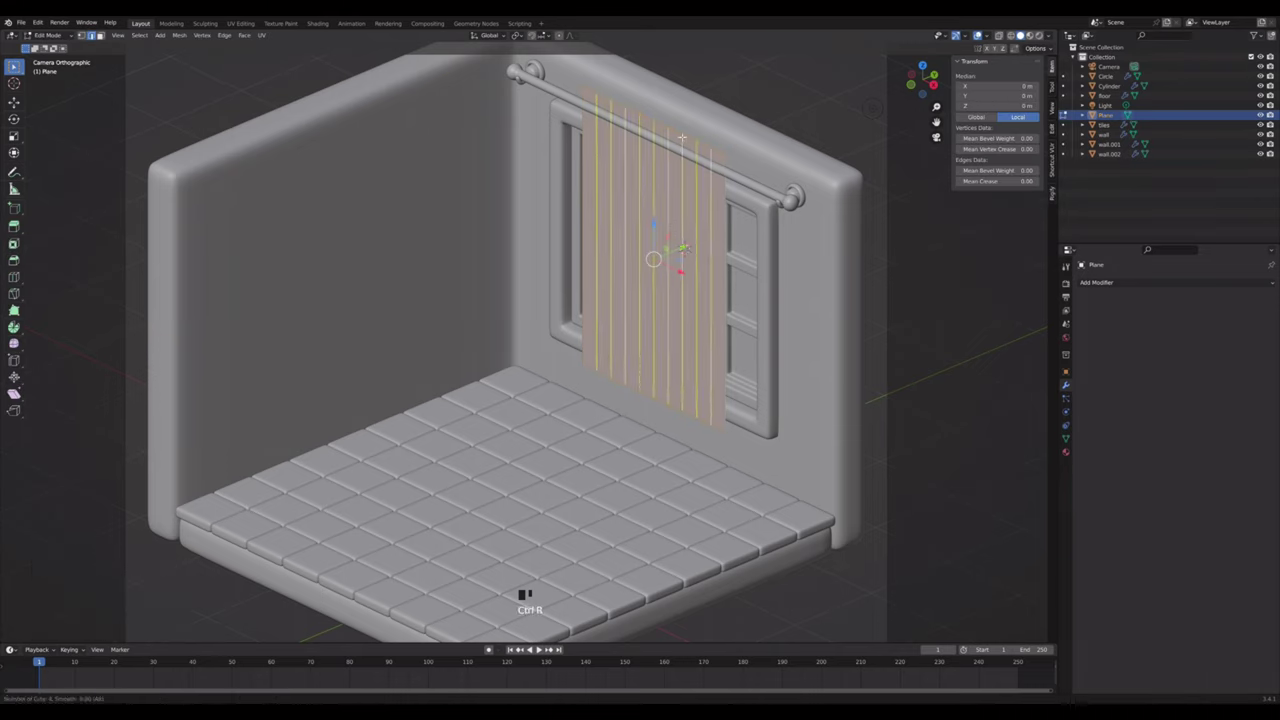
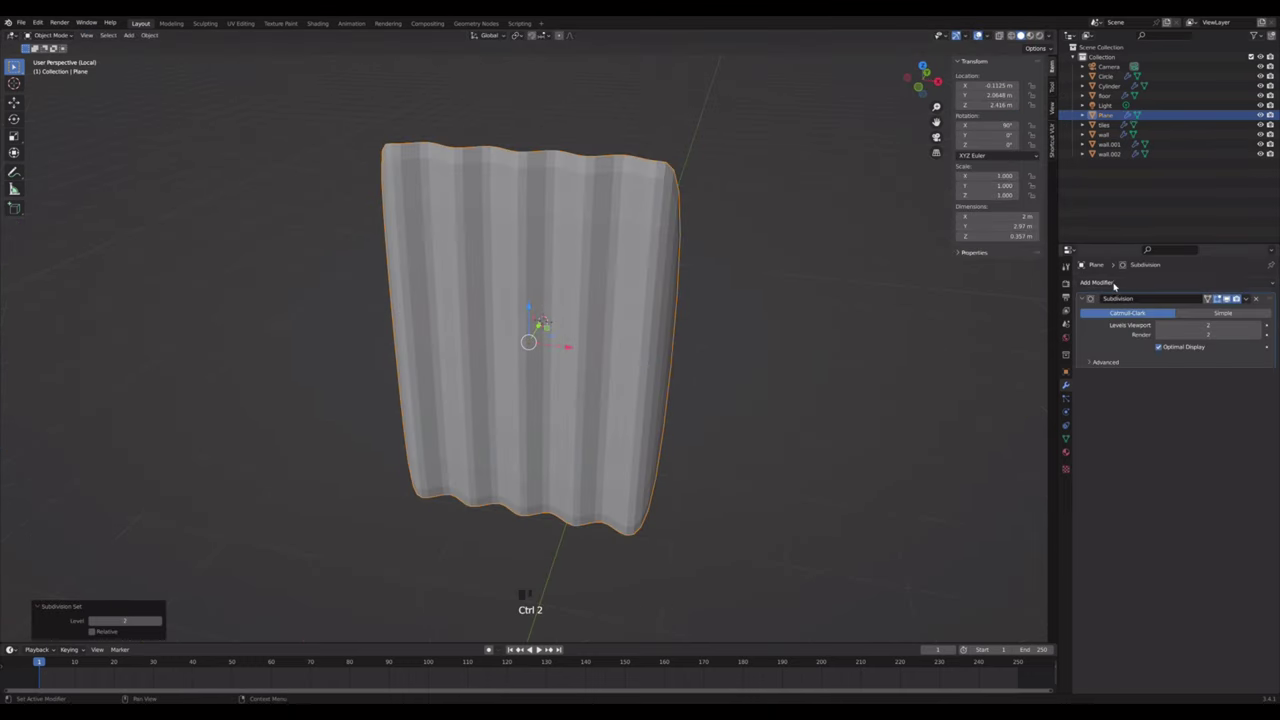
# - Add edges between the pleats, shade the curtain smooth and leave isolated view
pyautogui.press('Tab')
pyautogui.press('ctrl+r')
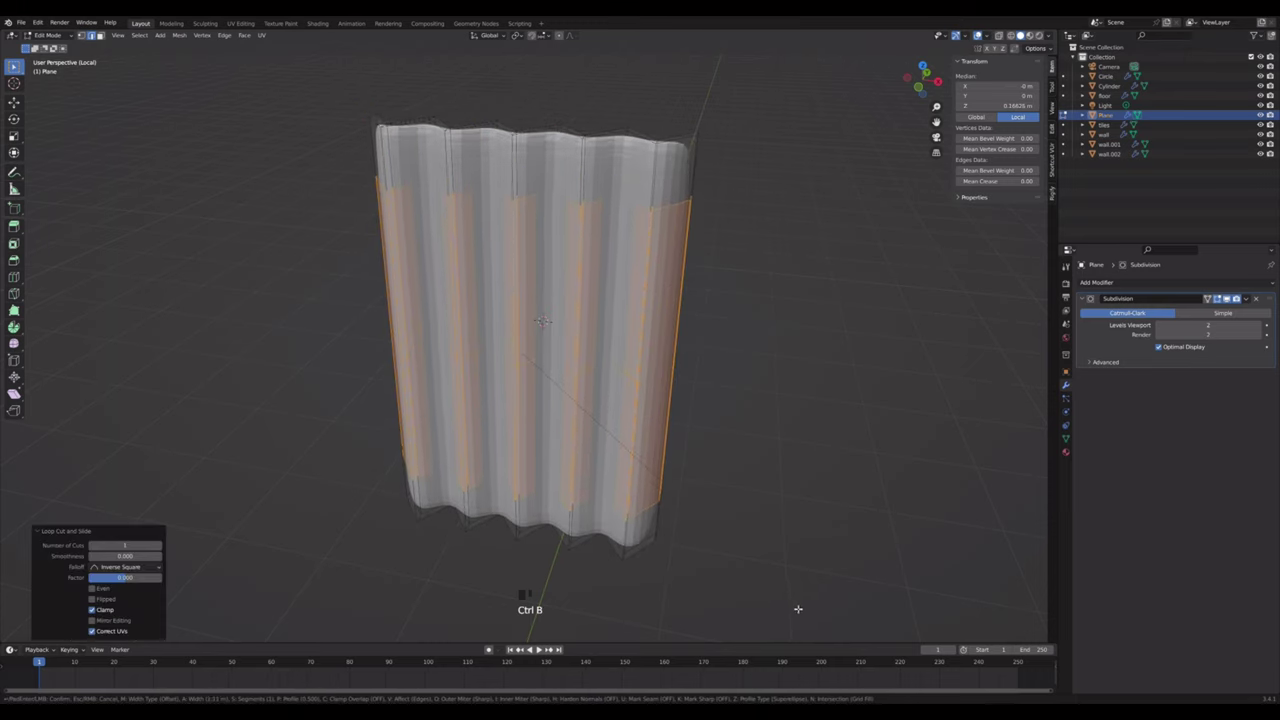
pyautogui.click(600, 197)
pyautogui.rightClick(600, 197)
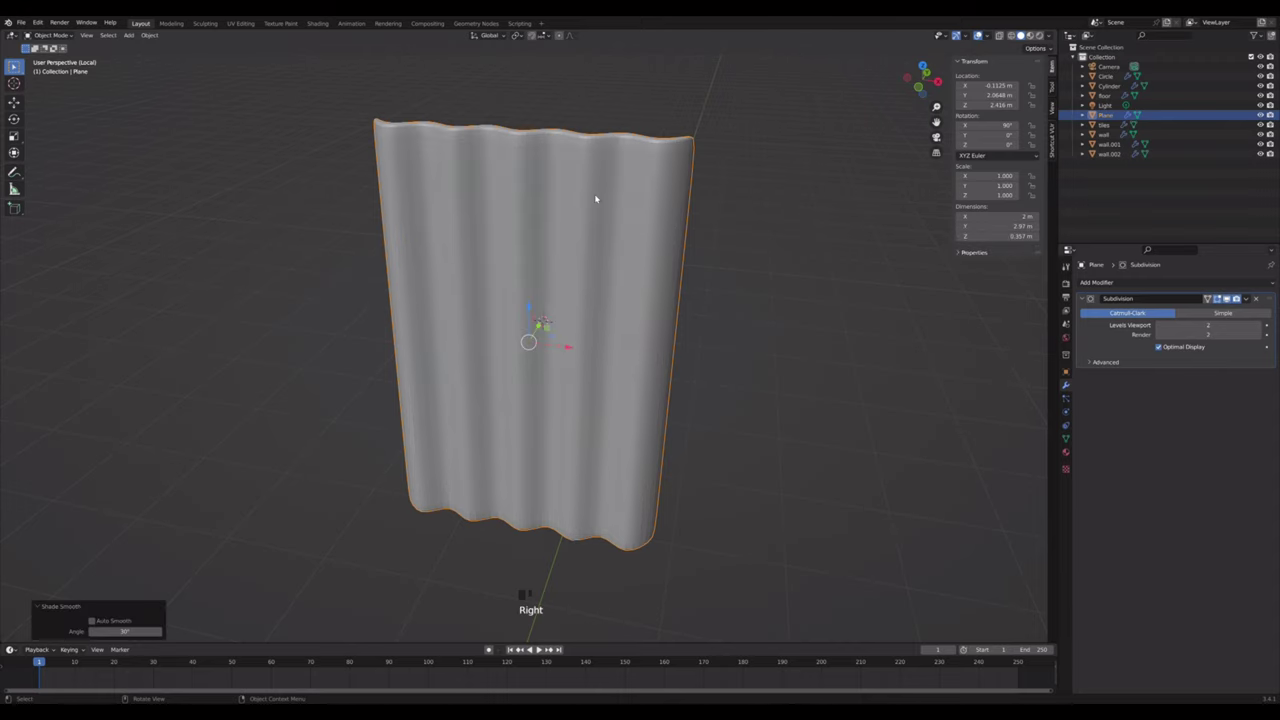
pyautogui.press('/')
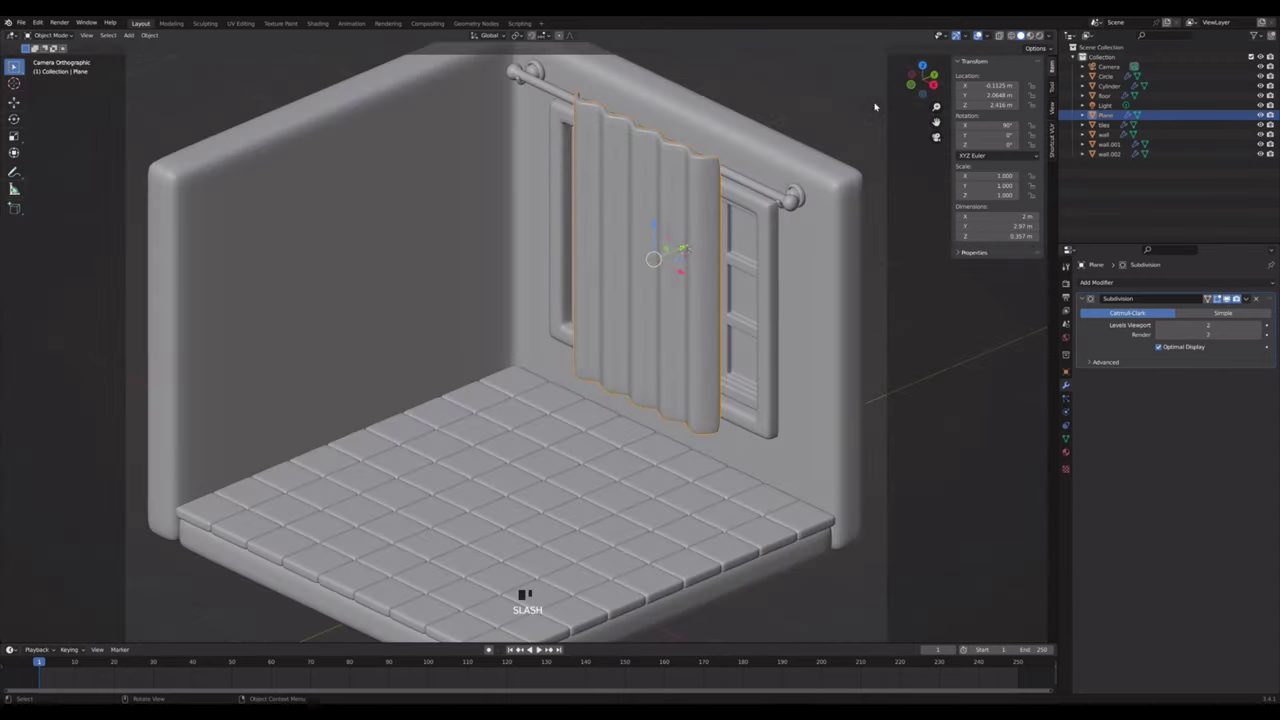
# - From the top view, set the curtain's origin to its geometry
pyautogui.click(930, 69)
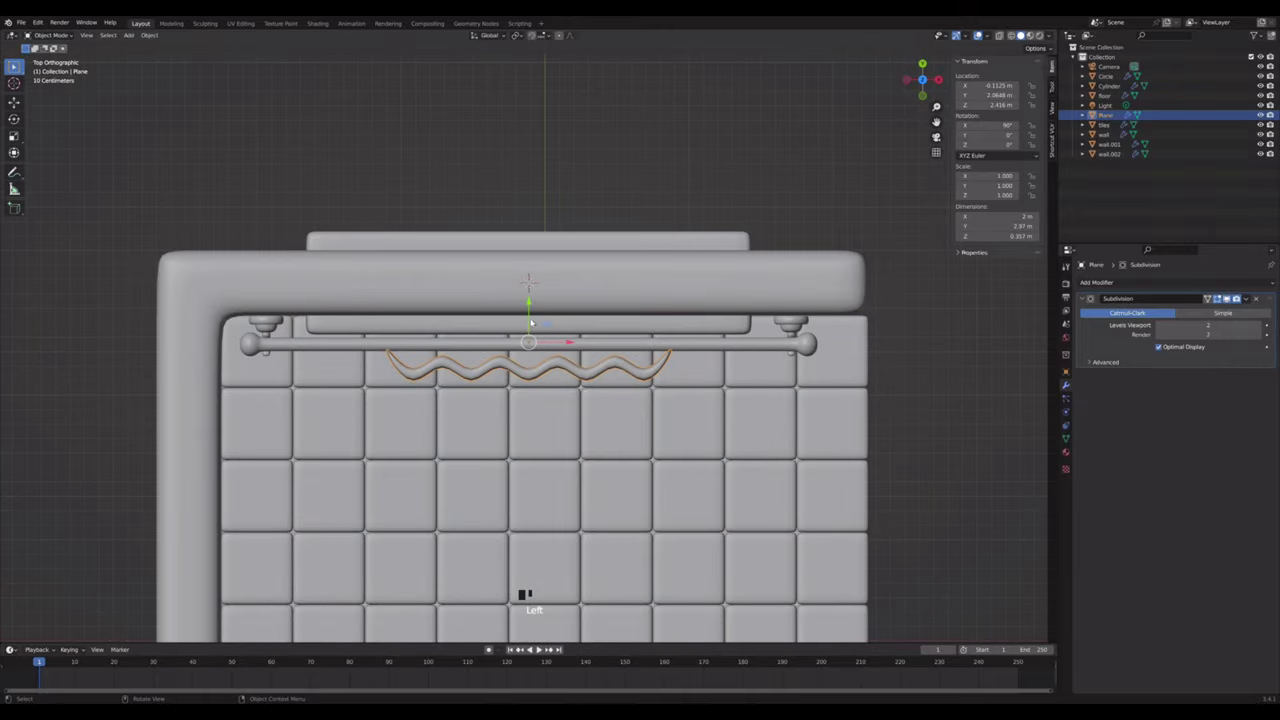
pyautogui.rightClick(523, 369)
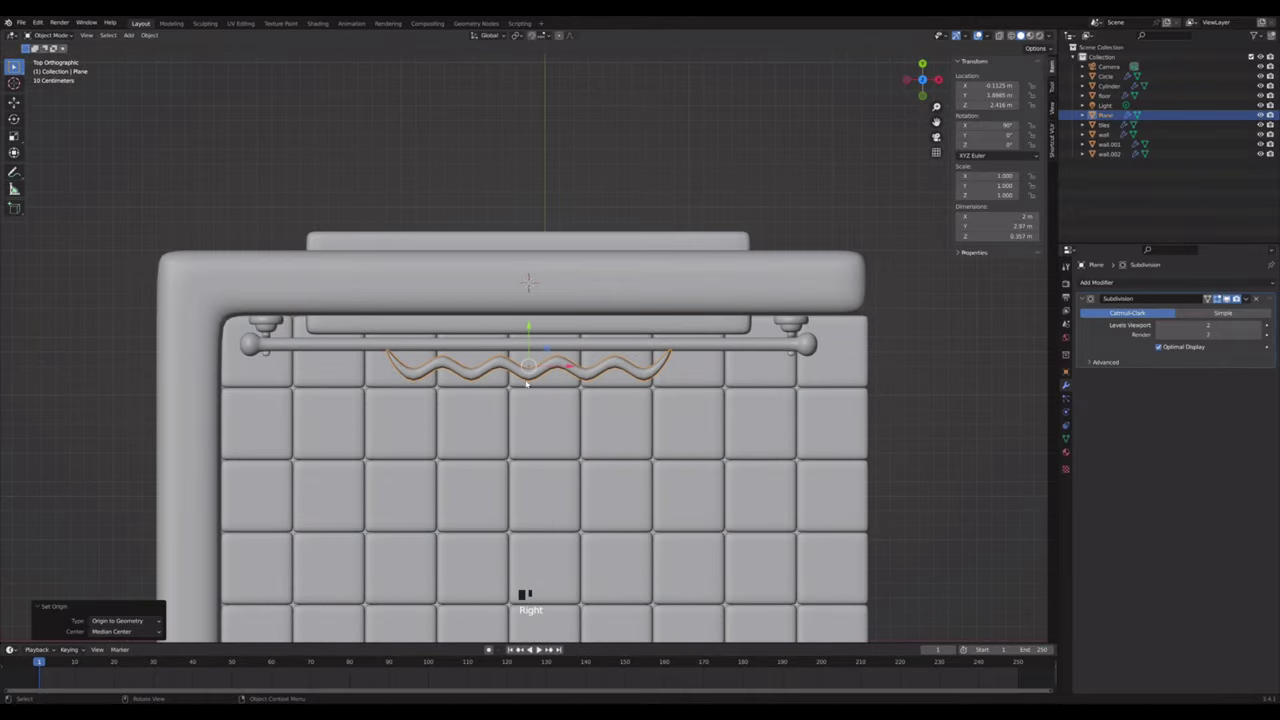
pyautogui.click(534, 347)
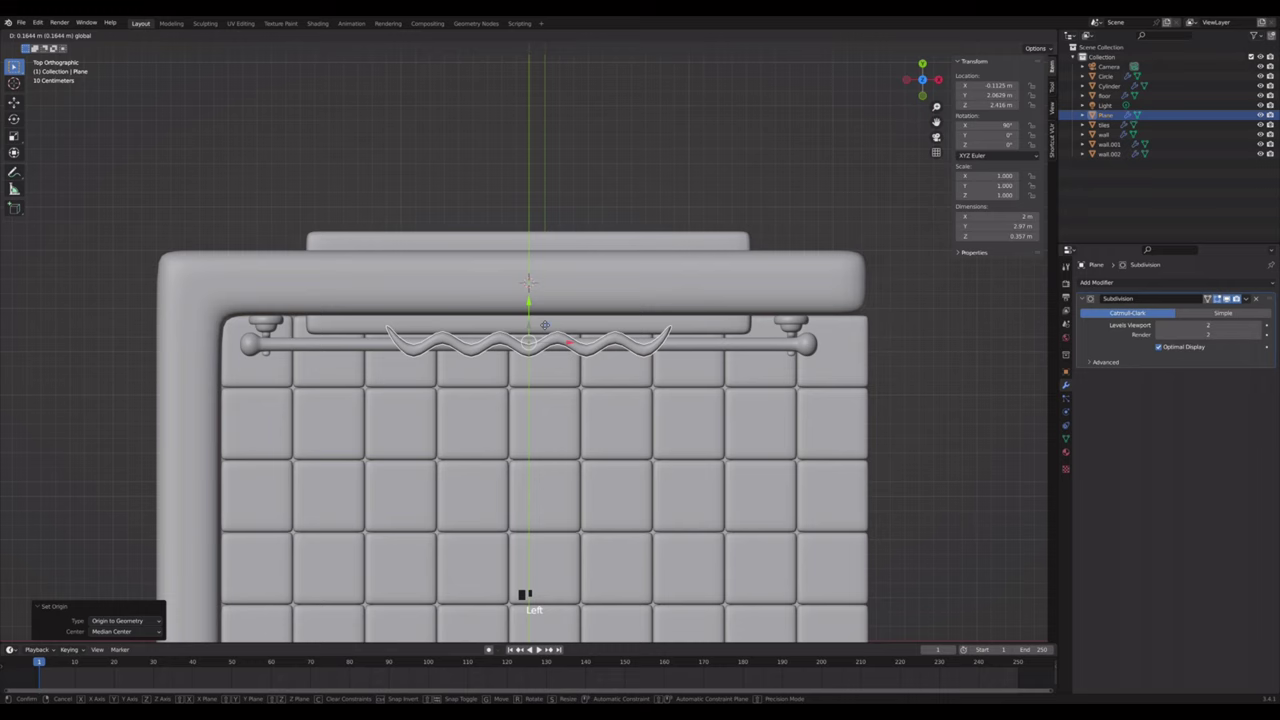
# - Push the pleat vertices further out to deepen the zigzag folds
pyautogui.press('Tab')
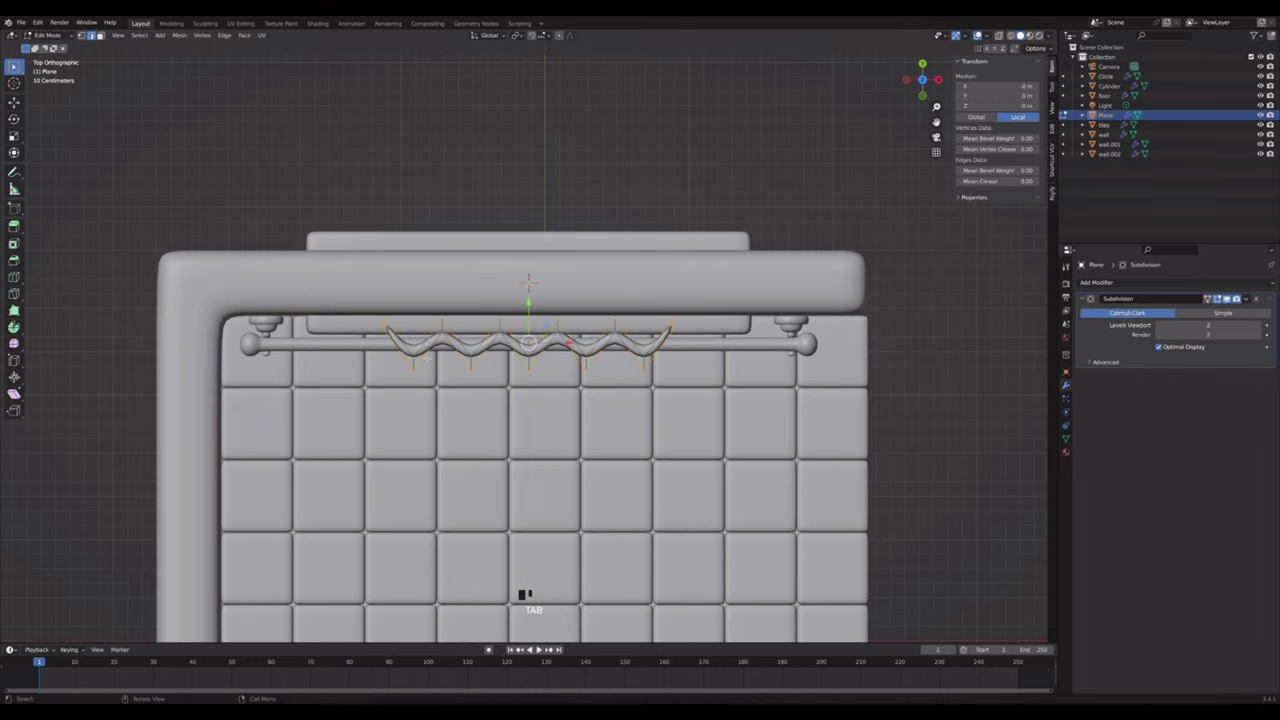
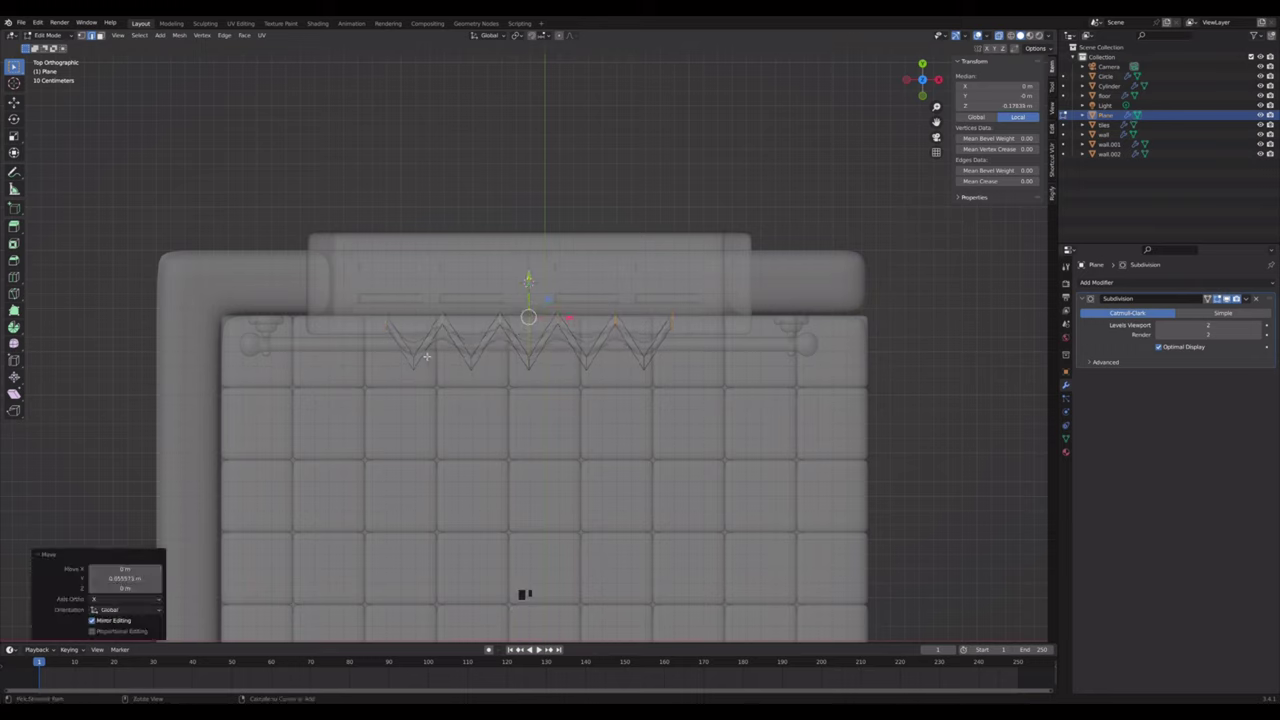
pyautogui.press('ctrl+r')
pyautogui.press('ctrl+r')
pyautogui.press('ctrl+r')
pyautogui.press('ctrl+r')
pyautogui.press('Tab')
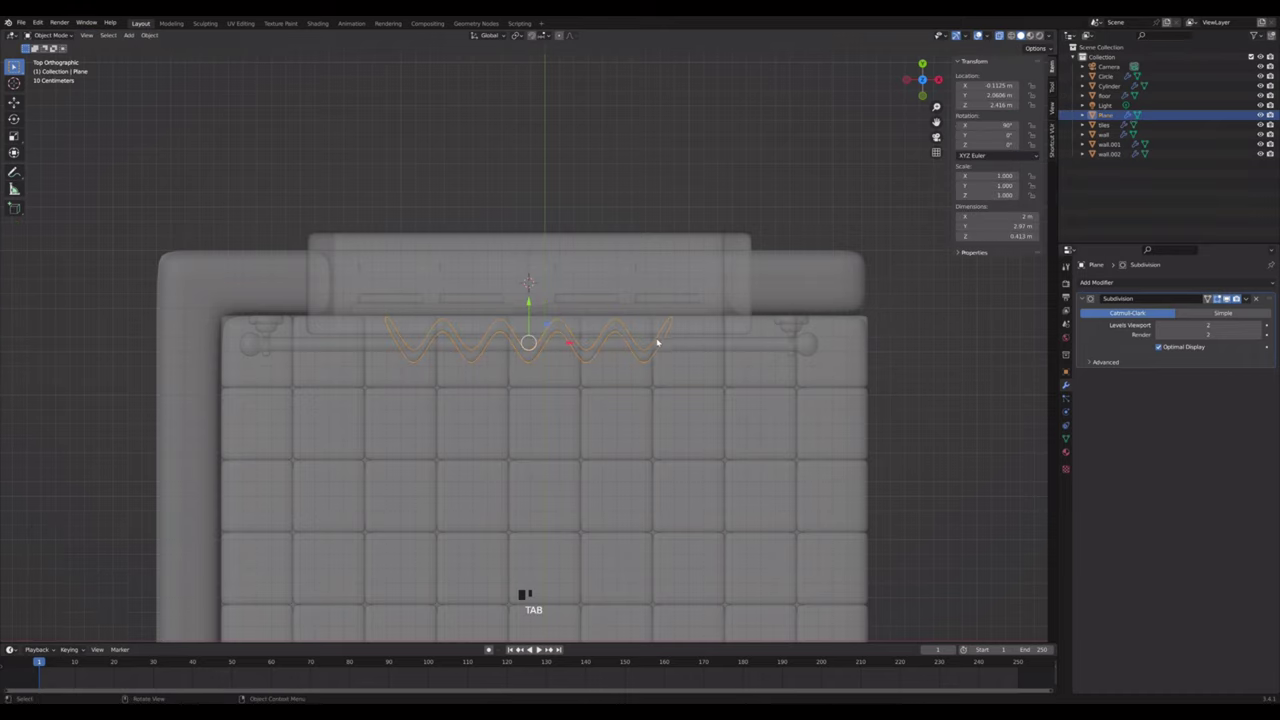
# - Narrow the curtain along X and shift it sideways over the window
pyautogui.press('s')
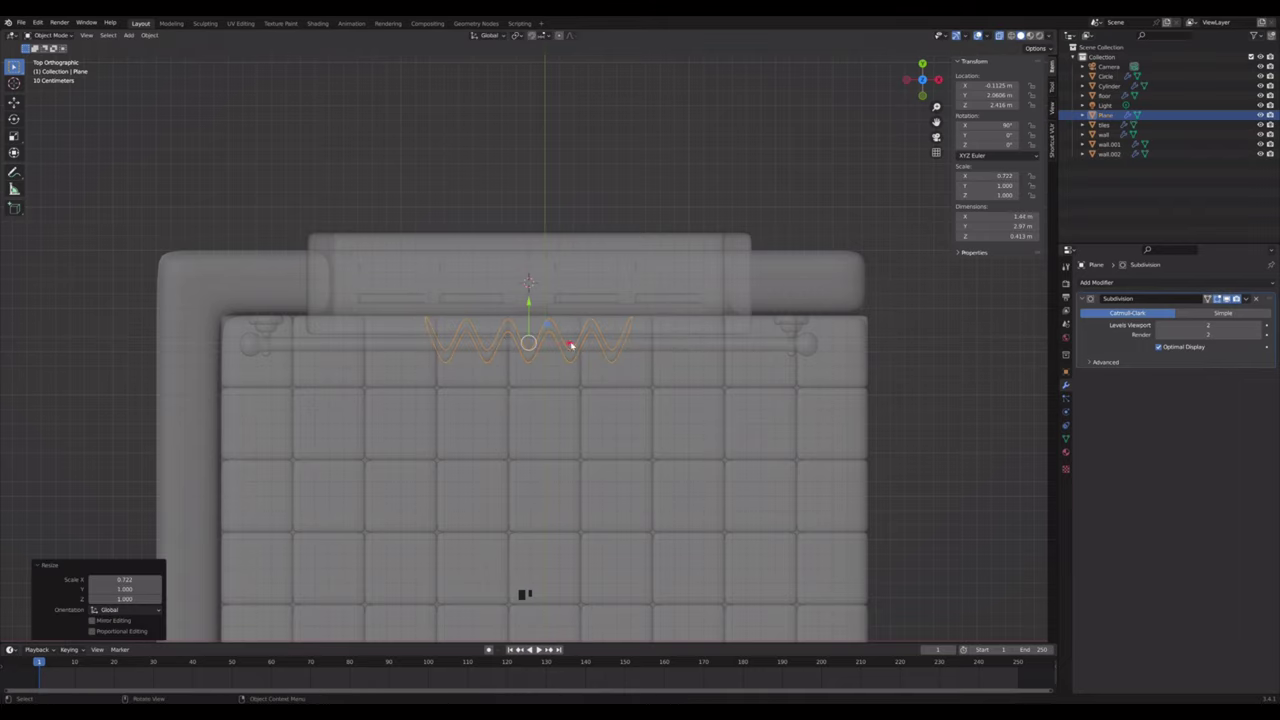
pyautogui.click(530, 317)
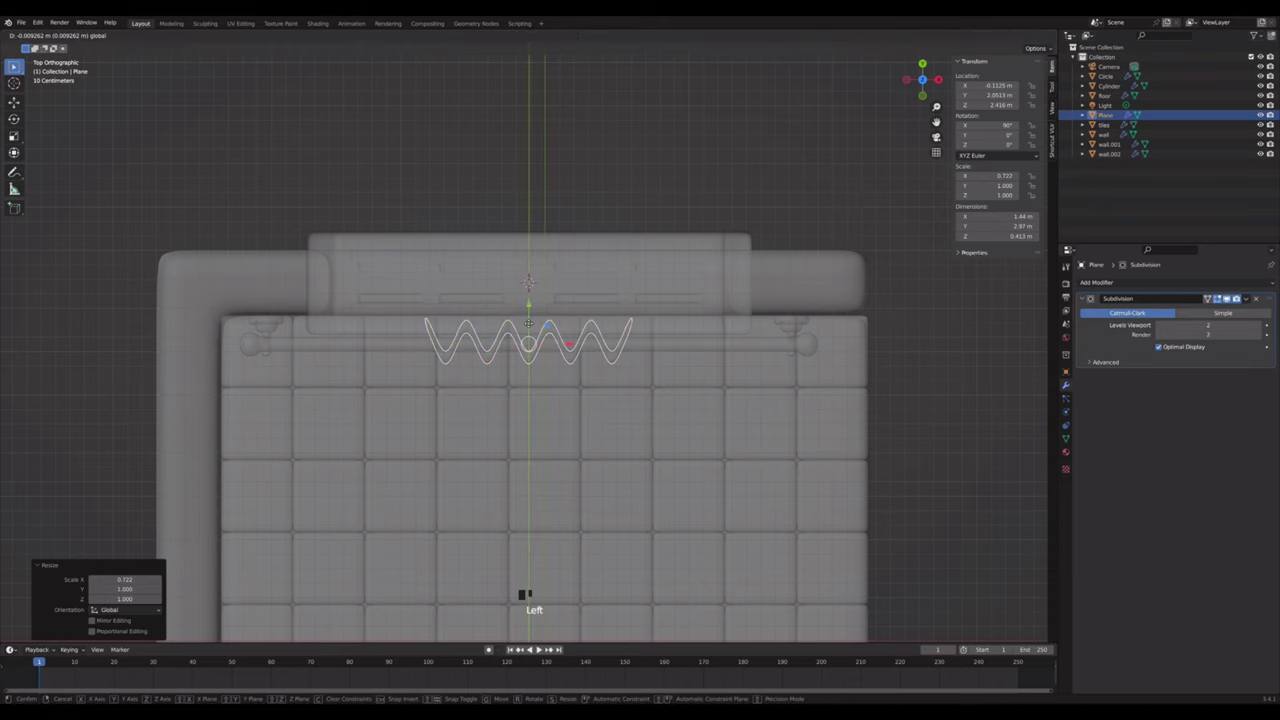
pyautogui.click(943, 140)
pyautogui.press('alt+z')
# - Select the curtain to duplicate it linked to the window's other side
pyautogui.click(679, 249)
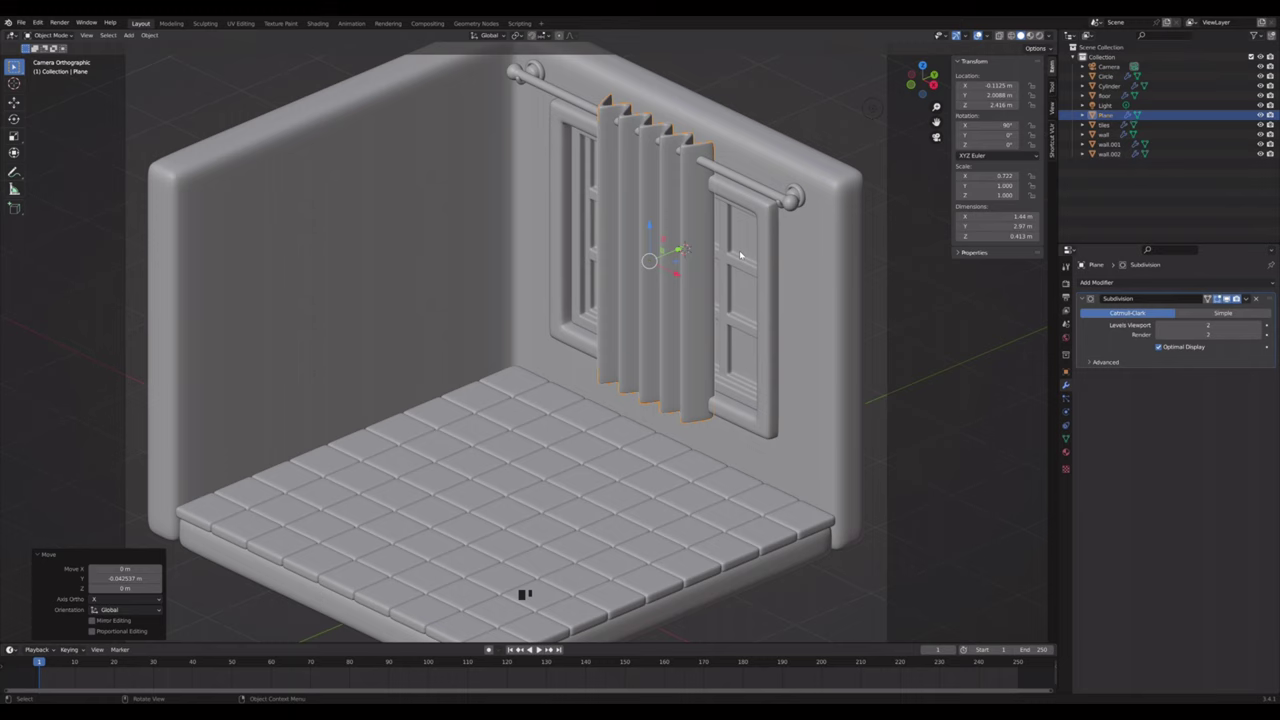
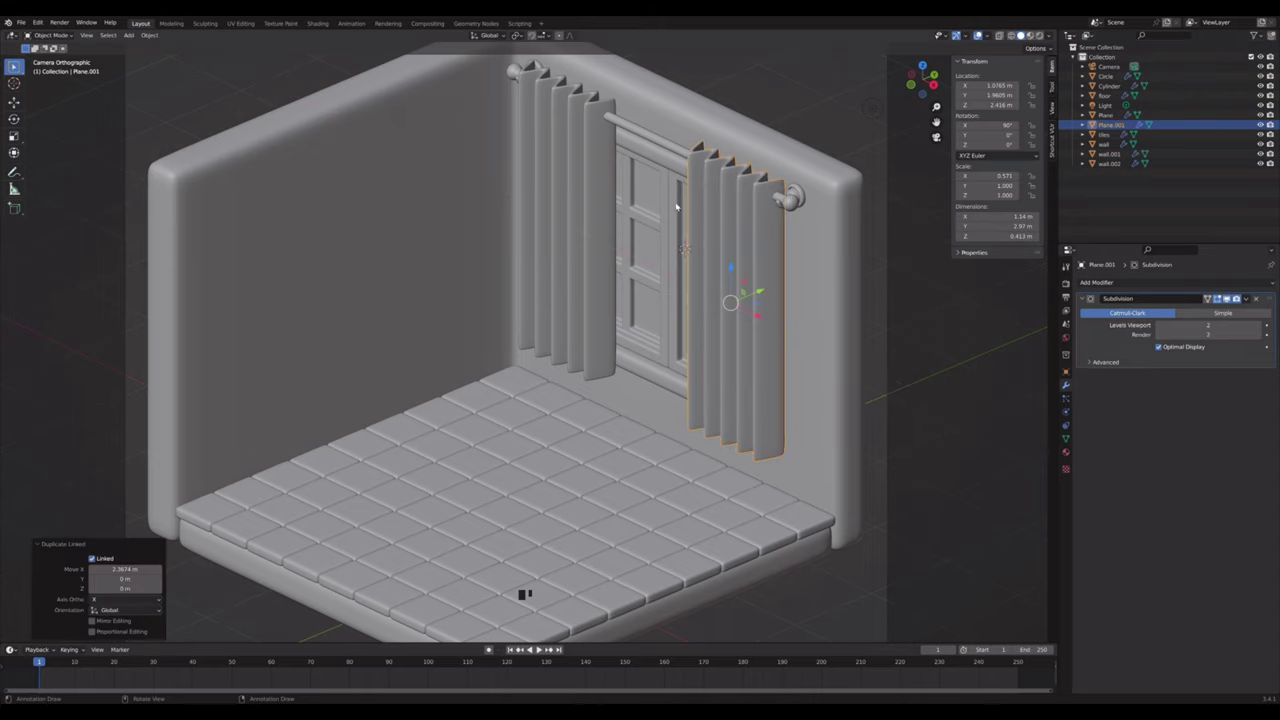
# - Parent the window parts to the frame, and the curtains and hooks to the rod
pyautogui.click(666, 211)
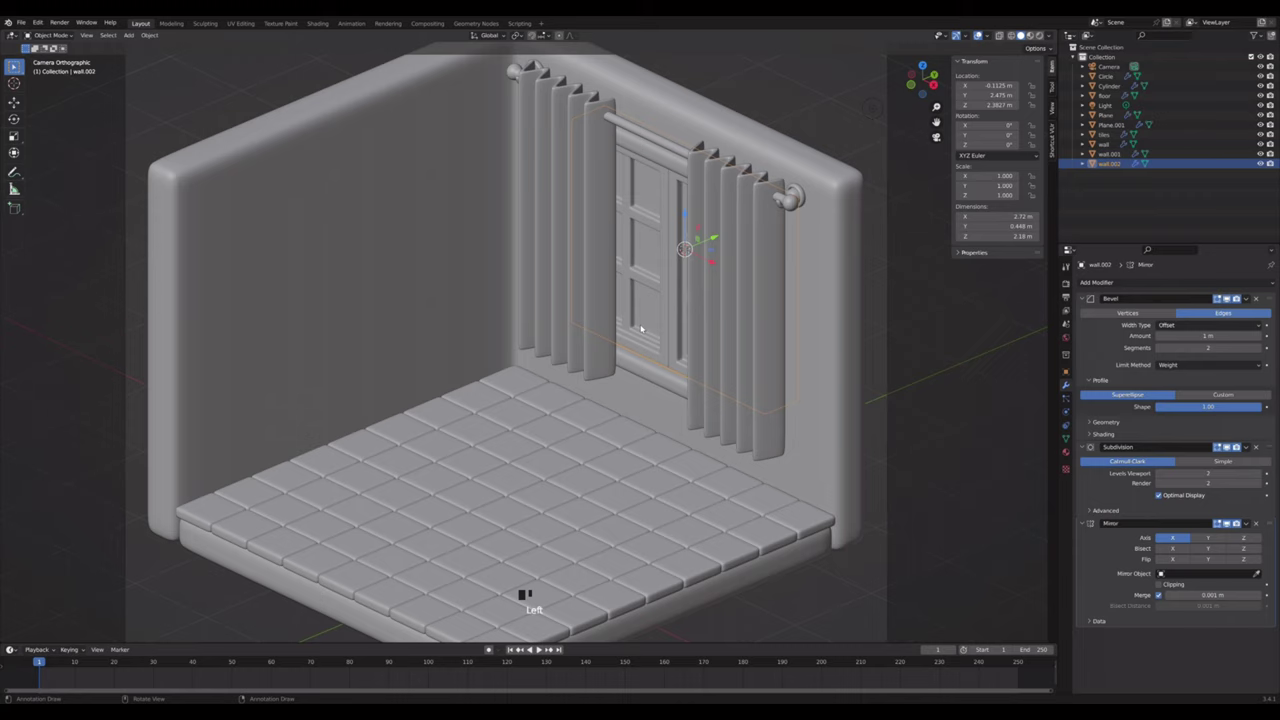
pyautogui.click(651, 368)
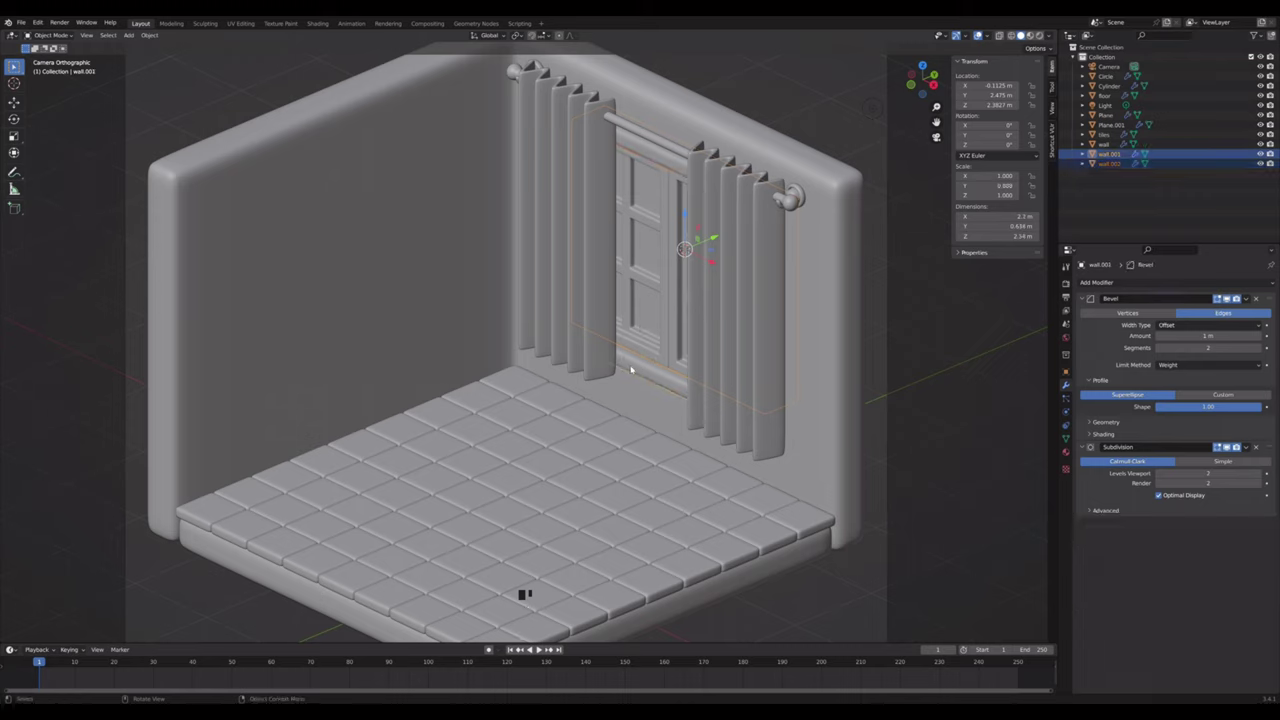
pyautogui.press('ctrl+p')
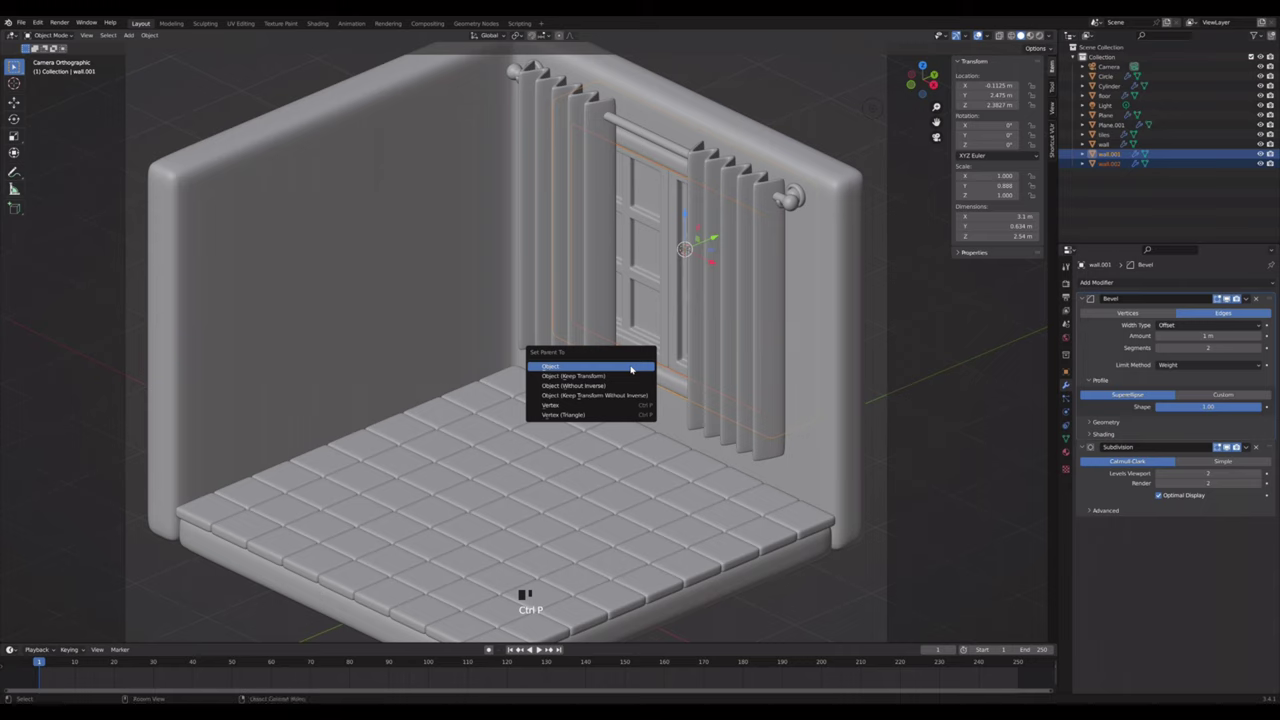
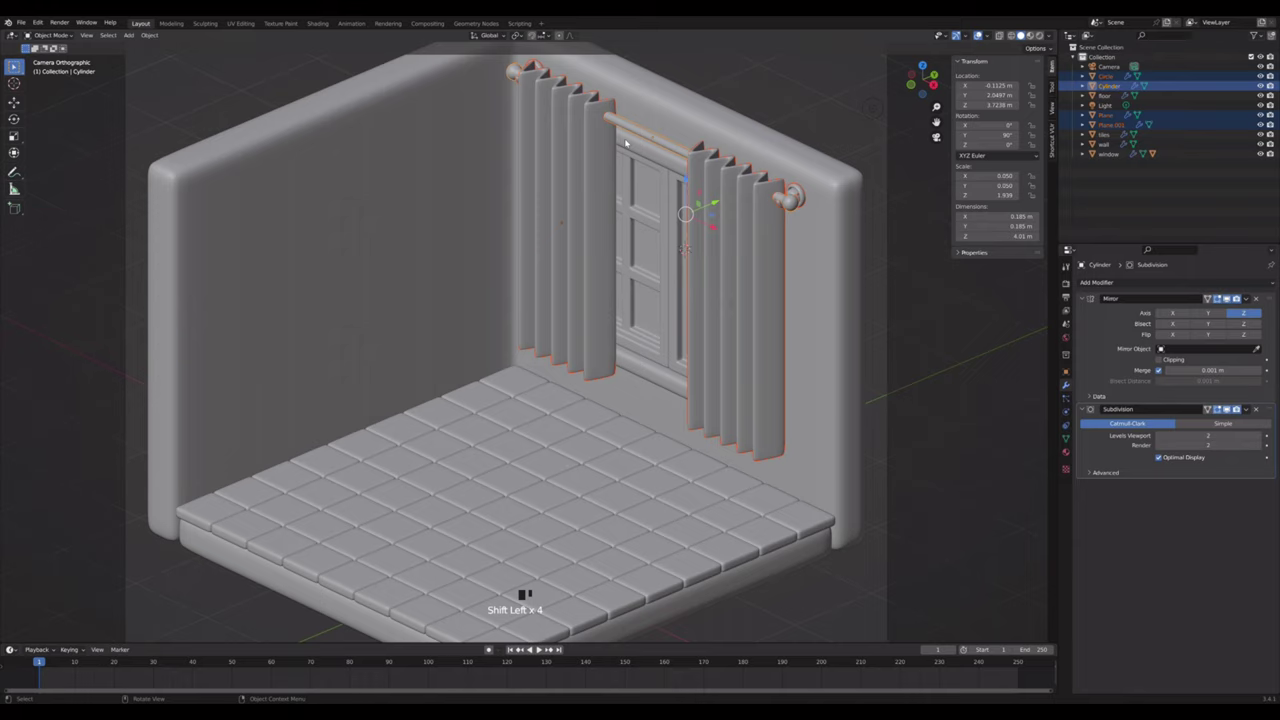
pyautogui.press('ctrl+p')
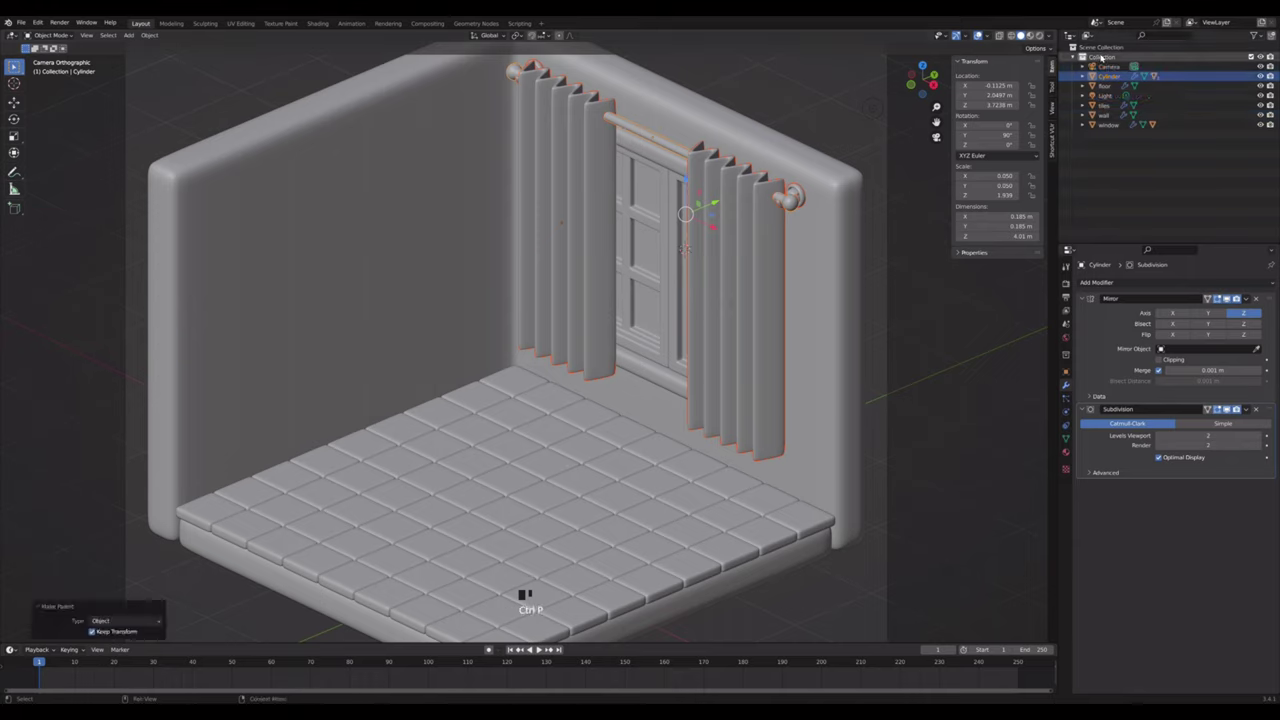
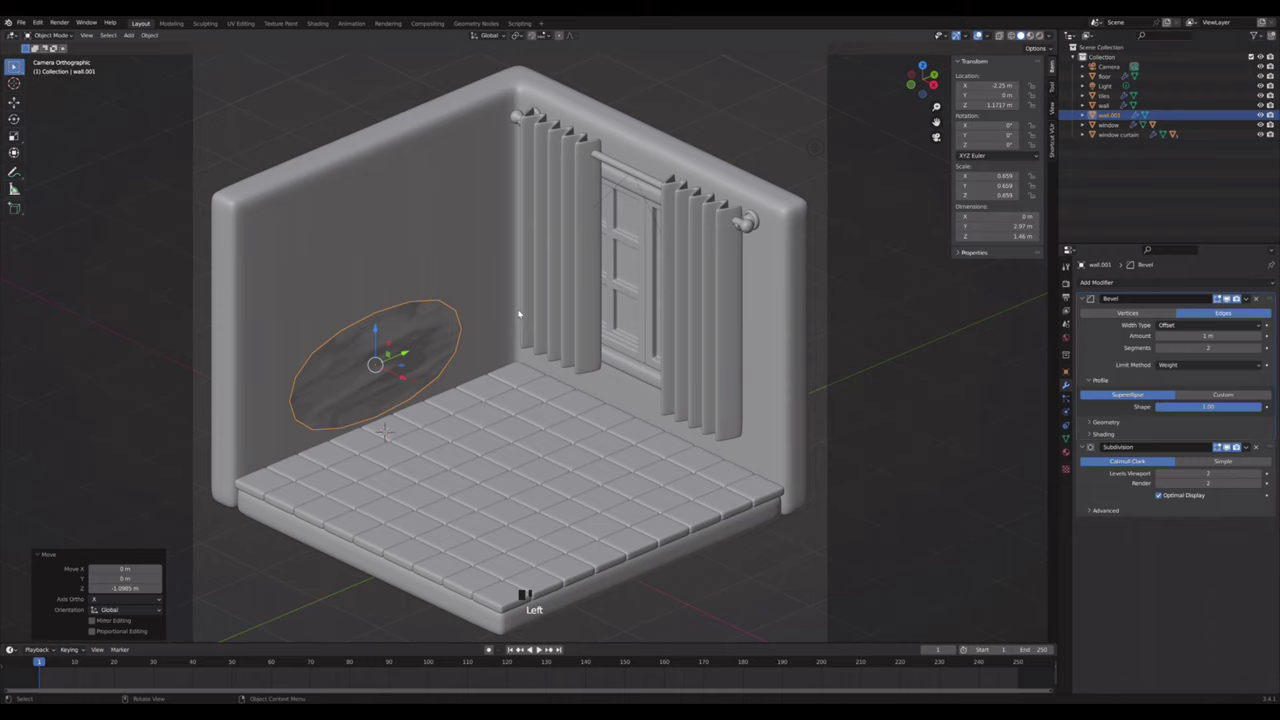
# - Duplicate the rectangular wall patch as the start of the cabinet box
pyautogui.press('Tab')
pyautogui.press('a')
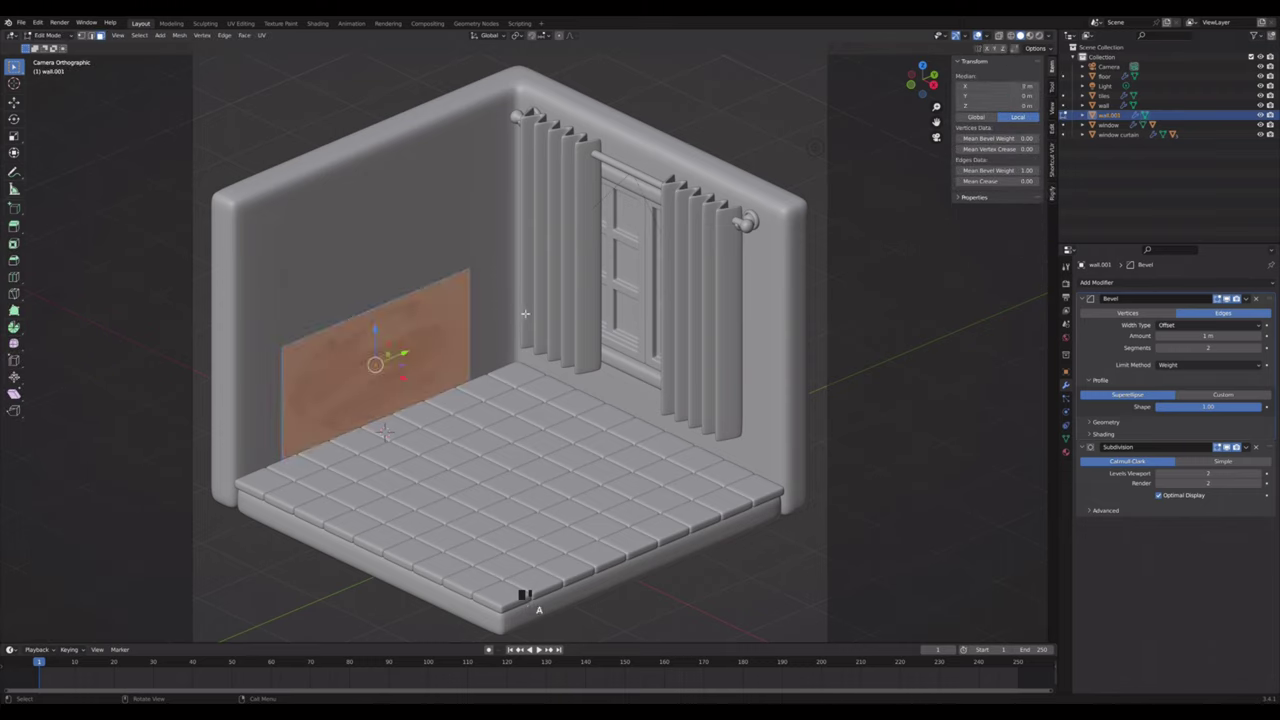
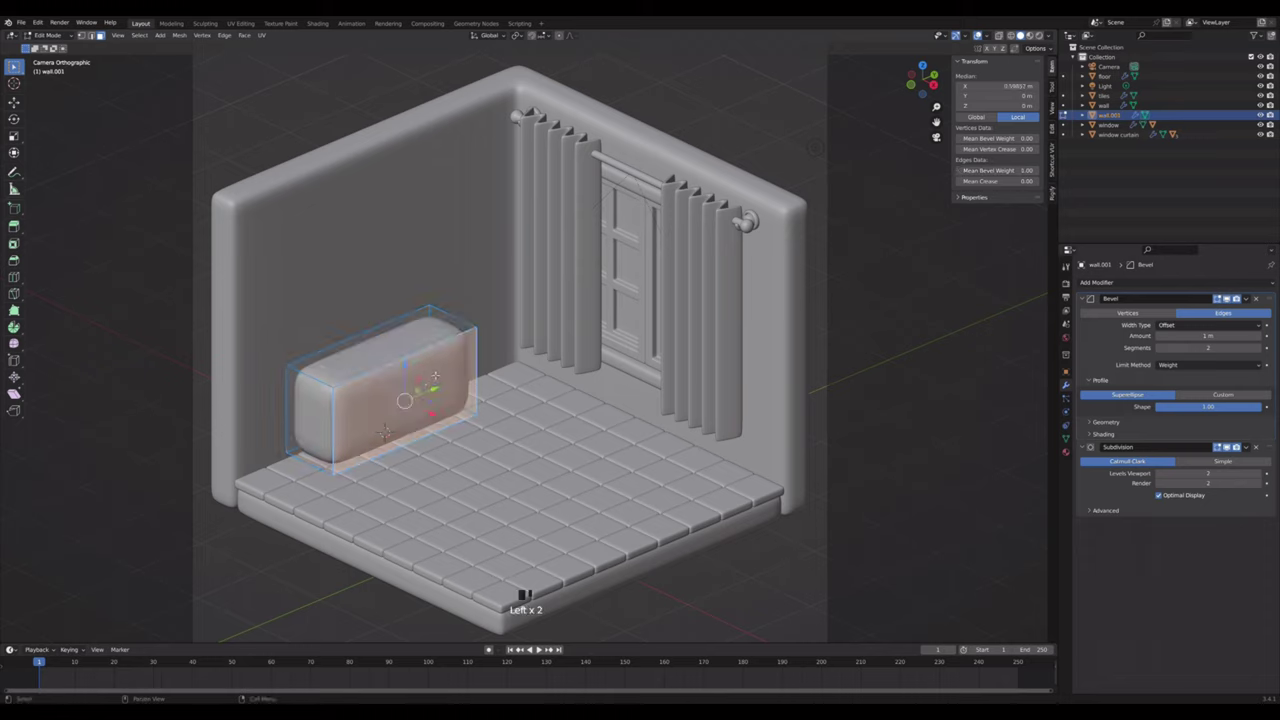
# - Inset the box front, push it inward into a recess and divide it into two compartments
pyautogui.press('Tab')
pyautogui.press('ctrl+a')
pyautogui.press('Tab')
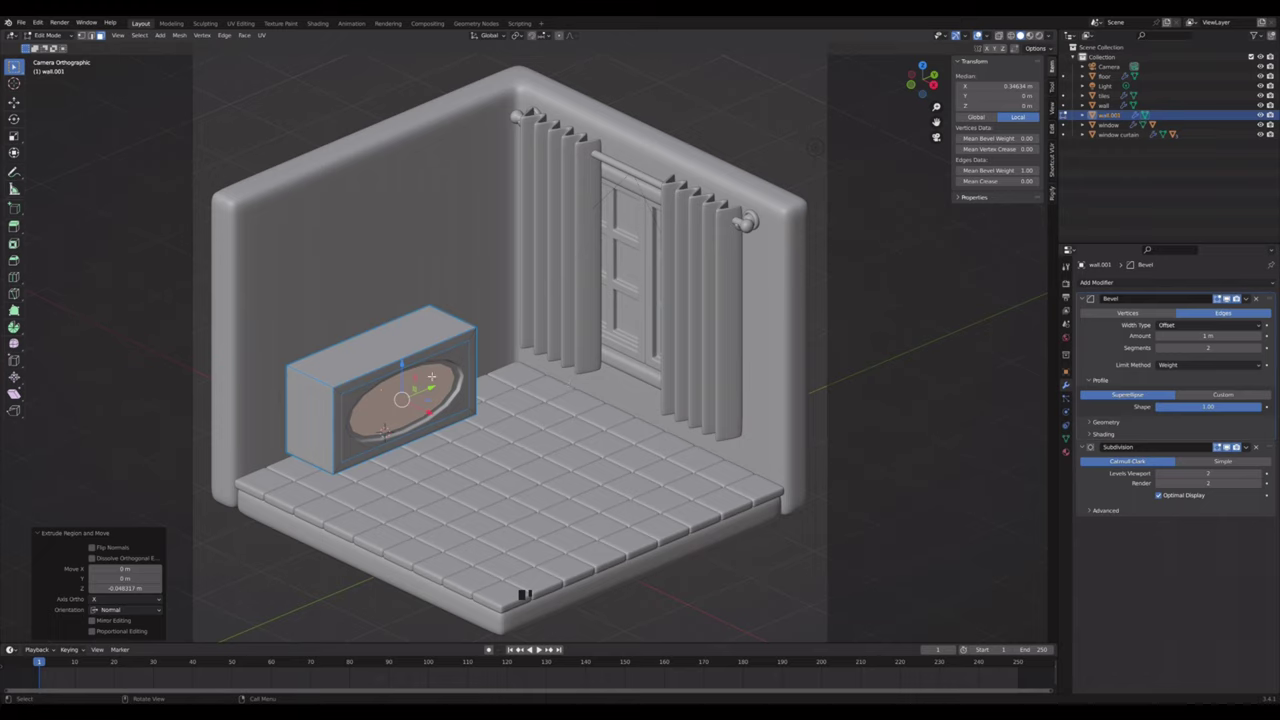
pyautogui.press('ctrl+r')
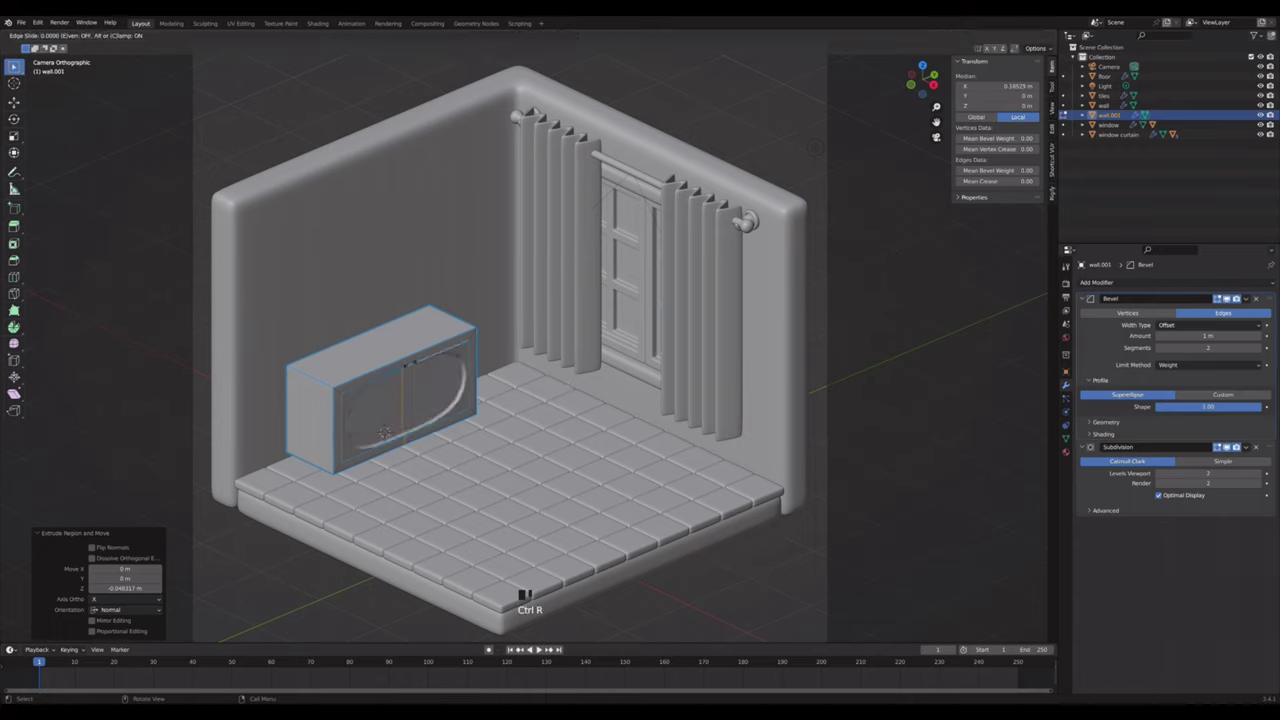
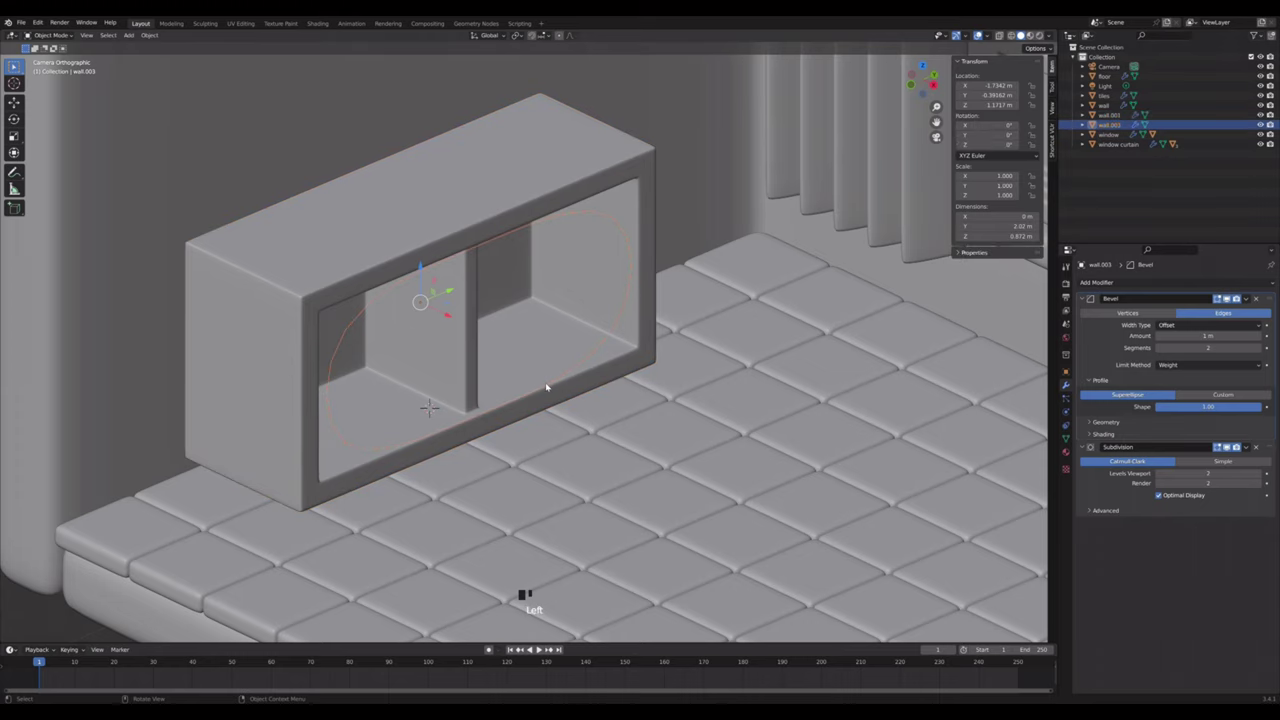
# - Dissolve extra front vertices and fill the right opening with a door face
pyautogui.press('i')
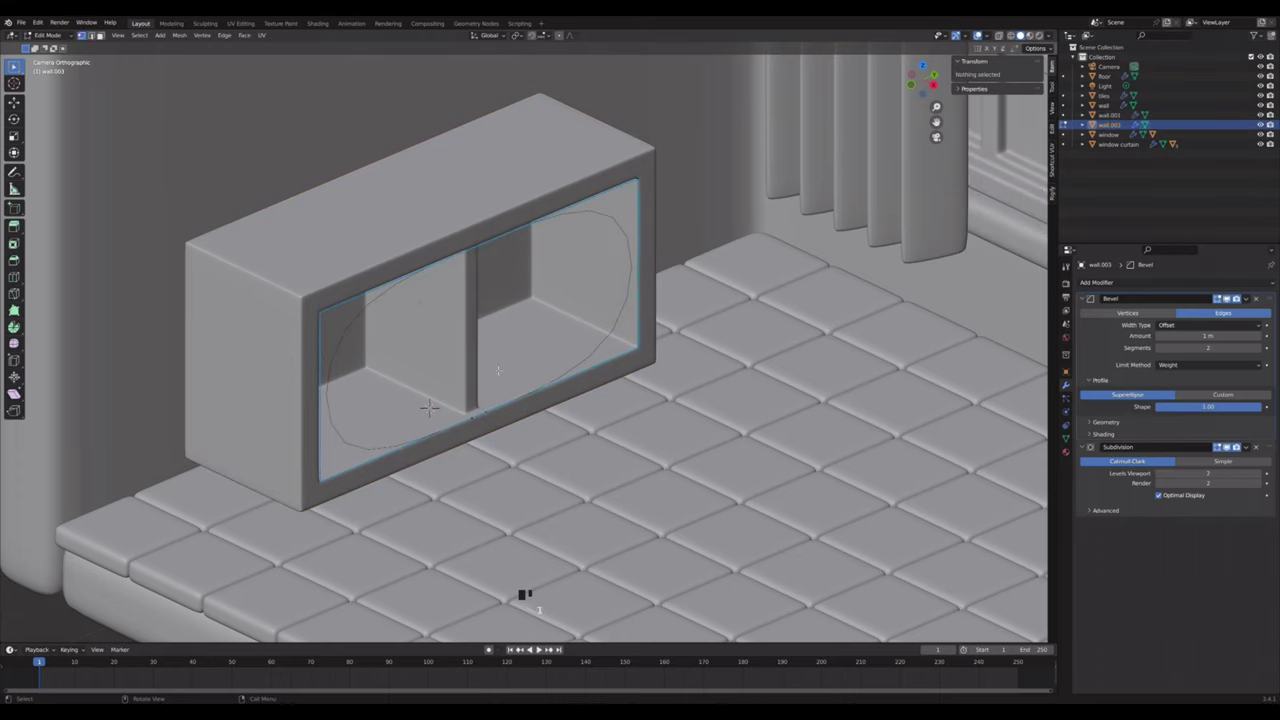
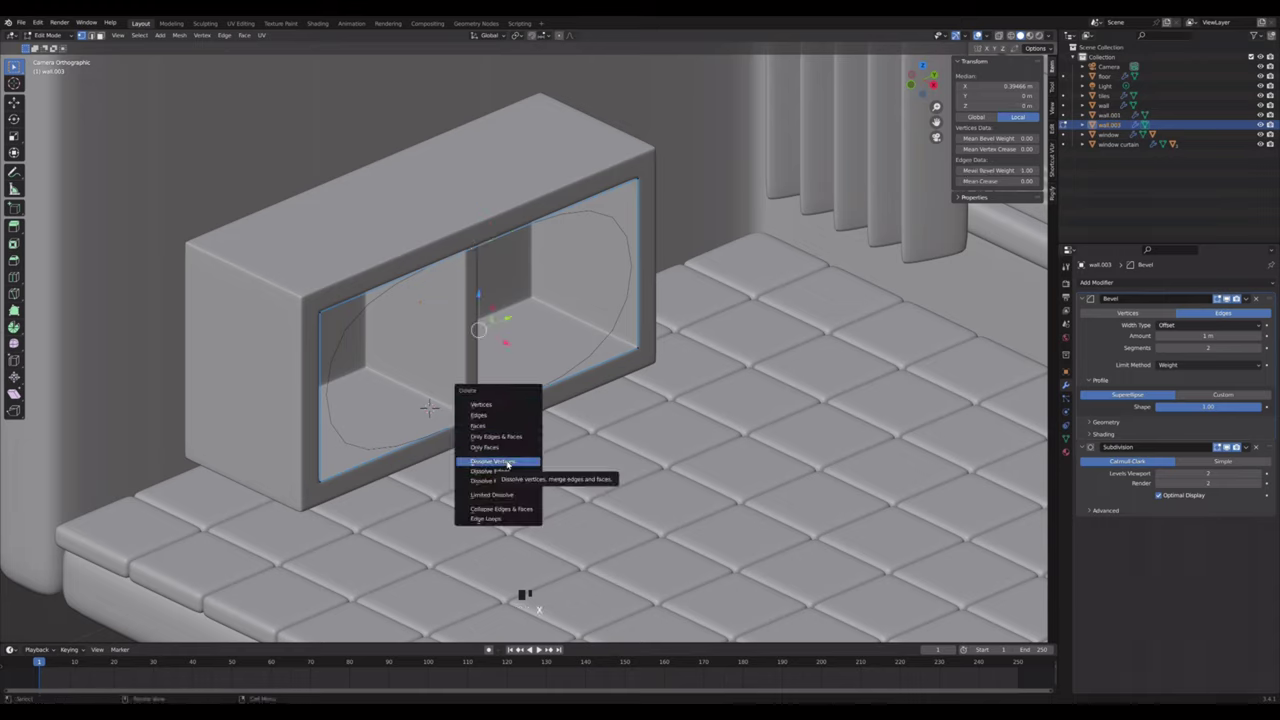
pyautogui.press('a')
pyautogui.press('f')
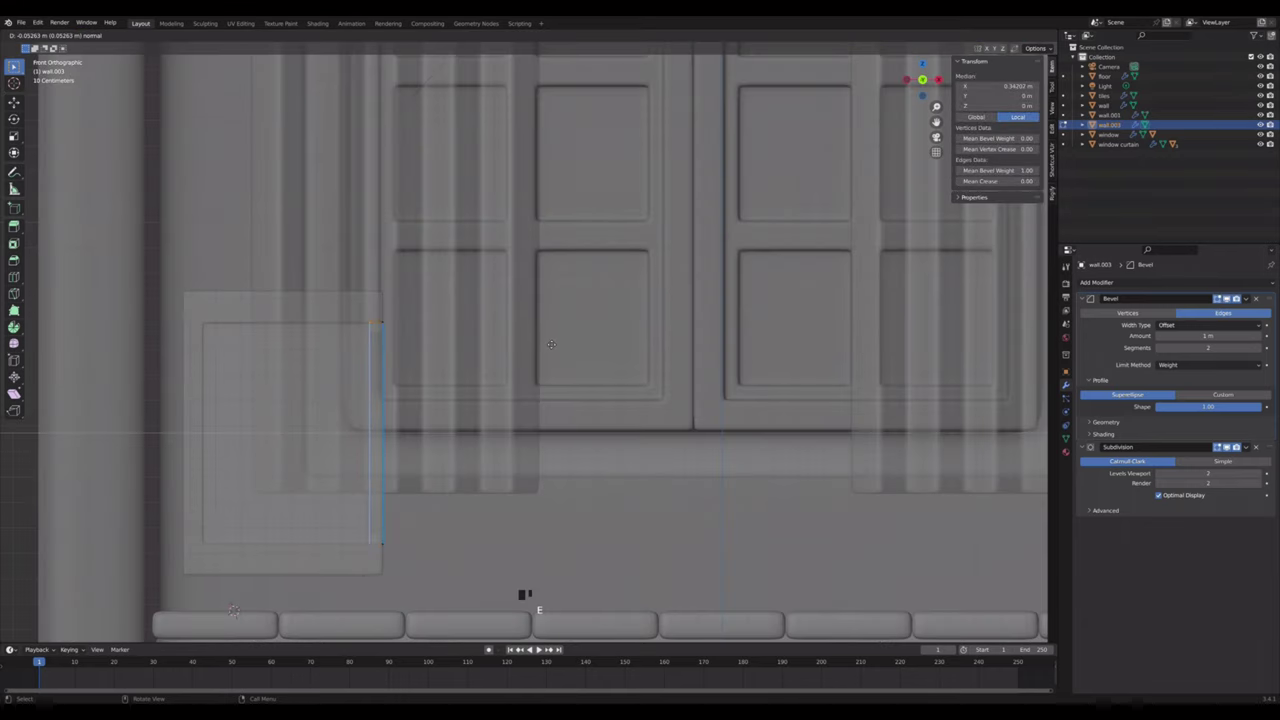
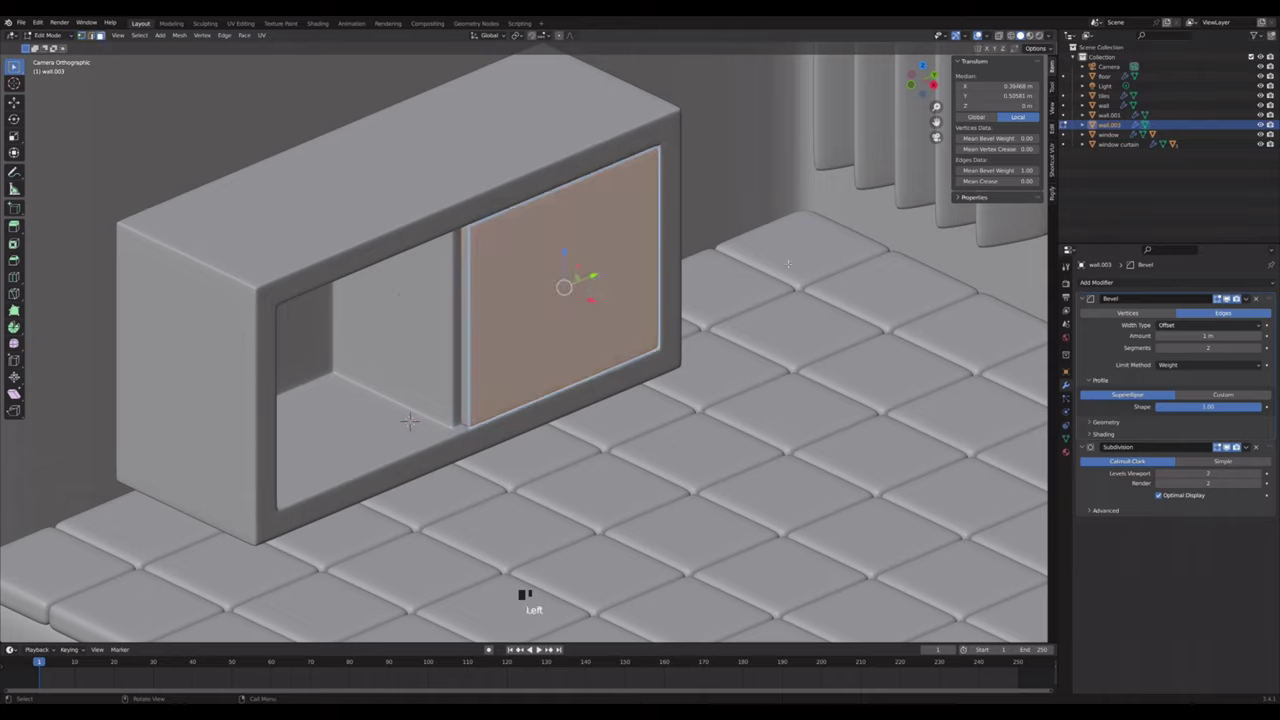
# - Inset the door face into a raised frame and finish editing
pyautogui.press('i')
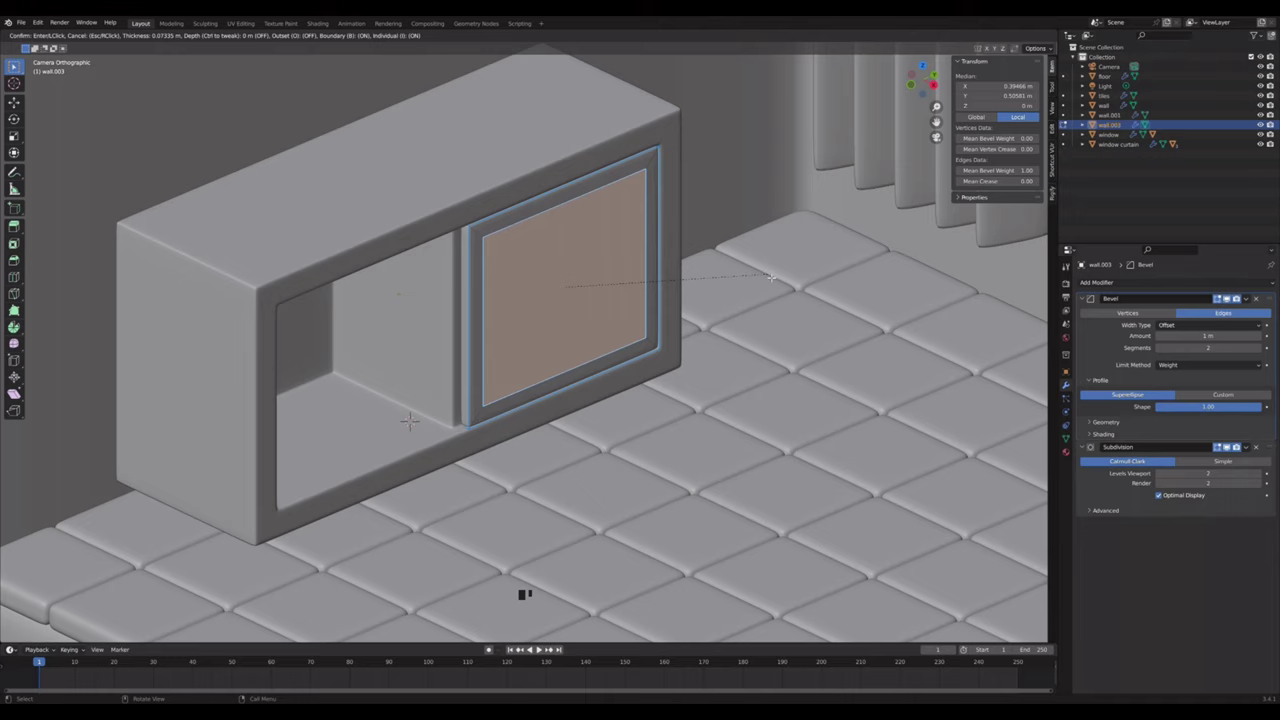
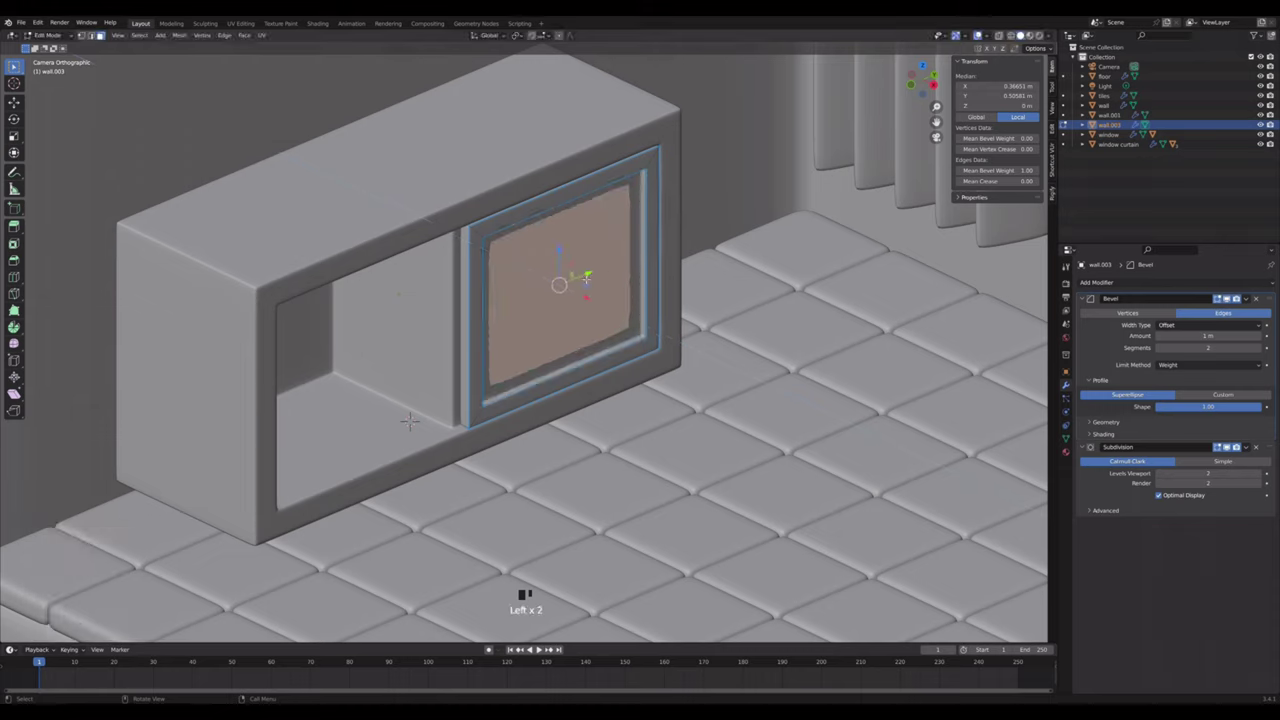
pyautogui.press('Tab')
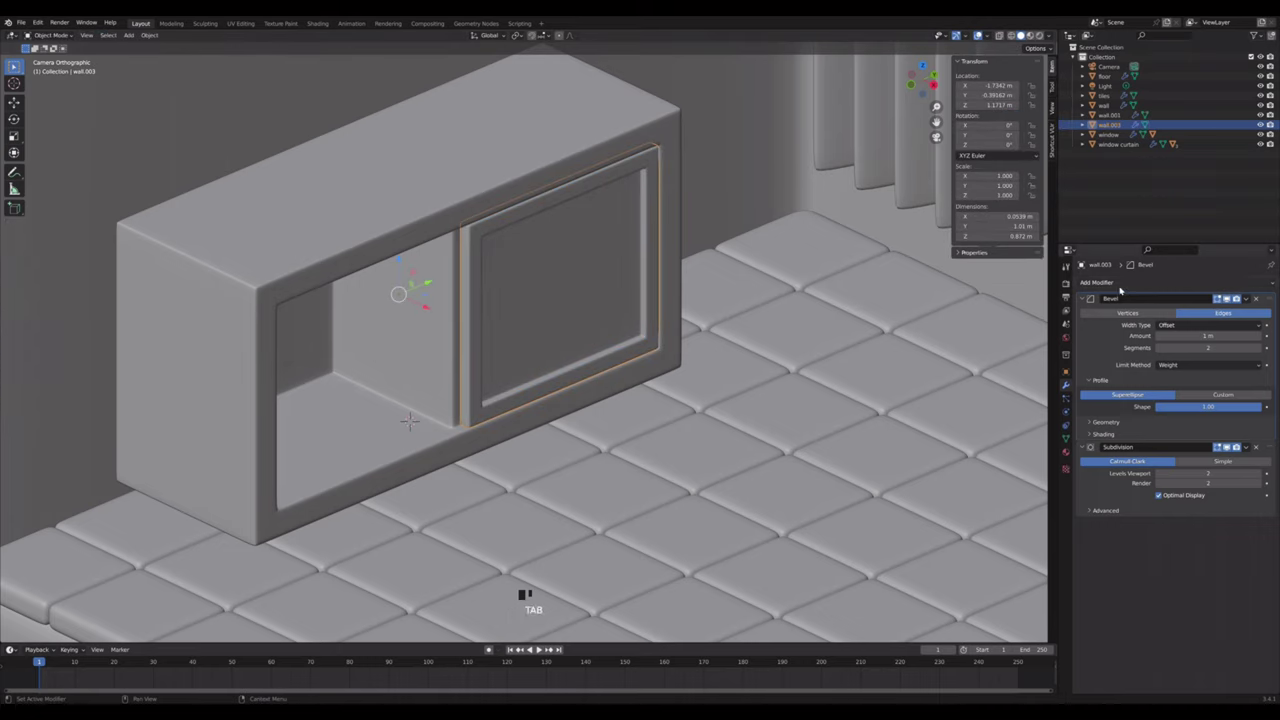
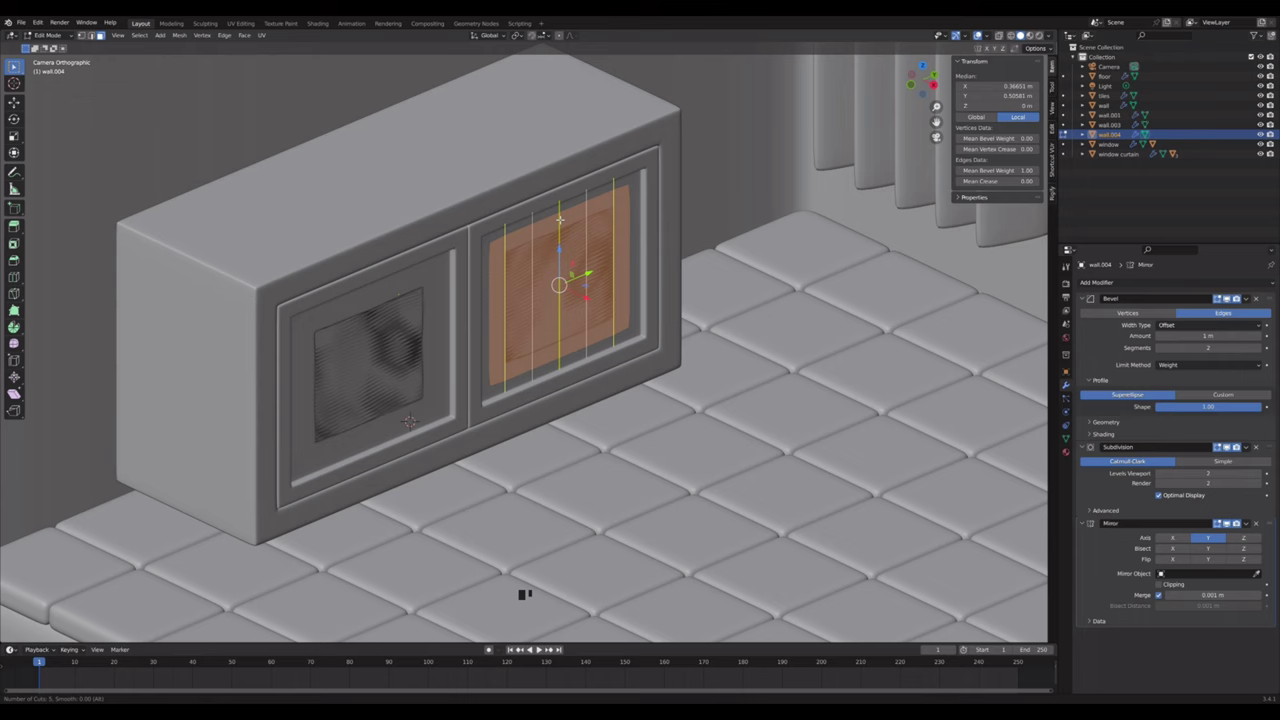
# - Cut the door into evenly spaced vertical slats and raise them outward
pyautogui.press('ctrl+b')
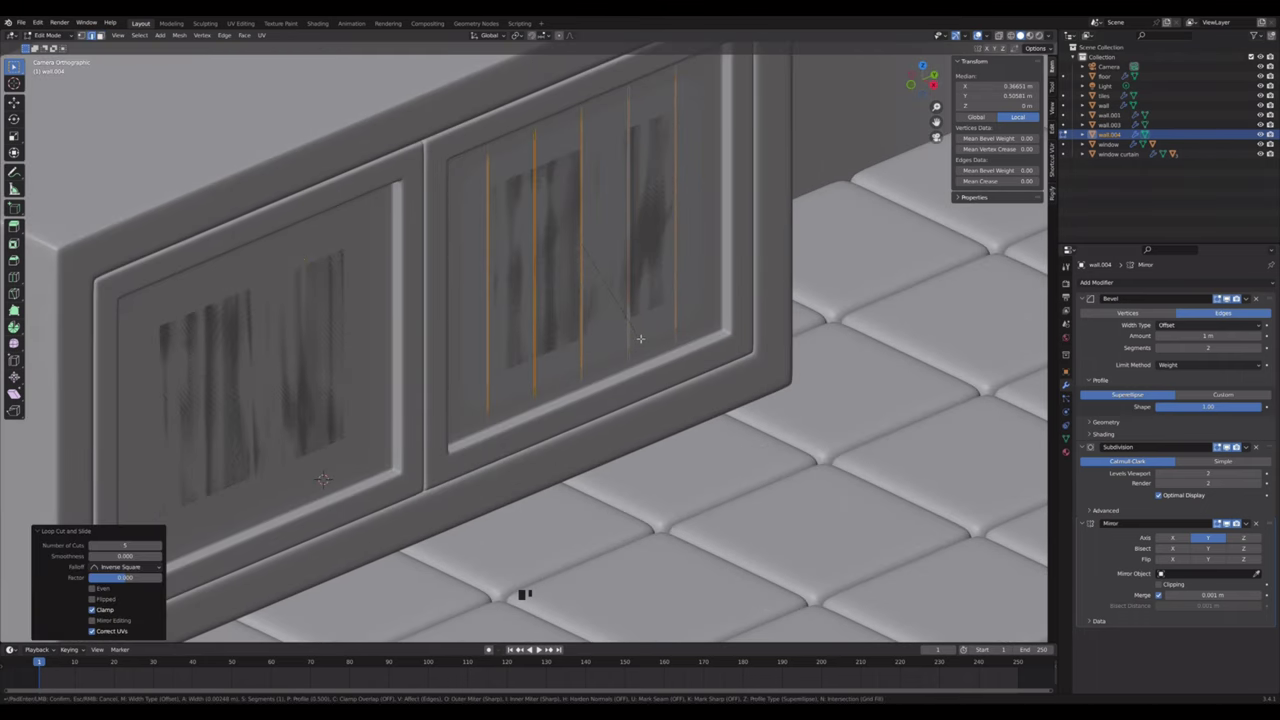
pyautogui.press('x')
pyautogui.scroll(-3)
pyautogui.press('a')
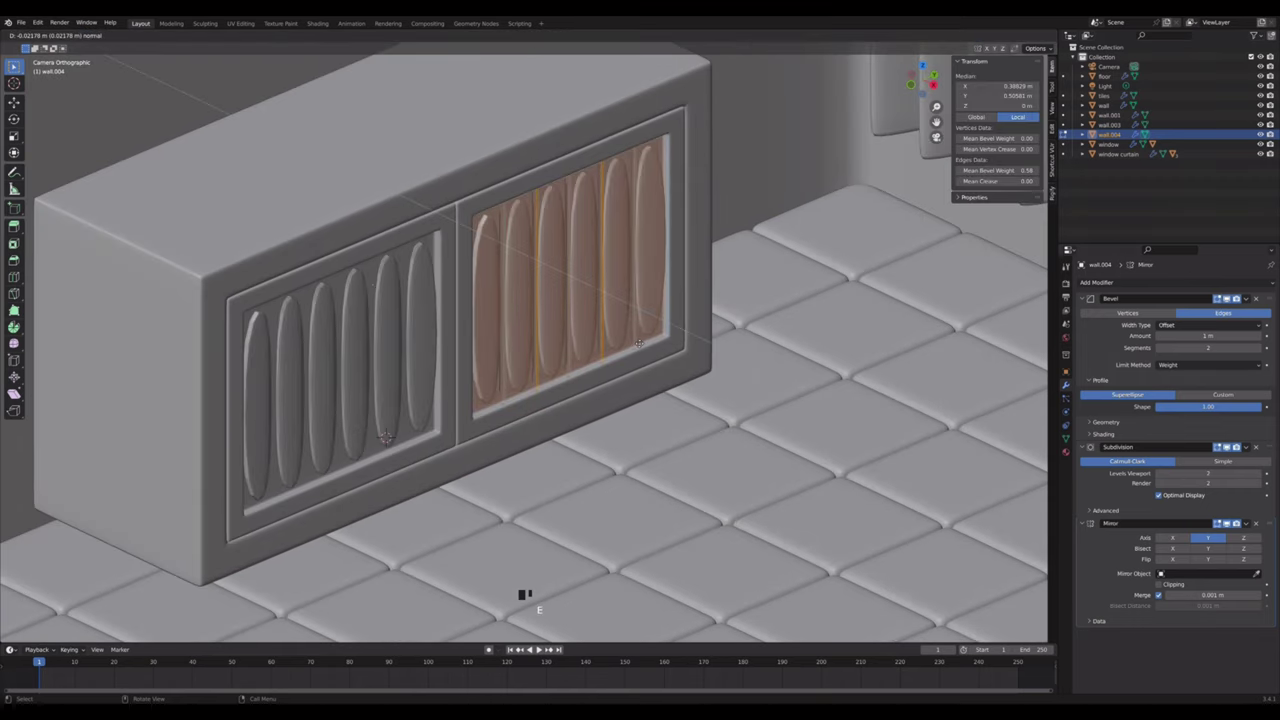
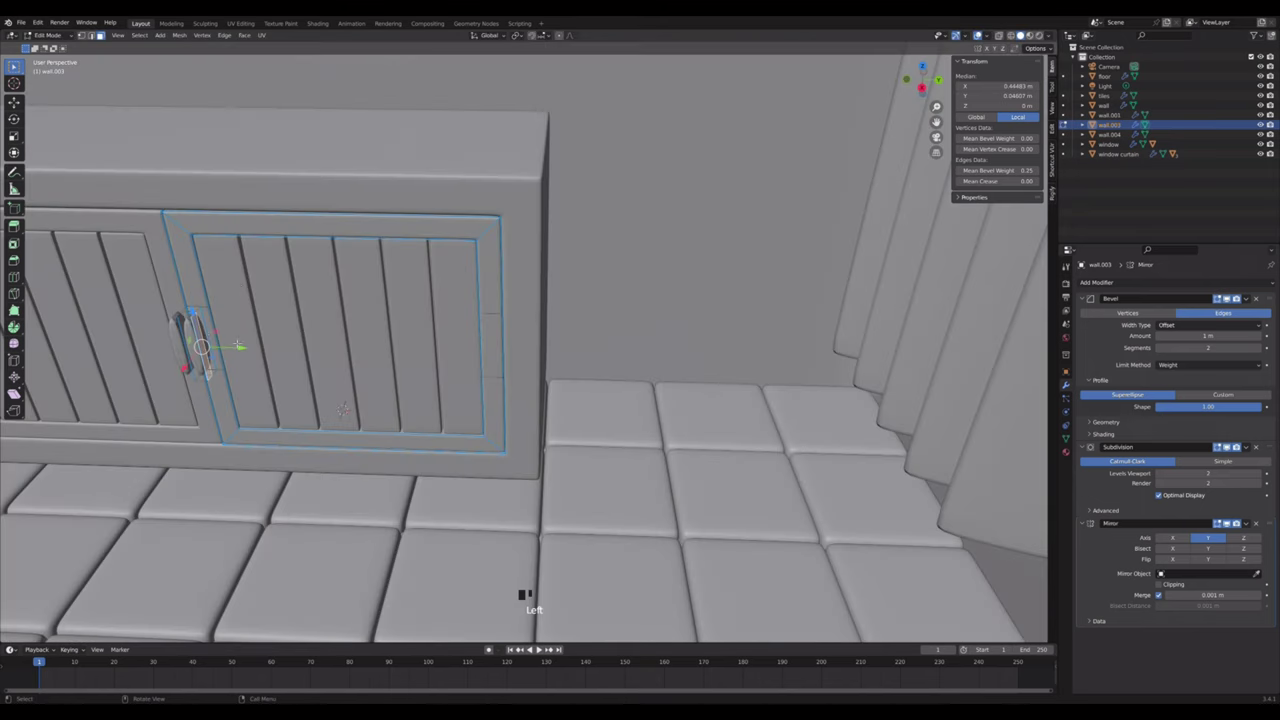
# - Extrude a small handle out from where the doors meet
pyautogui.press('e')
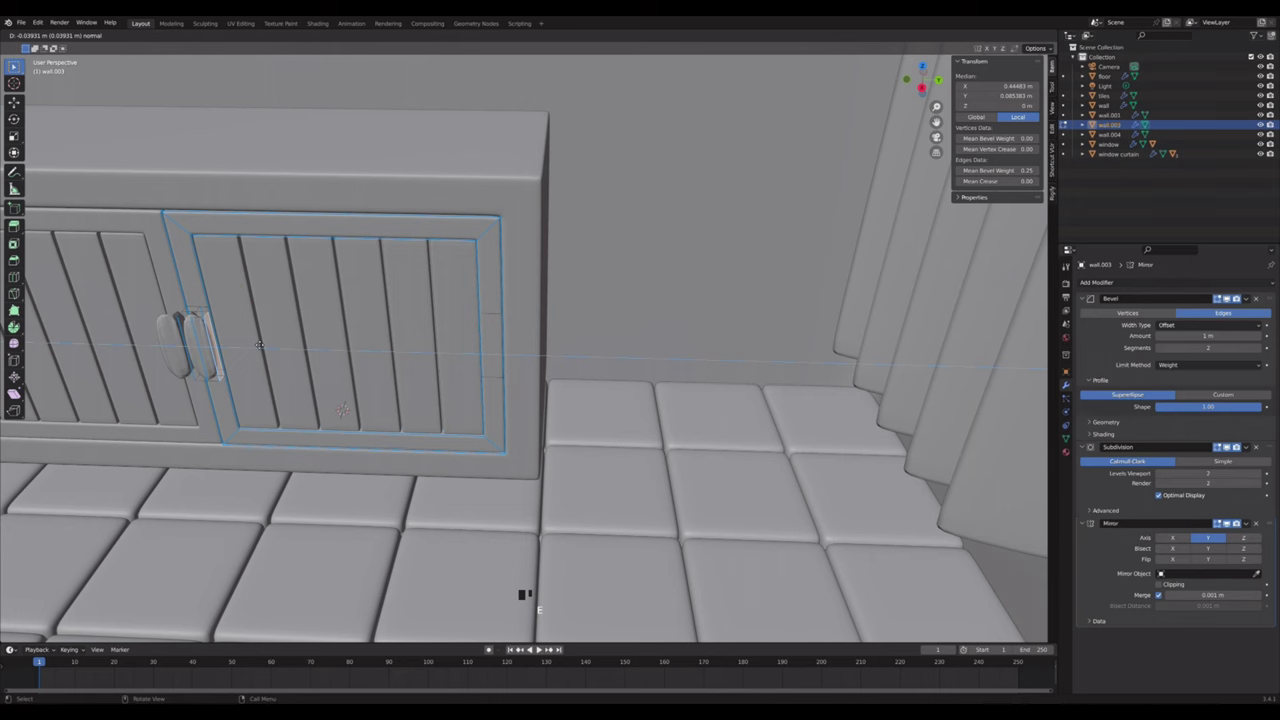
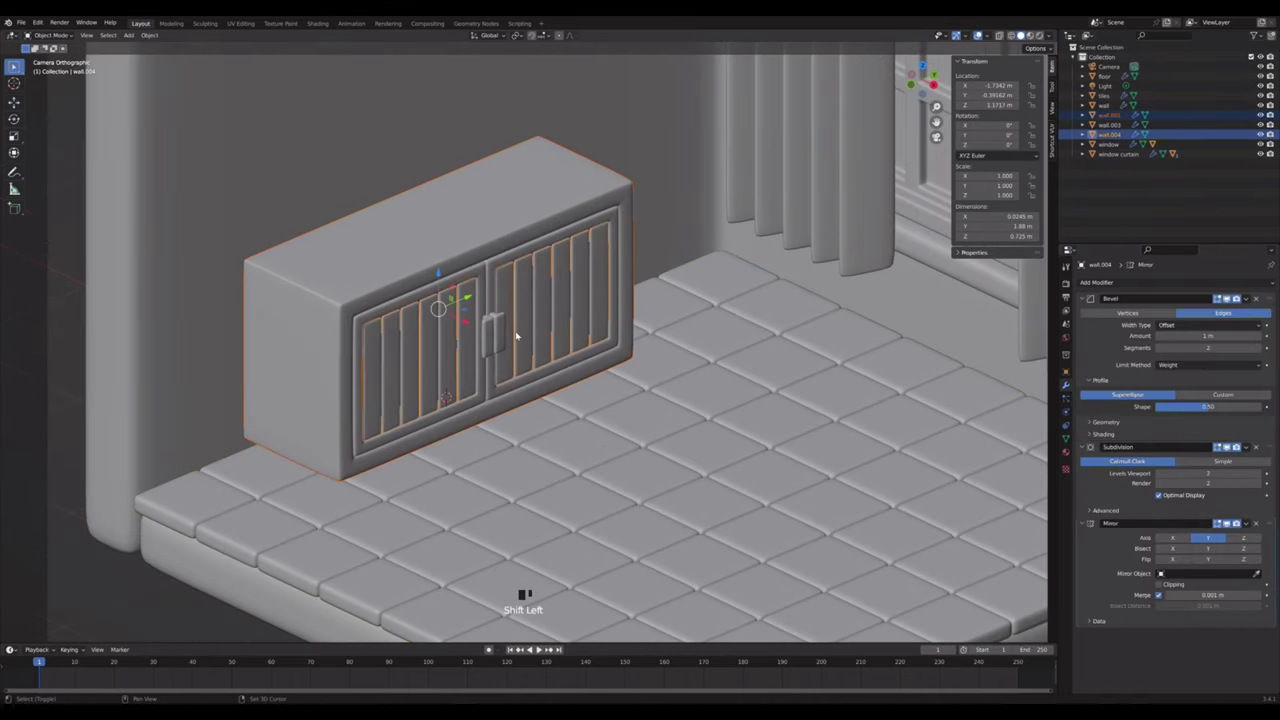
# - Parent the door pieces and handle to the cabinet body, keeping transforms
pyautogui.click(495, 277)
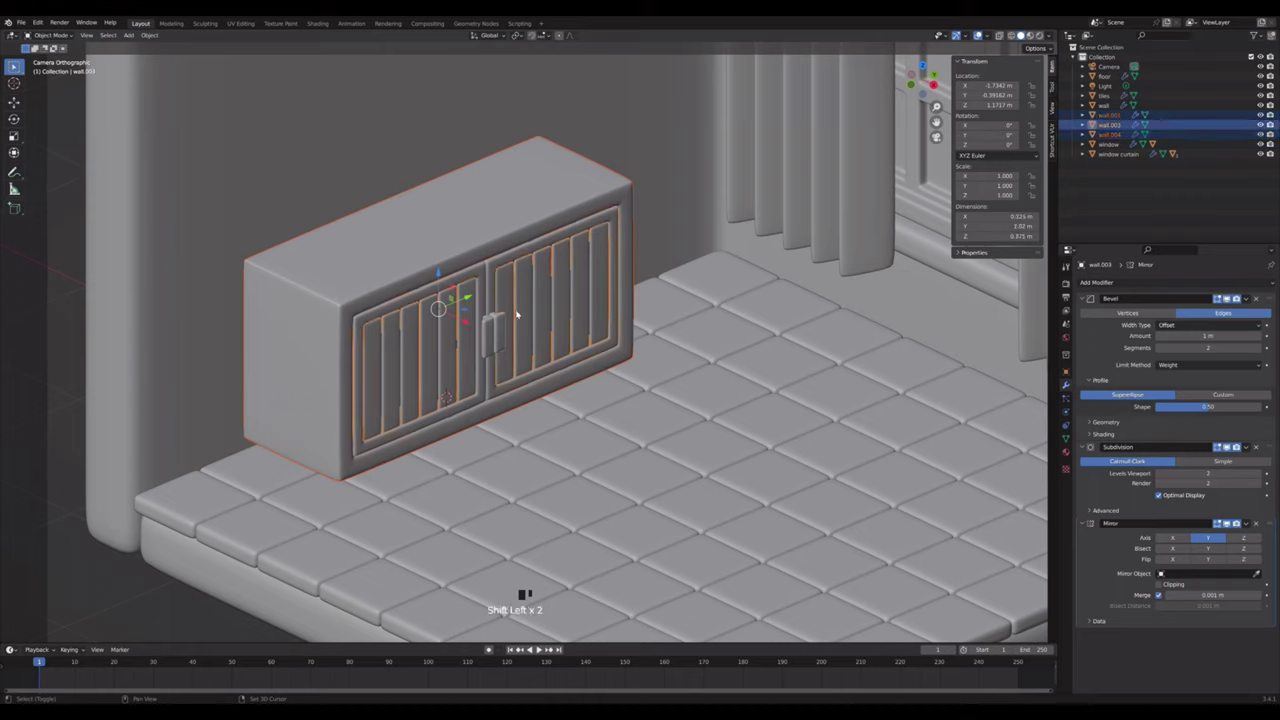
pyautogui.rightClick(522, 312)
pyautogui.click(511, 239)
pyautogui.press('ctrl+p')
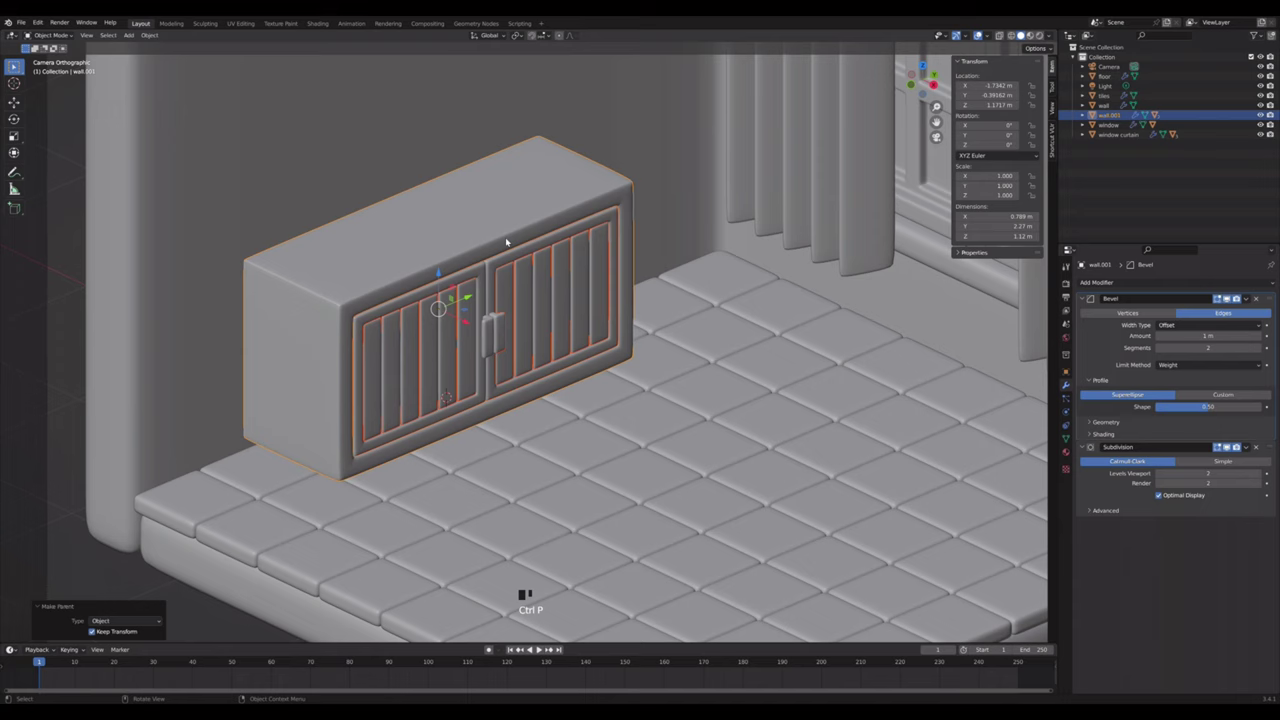
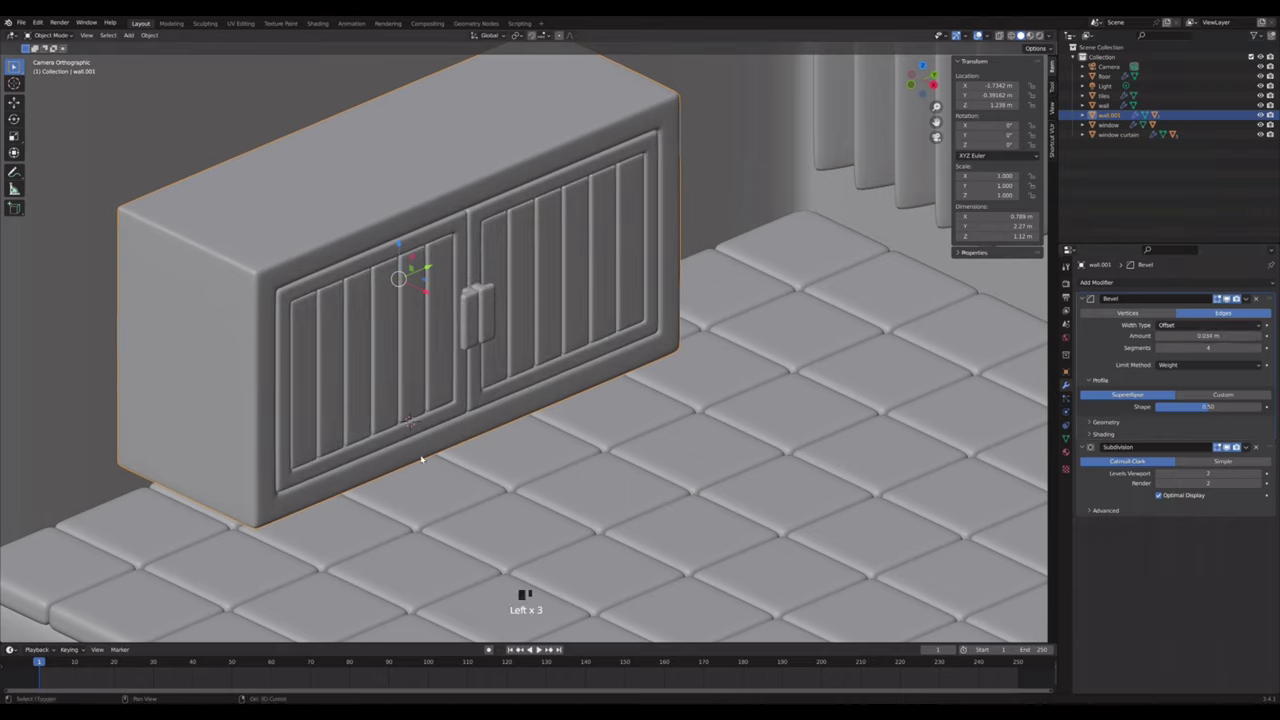
pyautogui.press('shift+a')
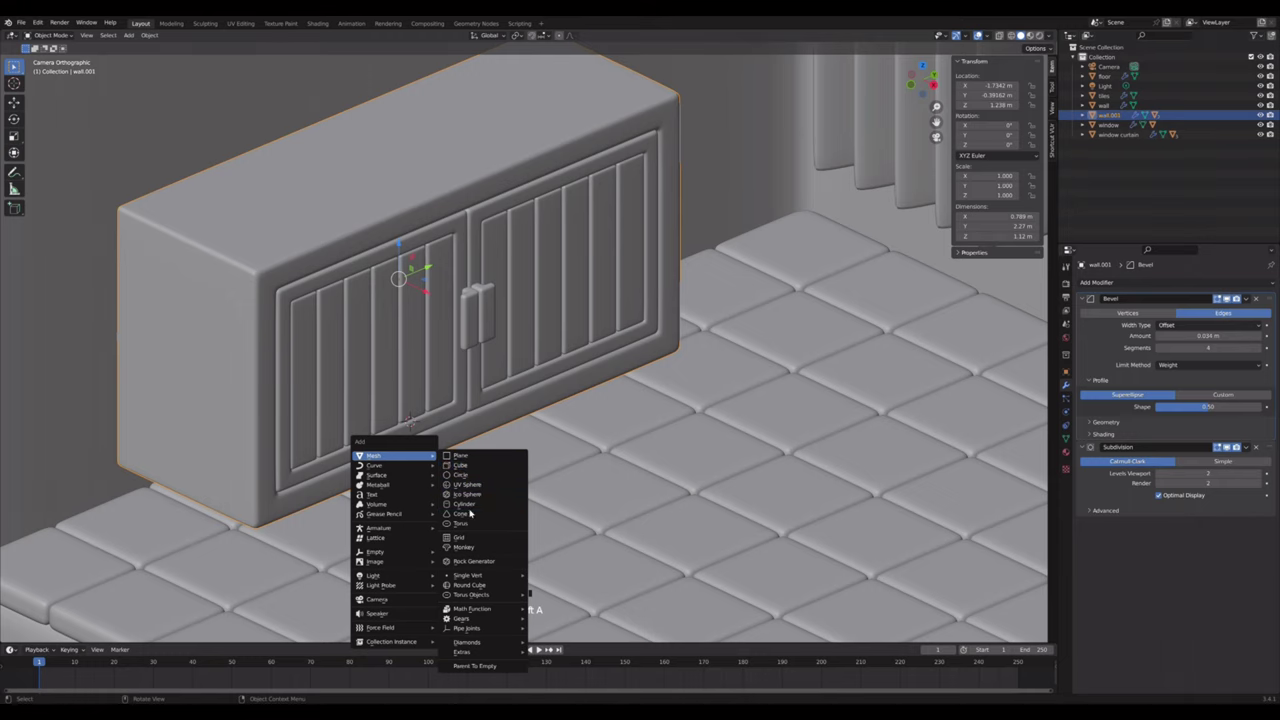
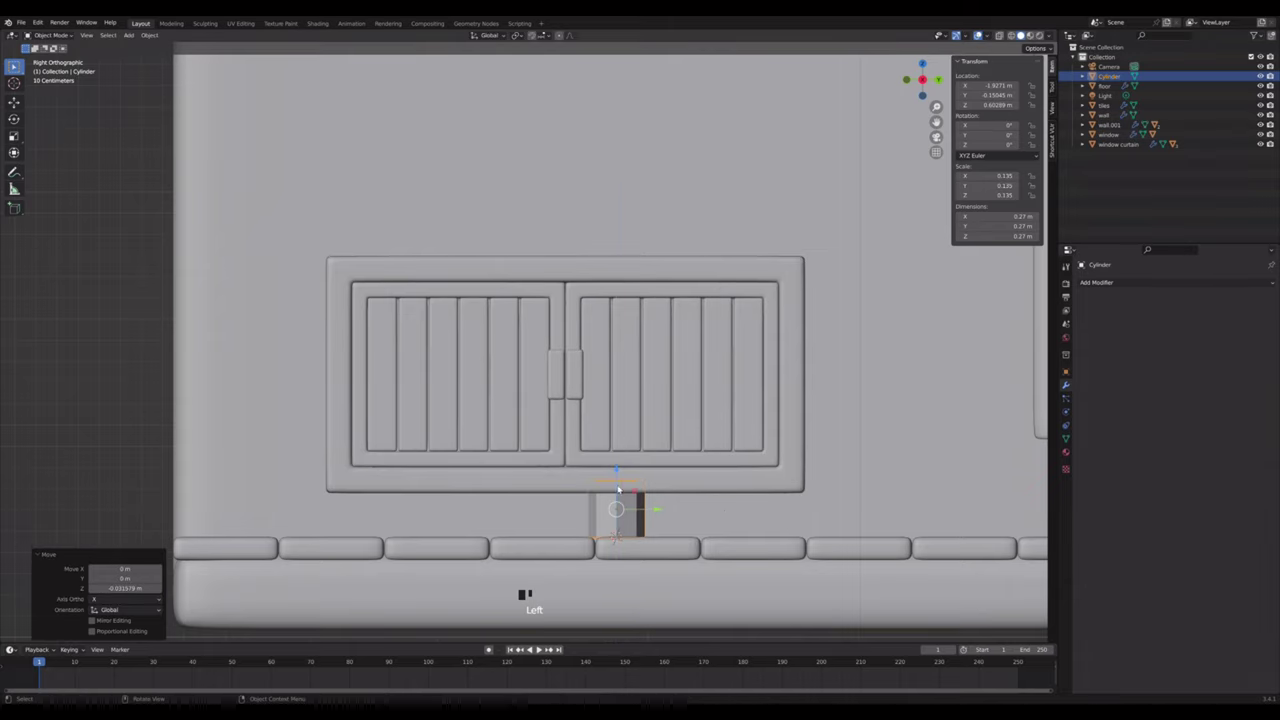
# - Shrink the cylinder into a leg and bevel its bottom edge round
pyautogui.press('s')
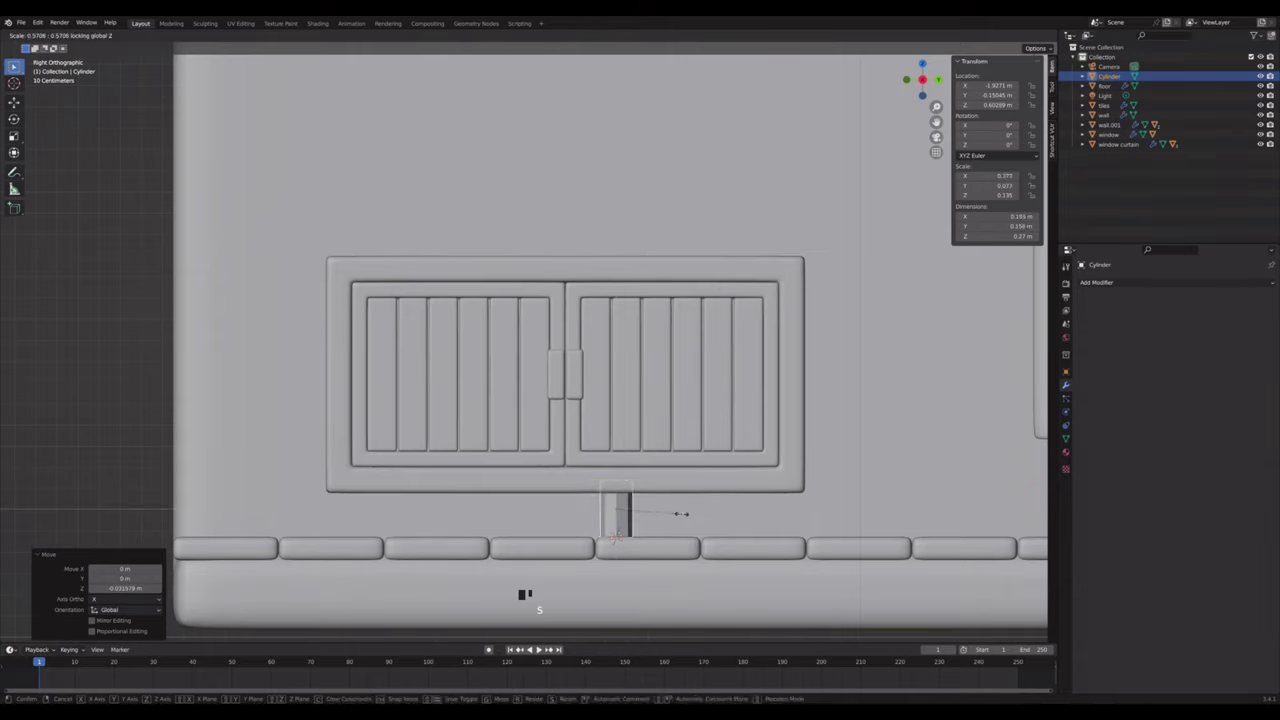
pyautogui.click(648, 509)
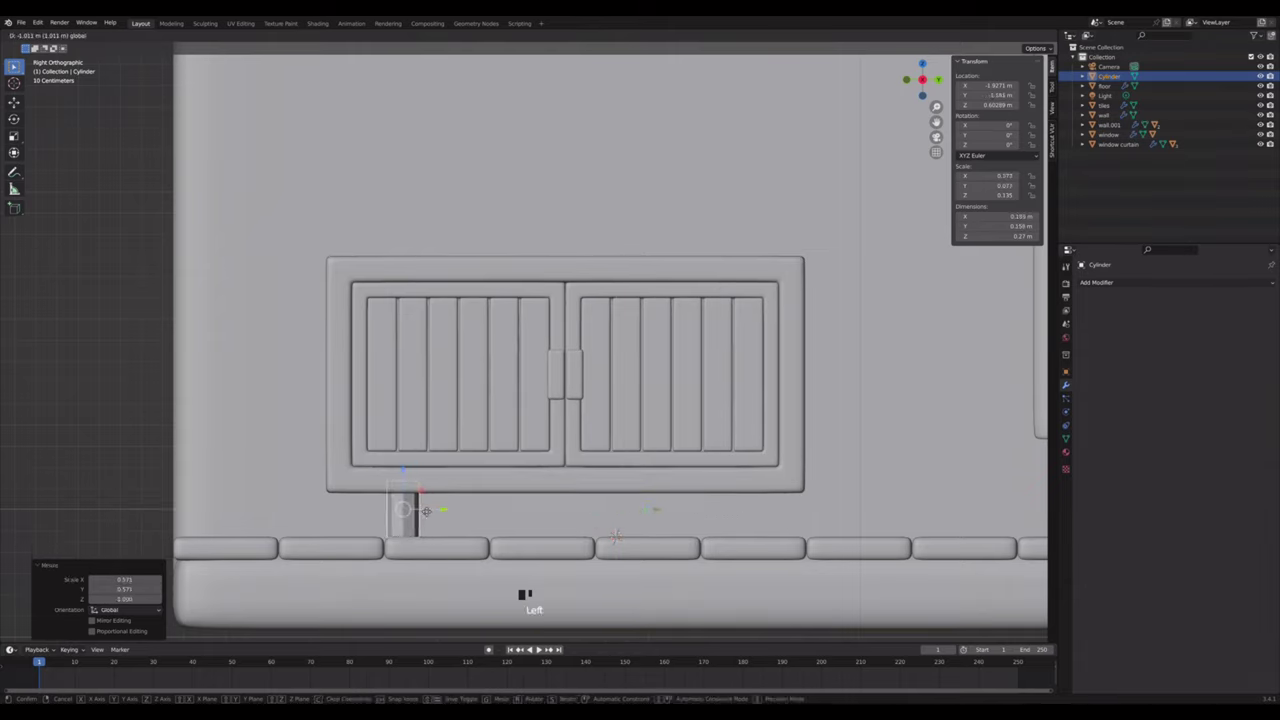
pyautogui.press('Tab')
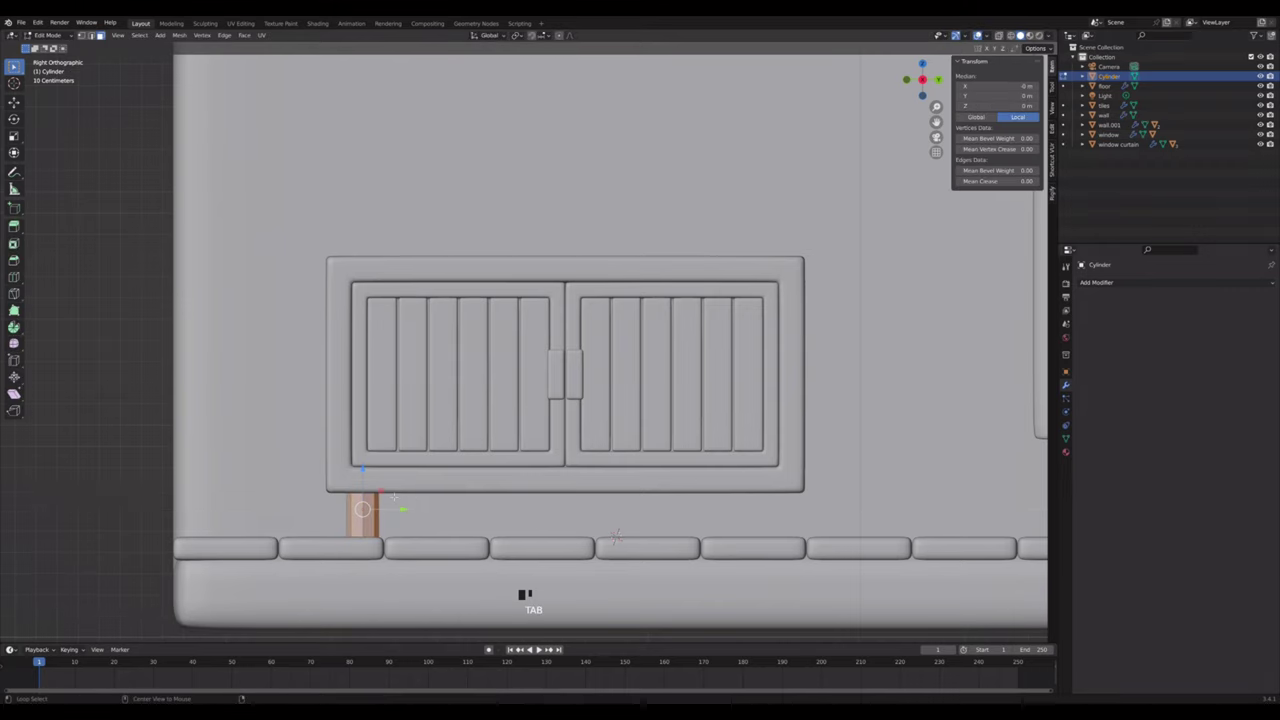
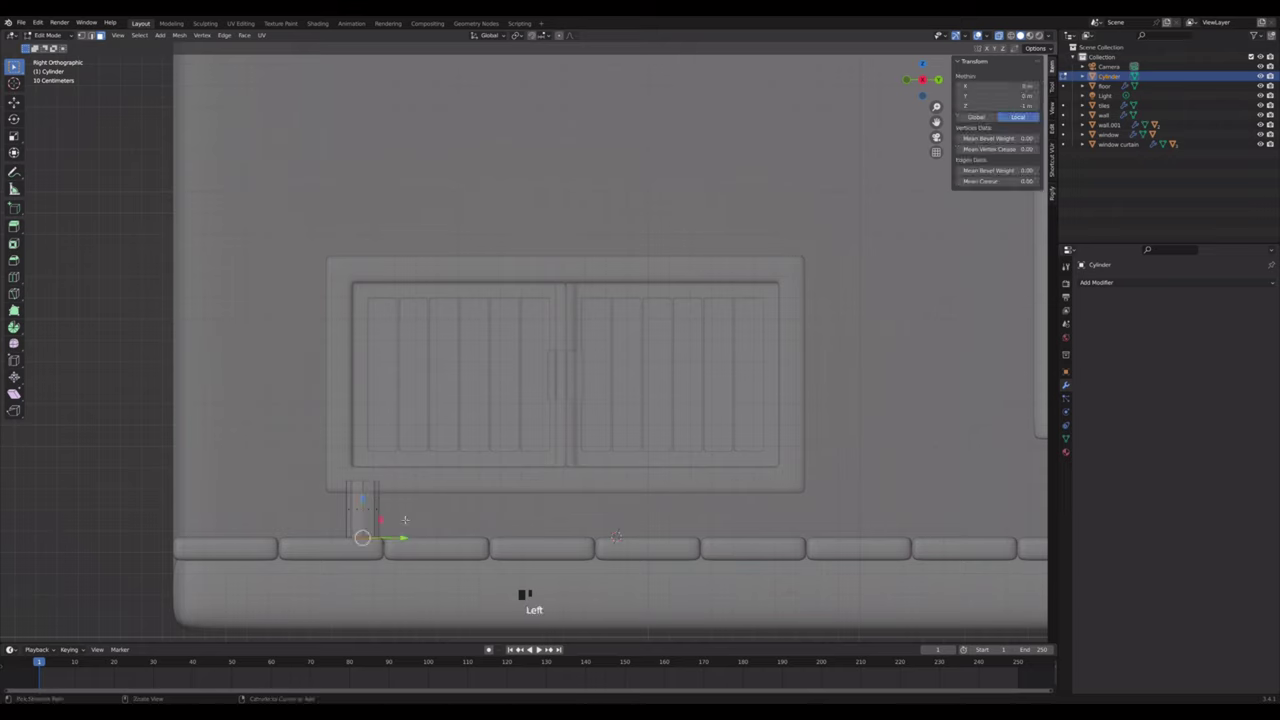
pyautogui.press('ctrl+b')
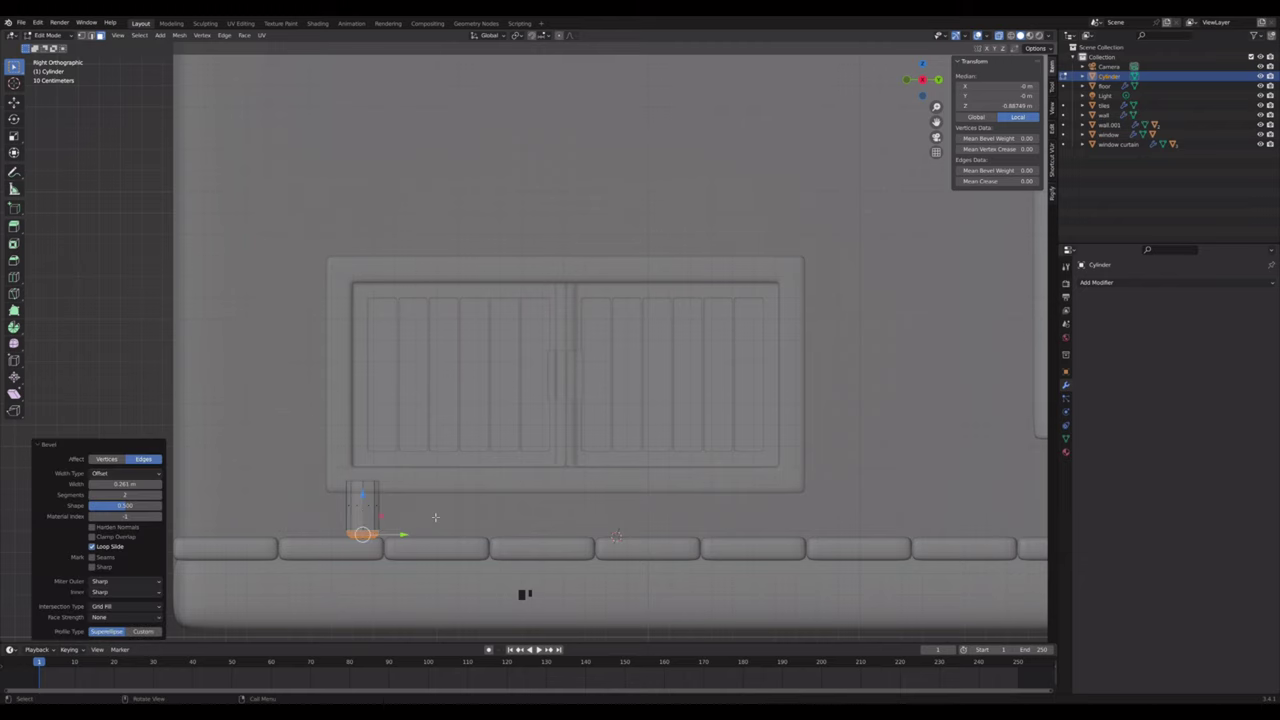
pyautogui.press('Tab')
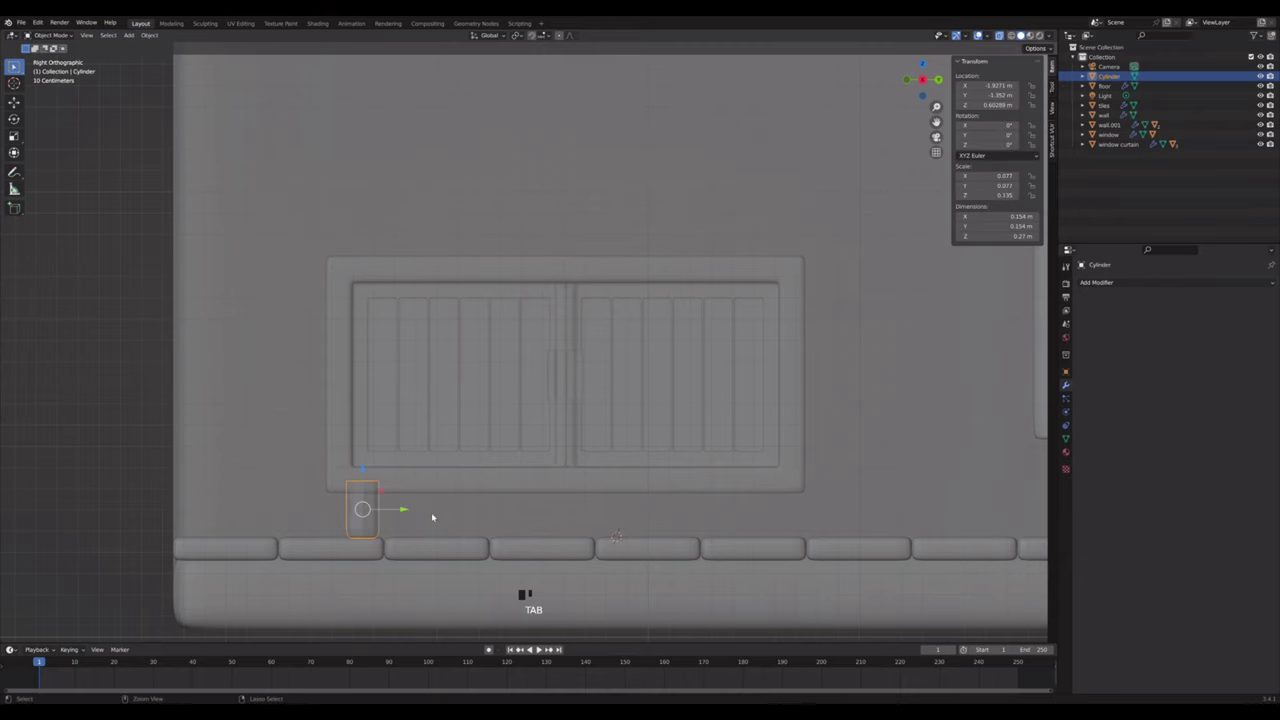
# - Give the leg subdivision and smooth shading
pyautogui.press('ctrl+2')
pyautogui.press('alt+z')
pyautogui.rightClick(375, 511)
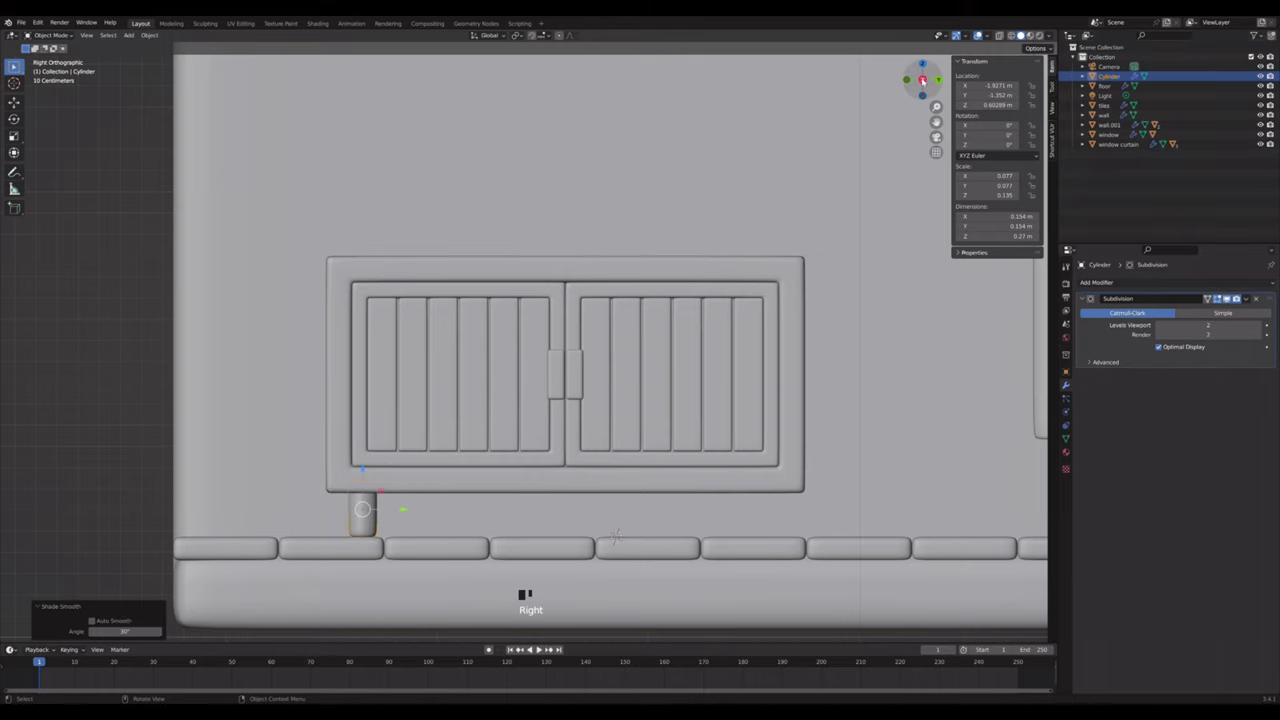
pyautogui.click(928, 65)
# - Move the leg under the cabinet's front corner and mirror it using wall.001
pyautogui.press('alt+z')
pyautogui.press('g')
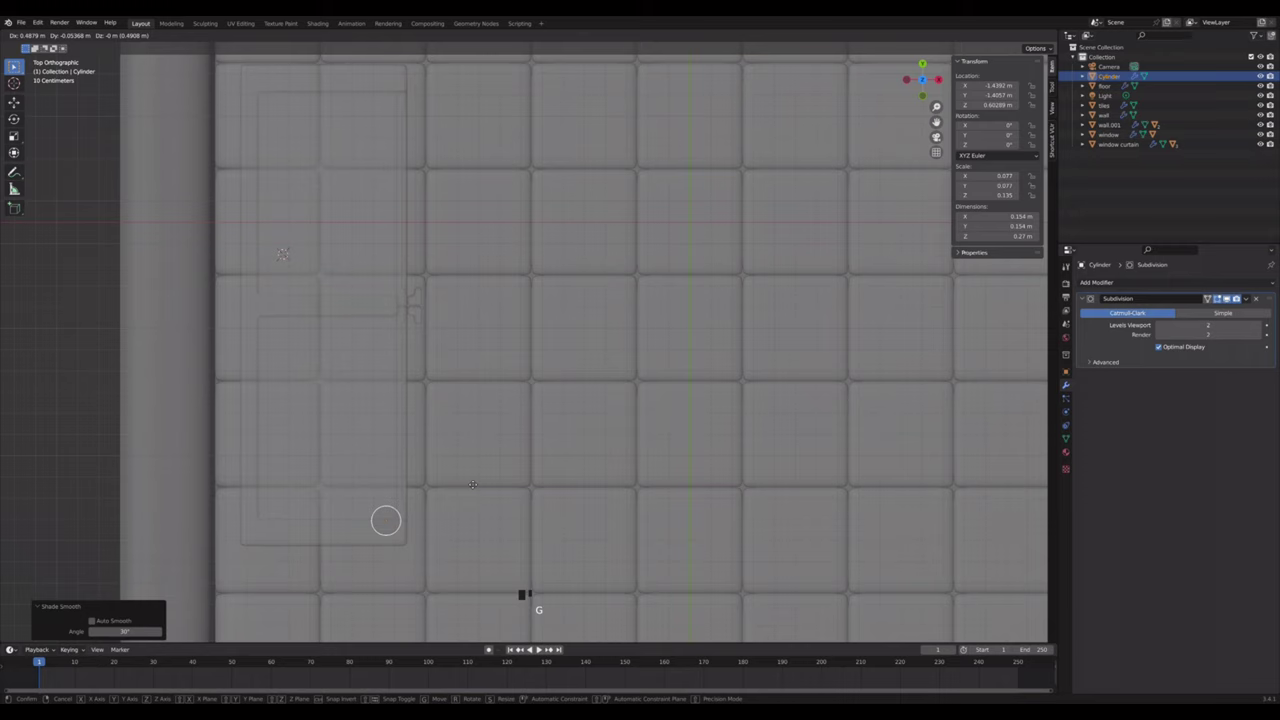
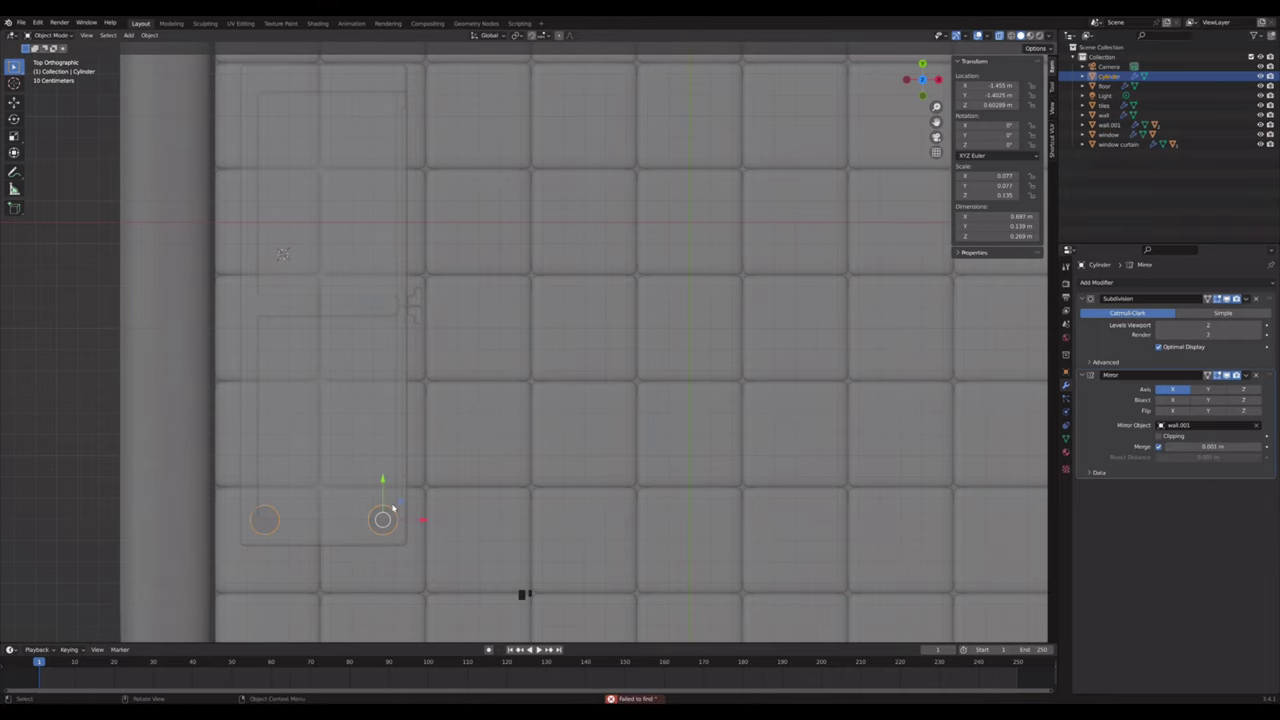
pyautogui.scroll(-3)
pyautogui.click(1204, 387)
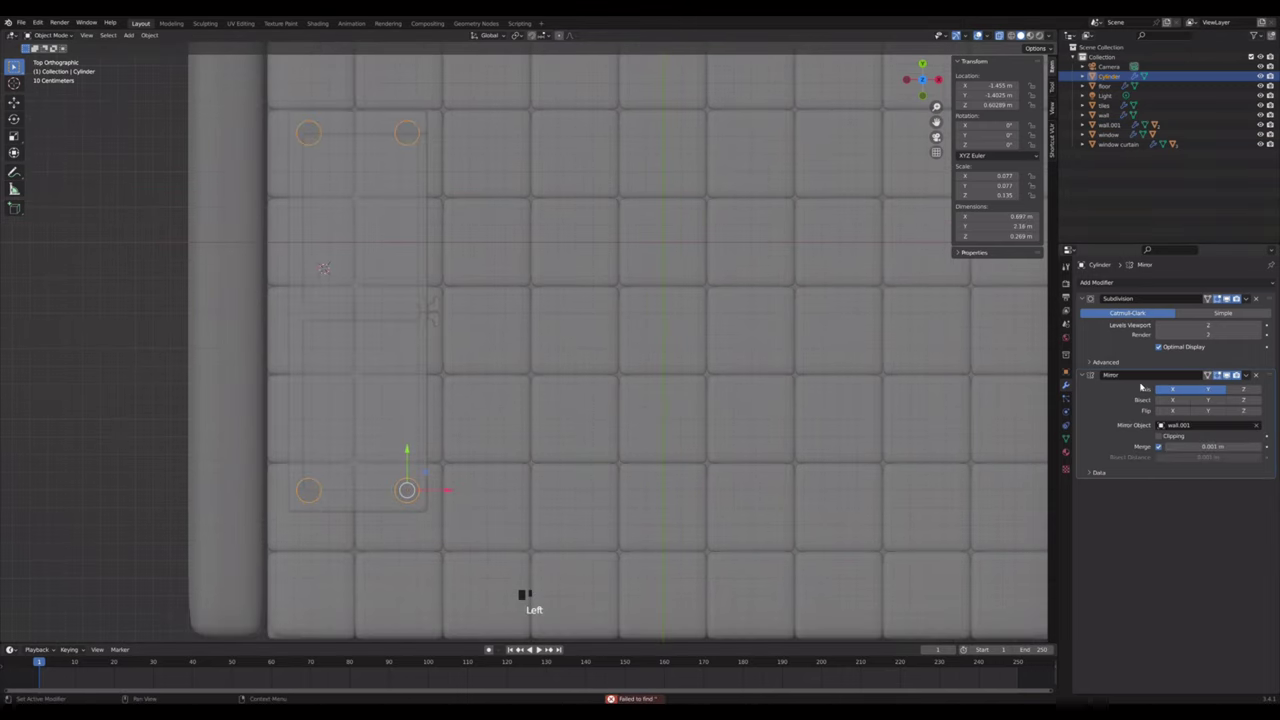
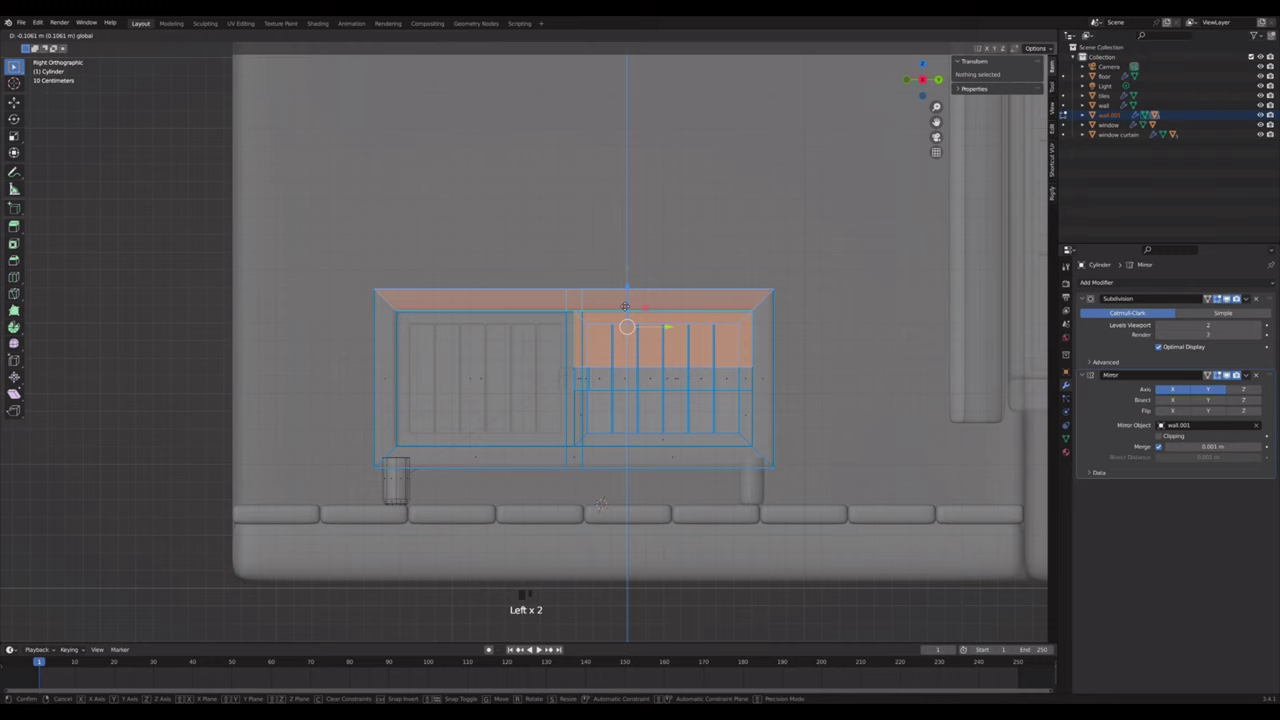
# - Stretch the cabinet's leg faces taller along Z so it stands above the tiled floor, then return to the camera view
pyautogui.press('Tab')
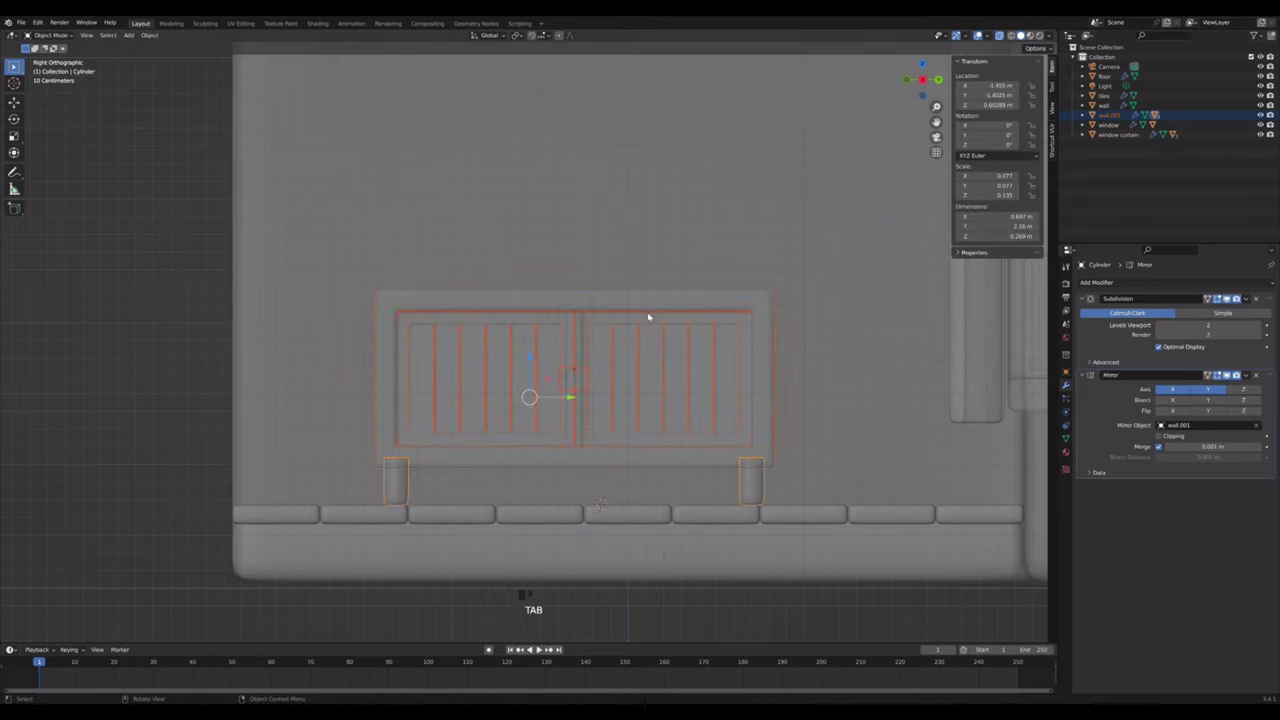
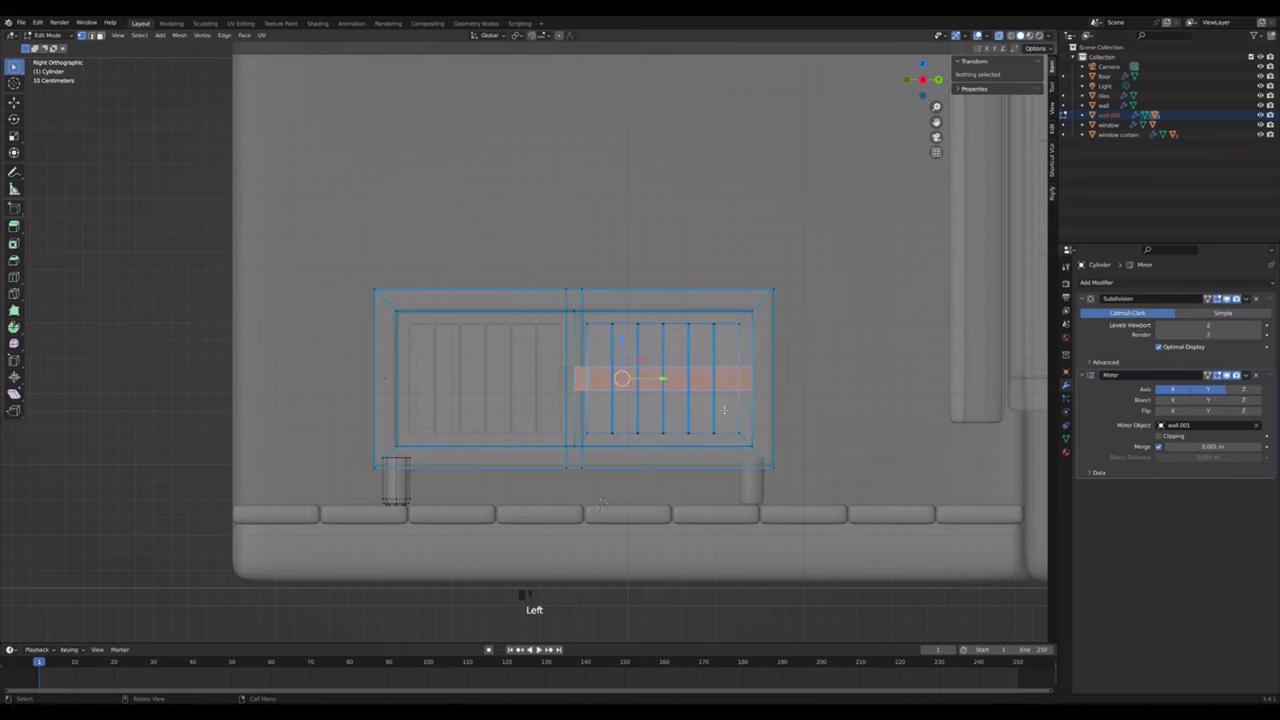
pyautogui.press('s')
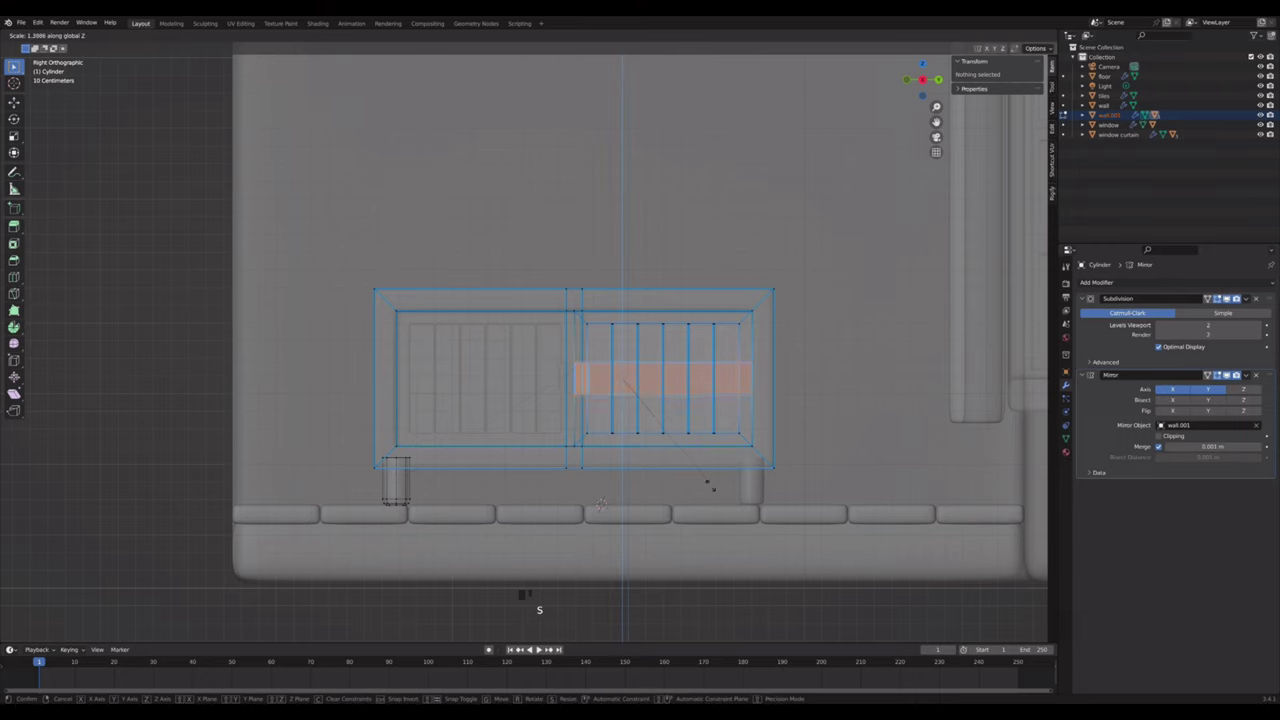
pyautogui.press('Tab')
pyautogui.press('alt+z')
pyautogui.click(945, 139)
pyautogui.click(714, 287)
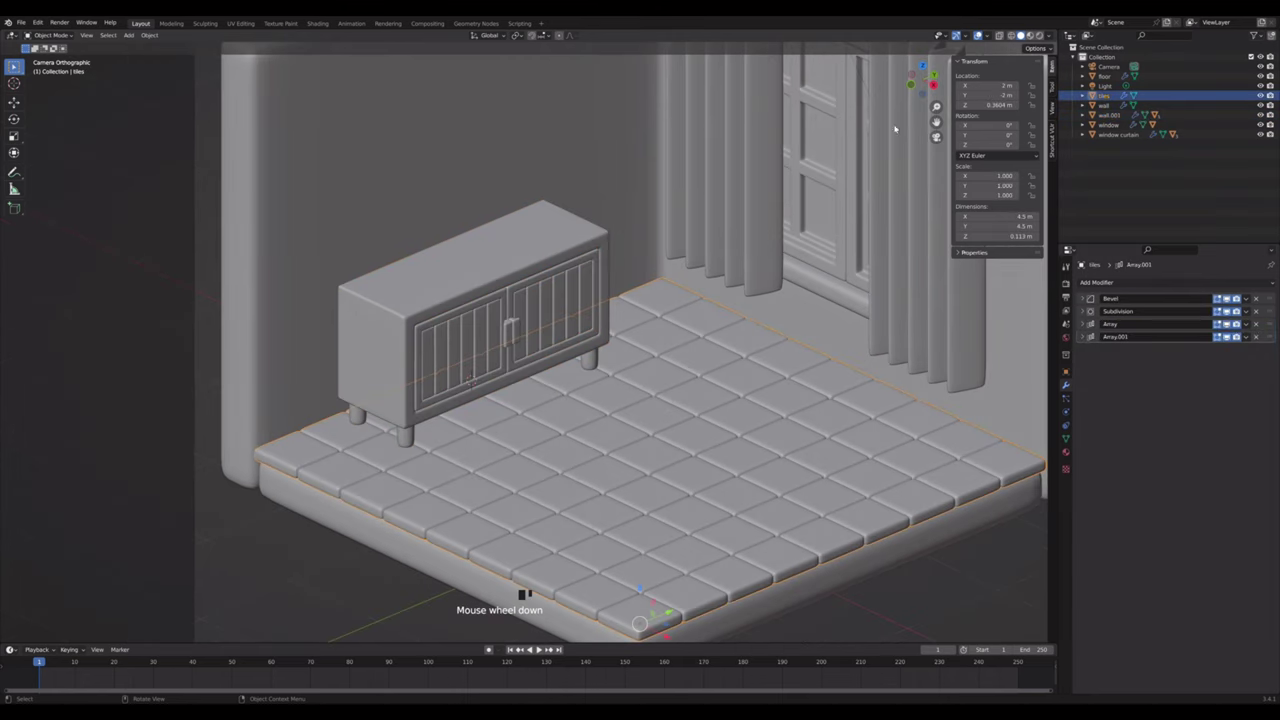
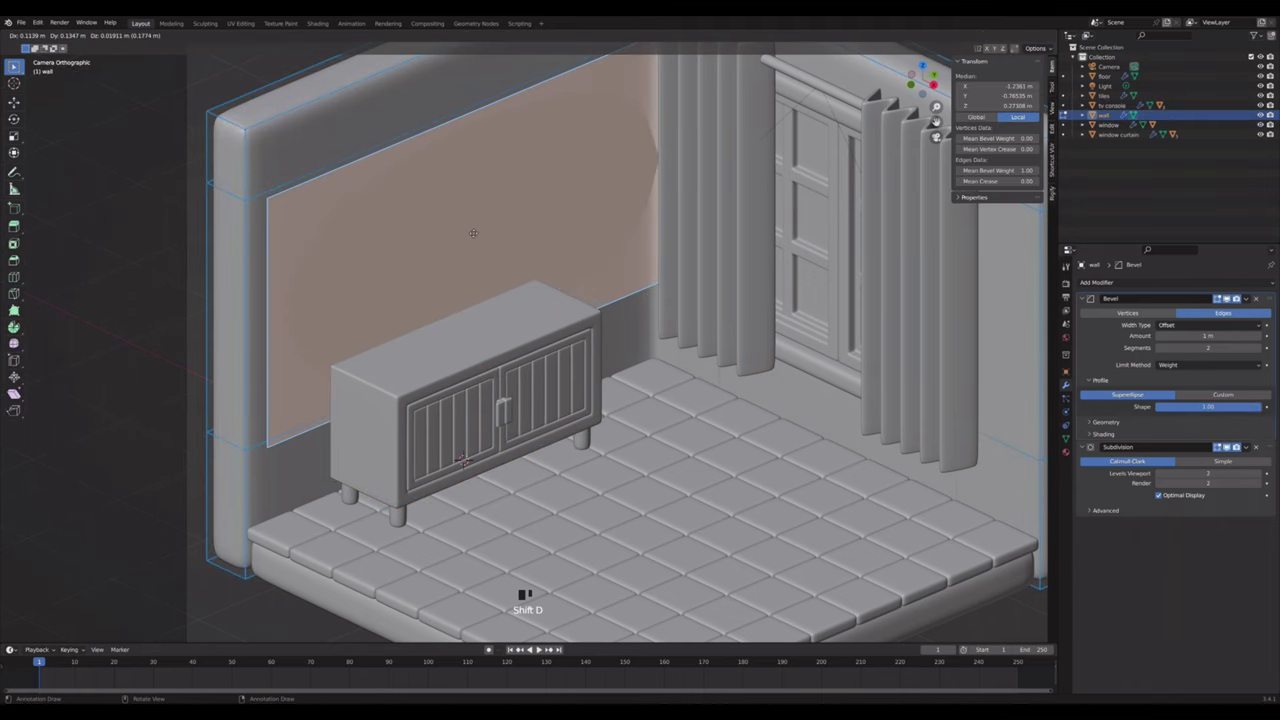
# - Separate a back-wall face into a smaller panel above the cabinet and inset it into a picture-frame border
pyautogui.press('p')
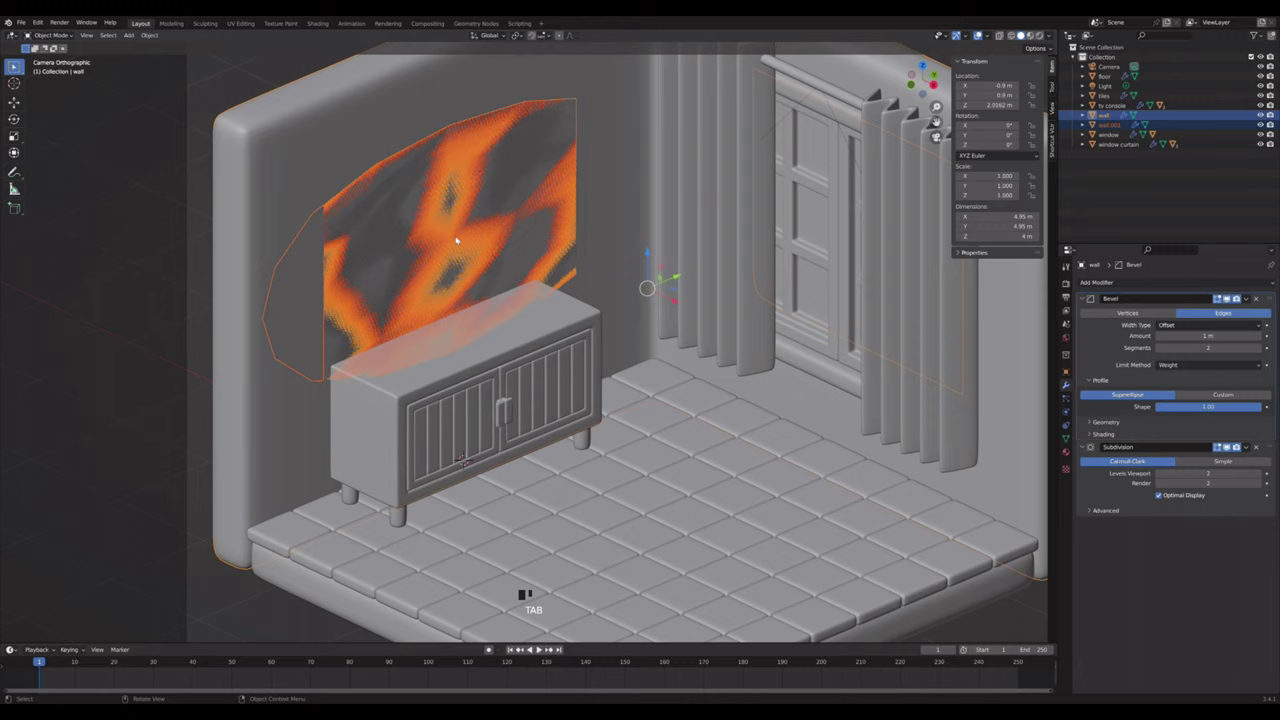
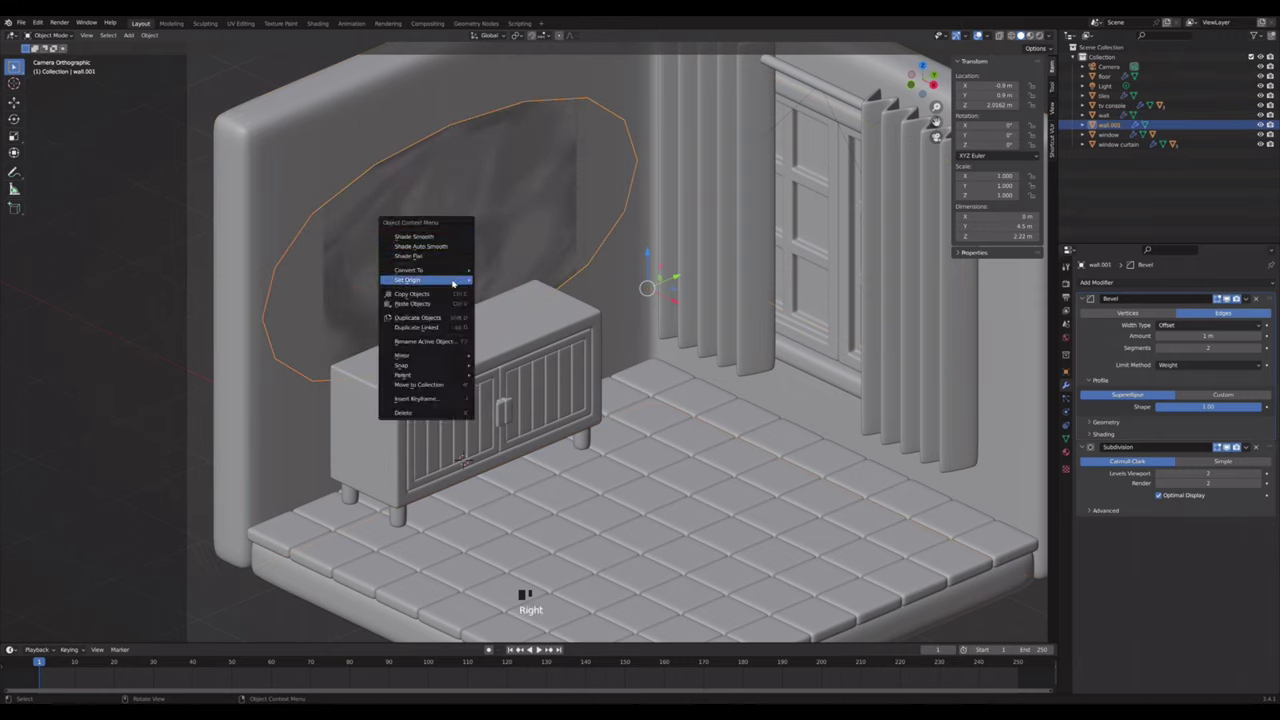
pyautogui.press('s')
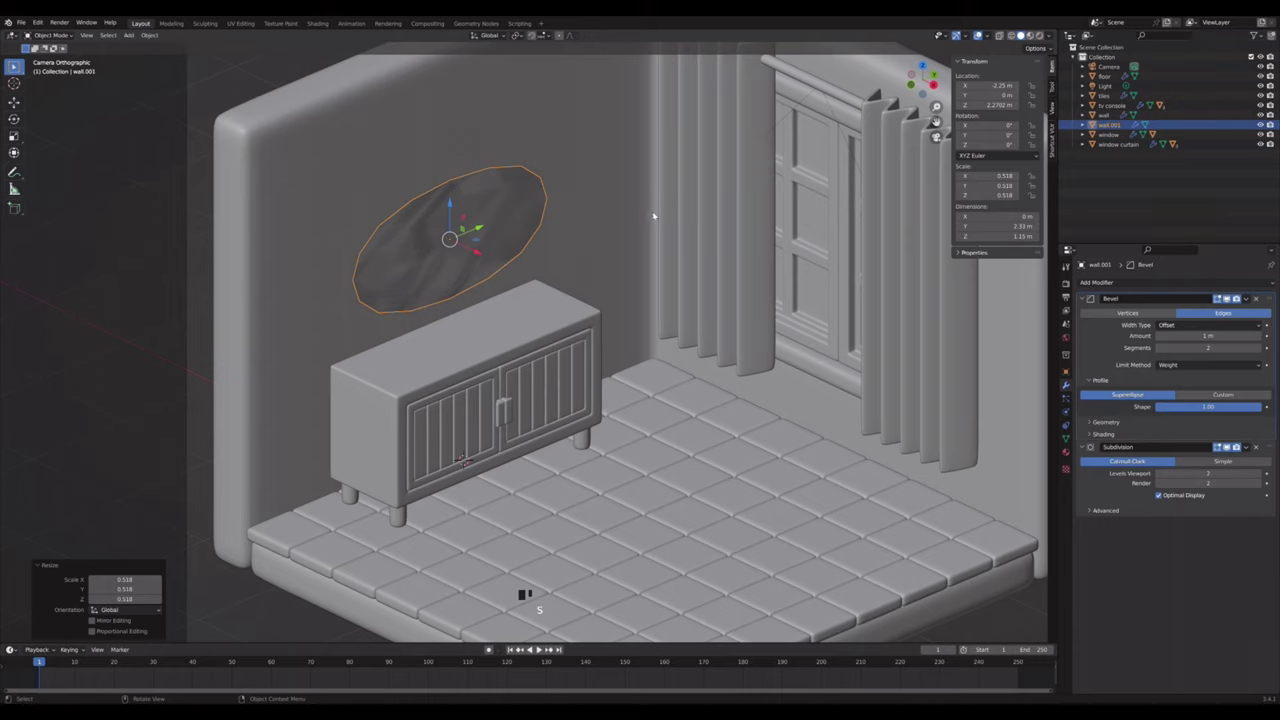
pyautogui.click(457, 215)
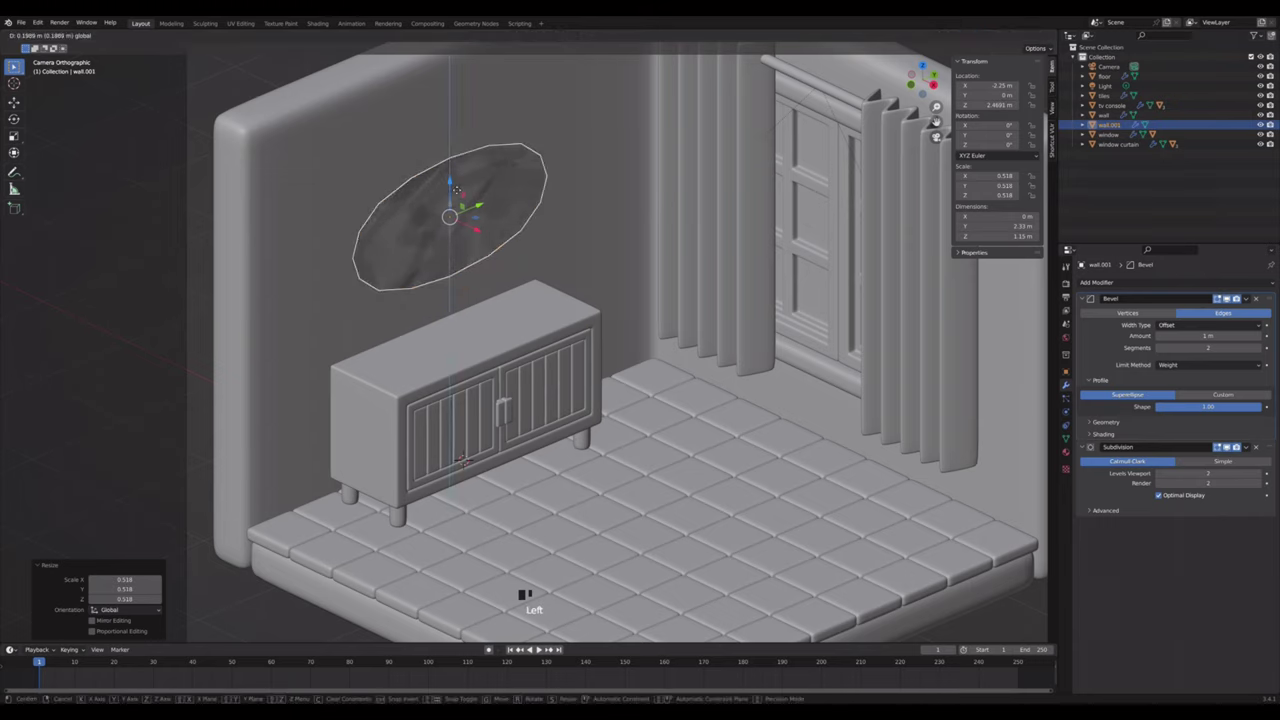
pyautogui.press('Tab')
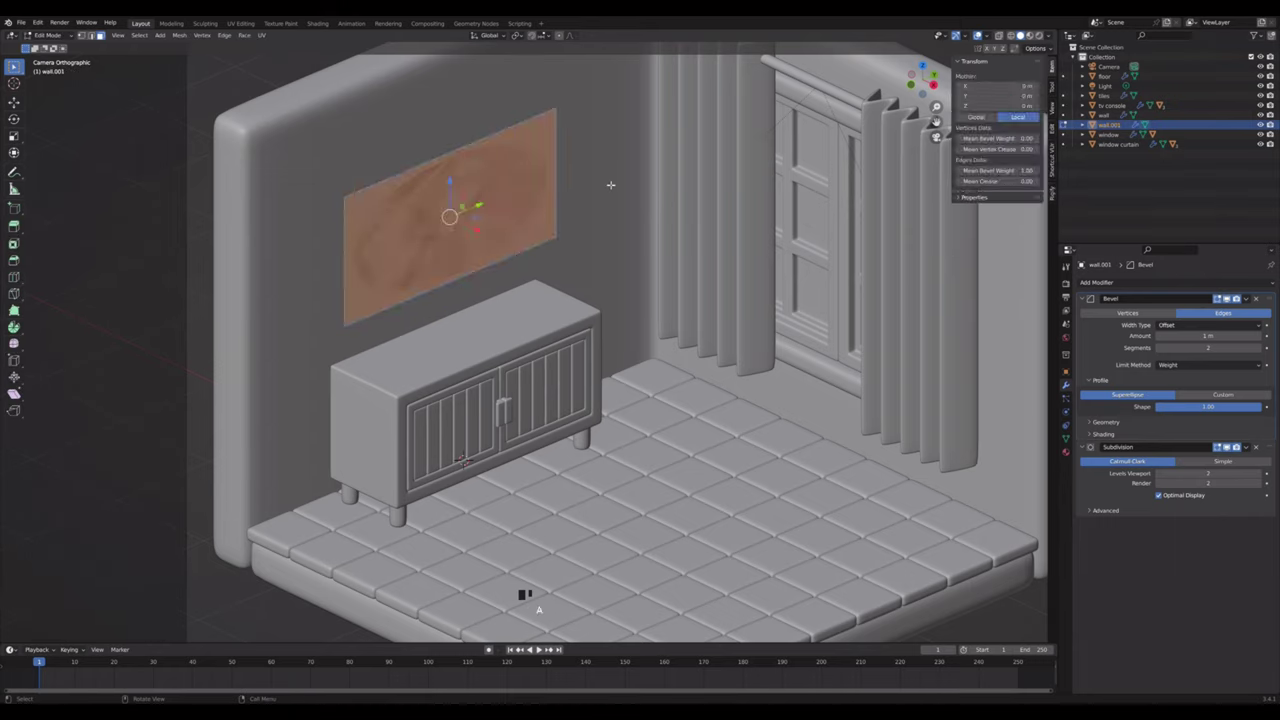
pyautogui.press('e')
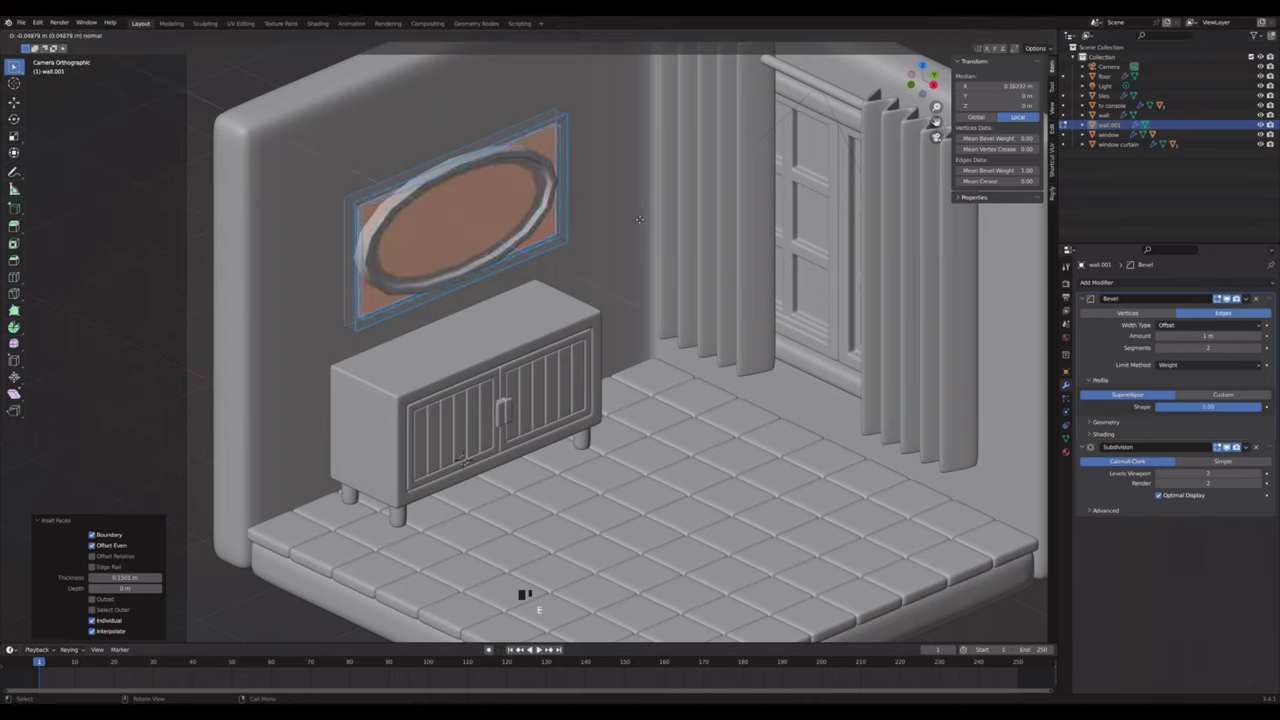
pyautogui.press('a')
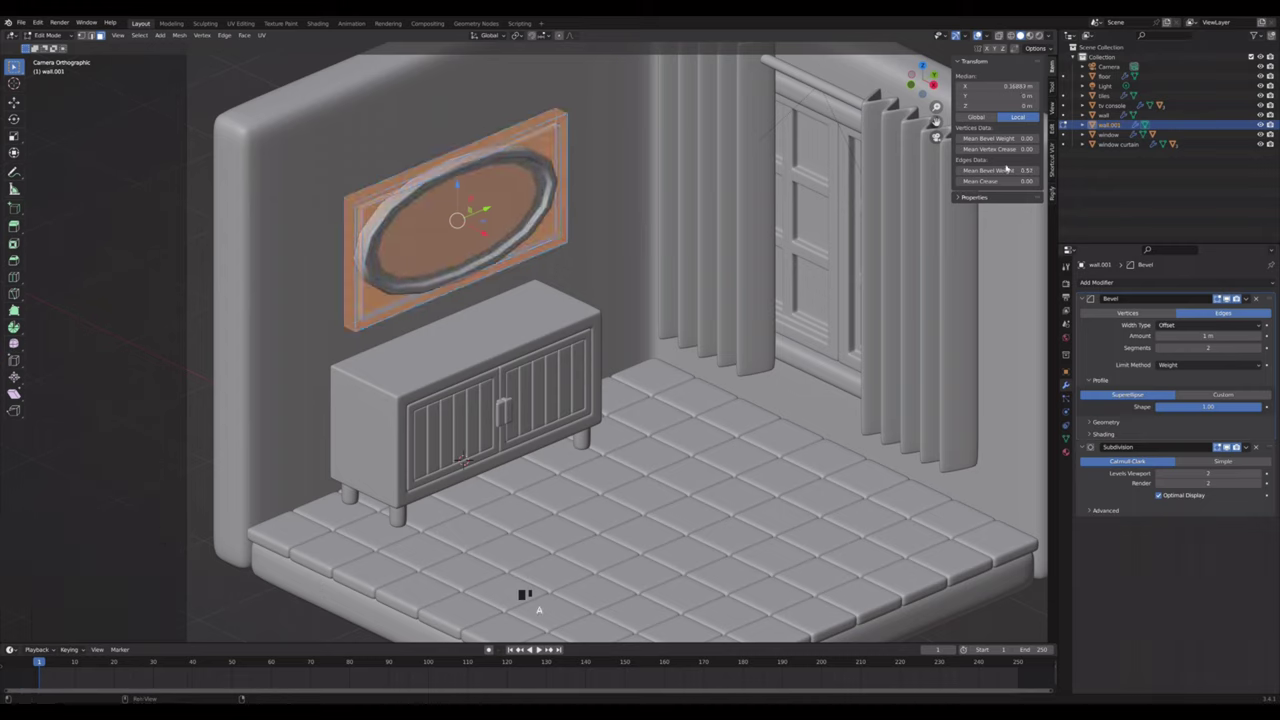
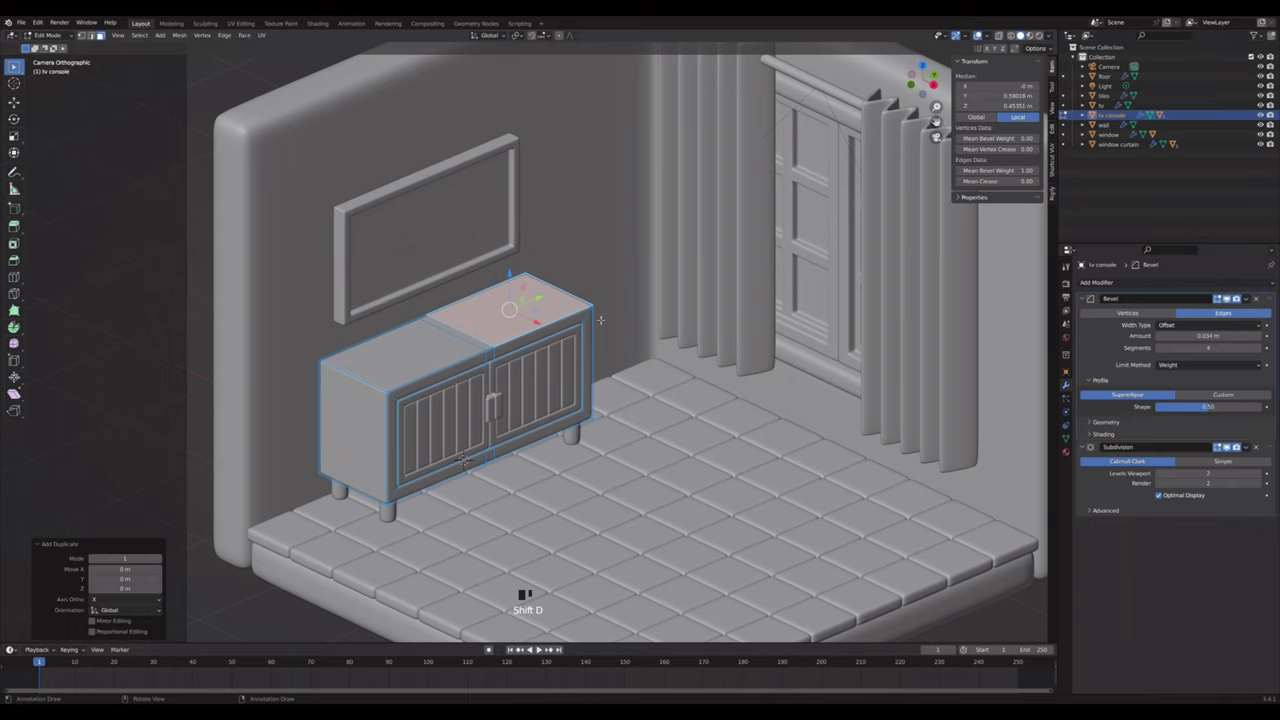
# - Separate the duplicated cabinet top into its own object with its origin set to geometry
pyautogui.press('p')
pyautogui.press('Tab')
pyautogui.click(536, 299)
pyautogui.rightClick(536, 299)
pyautogui.click(546, 299)
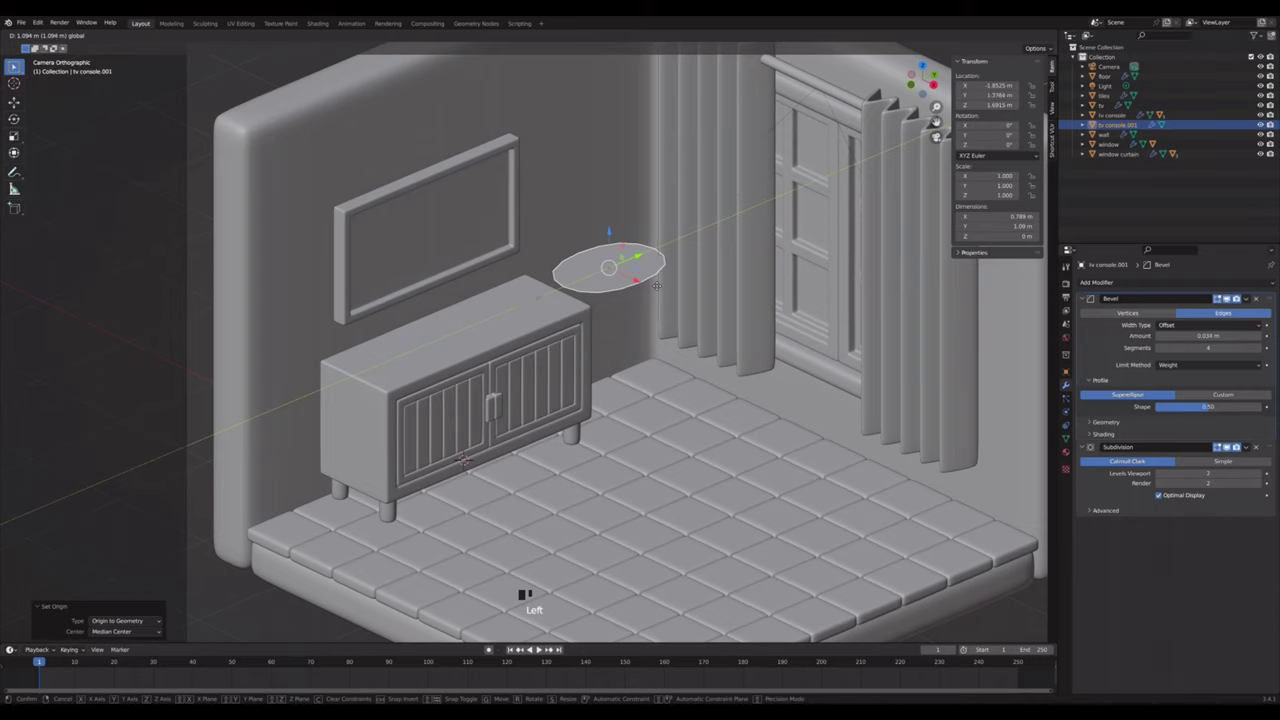
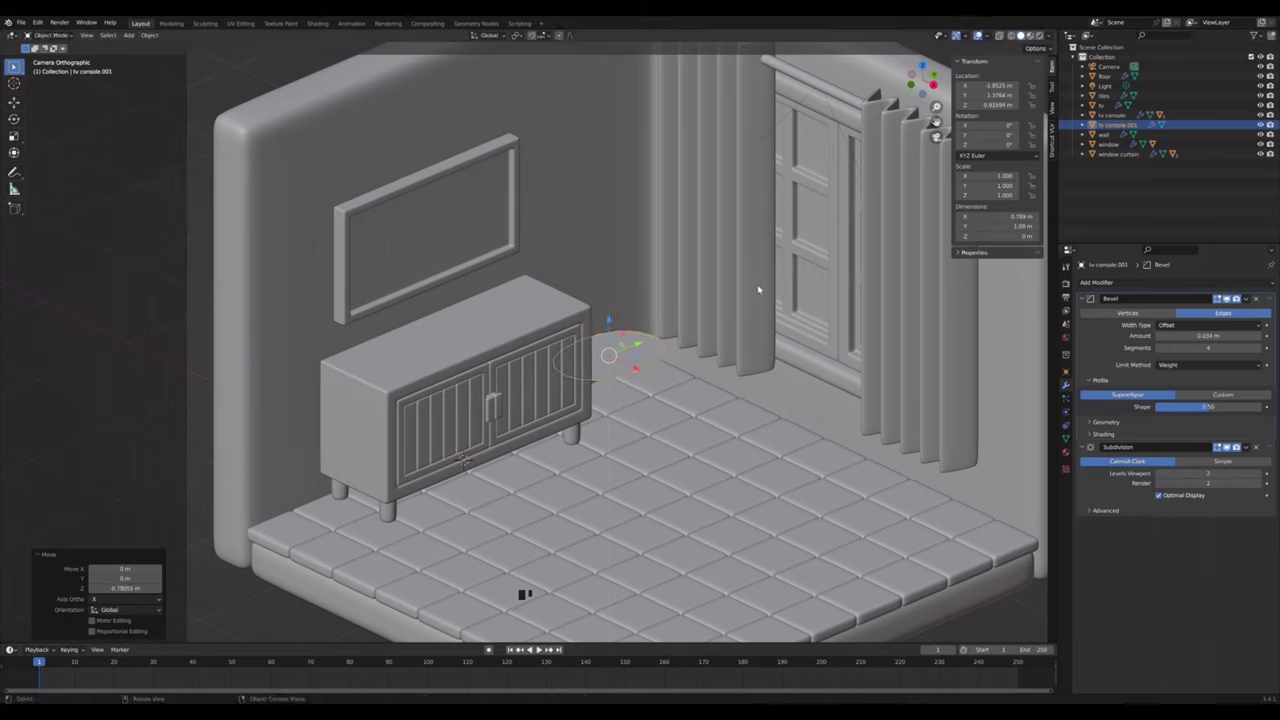
# - Isolate the flat piece, add three loop cuts across it and bevel the edges into rounded plank strips
pyautogui.press('Tab')
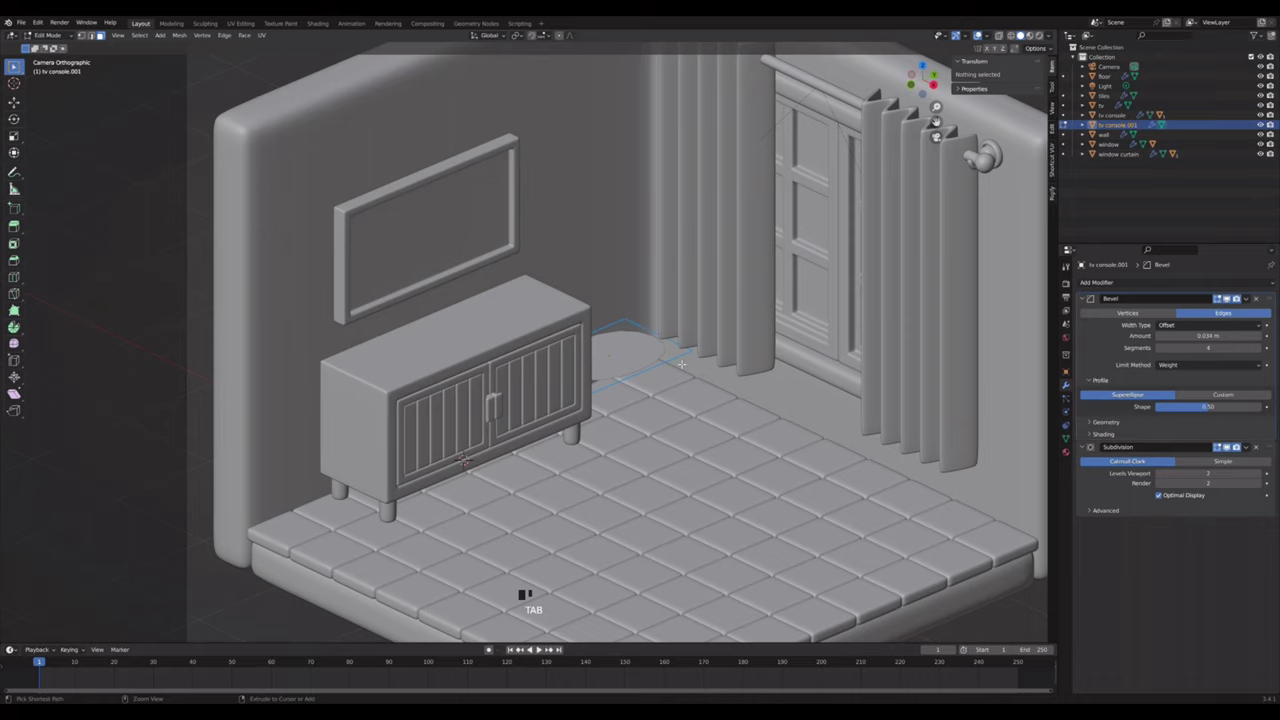
pyautogui.press('ctrl+r')
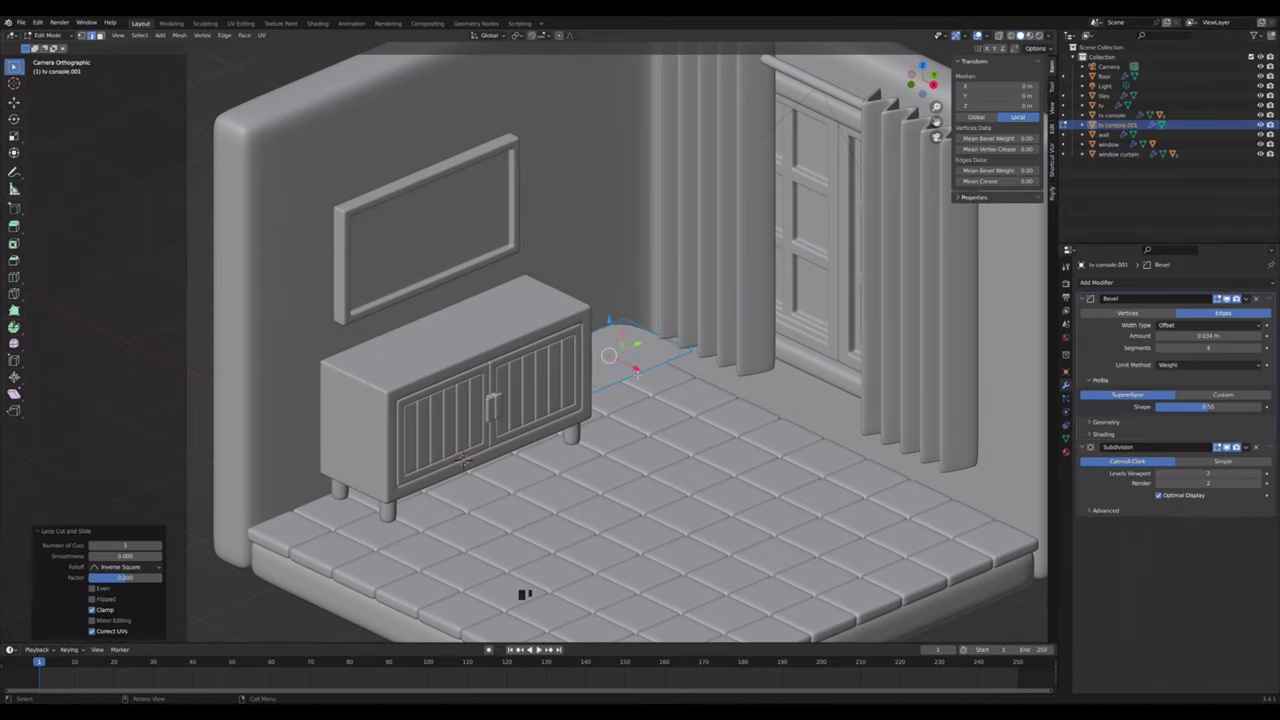
pyautogui.press('/')
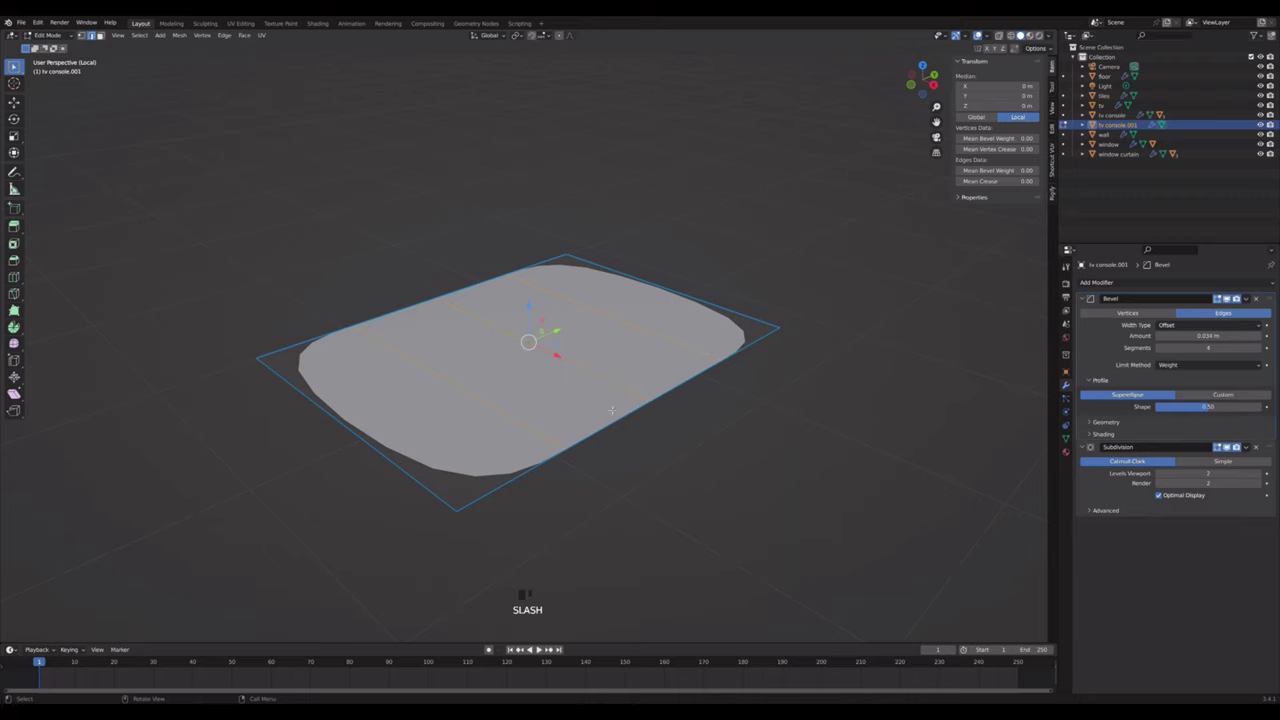
pyautogui.press('ctrl+b')
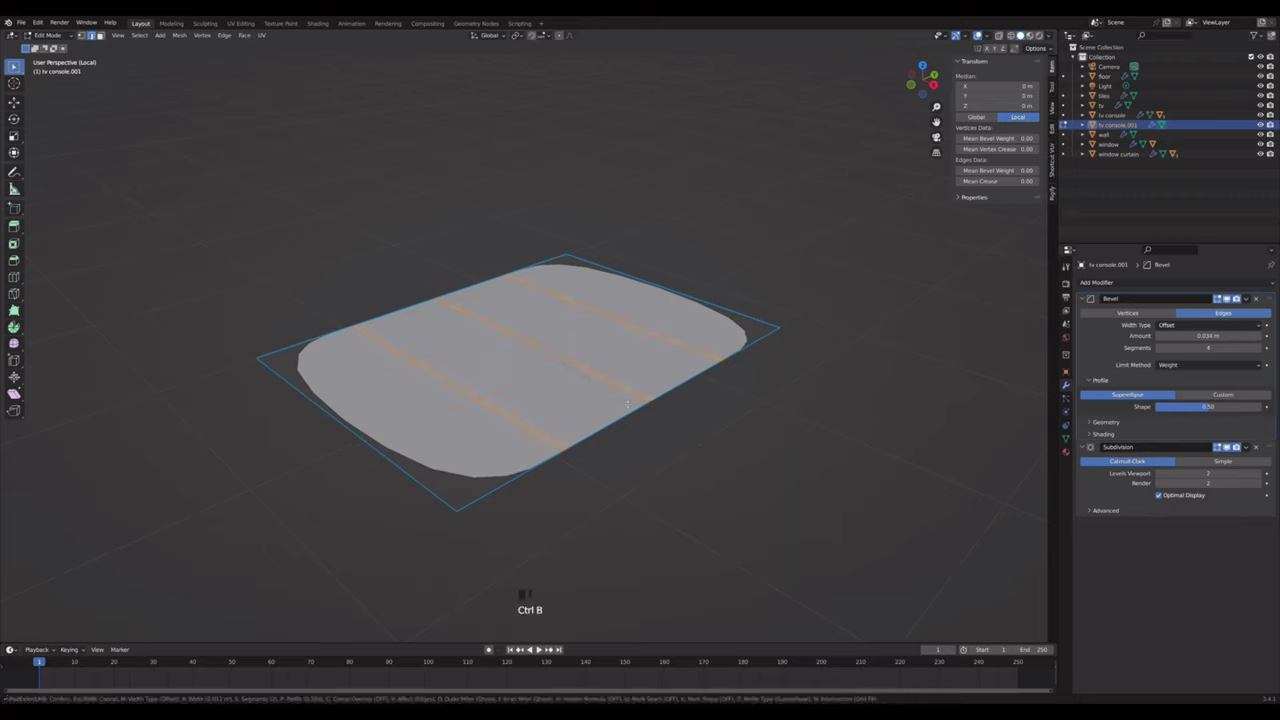
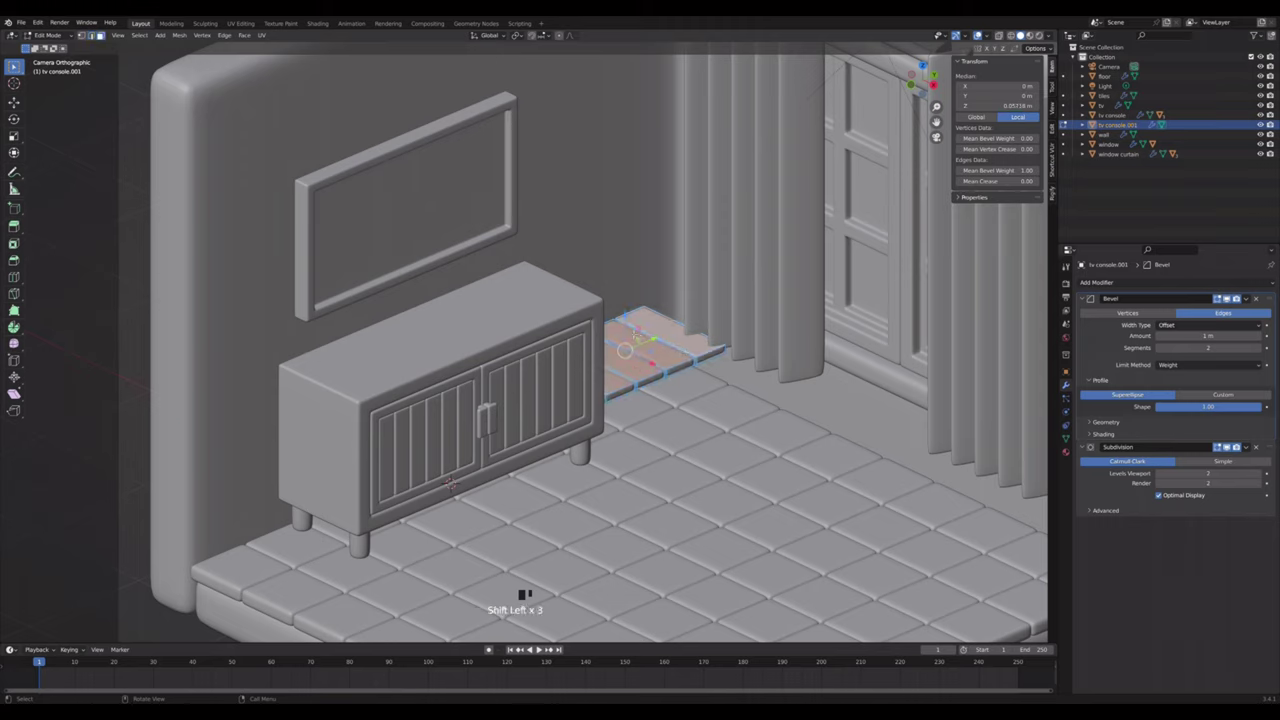
# - Shrink the plank faces in edit mode to narrow the strips
pyautogui.click(1231, 295)
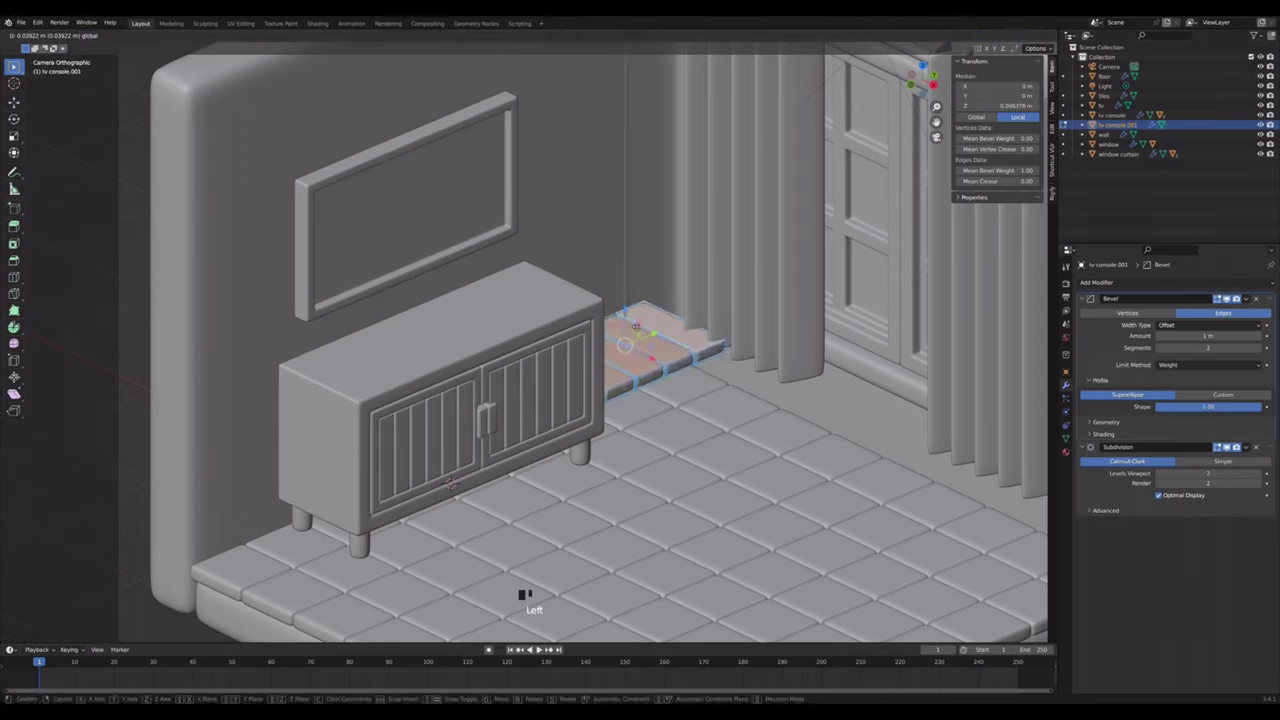
pyautogui.press('a')
pyautogui.moveTo(1231, 295); pyautogui.dragTo(1231, 295)
pyautogui.press('Tab')
pyautogui.press('Tab')
# - Move the plank piece toward the corner beside the cabinet from the side view
pyautogui.press('s')
pyautogui.click(1231, 295)
pyautogui.click(1231, 295)
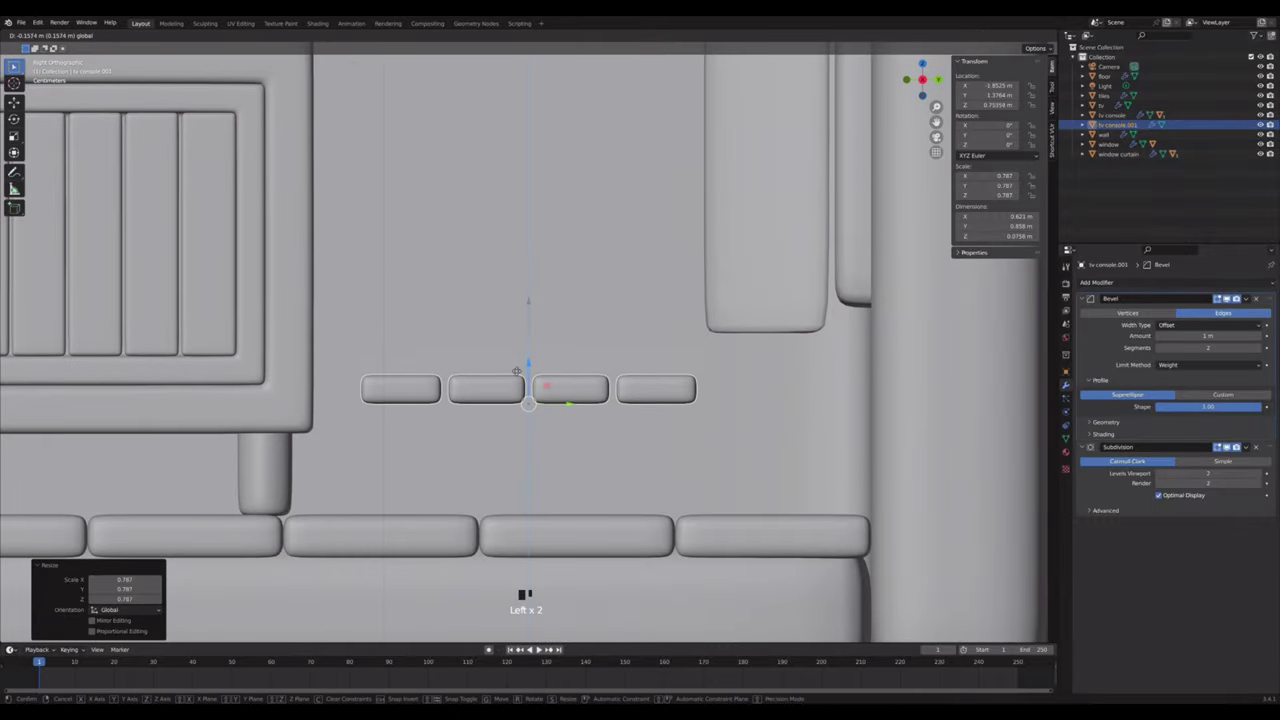
pyautogui.click(1231, 295)
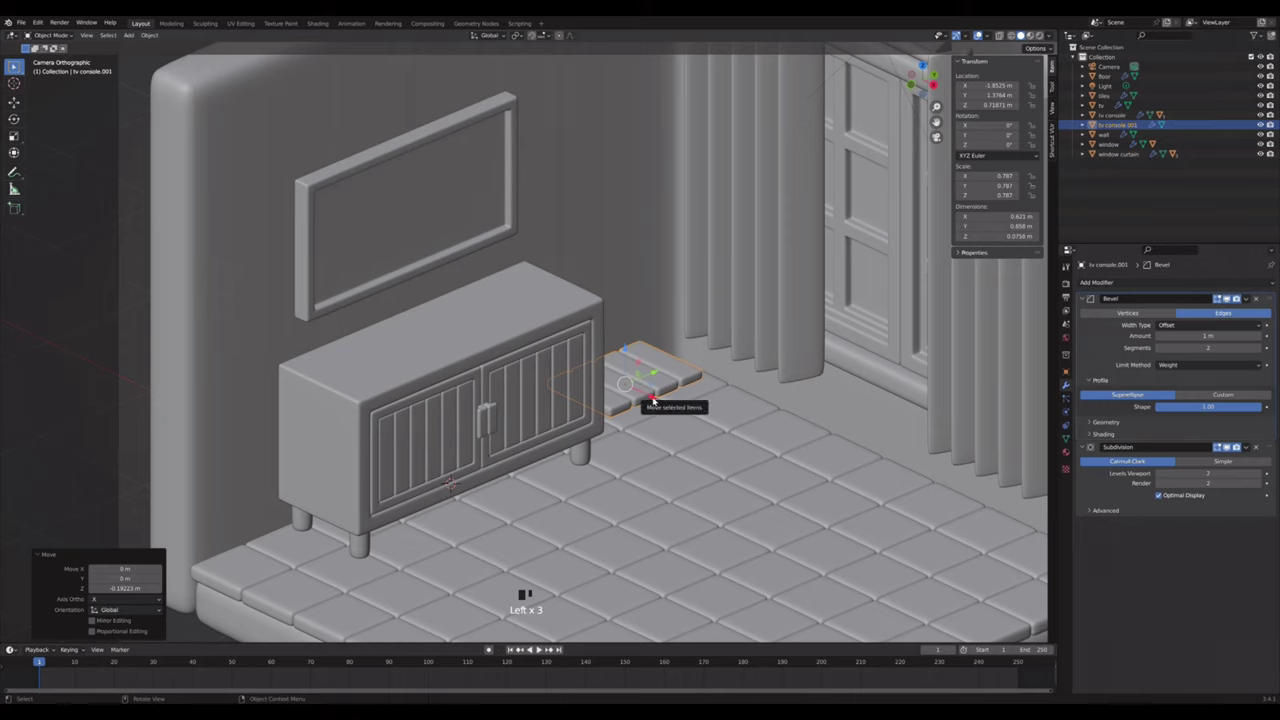
pyautogui.click(1231, 295)
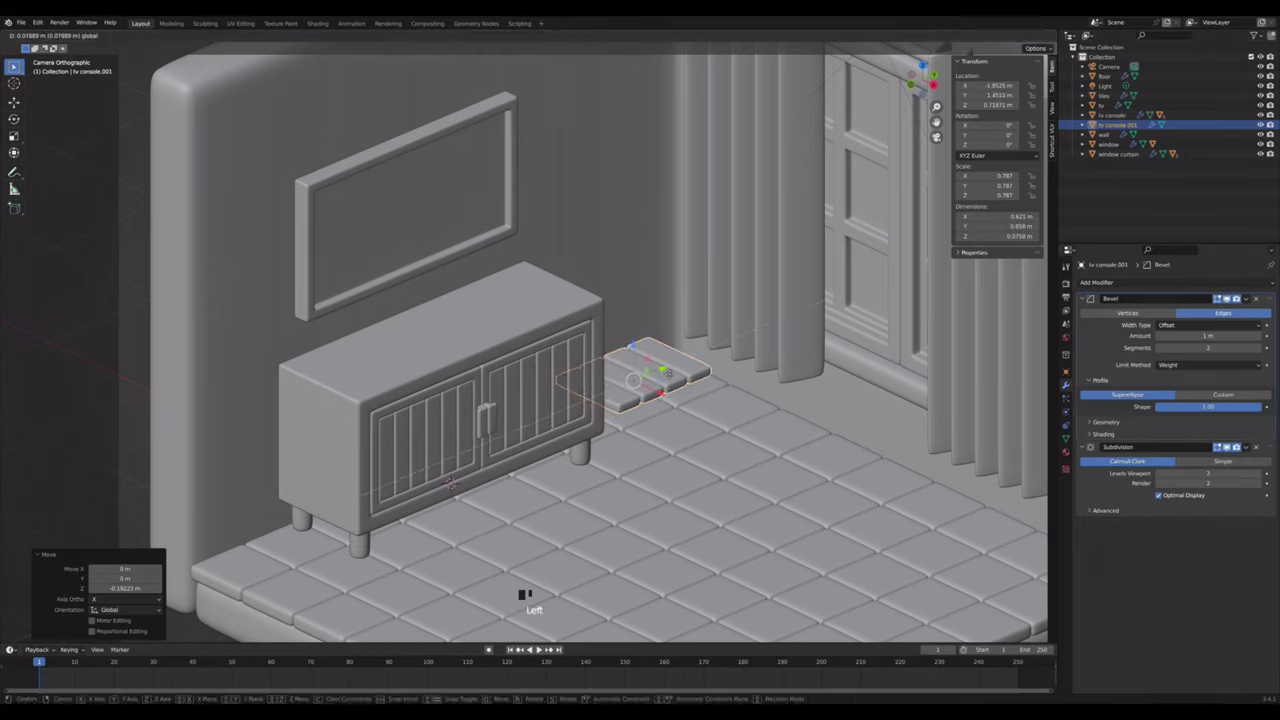
# - Array the plank piece upward with Relative Offset X 0, Z 11.5 and count 3 to stack three shelves
pyautogui.moveTo(1160, 280); pyautogui.dragTo(1277, 512)
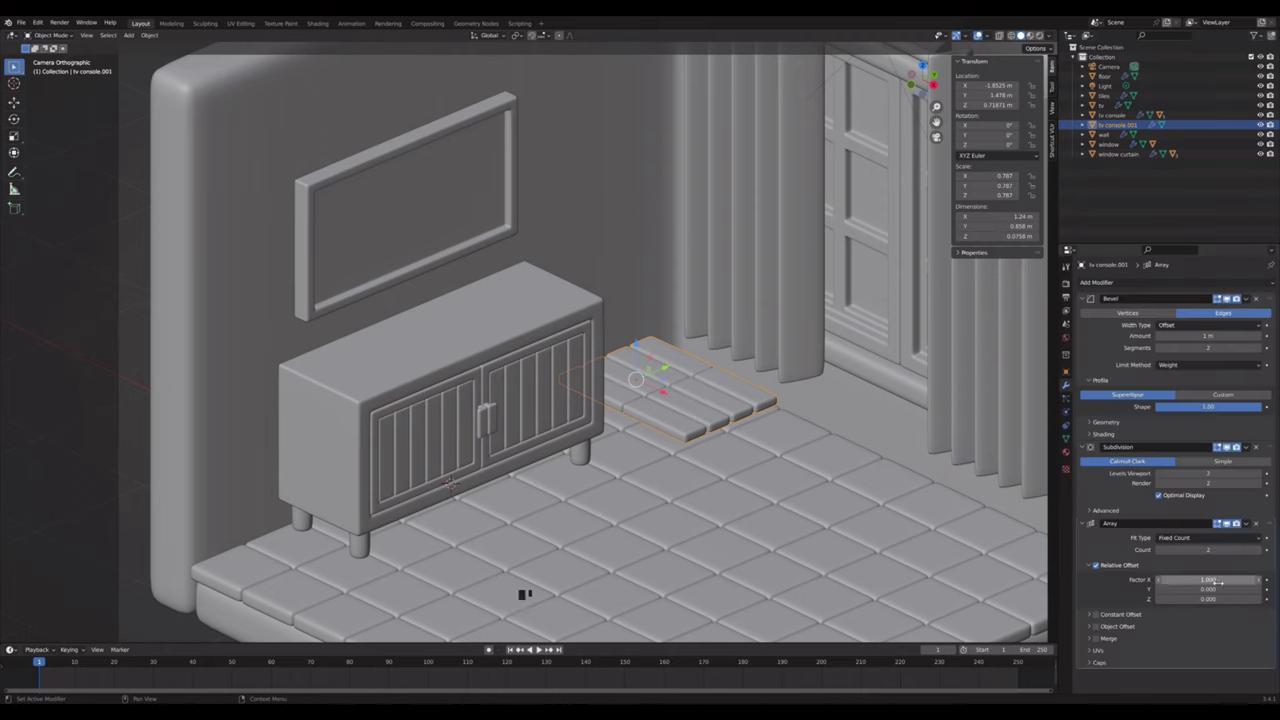
pyautogui.moveTo(1231, 520); pyautogui.dragTo(1235, 559)
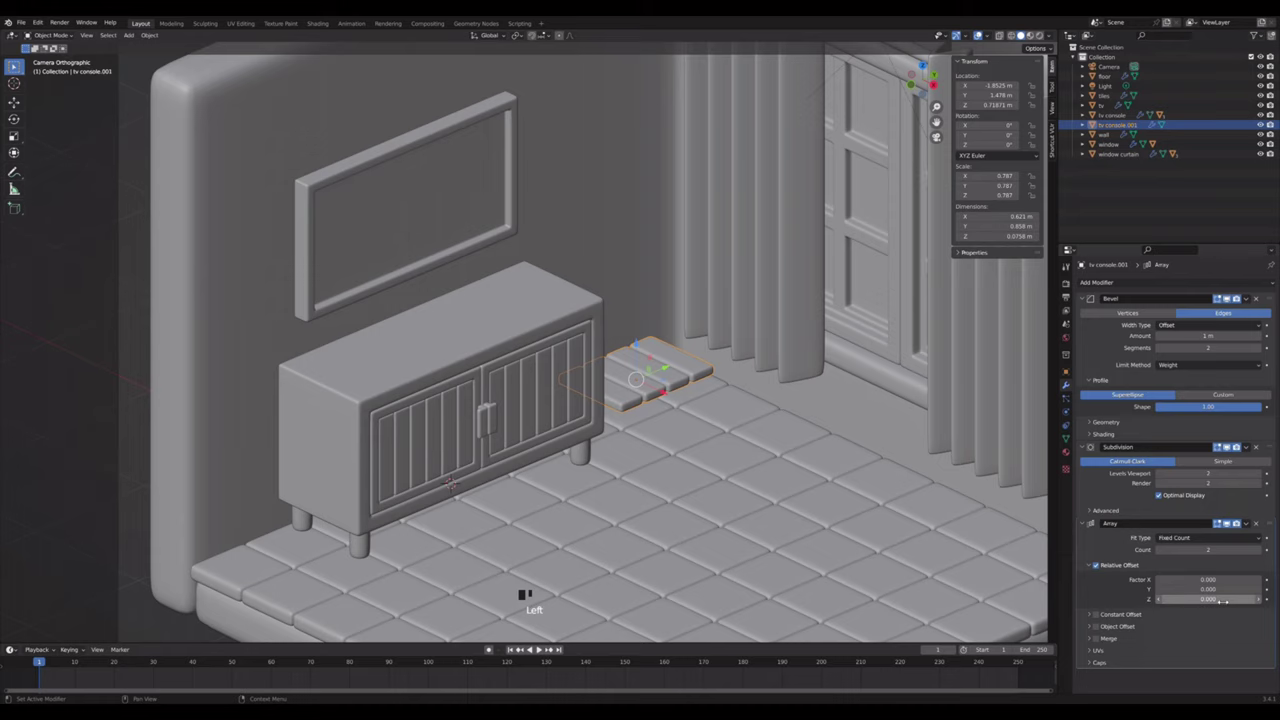
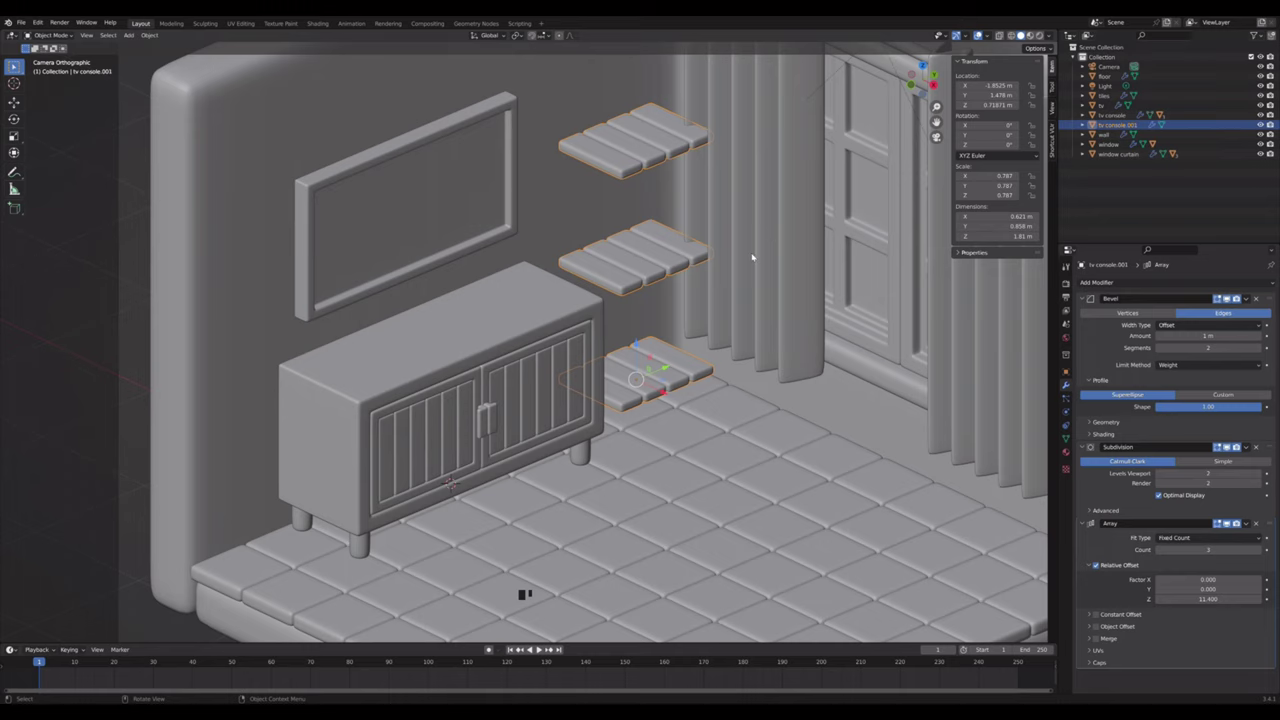
pyautogui.click(937, 87)
pyautogui.scroll(-3)
pyautogui.scroll(3)
pyautogui.click(599, 388)
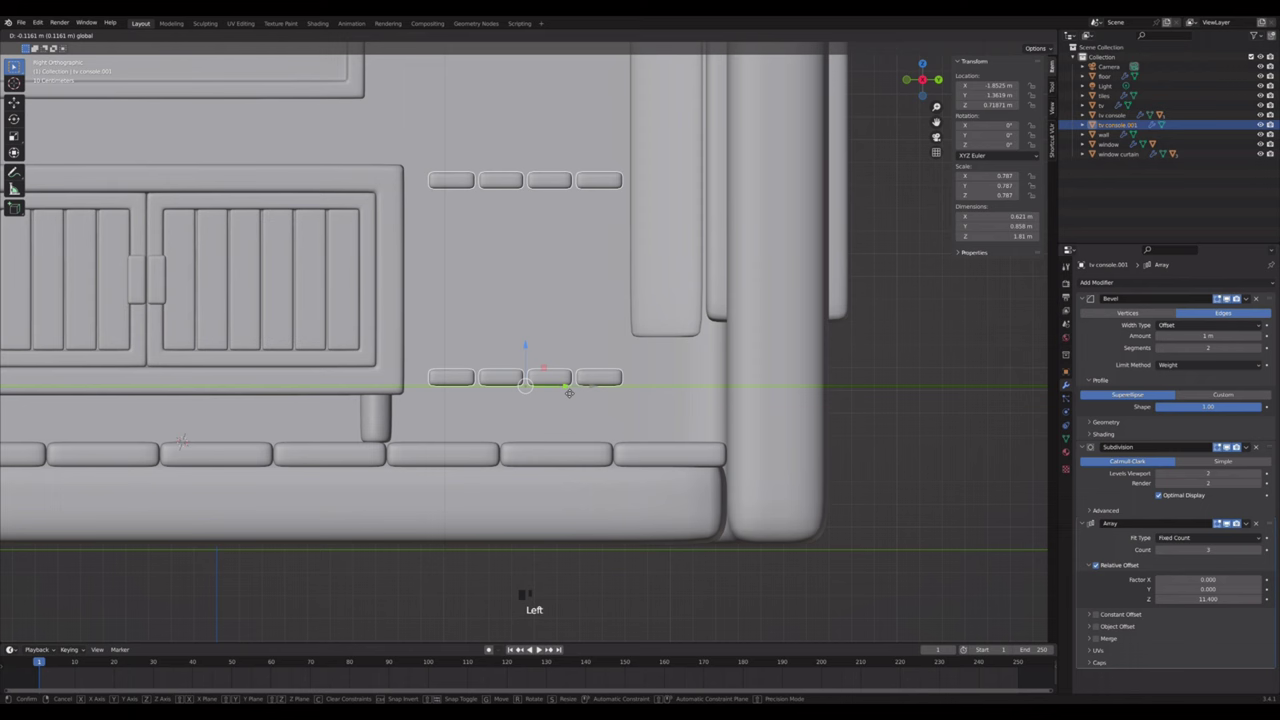
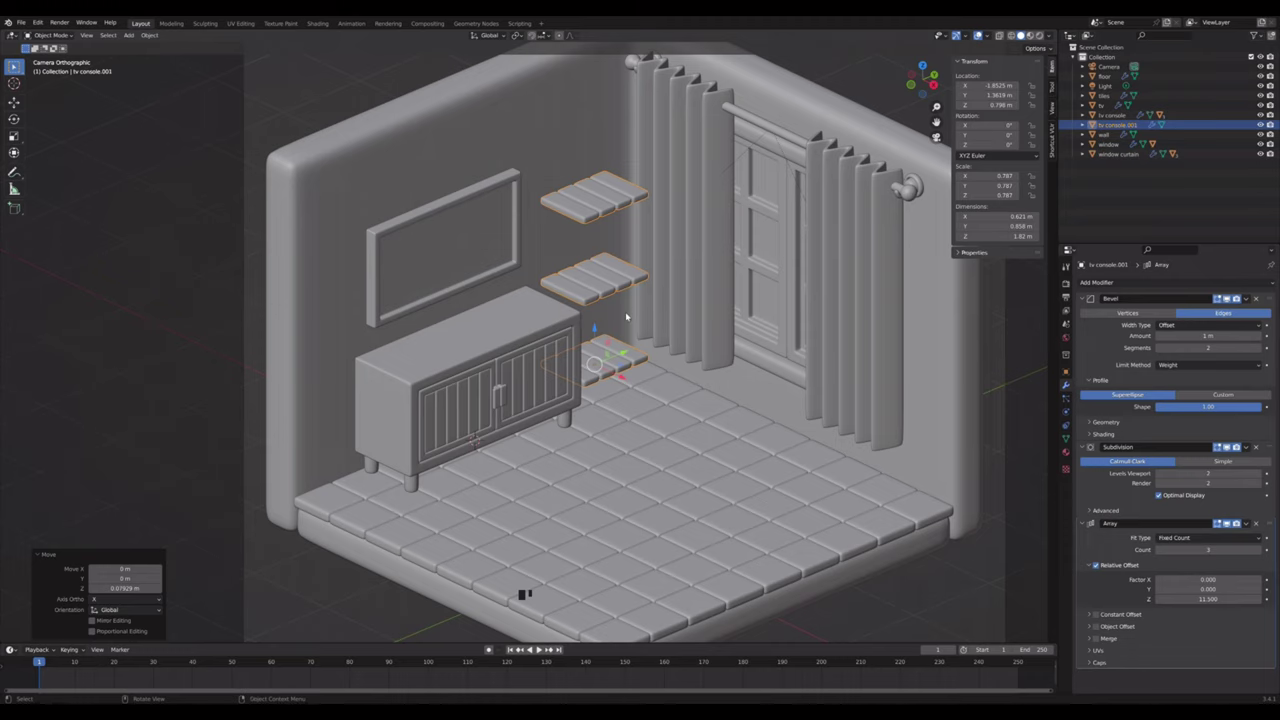
# - Add a small cube, shrink it and move it near the shelves as the start of a post
pyautogui.rightClick(614, 347)
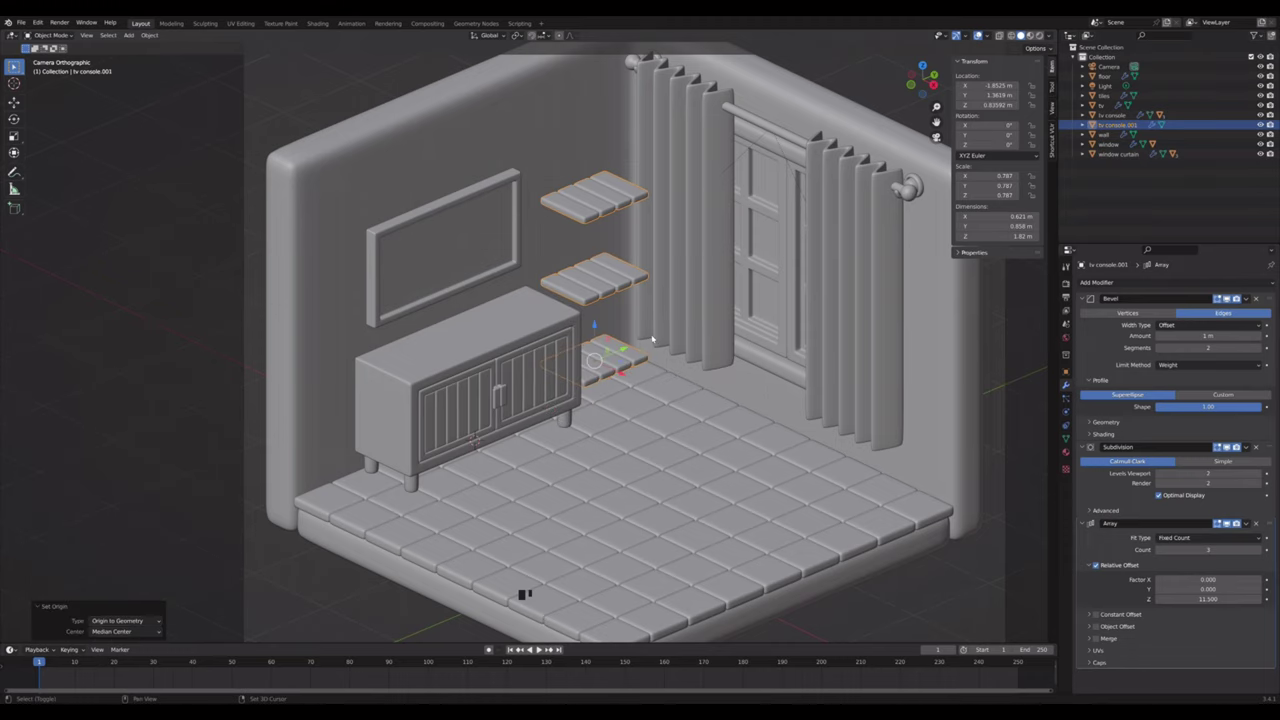
pyautogui.press('shift+s')
pyautogui.press('shift+a')
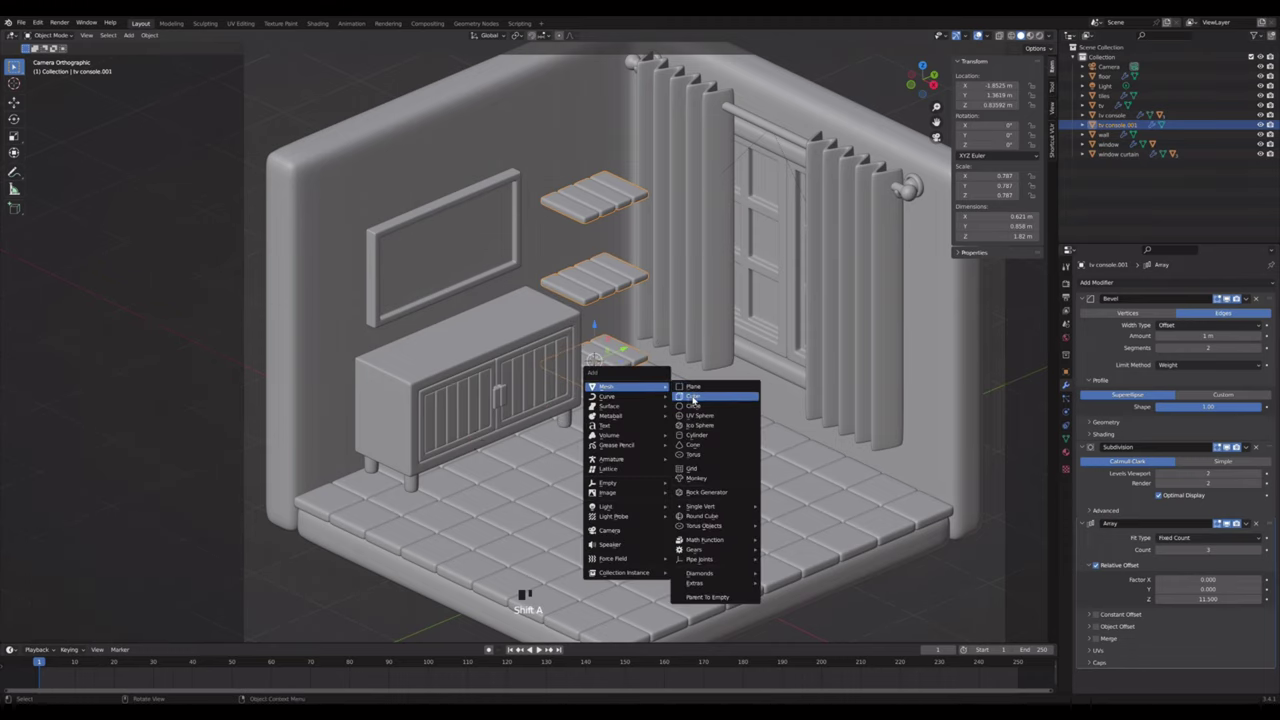
pyautogui.press('s')
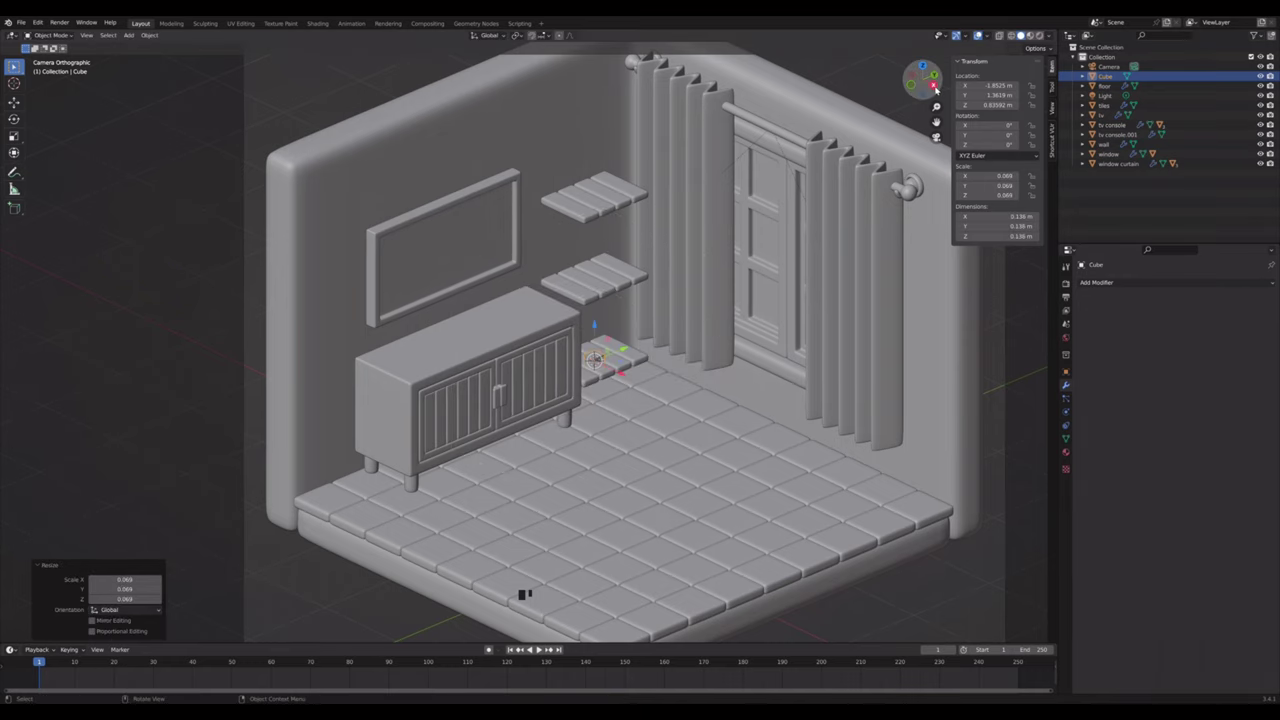
pyautogui.click(941, 88)
pyautogui.scroll(3)
pyautogui.press('g')
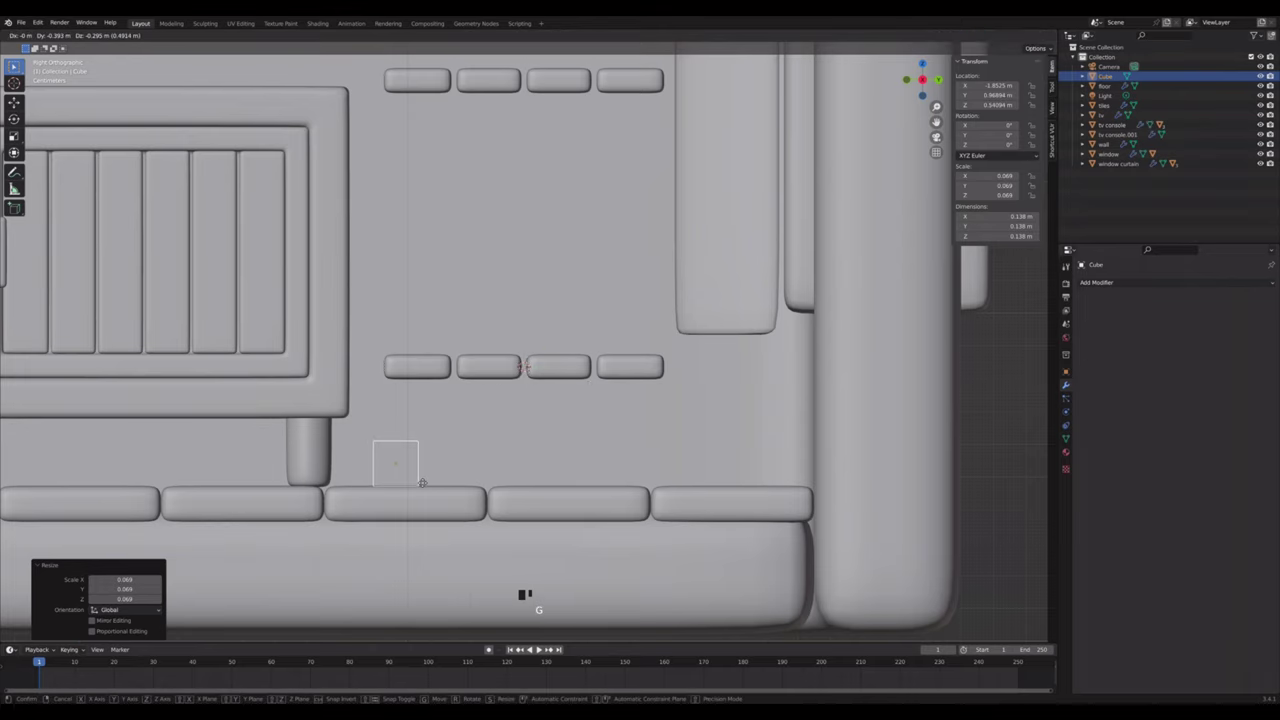
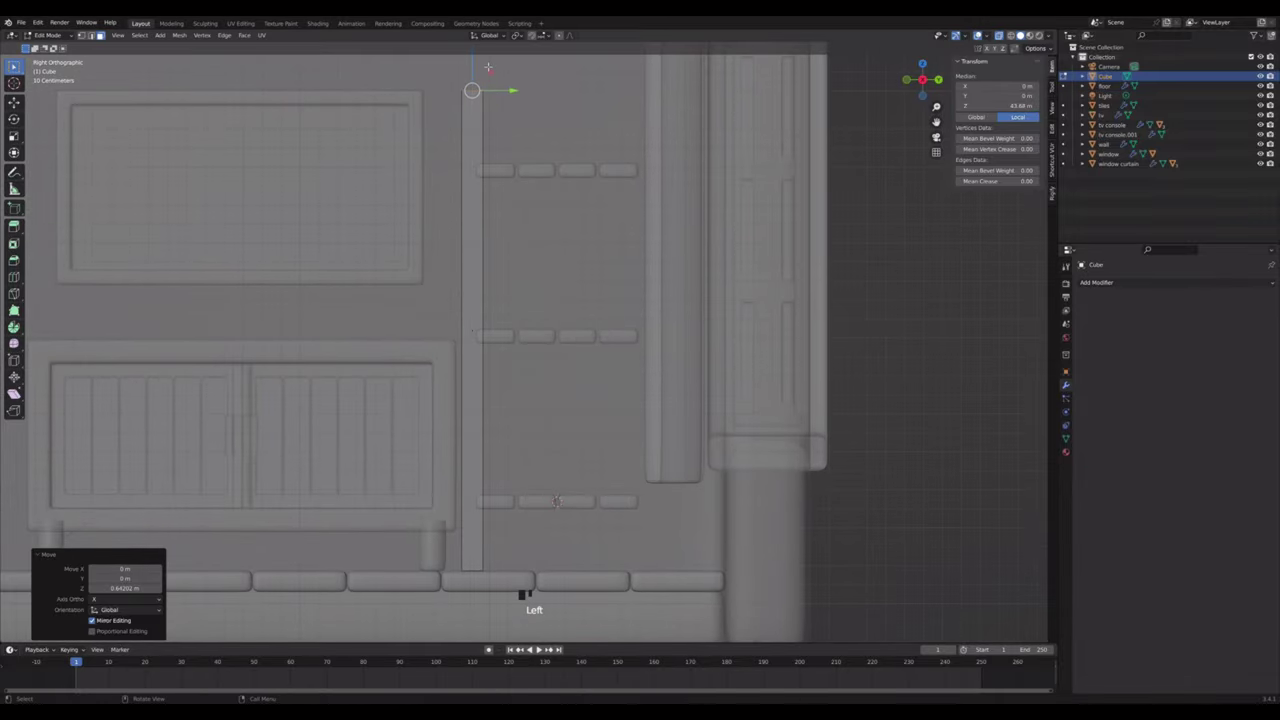
# - Extrude the cube into a tall post and place it at the shelves' front corner from the top view
pyautogui.press('Tab')
pyautogui.click(925, 62)
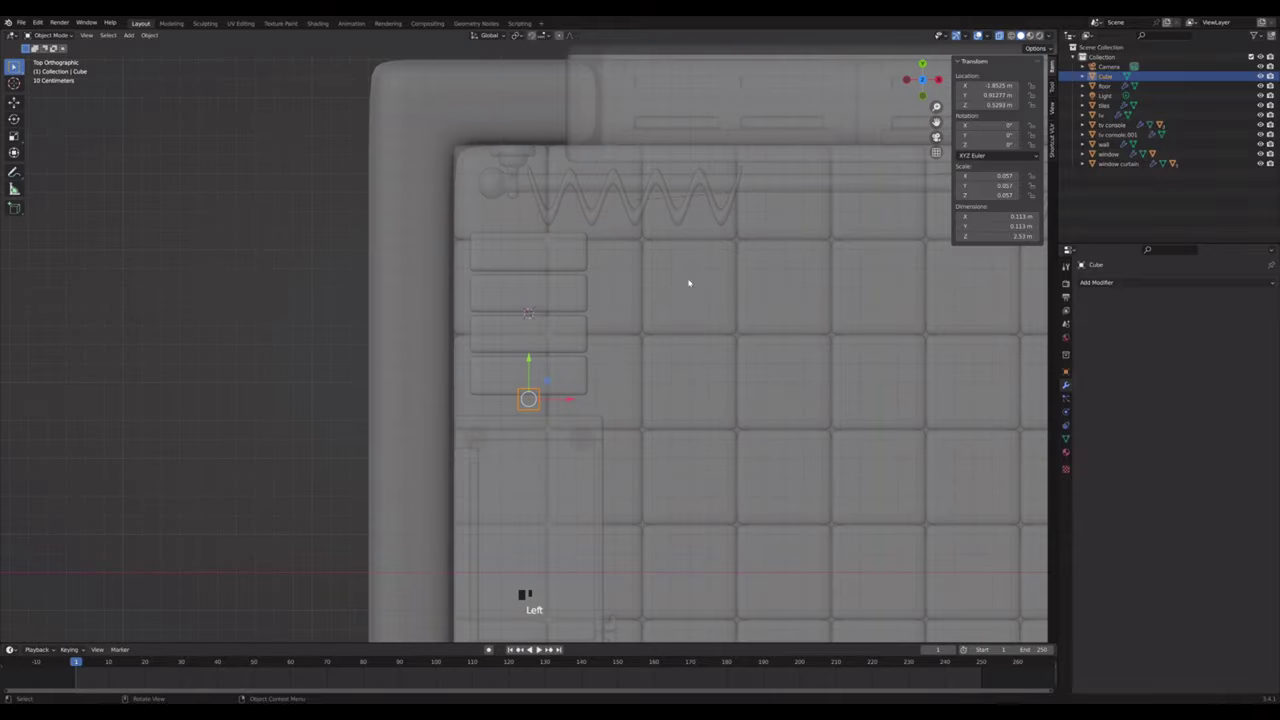
pyautogui.click(567, 400)
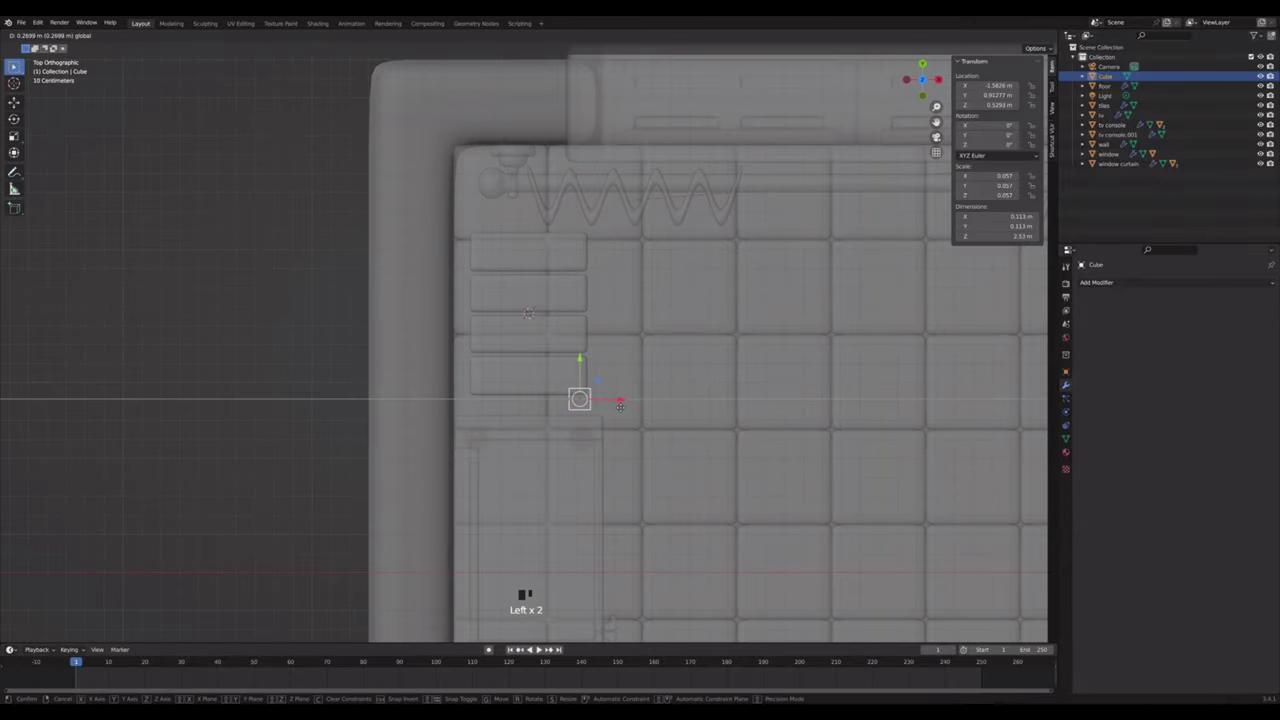
pyautogui.click(944, 139)
# - Thin the post while keeping its height, apply its scale and copy the shelves' modifiers onto it
pyautogui.press('alt+z')
pyautogui.press('s')
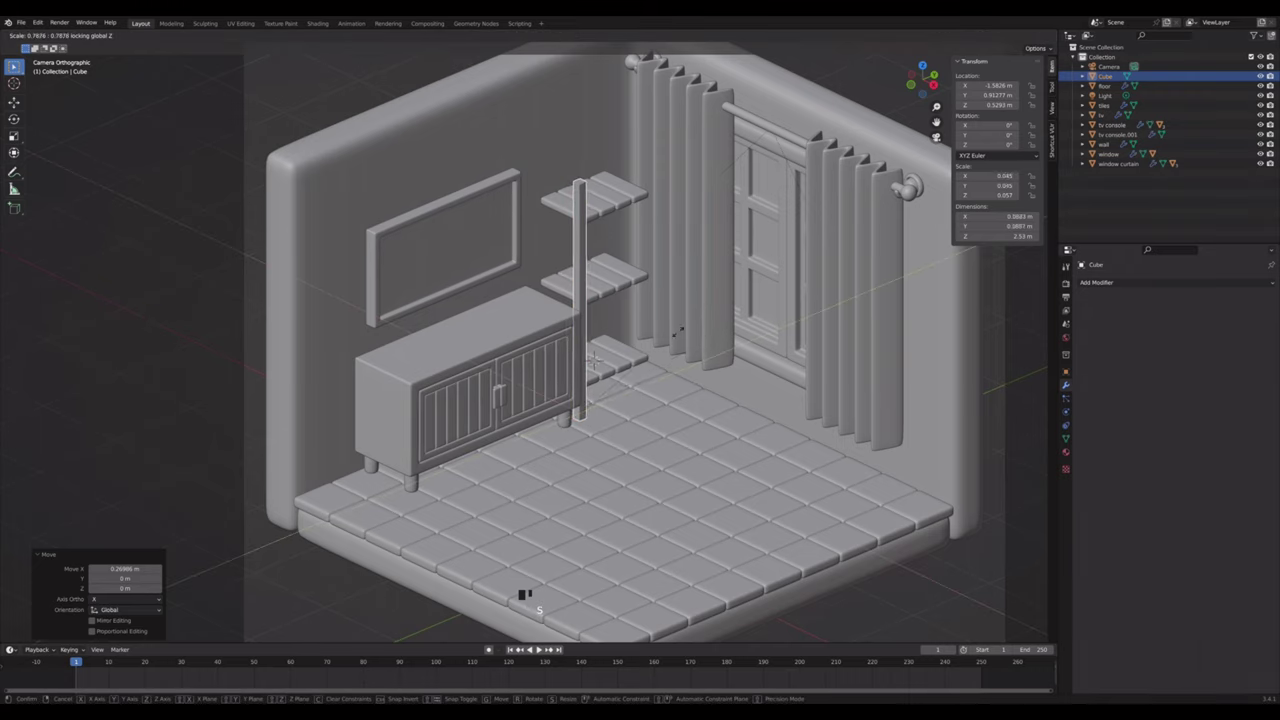
pyautogui.press('ctrl+a')
pyautogui.click(633, 282)
pyautogui.press('ctrl+l')
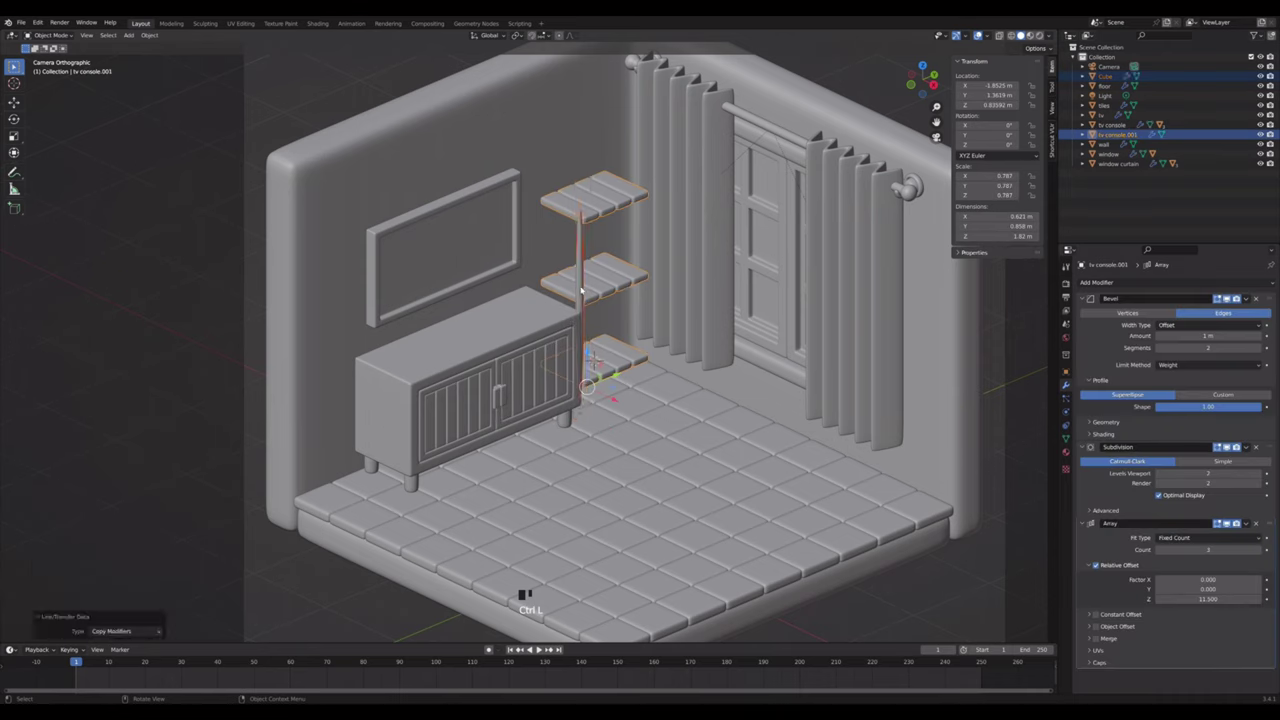
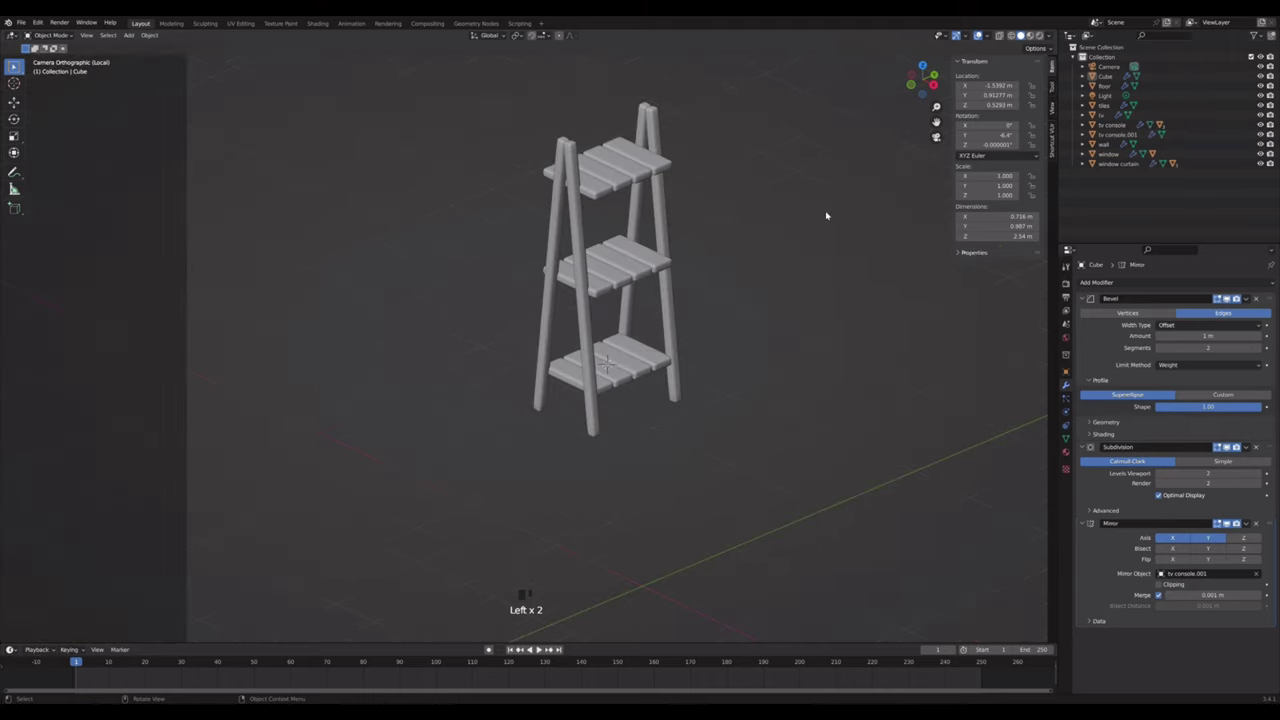
# - View the shelf unit from the side to tilt the posts into A-frame legs
pyautogui.click(941, 92)
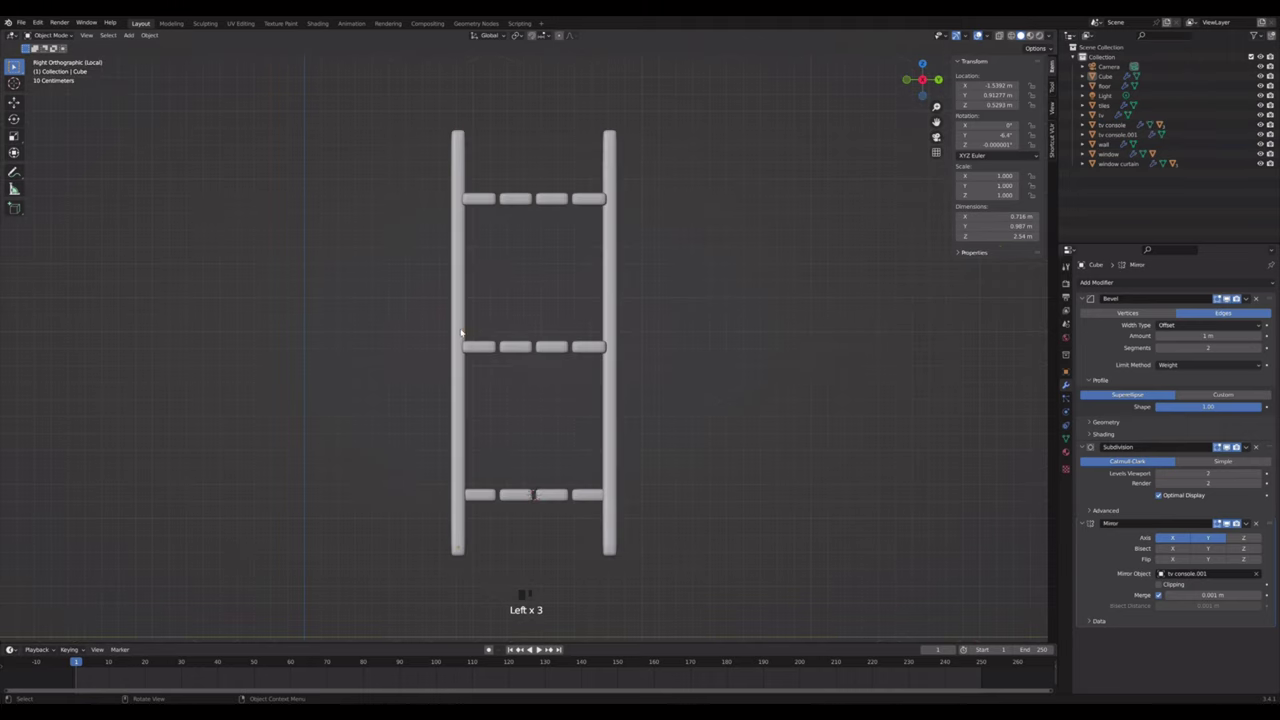
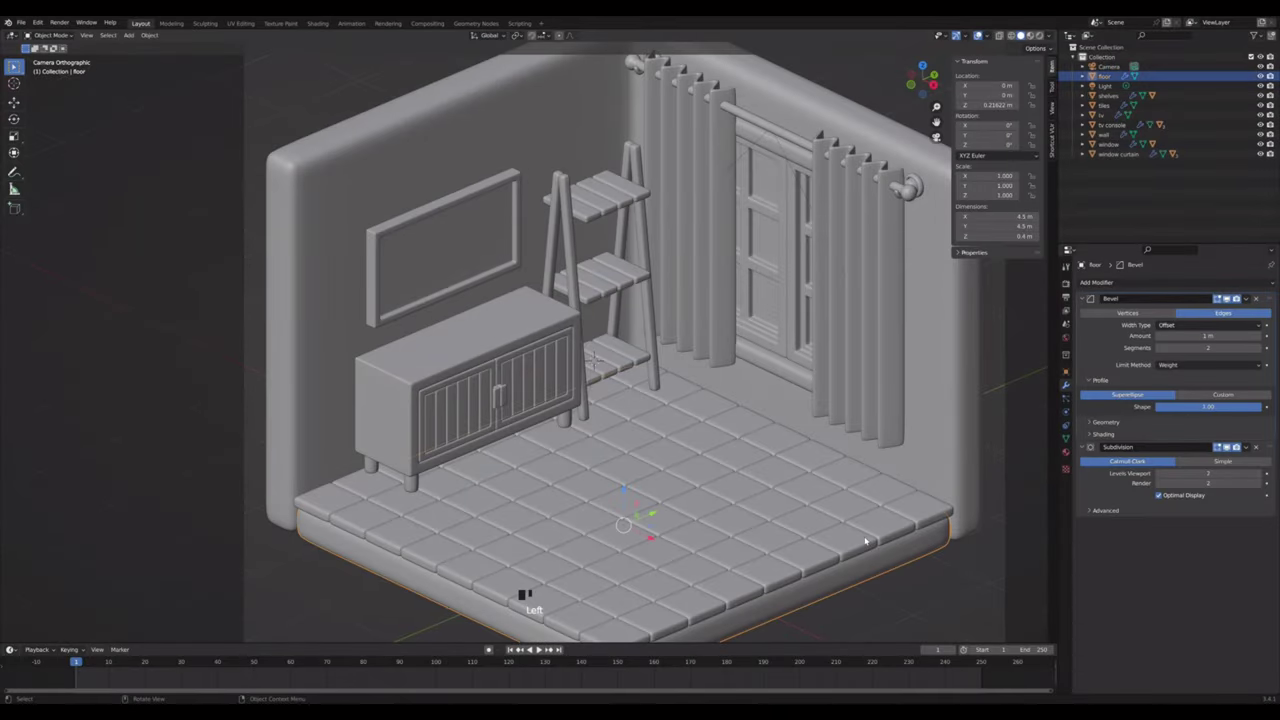
# - Duplicate the floor slab into floor.001, narrow it and push its faces and top edge into a puffy cushion
pyautogui.press('shift+d')
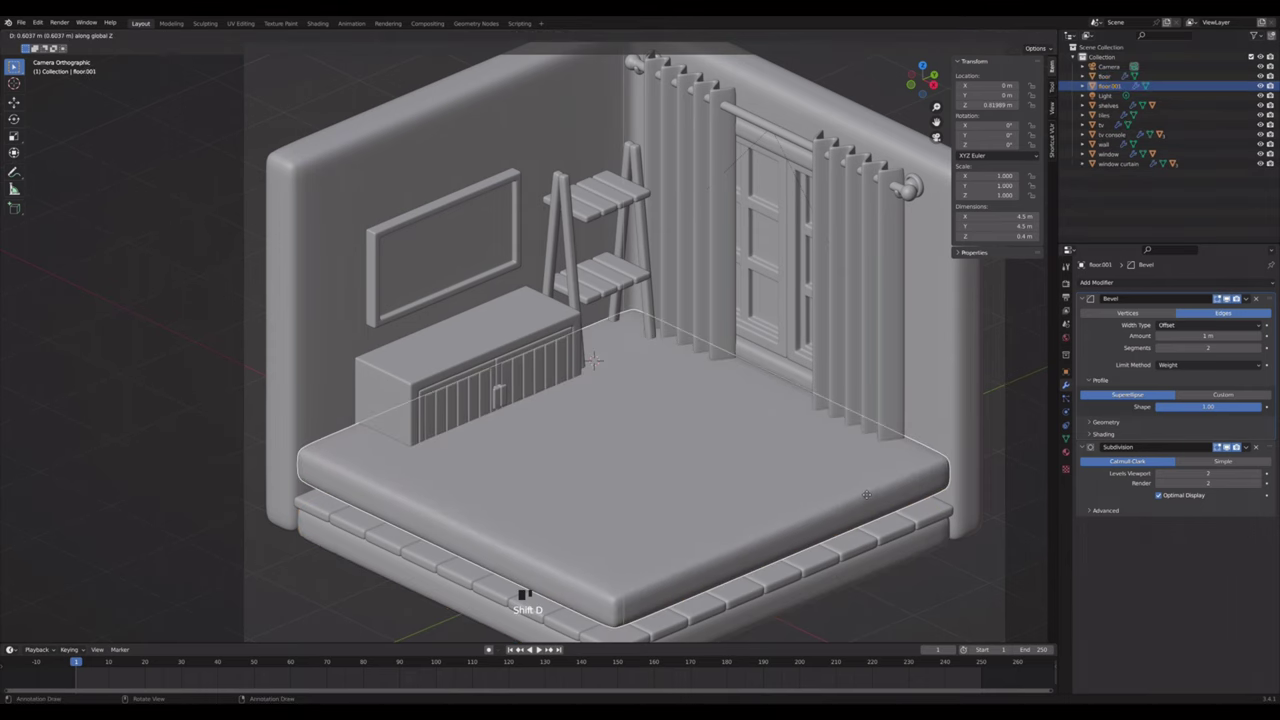
pyautogui.press('s')
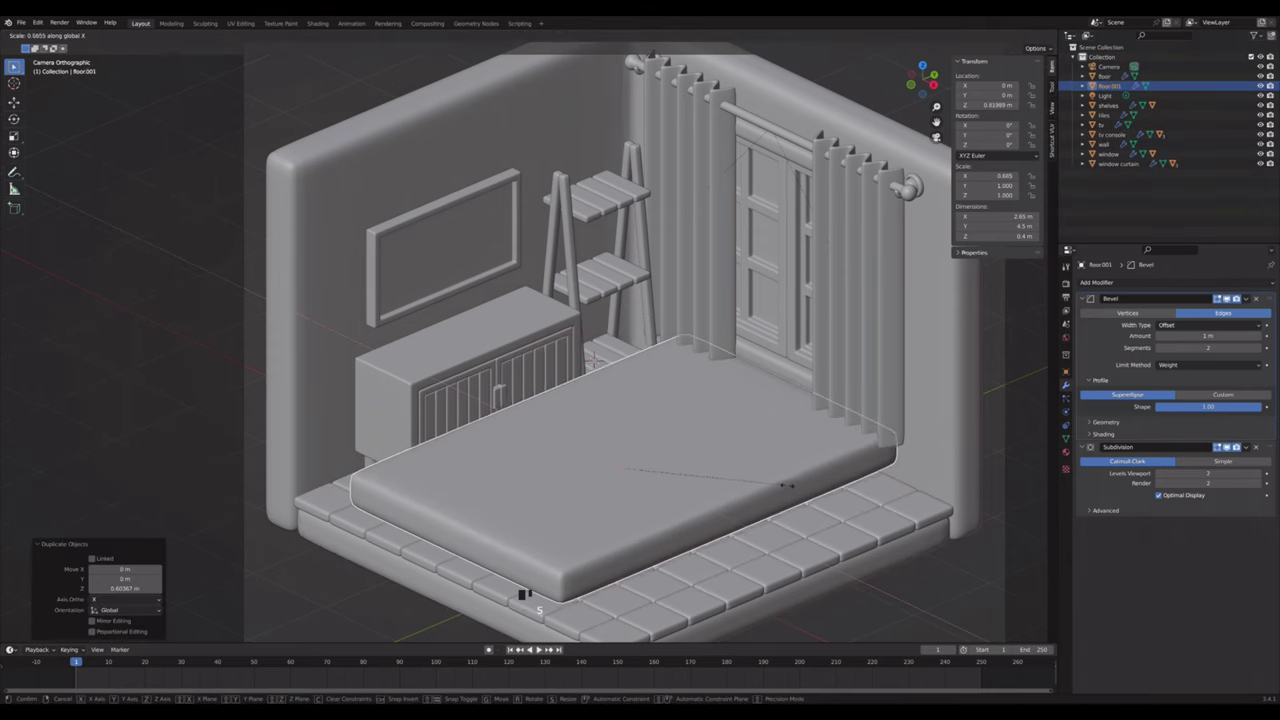
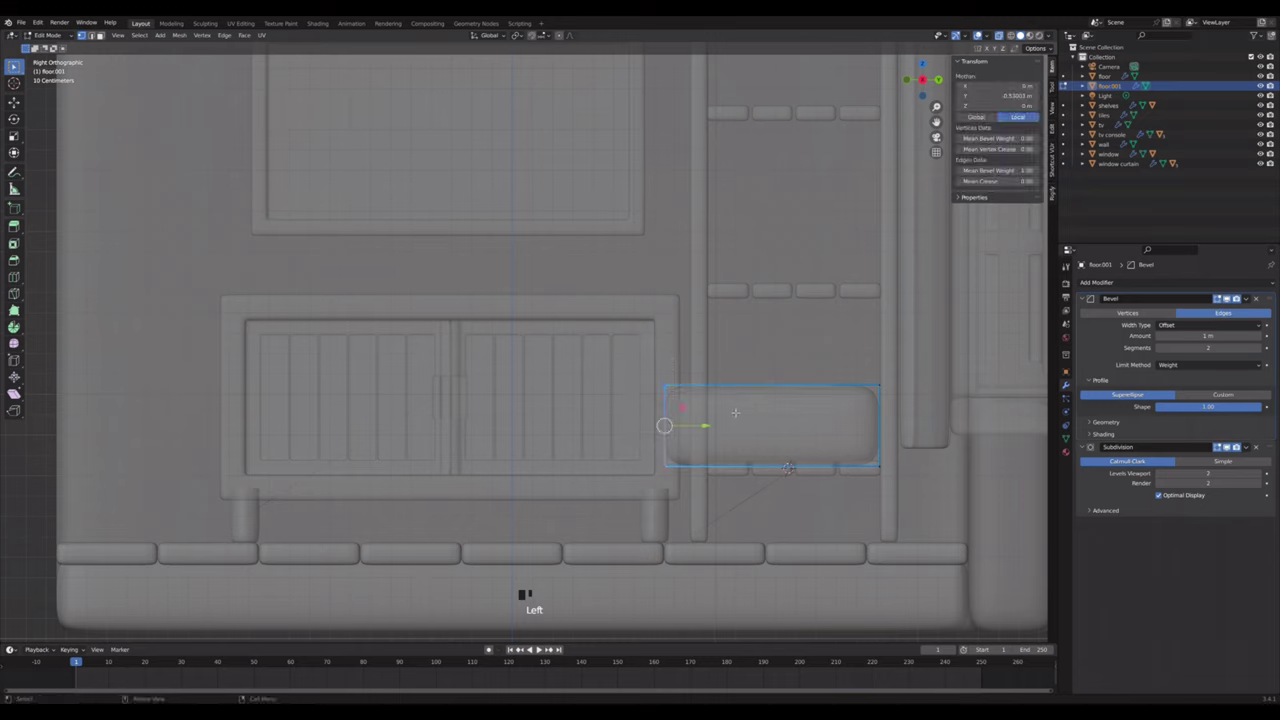
pyautogui.press('e')
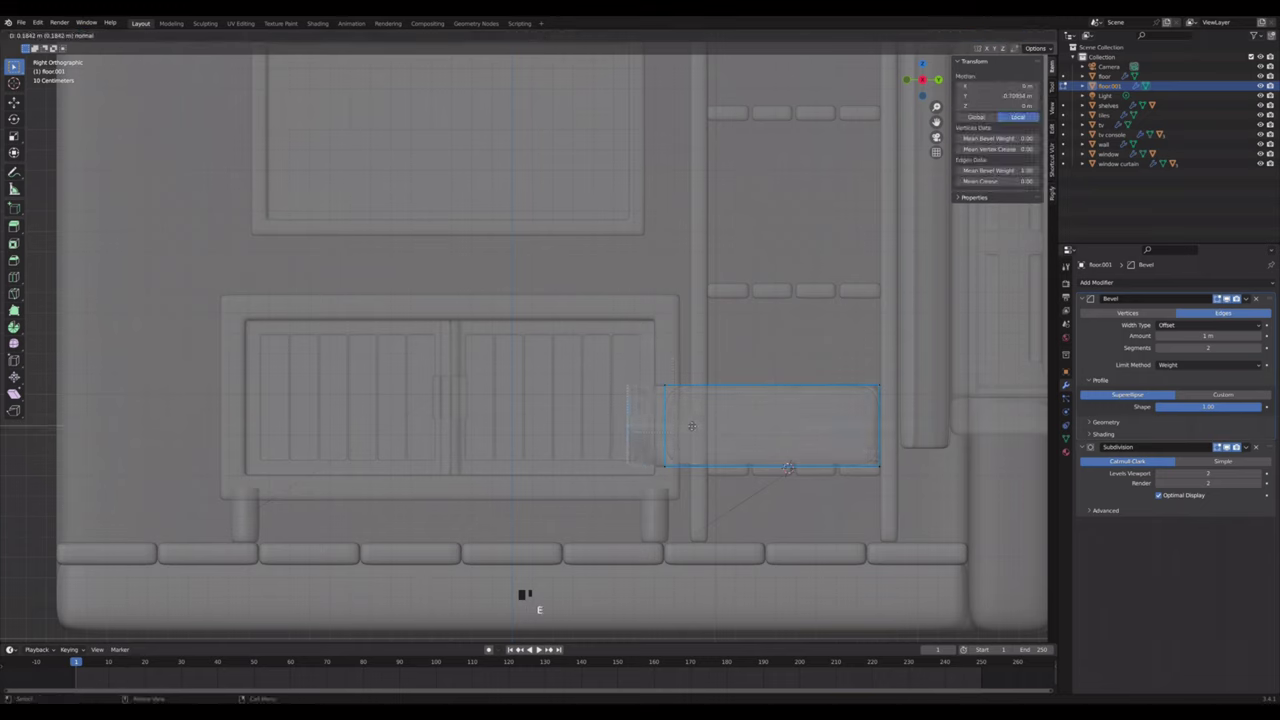
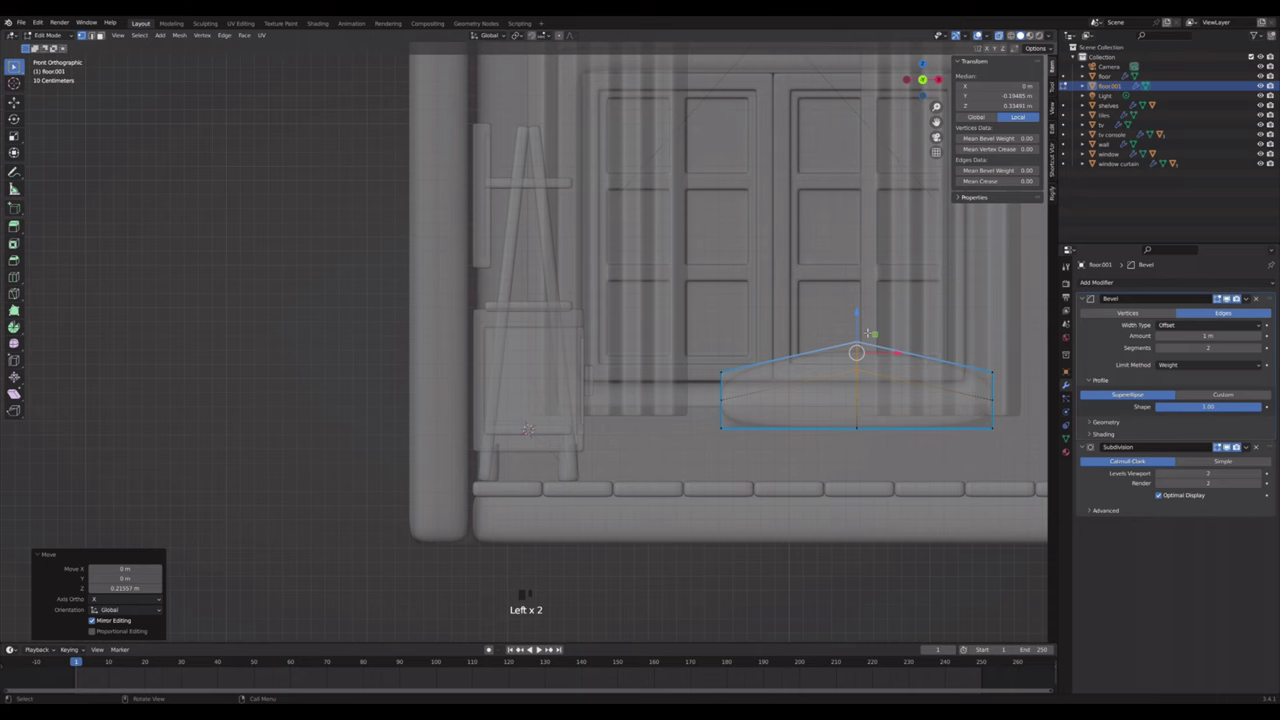
pyautogui.click(1231, 295)
pyautogui.press('alt+z')
pyautogui.press('Tab')
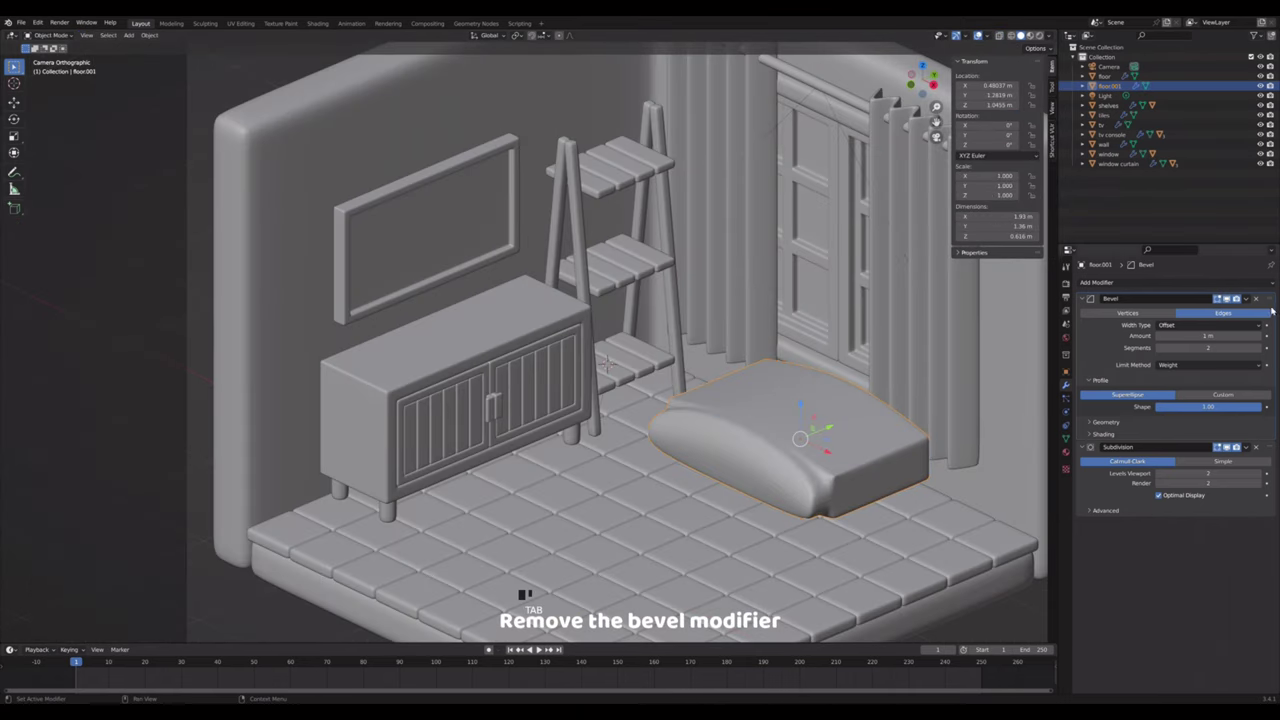
# - Remove the Bevel modifier so the cushion keeps only its smoothing
pyautogui.moveTo(1262, 302); pyautogui.dragTo(1231, 295)
pyautogui.press('Tab')
pyautogui.click(1231, 295)
pyautogui.press('Tab')
pyautogui.click(1231, 295)
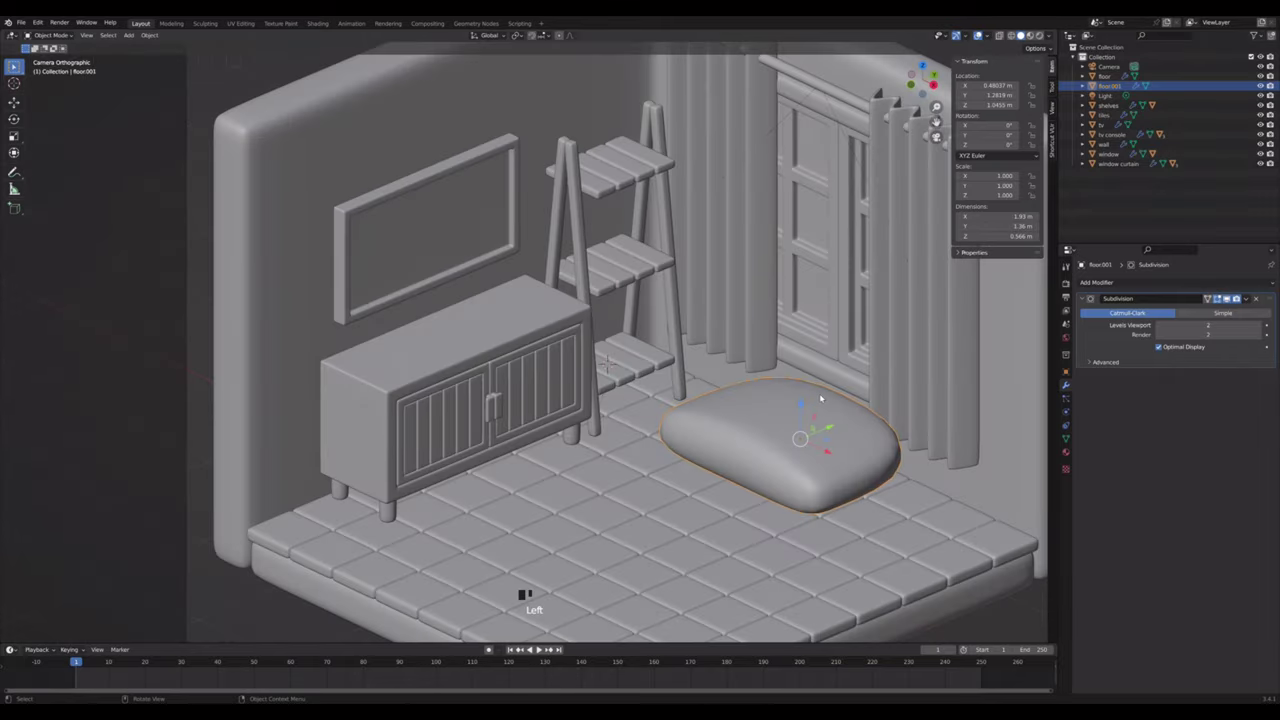
# - Move the cushion's front edges back in top view to make it narrower front to back
pyautogui.click(1231, 295)
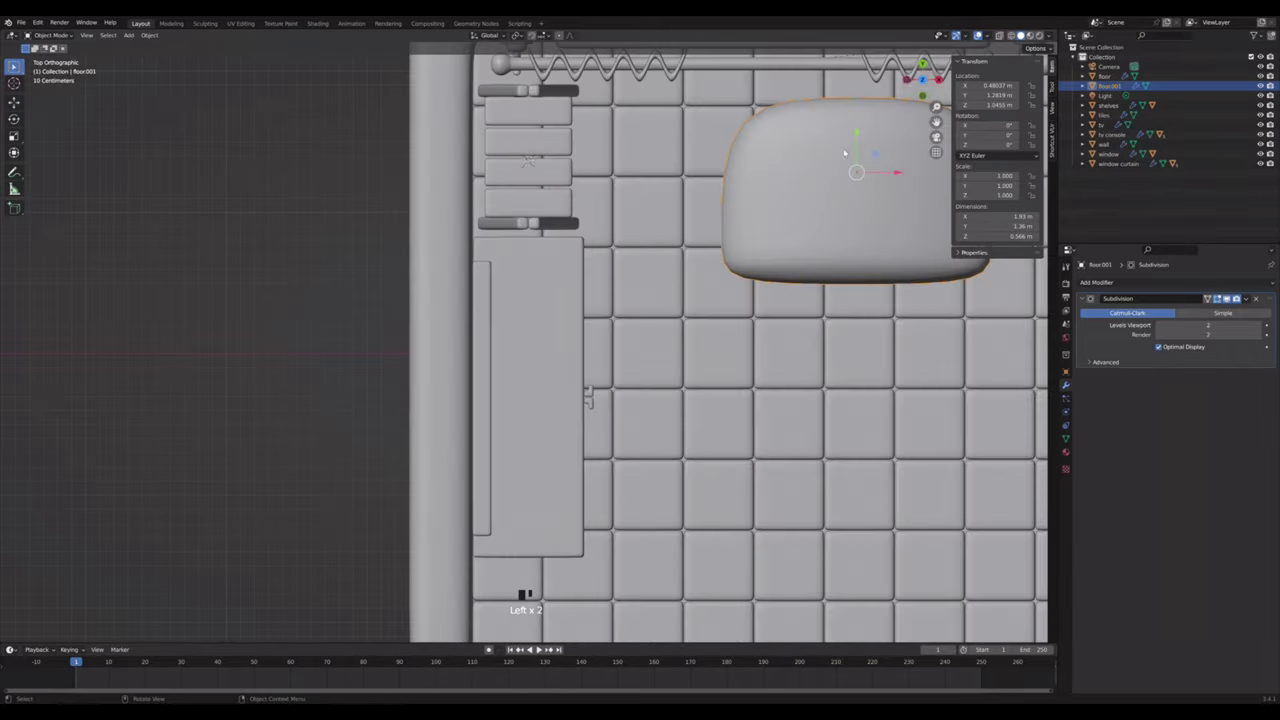
pyautogui.scroll(-3)
pyautogui.press('Tab')
pyautogui.press('alt+z')
pyautogui.click(1231, 295)
pyautogui.click(1231, 295)
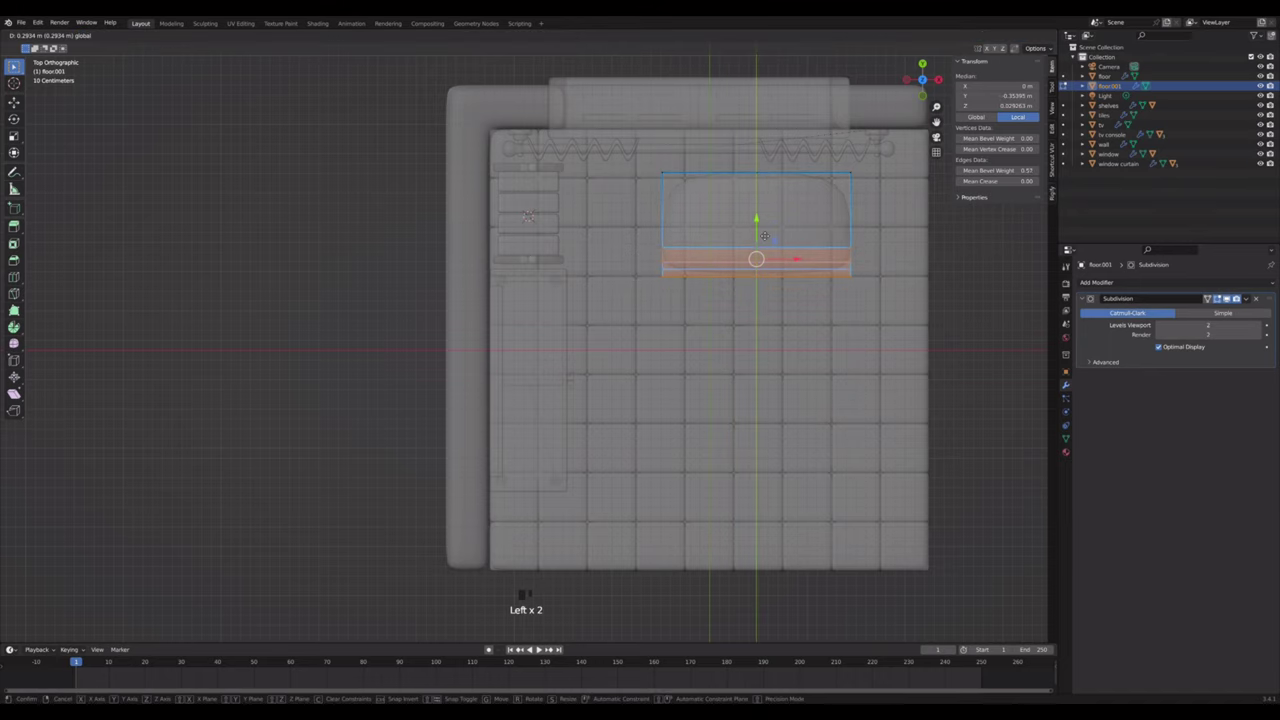
pyautogui.press('Tab')
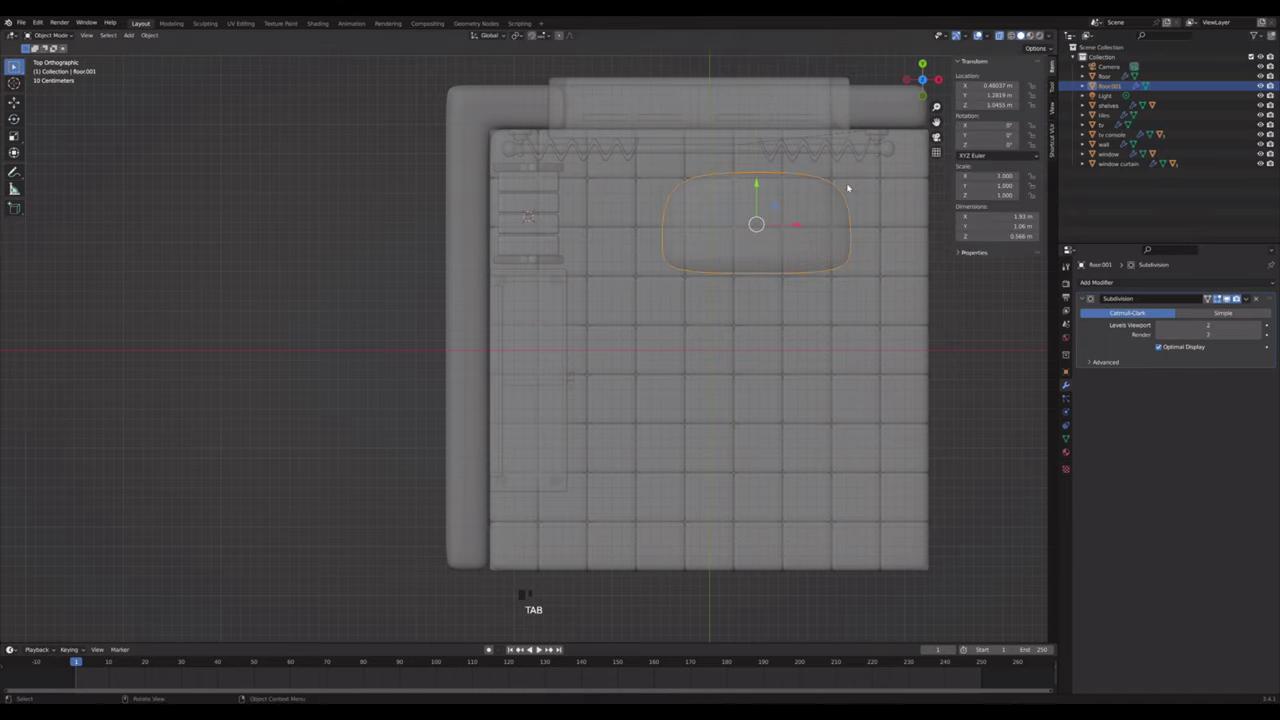
# - Lower the cushion's top vertices in front view for a softer top, then return to the room view
pyautogui.click(1231, 295)
pyautogui.press('alt+z')
pyautogui.click(1231, 295)
pyautogui.press('Tab')
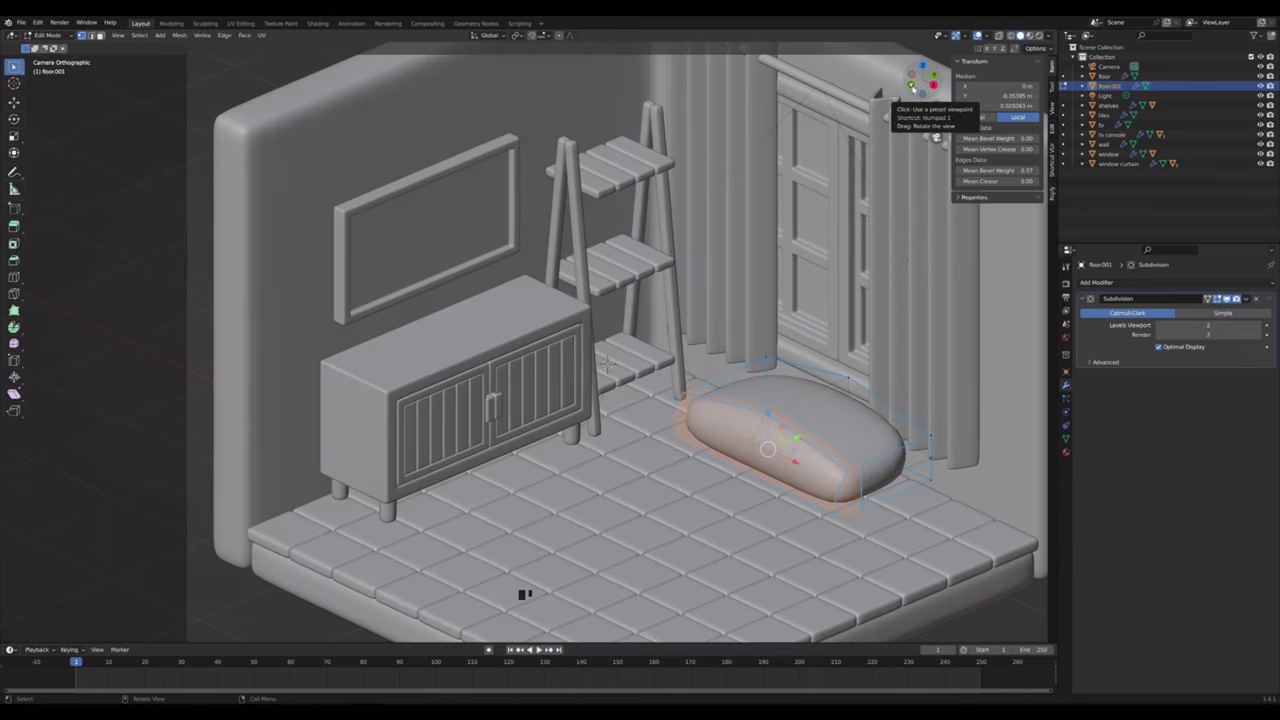
pyautogui.click(1231, 295)
pyautogui.press('alt+z')
pyautogui.click(1231, 295)
pyautogui.click(1231, 295)
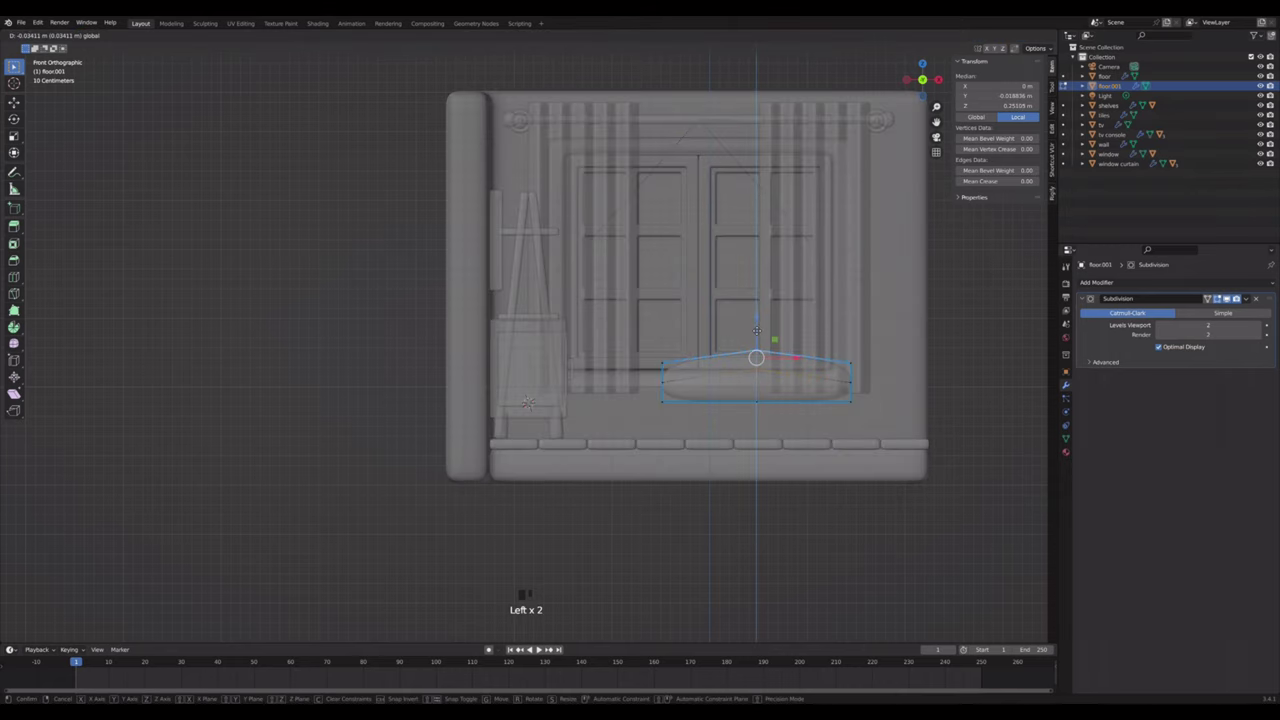
pyautogui.click(1231, 295)
pyautogui.press('Tab')
pyautogui.press('alt+z')
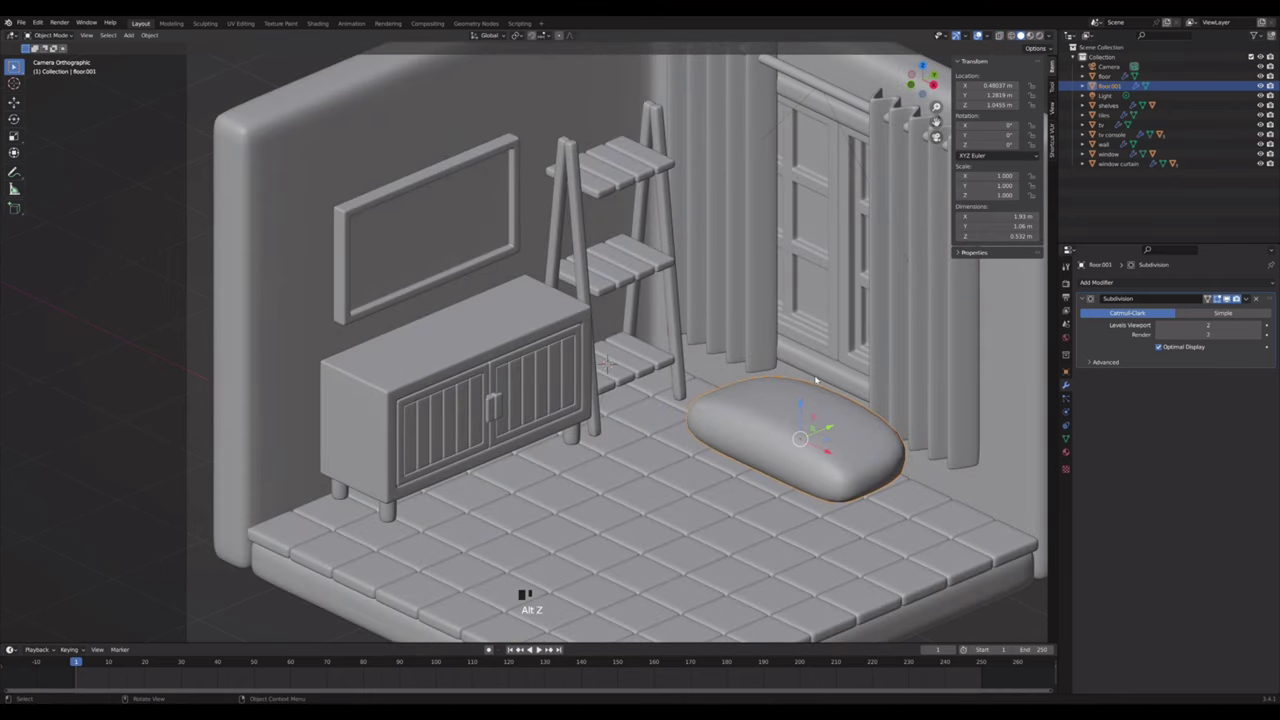
pyautogui.press('Tab')
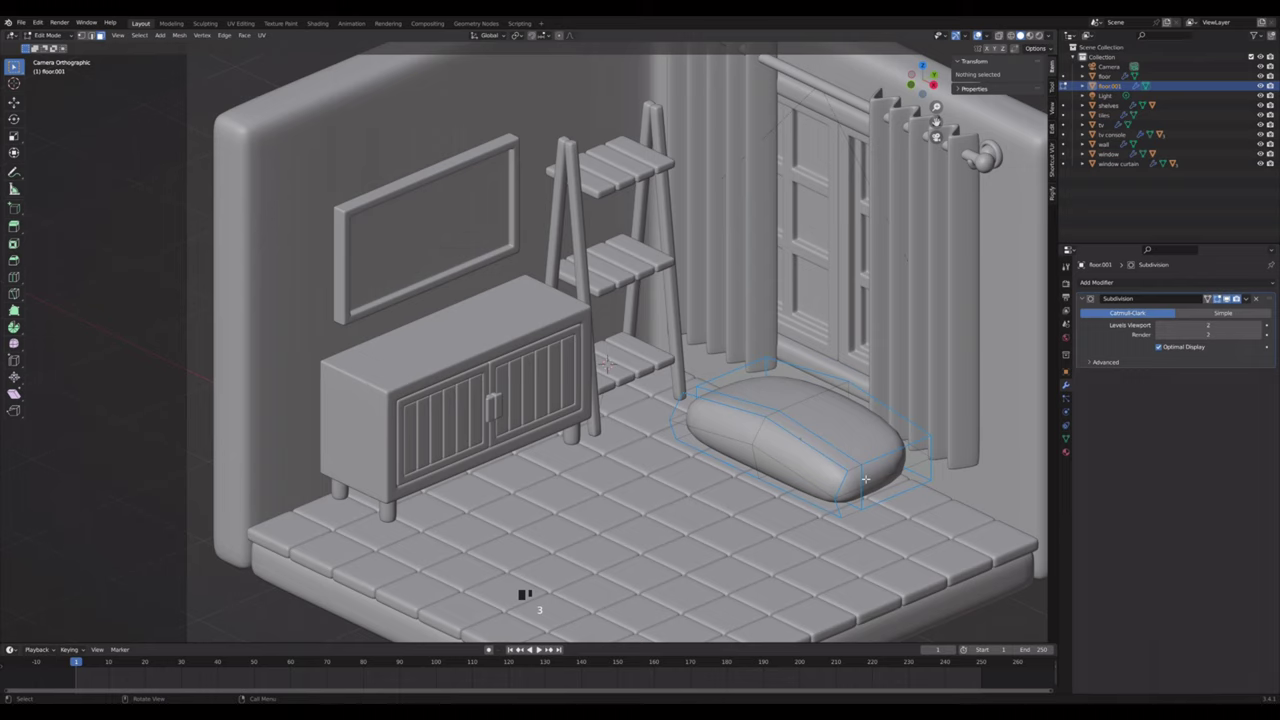
# - Duplicate the cushion's back and side edge loop and separate it into its own object
pyautogui.click(1231, 295)
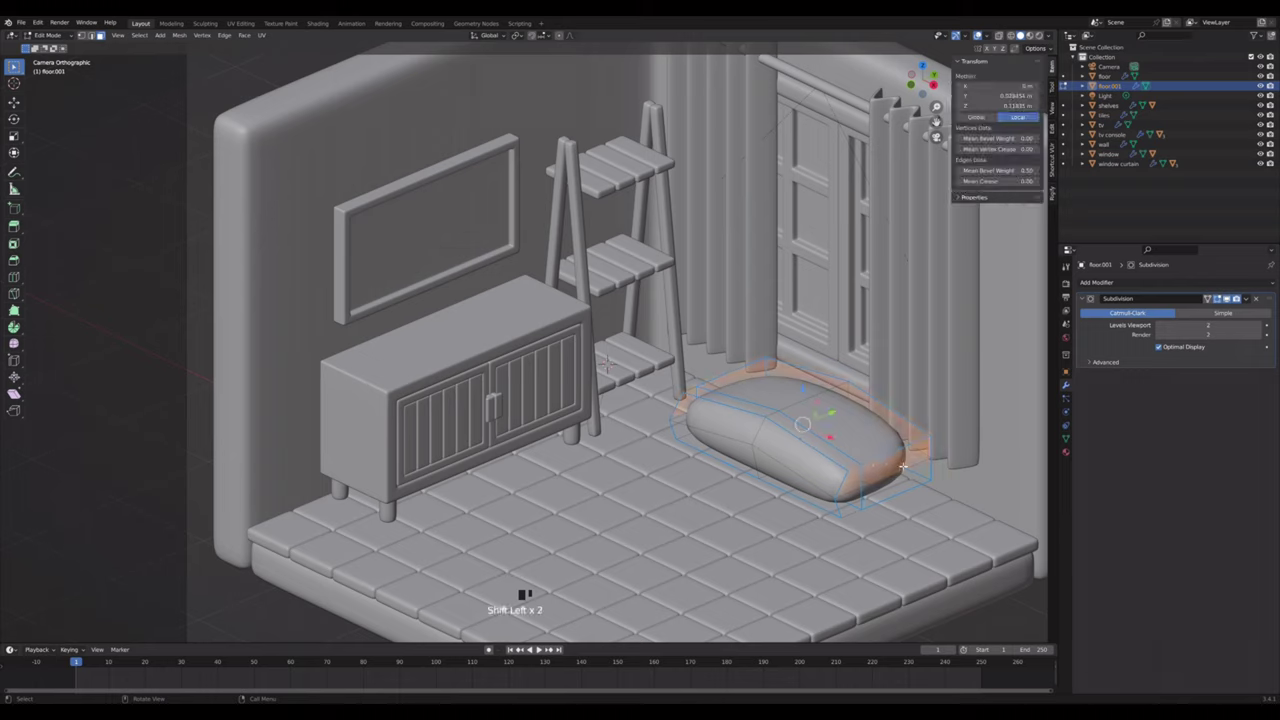
pyautogui.press('shift+d')
pyautogui.press('p')
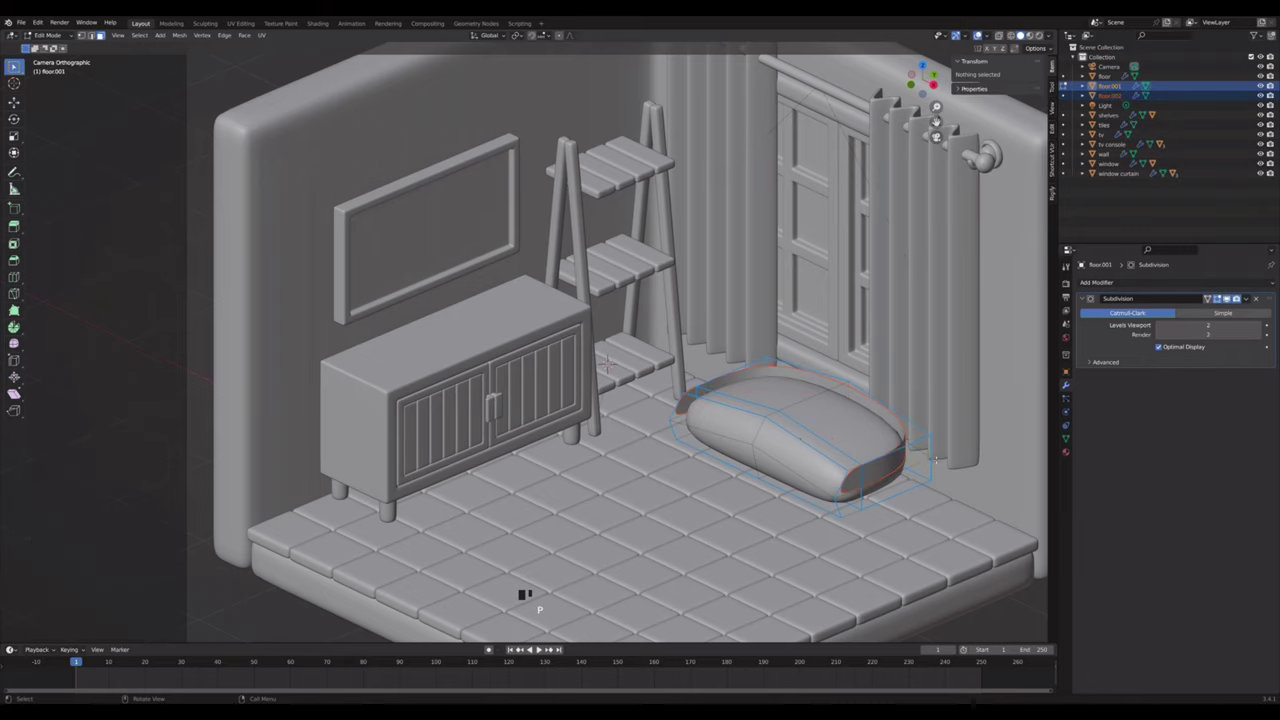
pyautogui.press('Tab')
pyautogui.click(1231, 295)
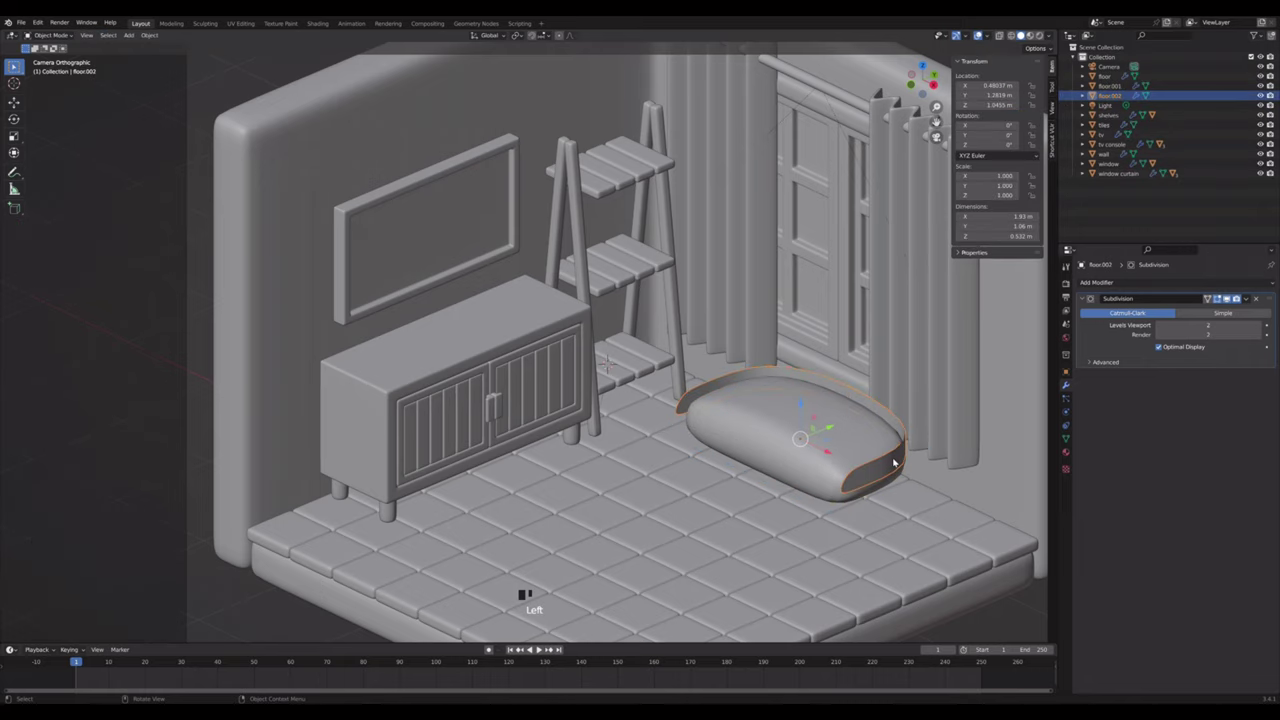
pyautogui.press('Tab')
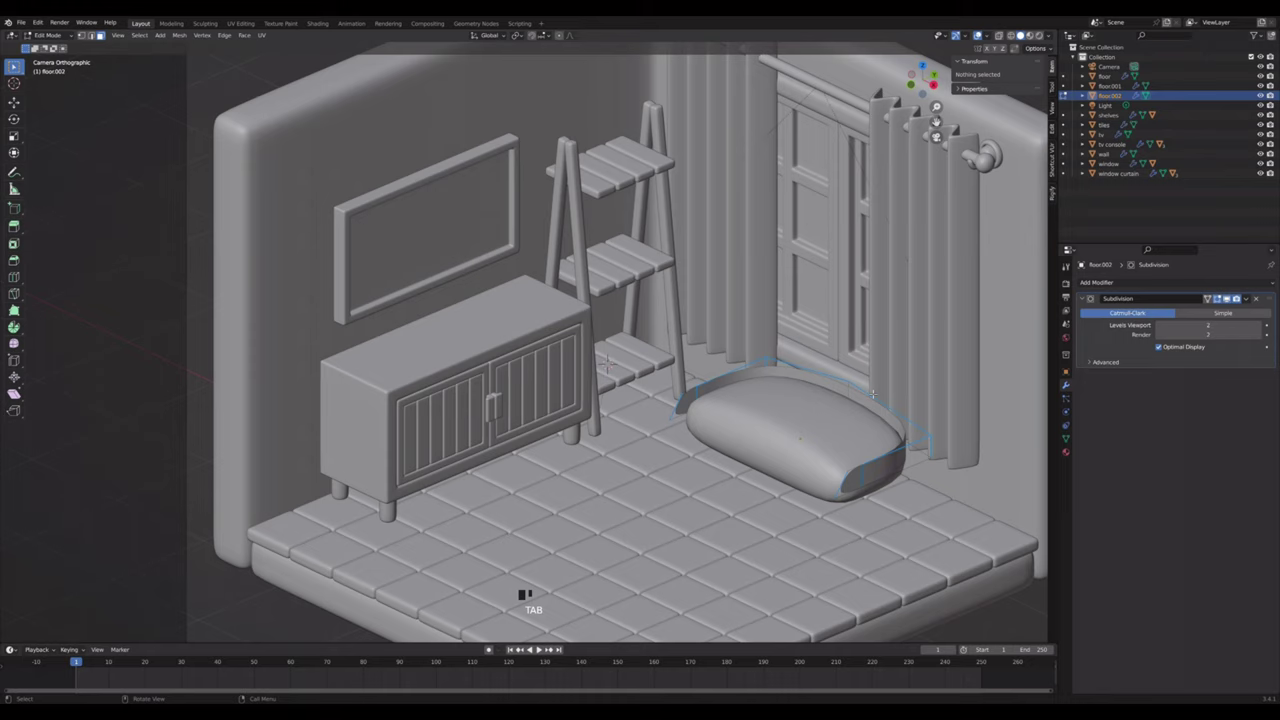
# - Reposition the separated outline edges along X so they wrap the cushion's back and sides
pyautogui.press('2')
pyautogui.click(1231, 295)
pyautogui.click(1231, 295)
pyautogui.press('alt+z')
pyautogui.click(1231, 295)
pyautogui.click(1231, 295)
pyautogui.press('x')
pyautogui.click(1231, 295)
pyautogui.click(1231, 295)
pyautogui.click(1231, 295)
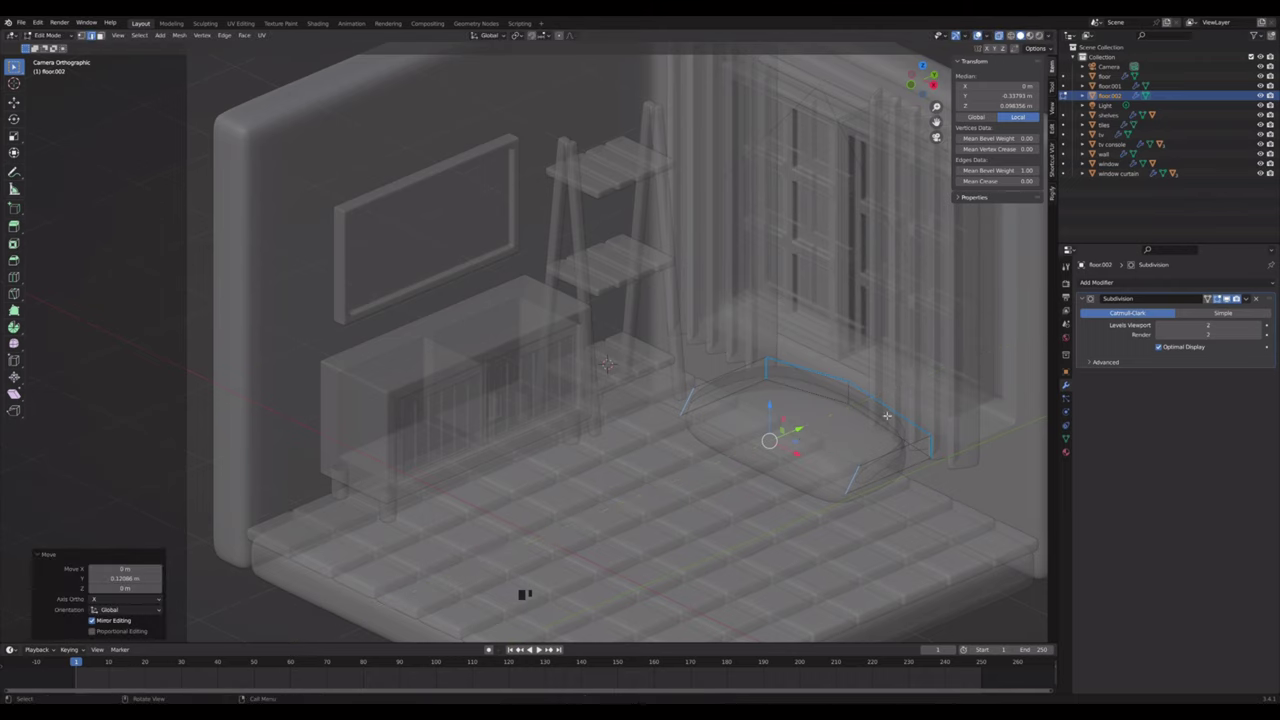
pyautogui.click(1231, 295)
# - Extrude the outline upward into a curved backrest with rounded arms
pyautogui.click(1231, 295)
pyautogui.press('alt+z')
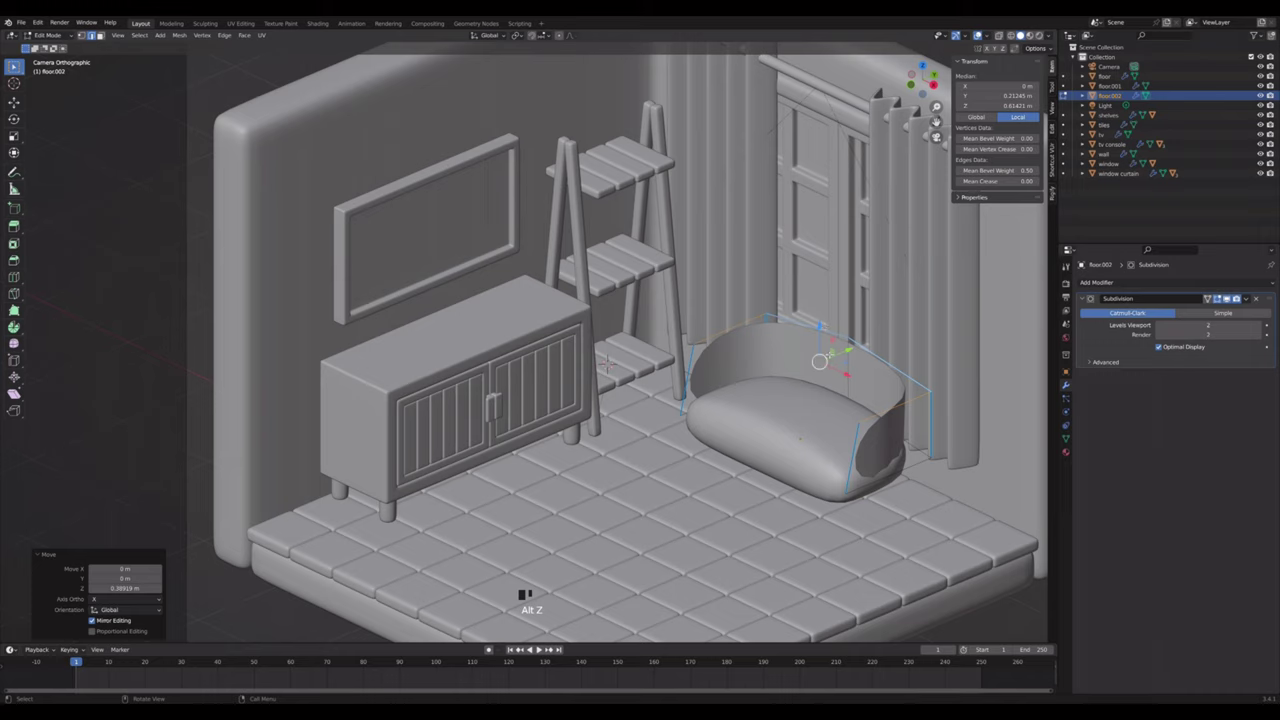
pyautogui.click(1231, 295)
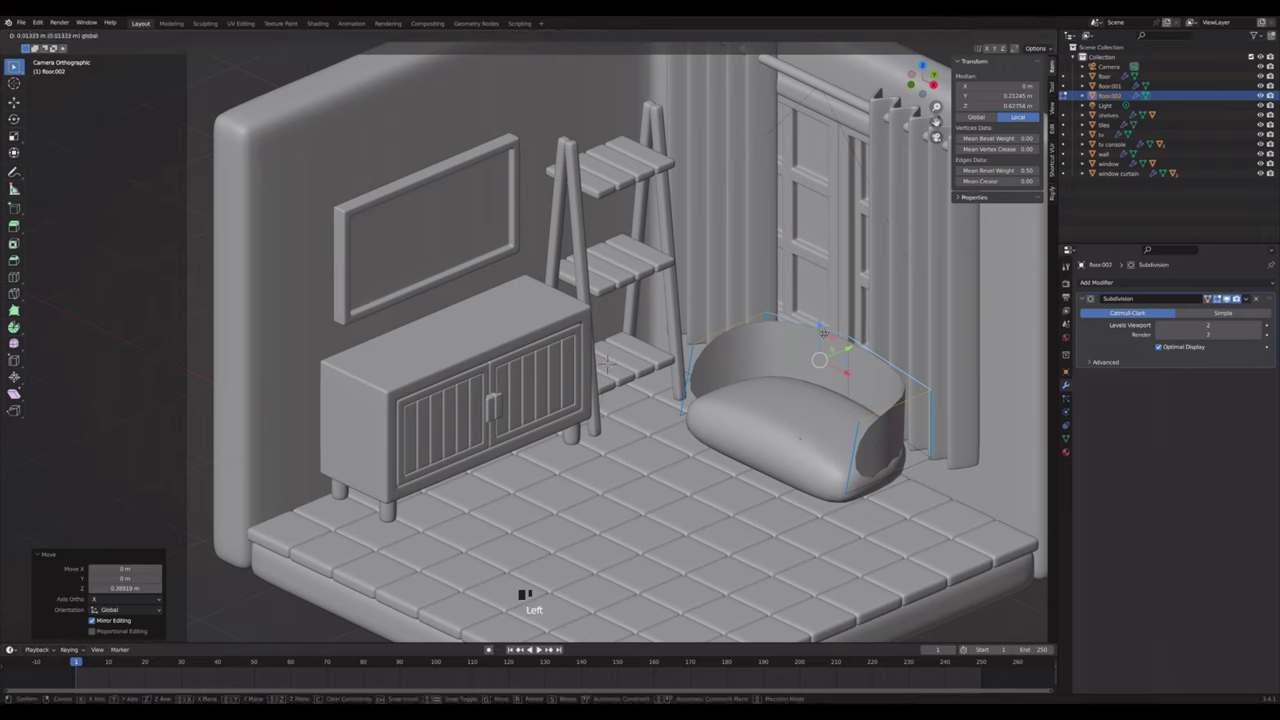
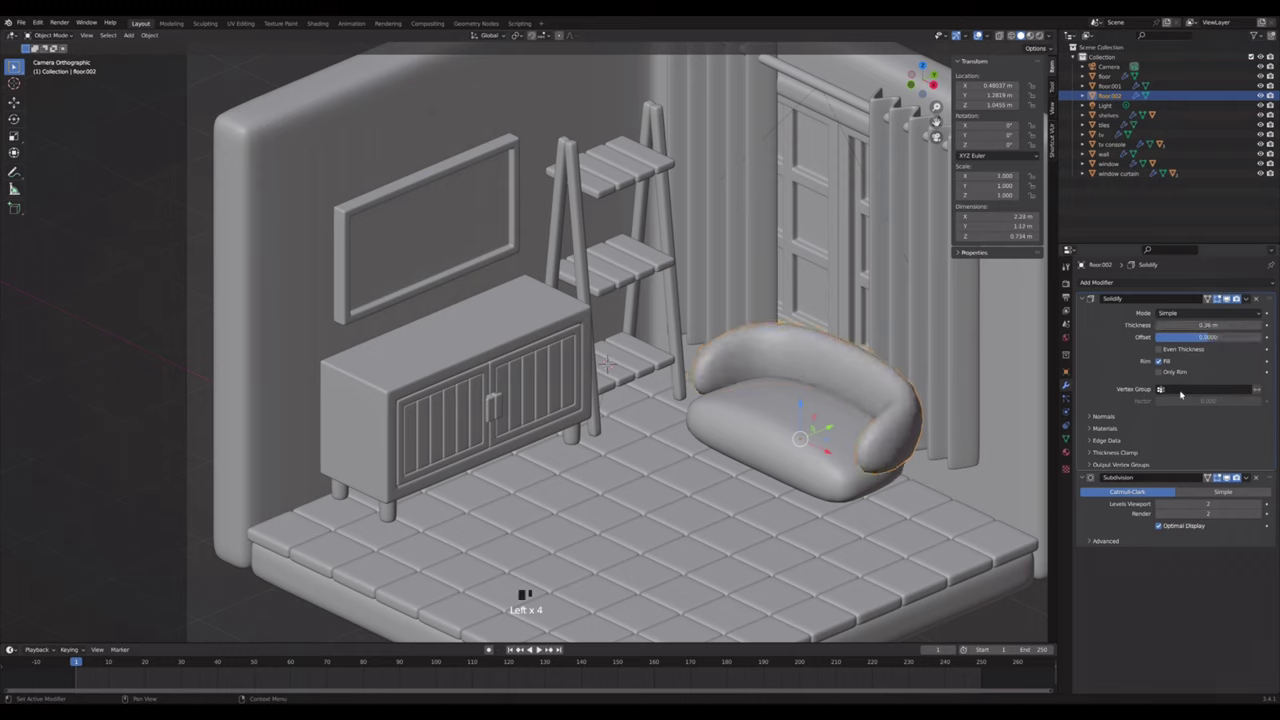
# - Edge-slide and flatten the sofa shell's bottom loop so the backrest drops to about 0.92 m tall
pyautogui.press('Tab')
pyautogui.press('ctrl+r')
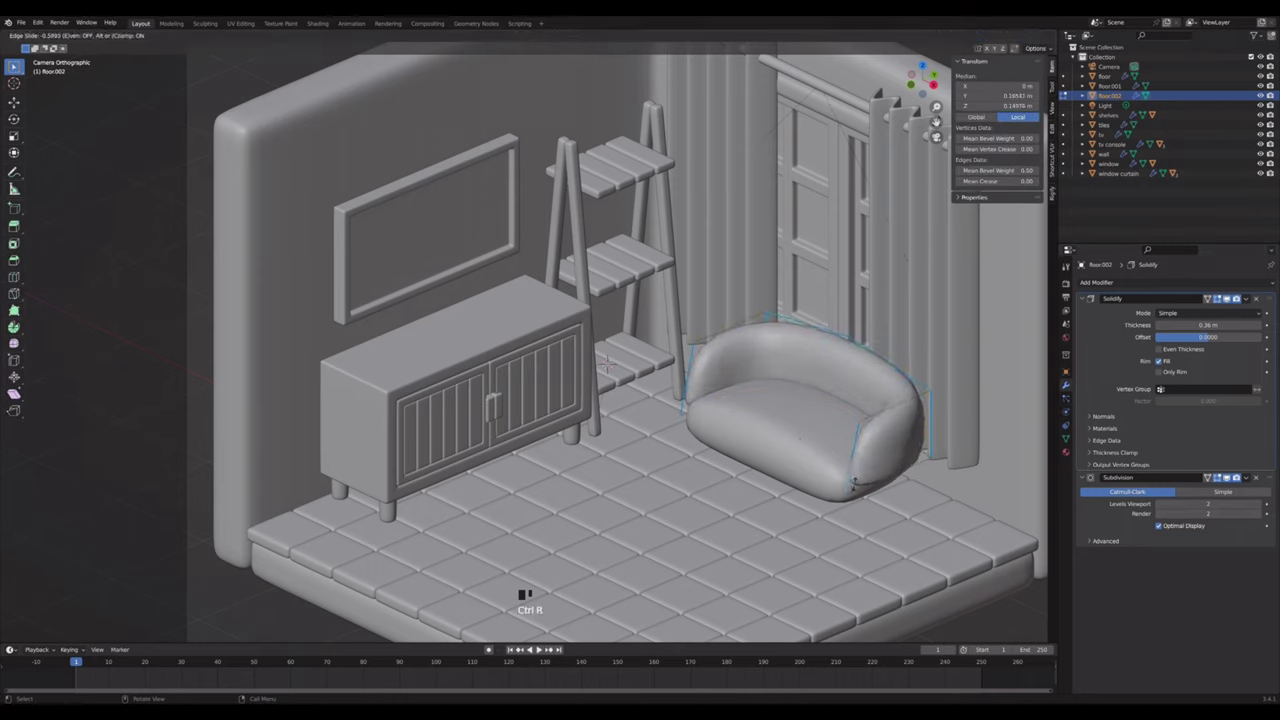
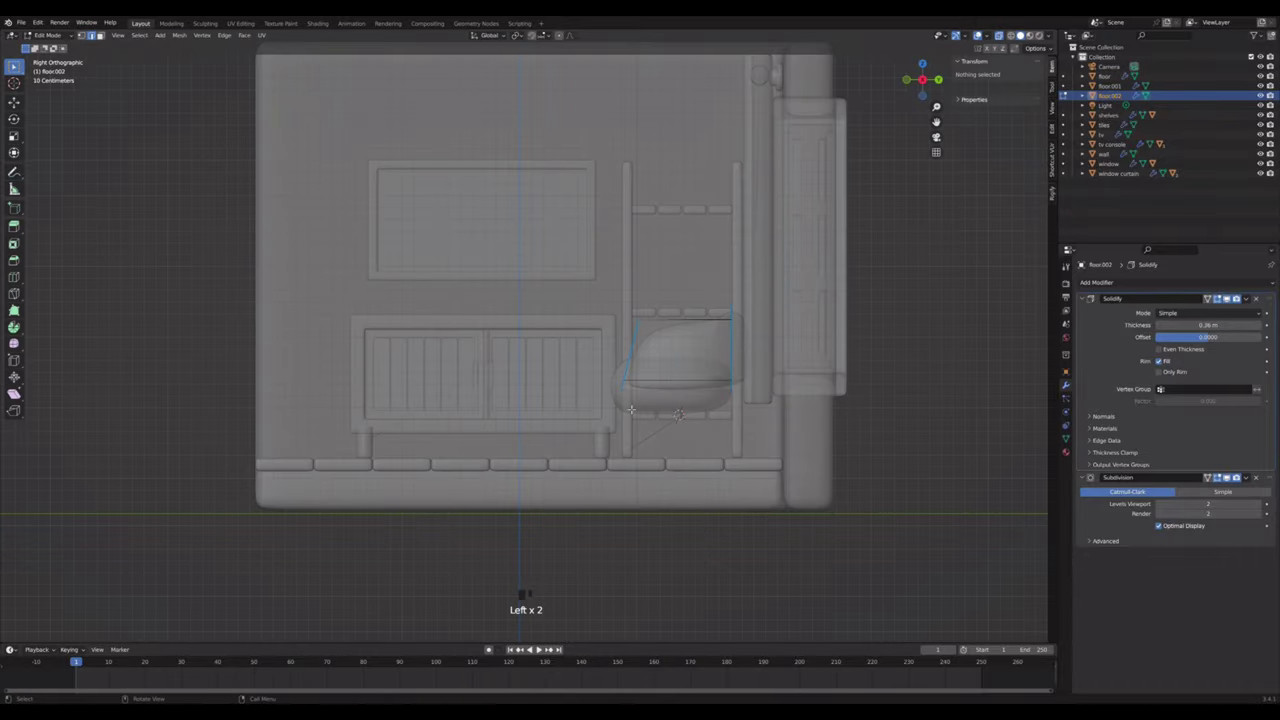
pyautogui.press('s')
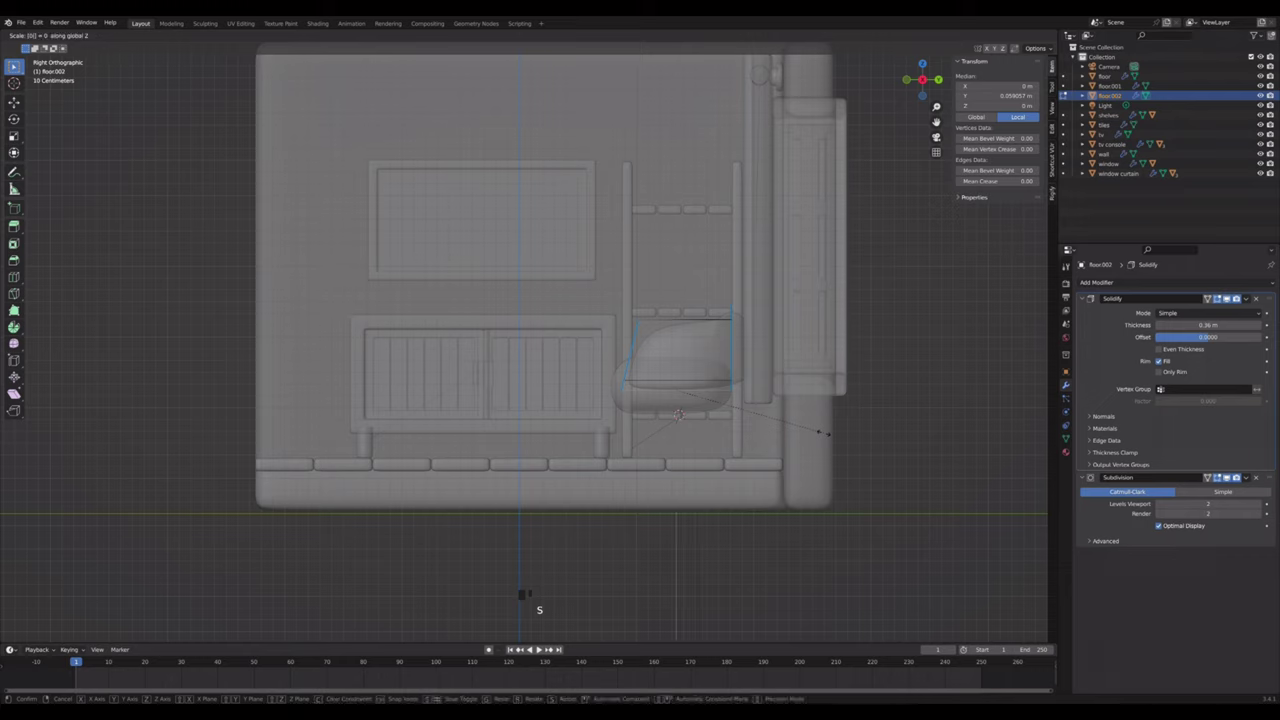
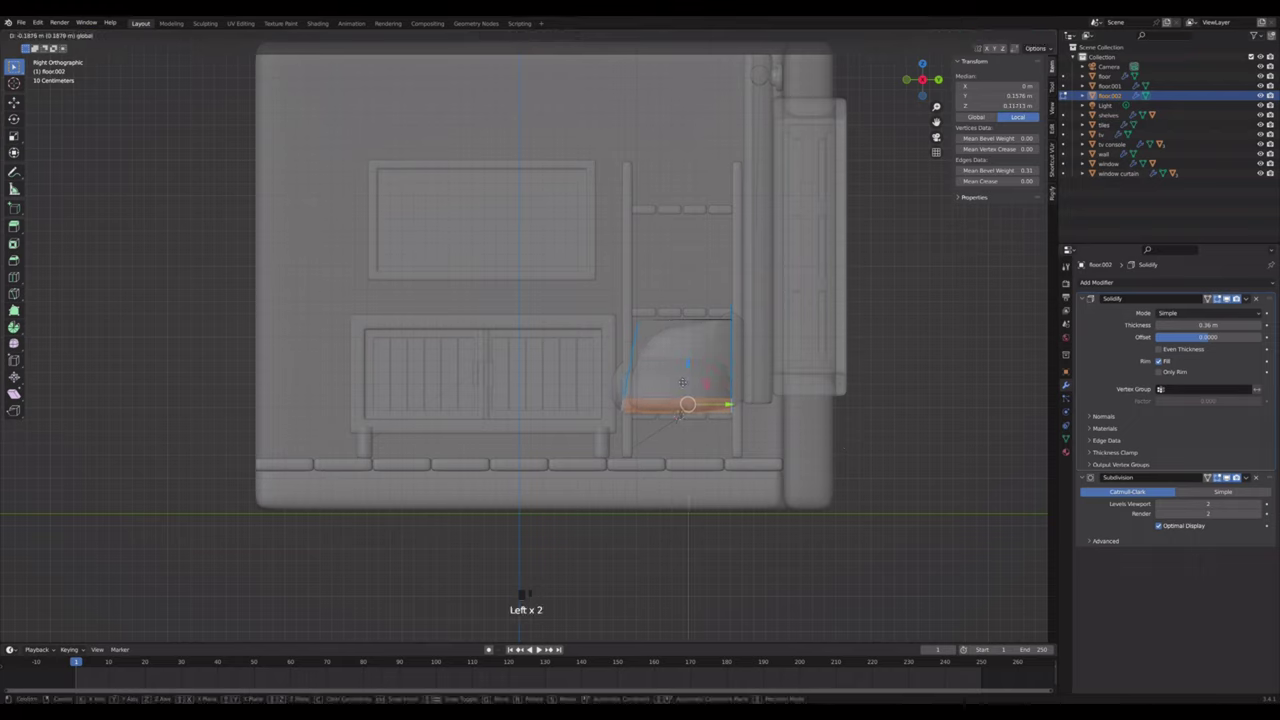
pyautogui.press('Tab')
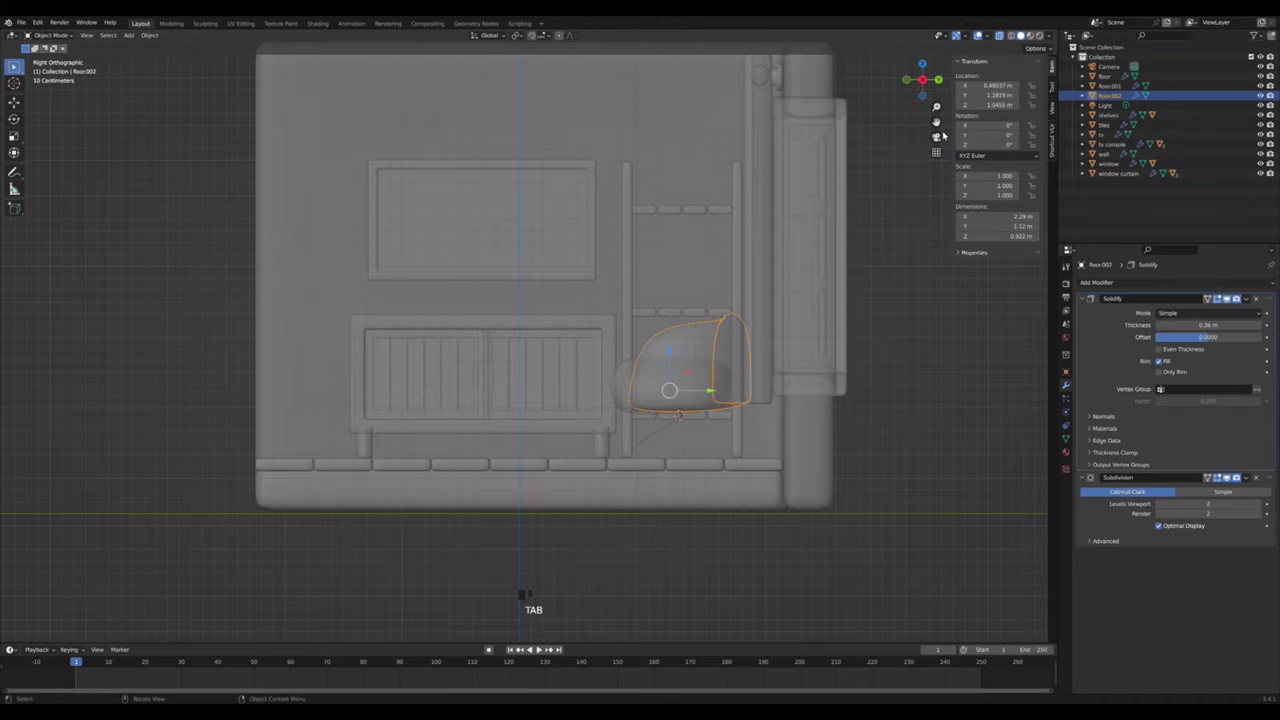
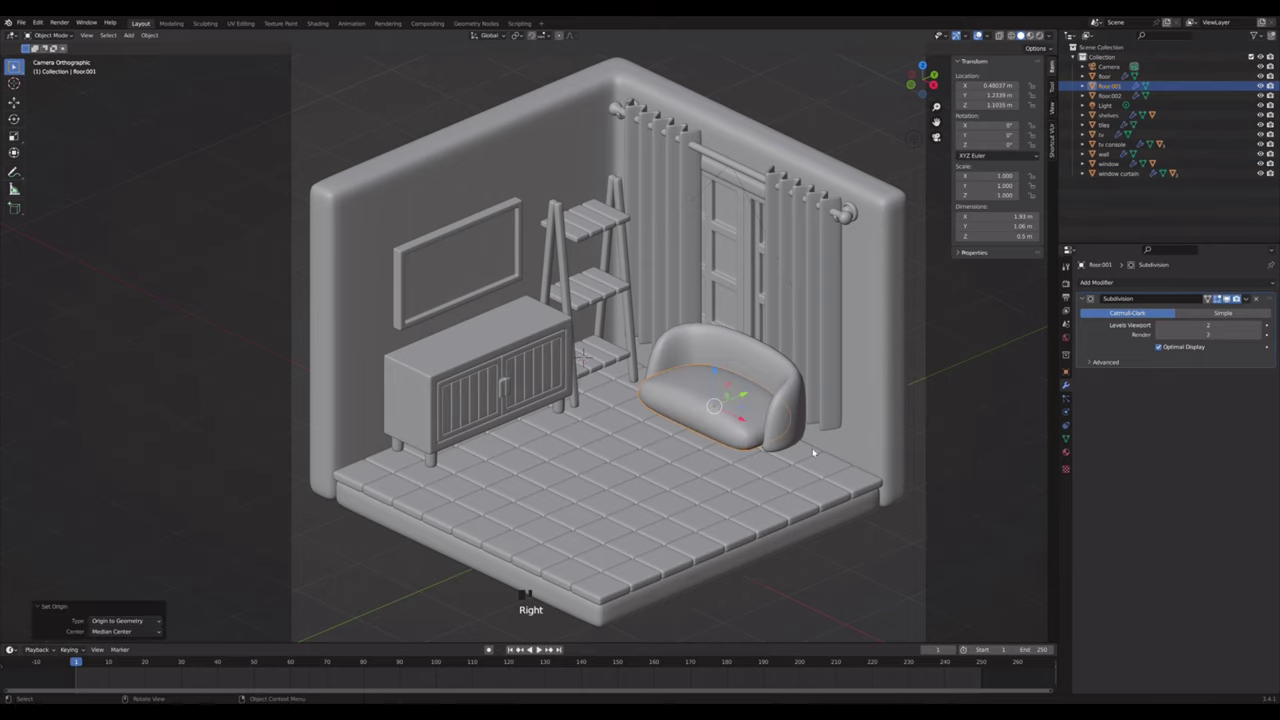
# - Duplicate a cylinder leg, slim it sideways, tilt it outward and place it under the sofa
pyautogui.press('shift+s')
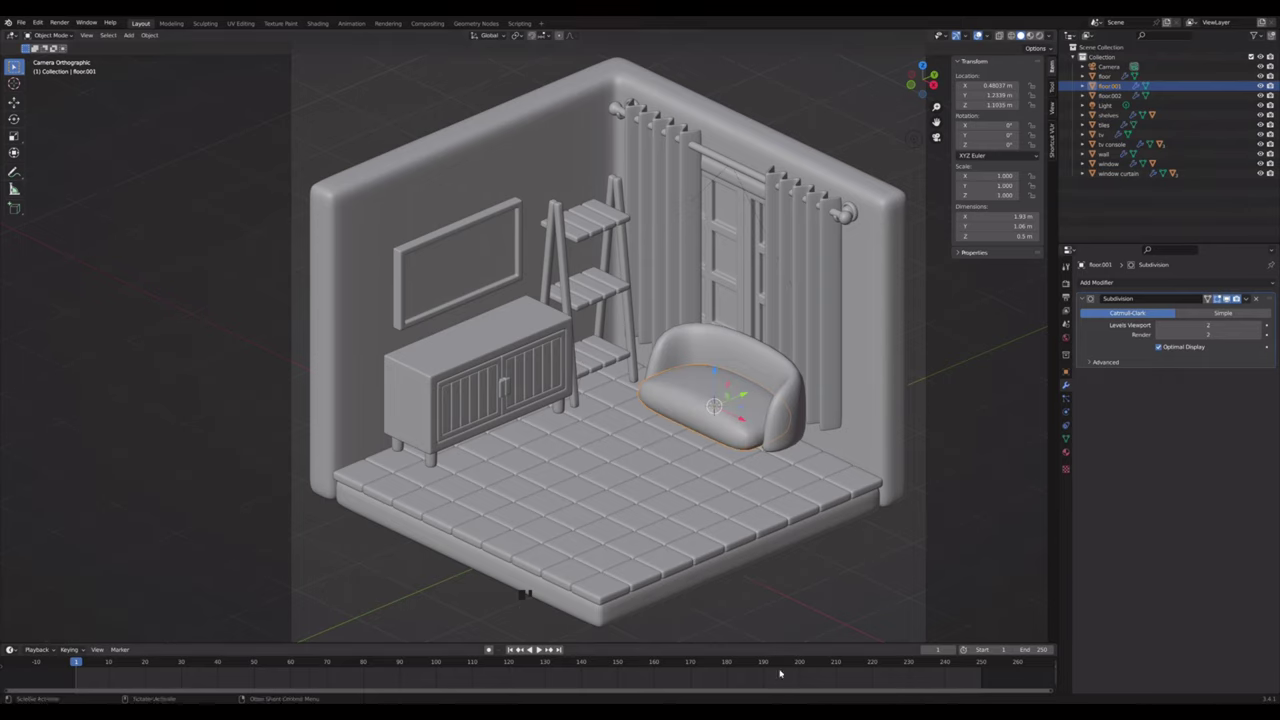
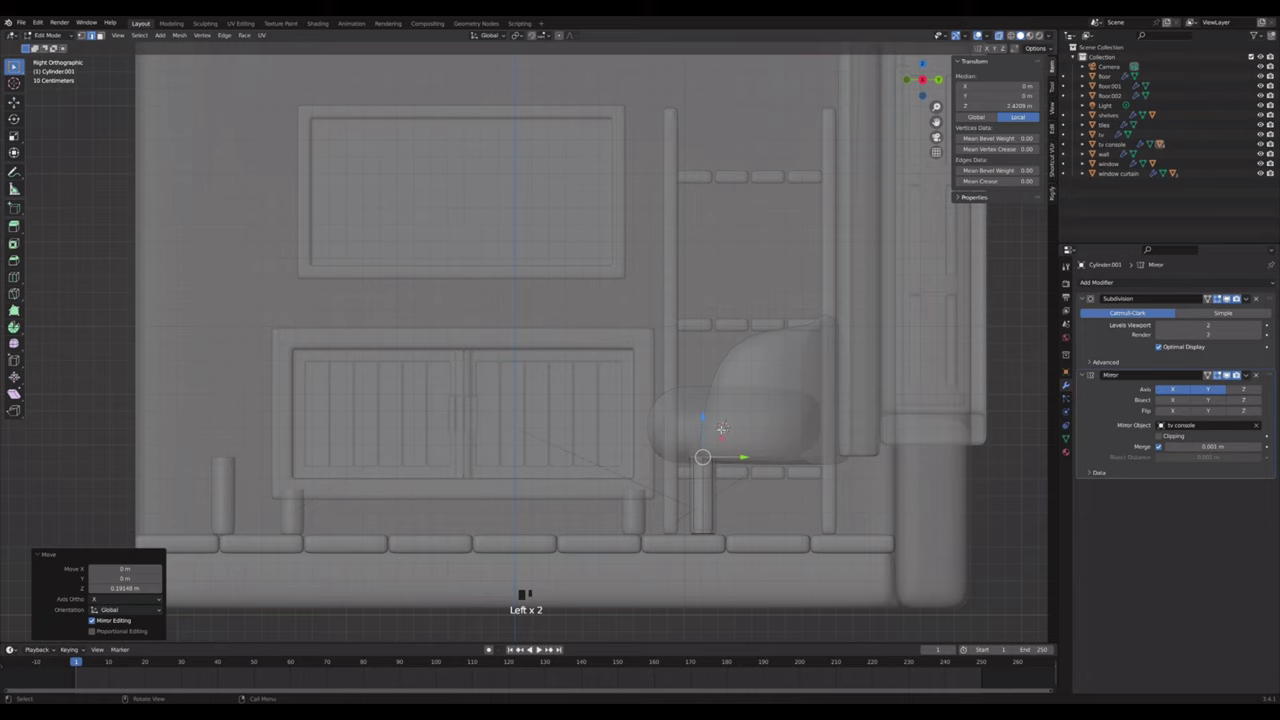
pyautogui.press('Tab')
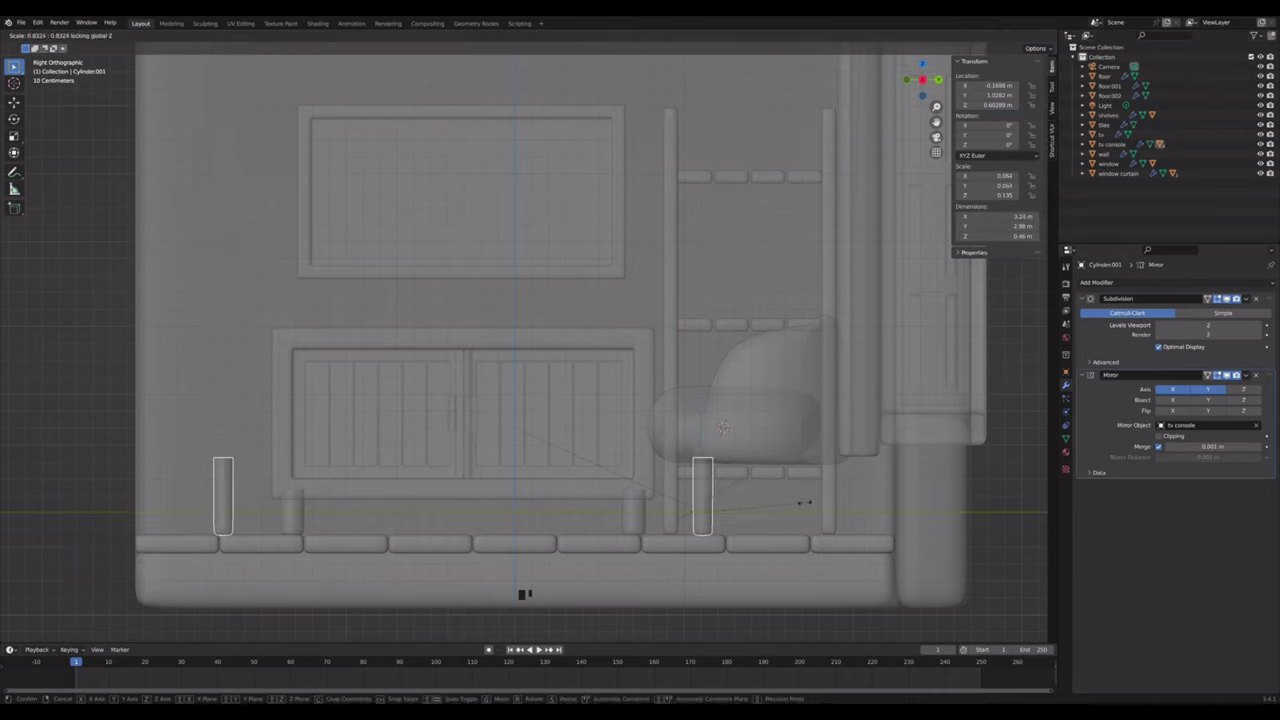
pyautogui.click(914, 77)
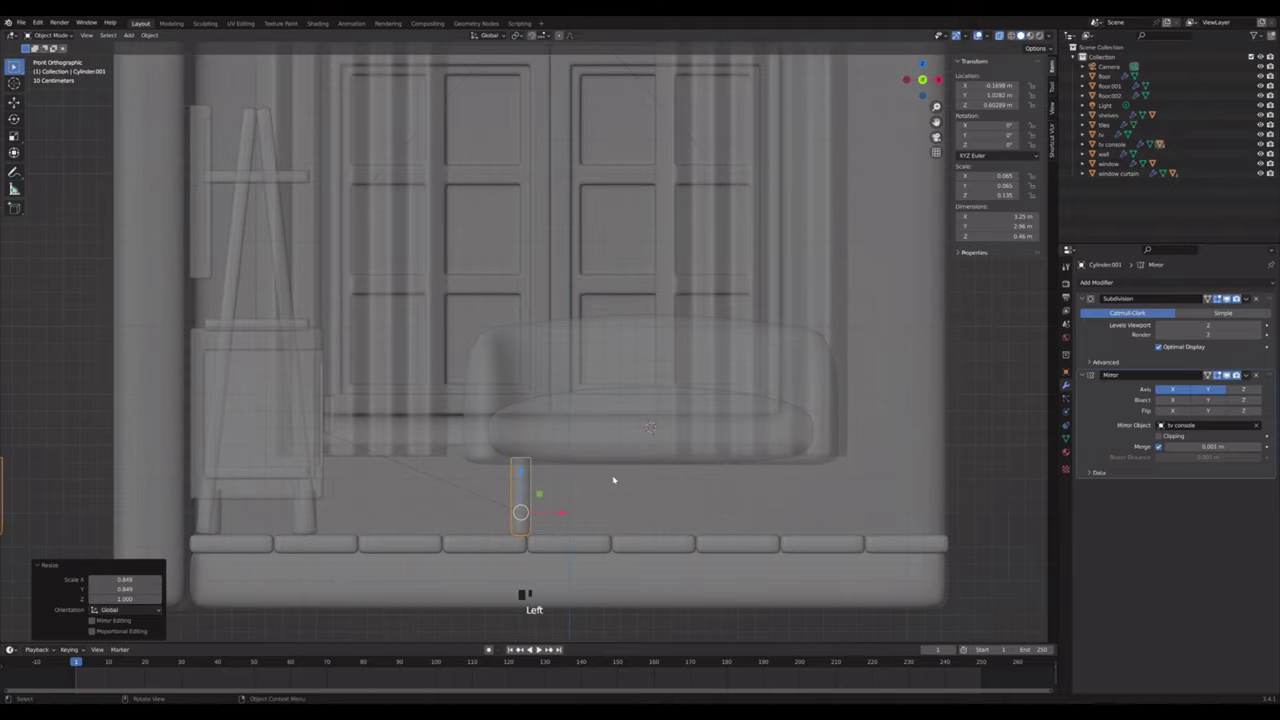
pyautogui.press('r')
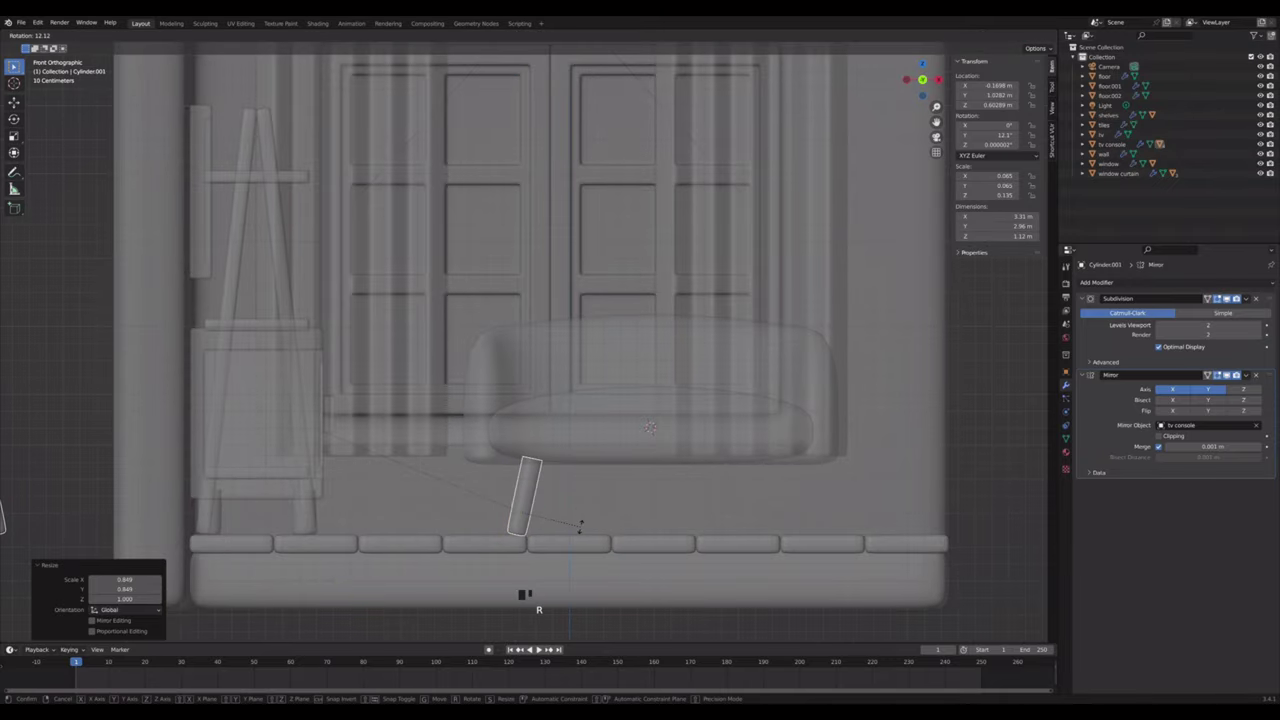
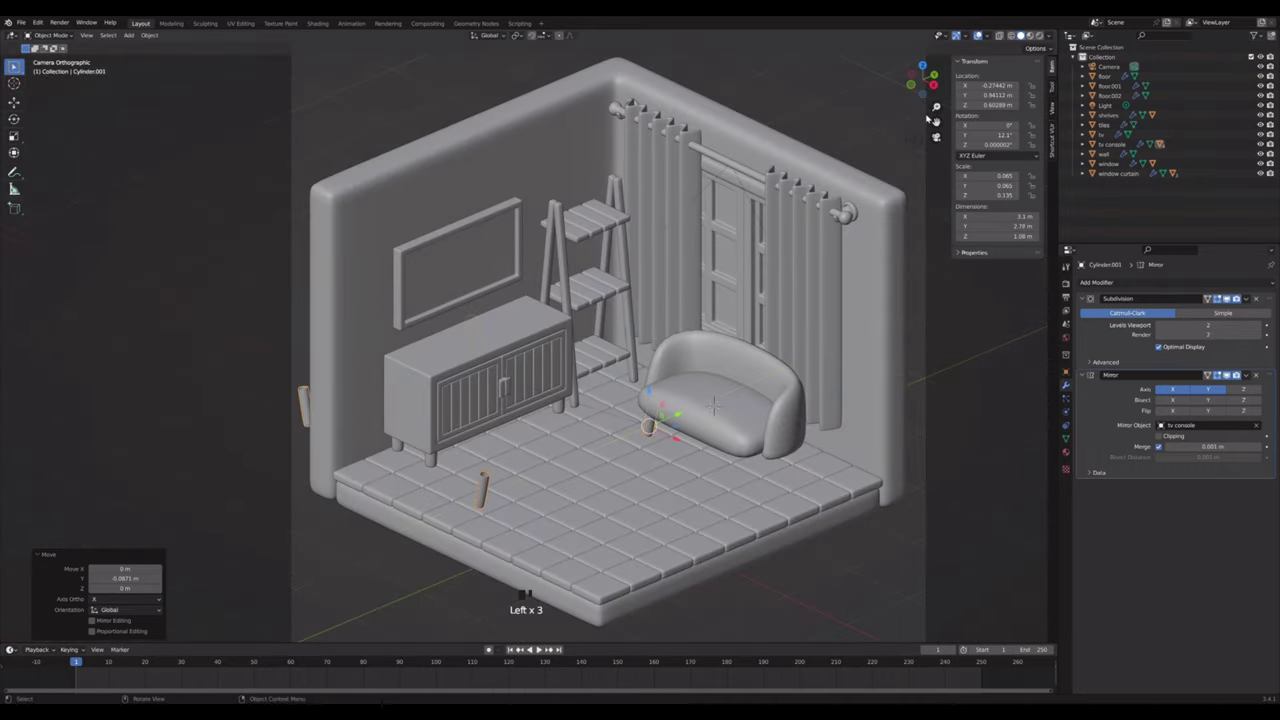
pyautogui.click(918, 83)
# - Tilt the sofa leg to a steeper outward angle
pyautogui.scroll(3)
pyautogui.scroll(-3)
pyautogui.moveTo(624, 445); pyautogui.dragTo(588, 446)
pyautogui.scroll(3)
pyautogui.click(948, 83)
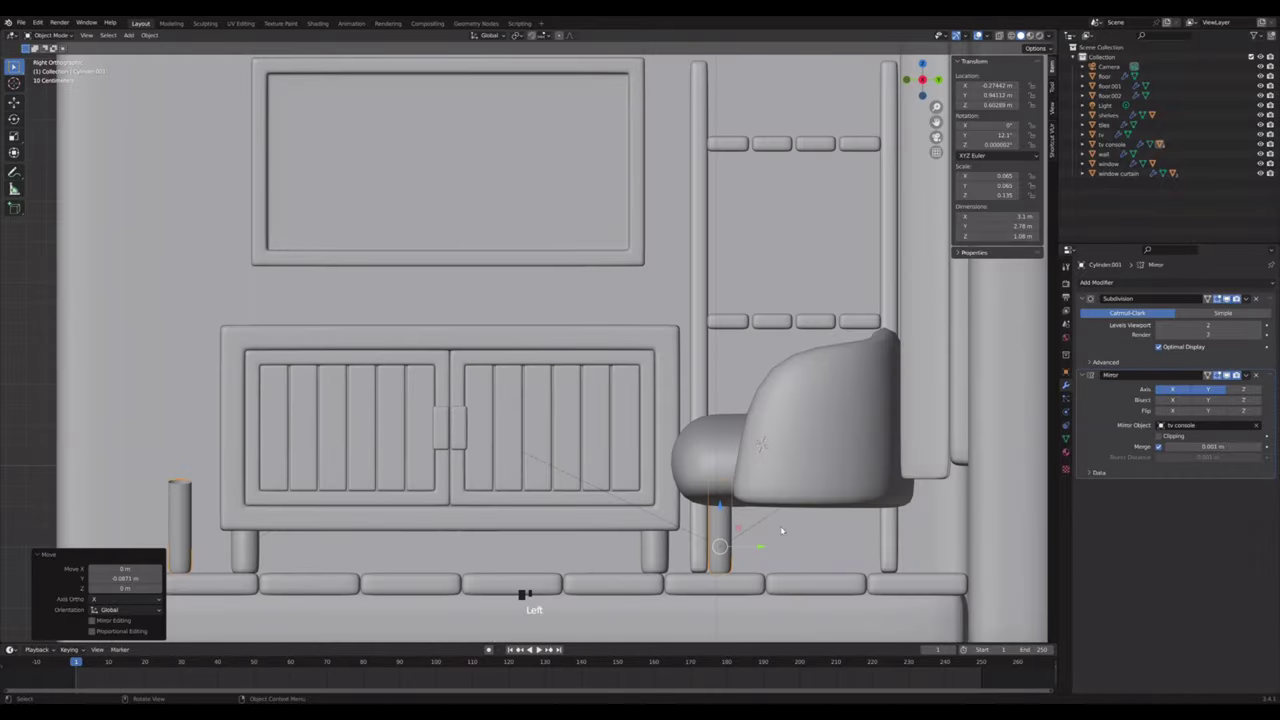
pyautogui.press('r')
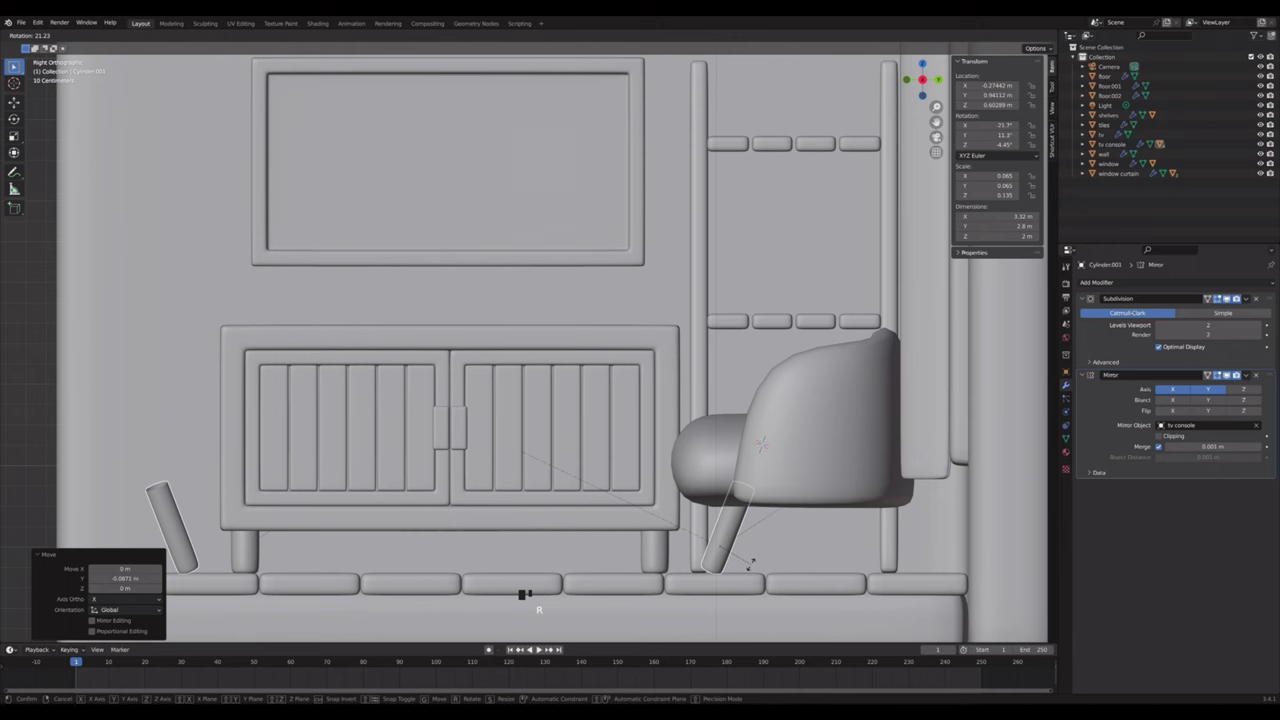
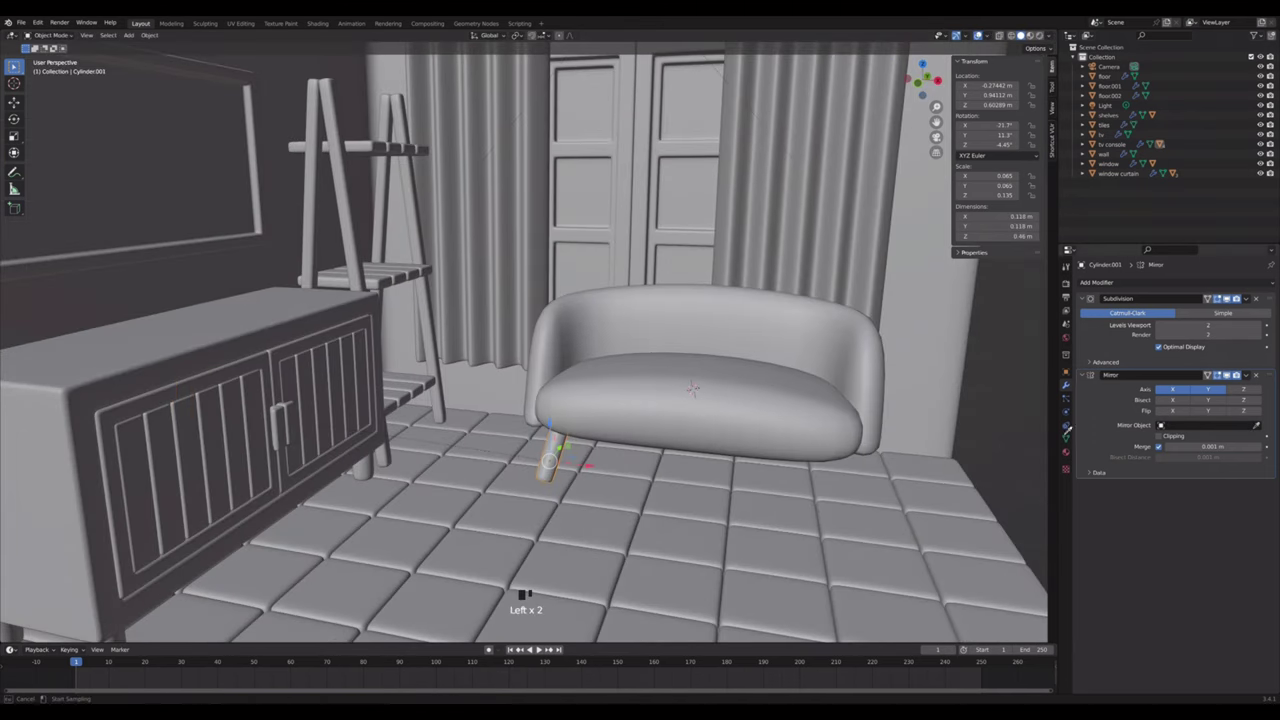
pyautogui.scroll(-3)
pyautogui.scroll(3)
# - Set the leg's Mirror modifier object to the seat floor.001 so four legs appear
pyautogui.click(944, 139)
pyautogui.click(923, 365)
pyautogui.click(760, 469)
pyautogui.click(936, 85)
pyautogui.click(758, 553)
pyautogui.click(734, 543)
pyautogui.click(757, 545)
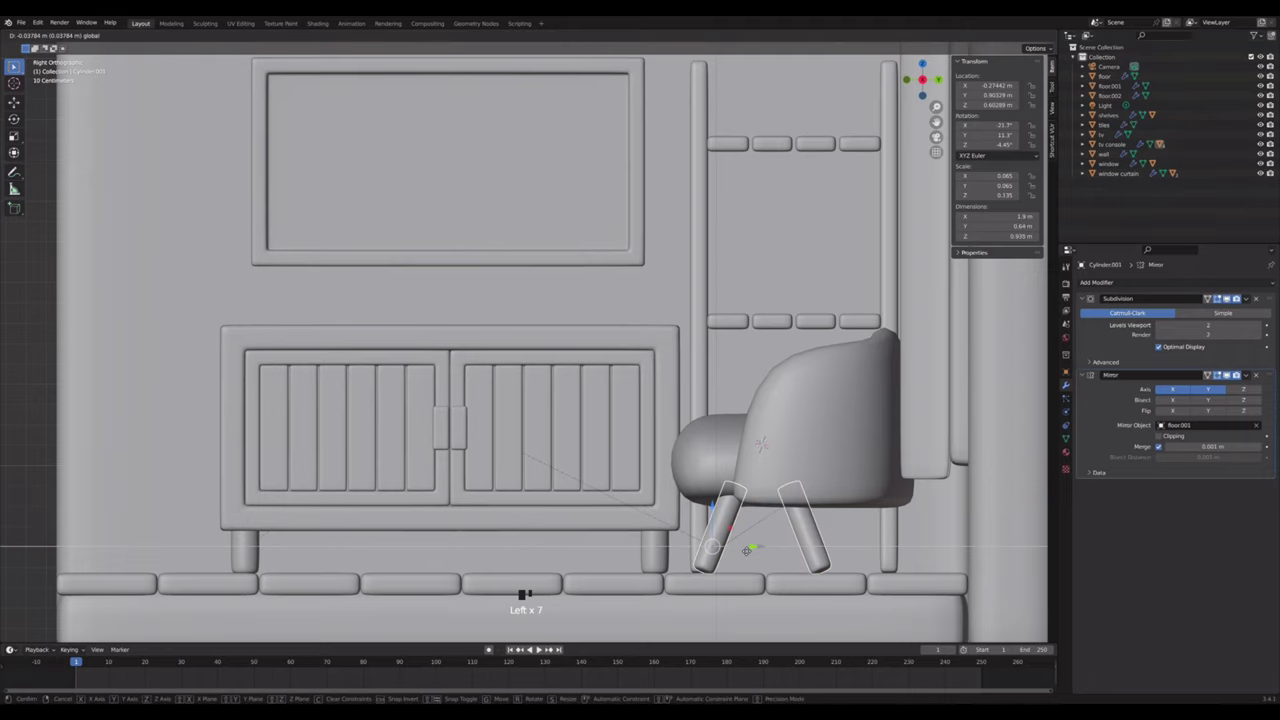
pyautogui.click(729, 449)
# - Set the sofa seat's origin to its centre of mass
pyautogui.rightClick(729, 449)
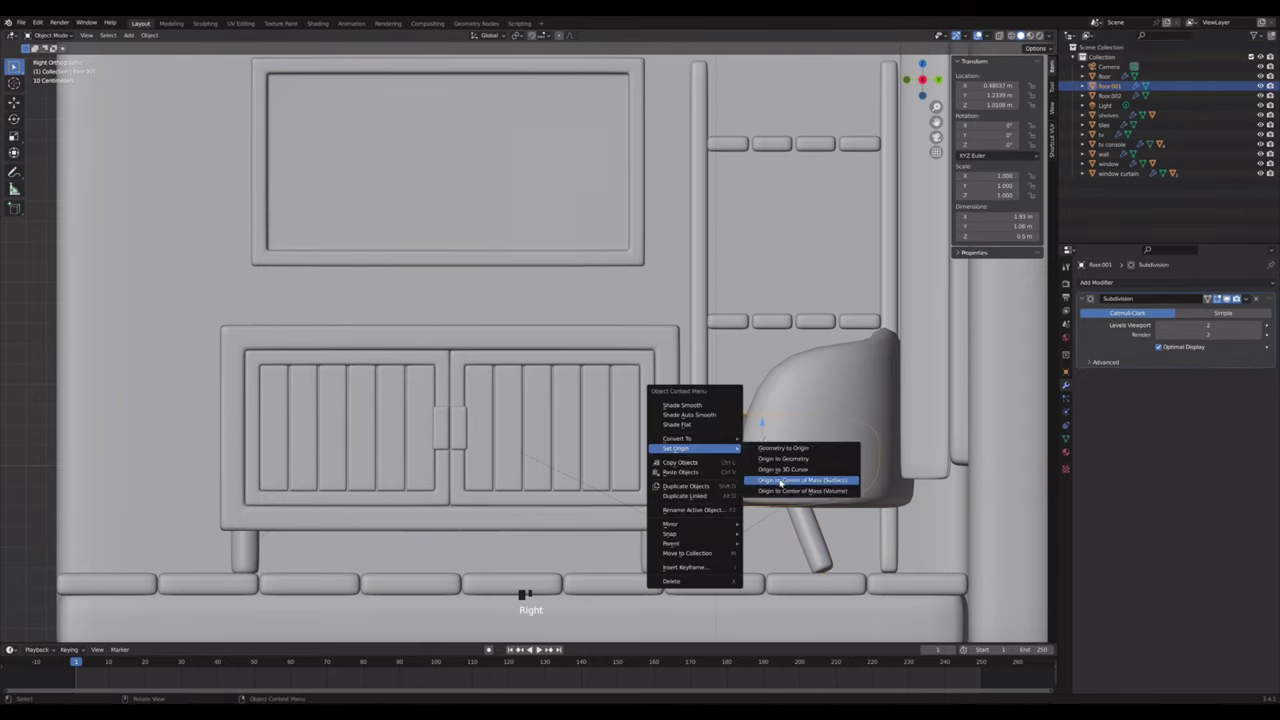
pyautogui.click(728, 479)
pyautogui.click(944, 139)
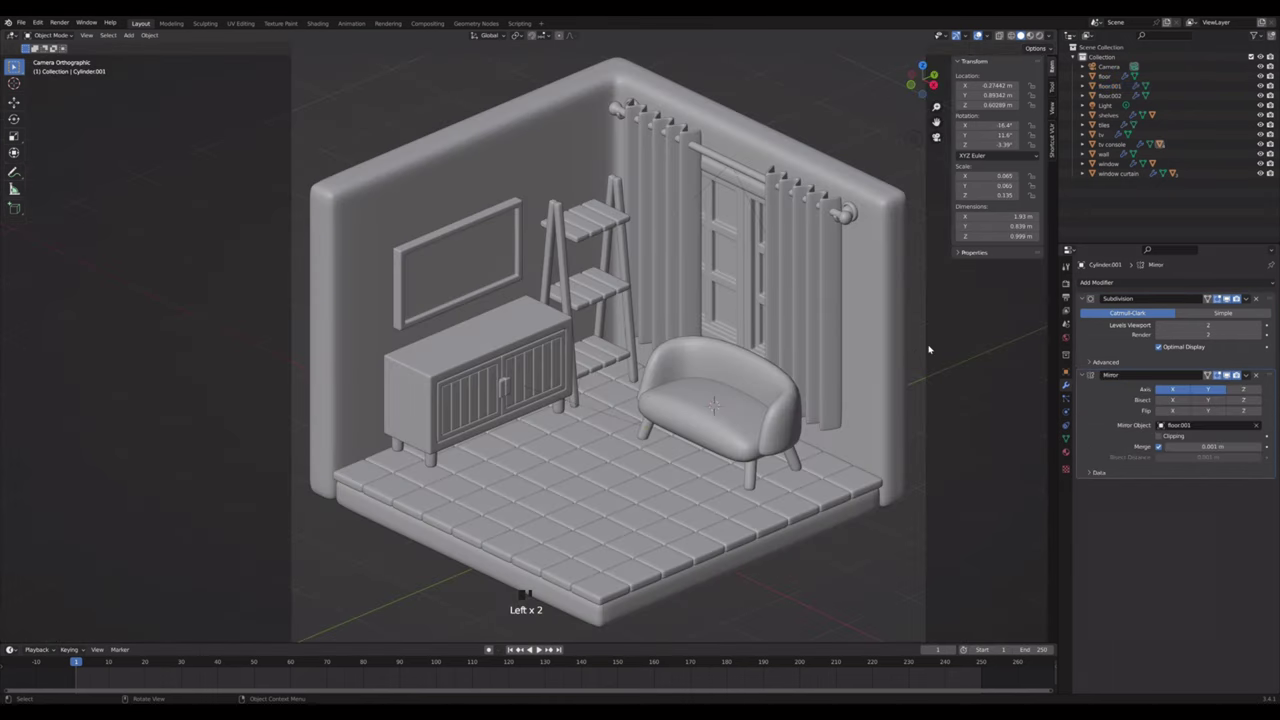
# - Parent the sofa backrest to the seat
pyautogui.click(758, 471)
pyautogui.click(745, 435)
pyautogui.click(786, 414)
pyautogui.click(743, 424)
pyautogui.press('ctrl+p')
pyautogui.click(743, 424)
pyautogui.click(736, 425)
# - Scale the sofa body by 1.058, raise it onto the legs and shift it sideways
pyautogui.press('s')
pyautogui.click(936, 87)
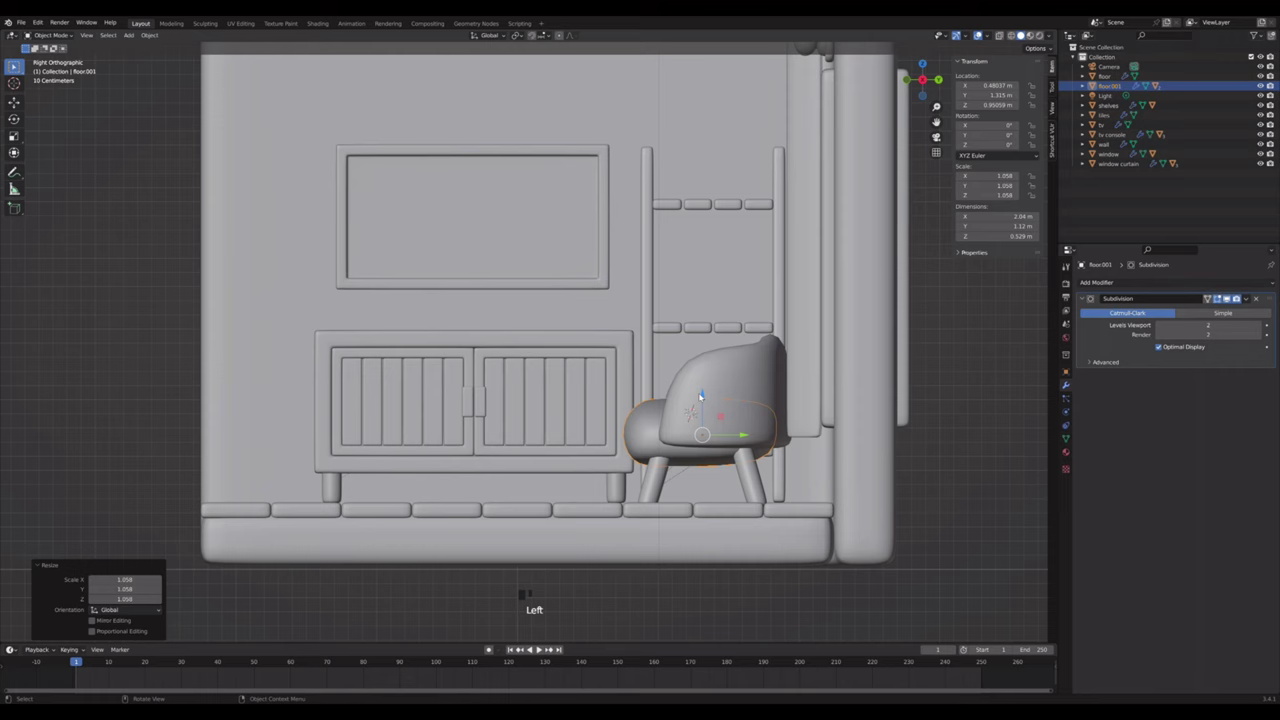
pyautogui.click(708, 397)
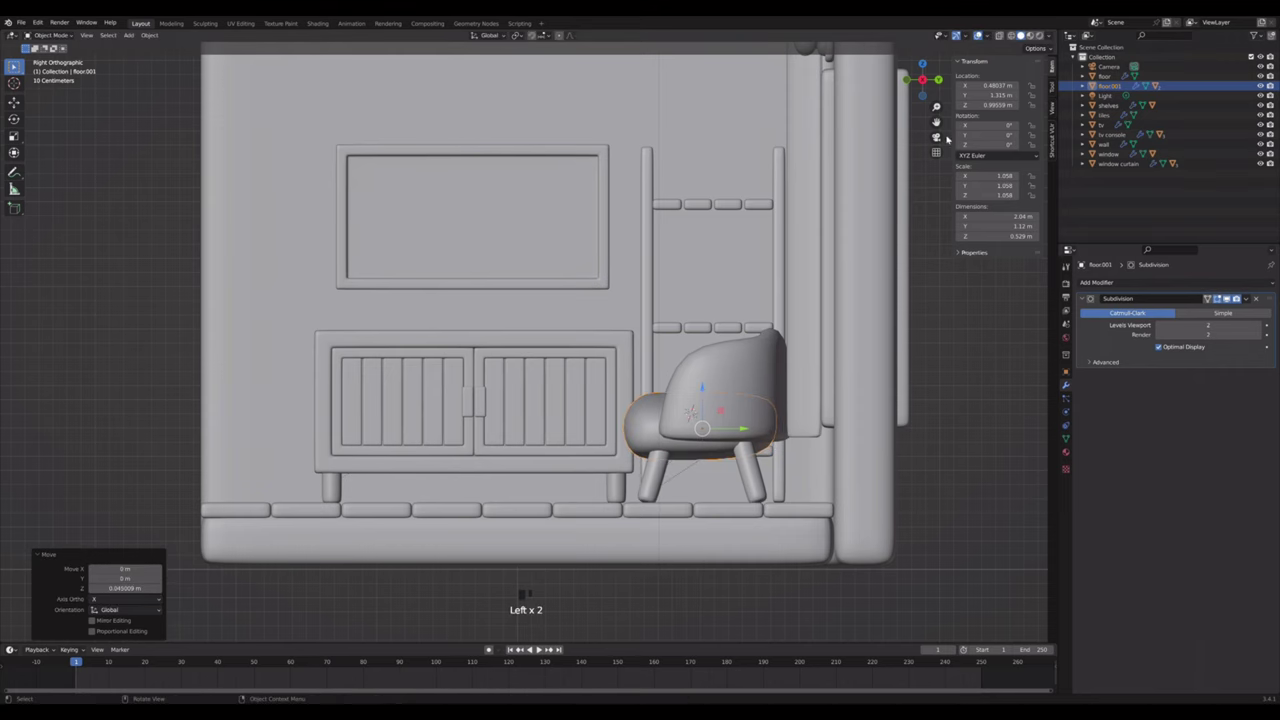
pyautogui.click(942, 140)
pyautogui.click(952, 359)
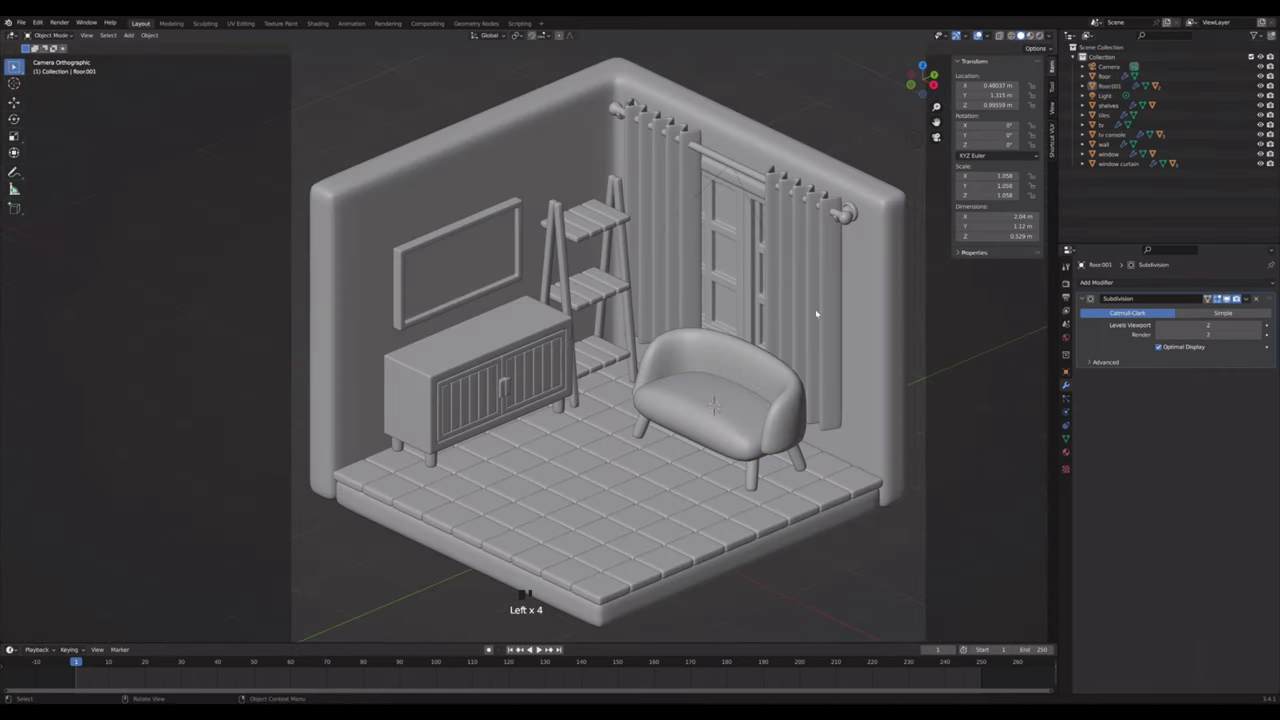
pyautogui.click(764, 433)
pyautogui.click(756, 430)
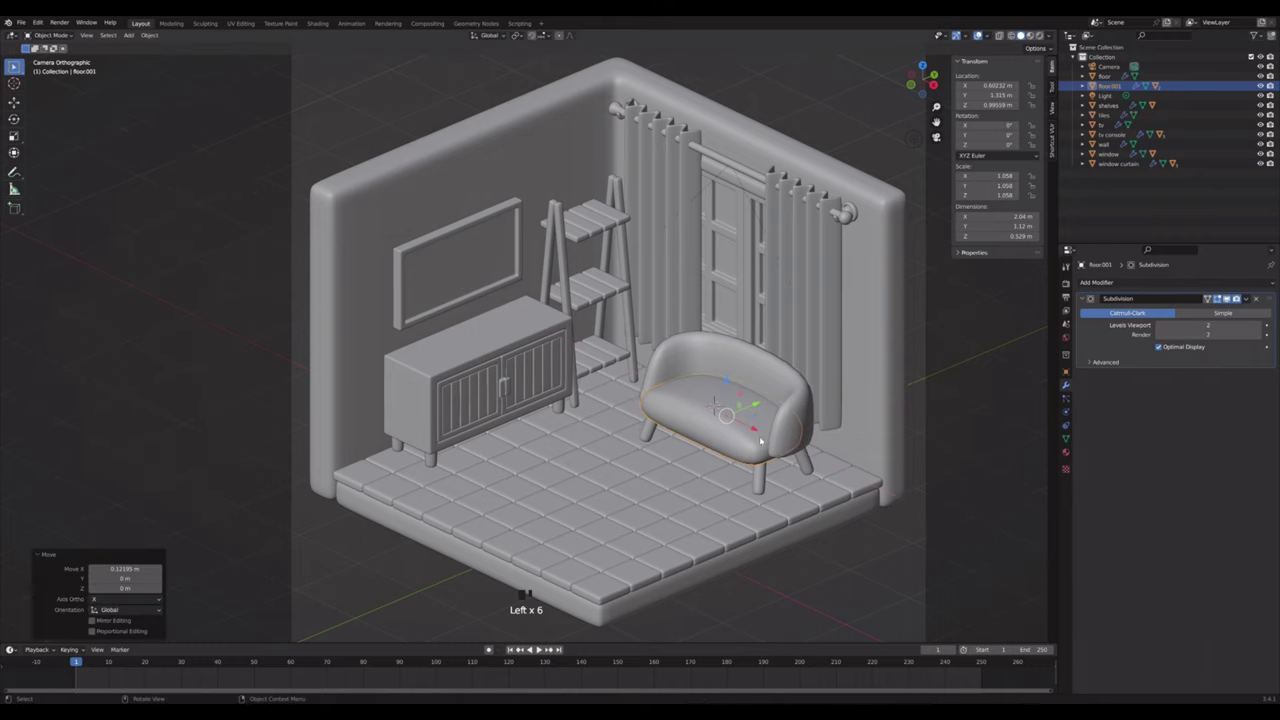
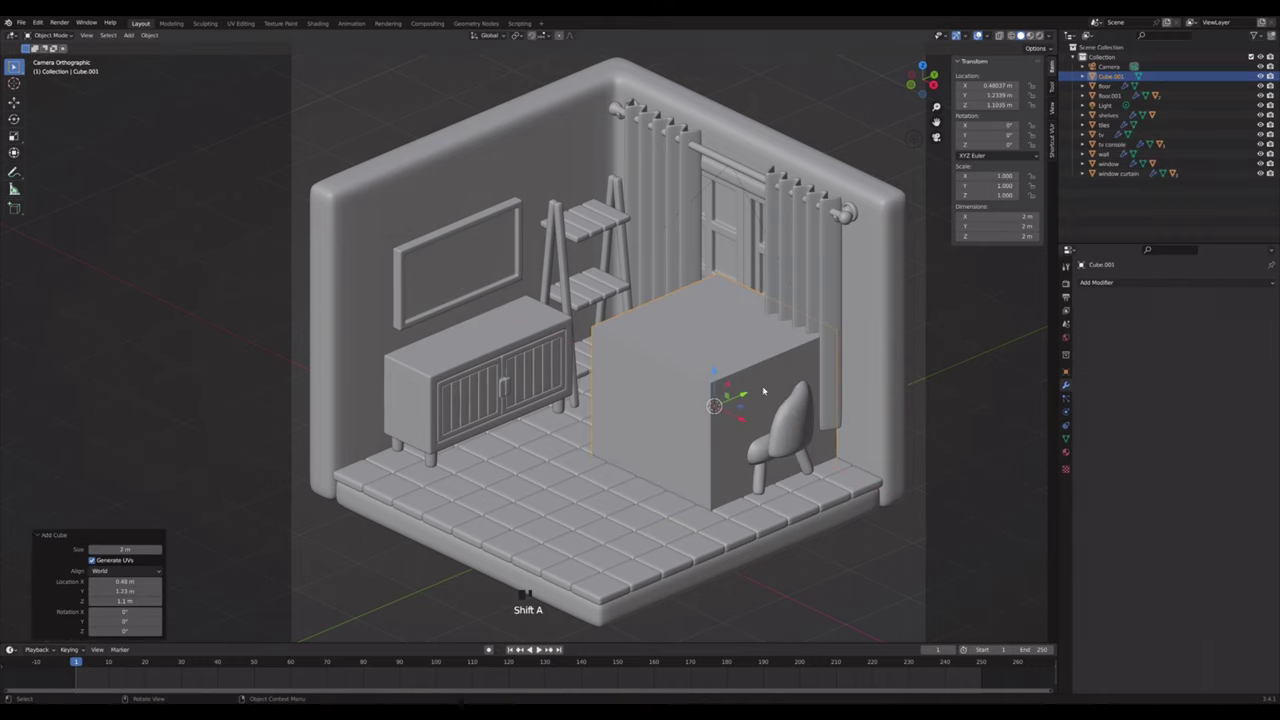
# - Scale the subdivided cube into a flat, wide cushion shape in Edit Mode
pyautogui.press('s')
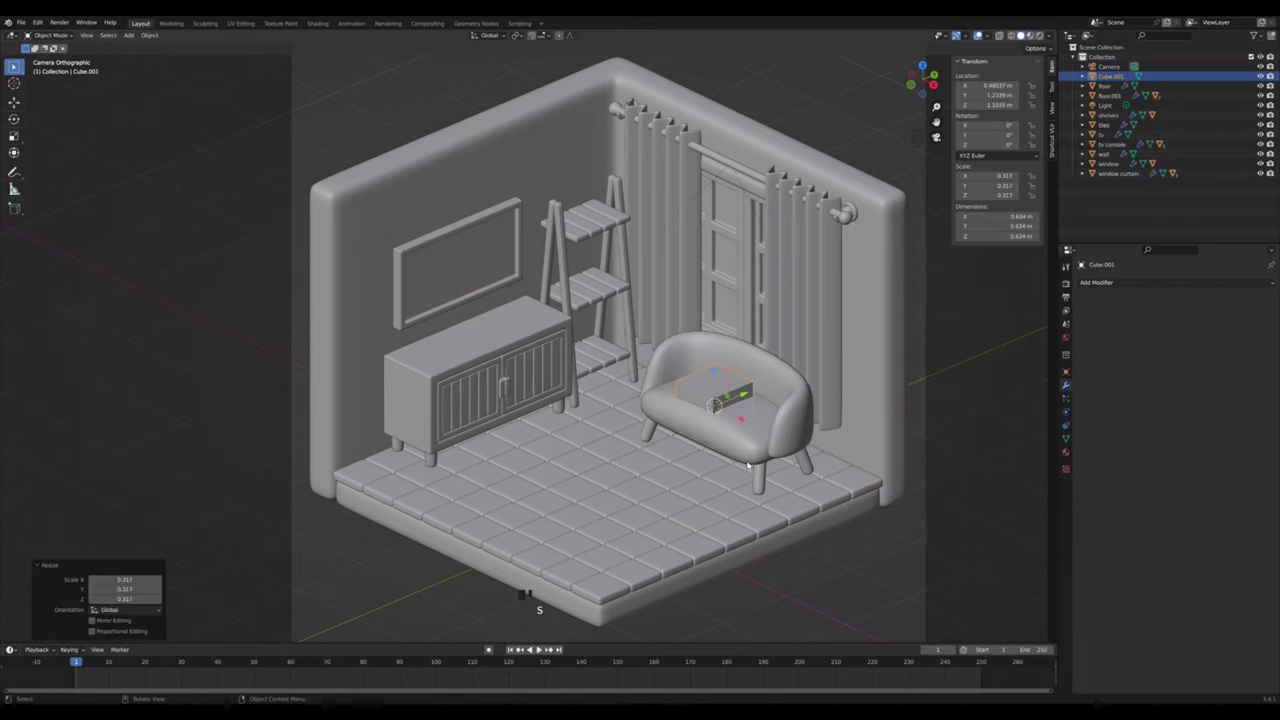
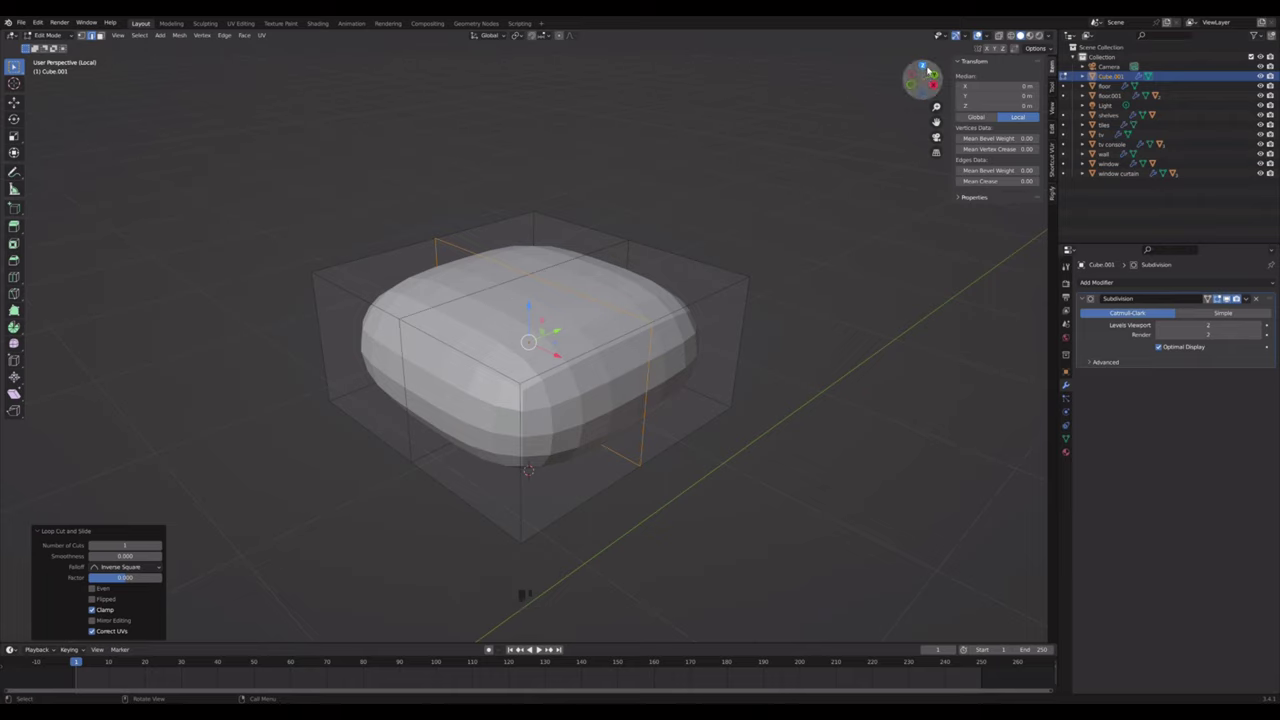
pyautogui.press('s')
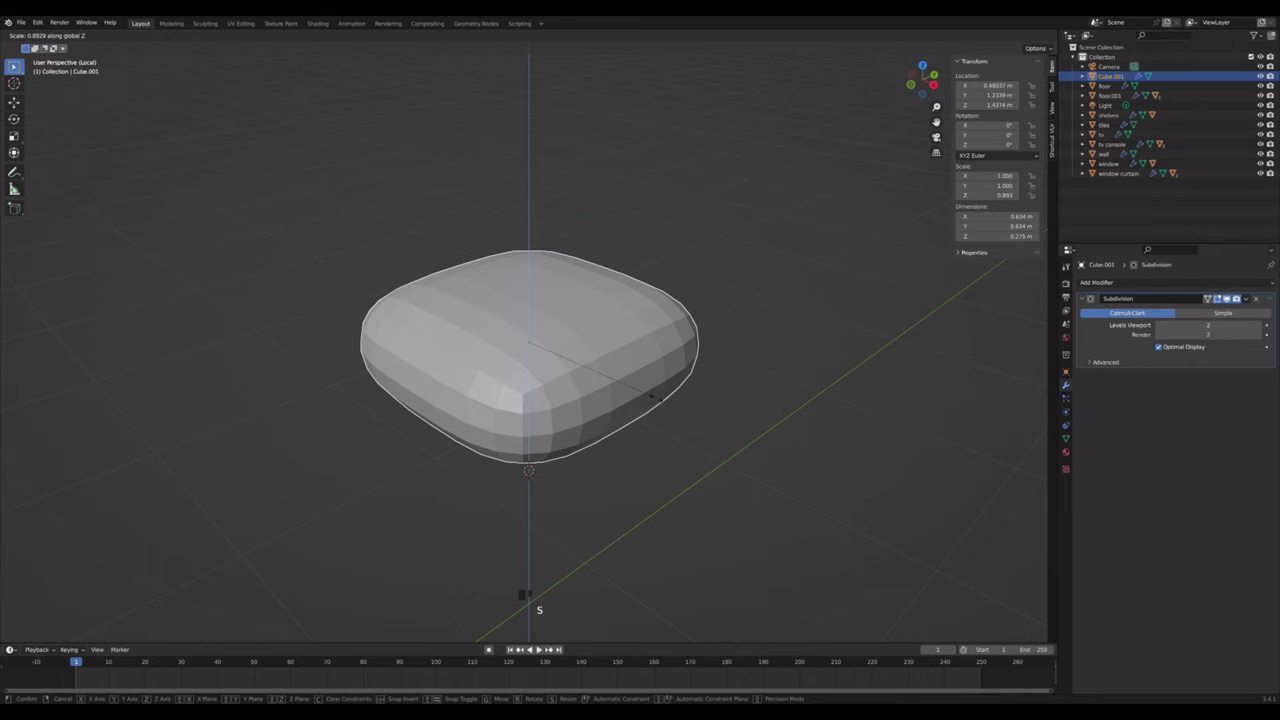
pyautogui.press('Tab')
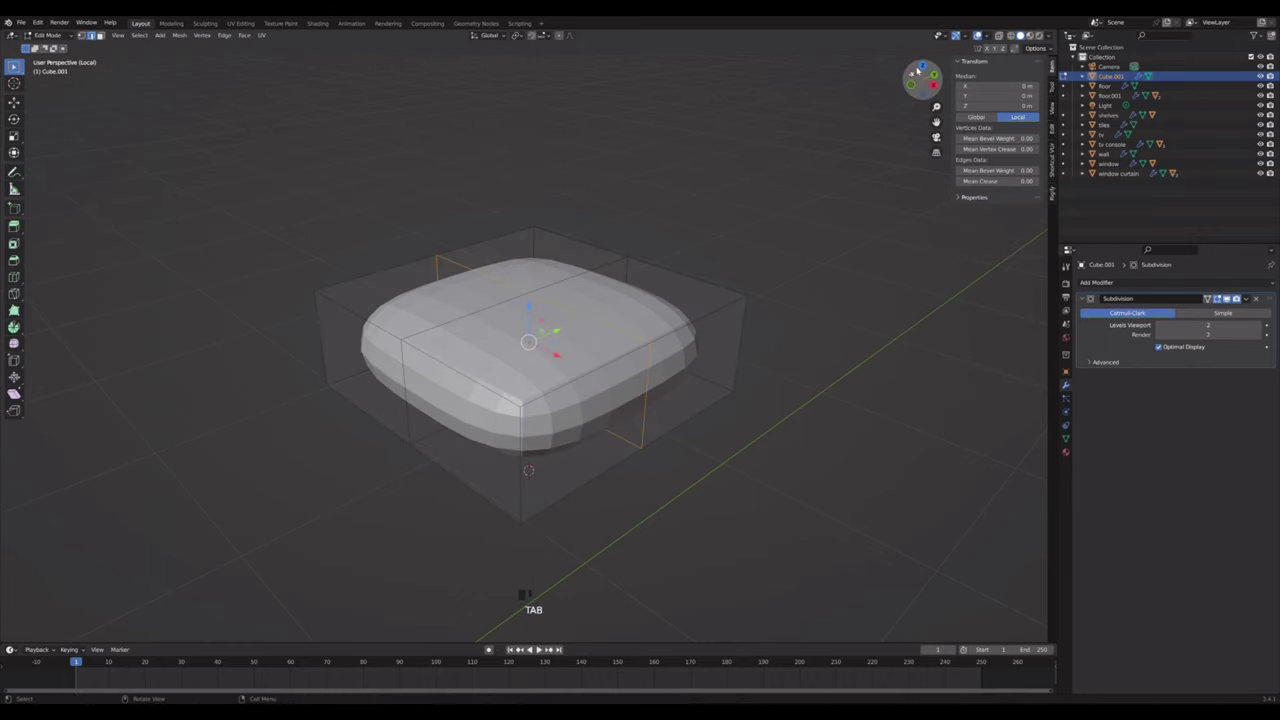
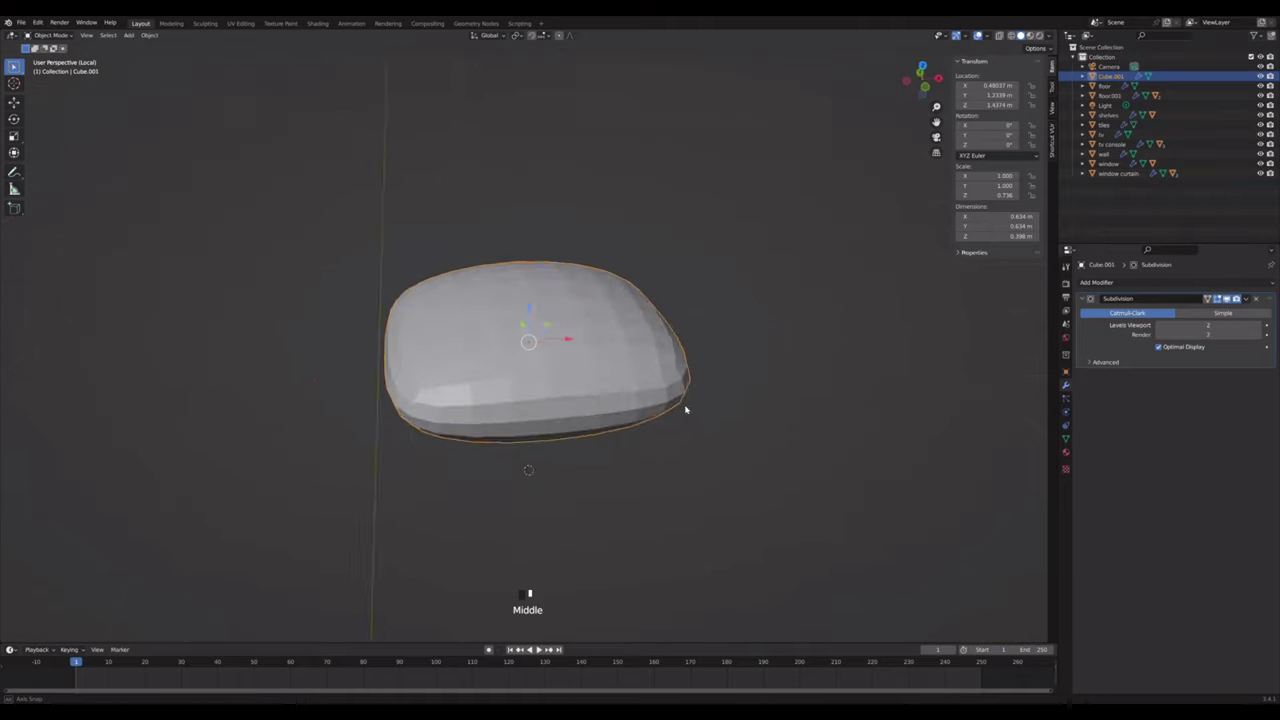
pyautogui.click(932, 73)
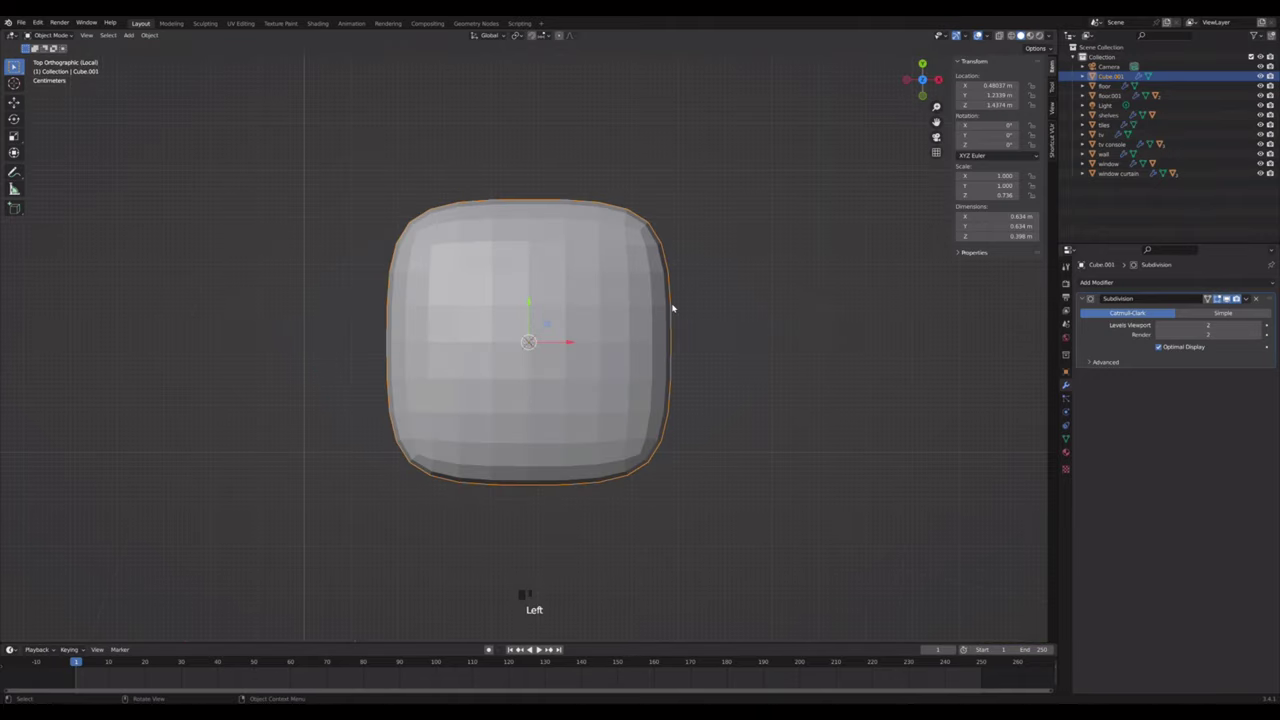
pyautogui.press('Tab')
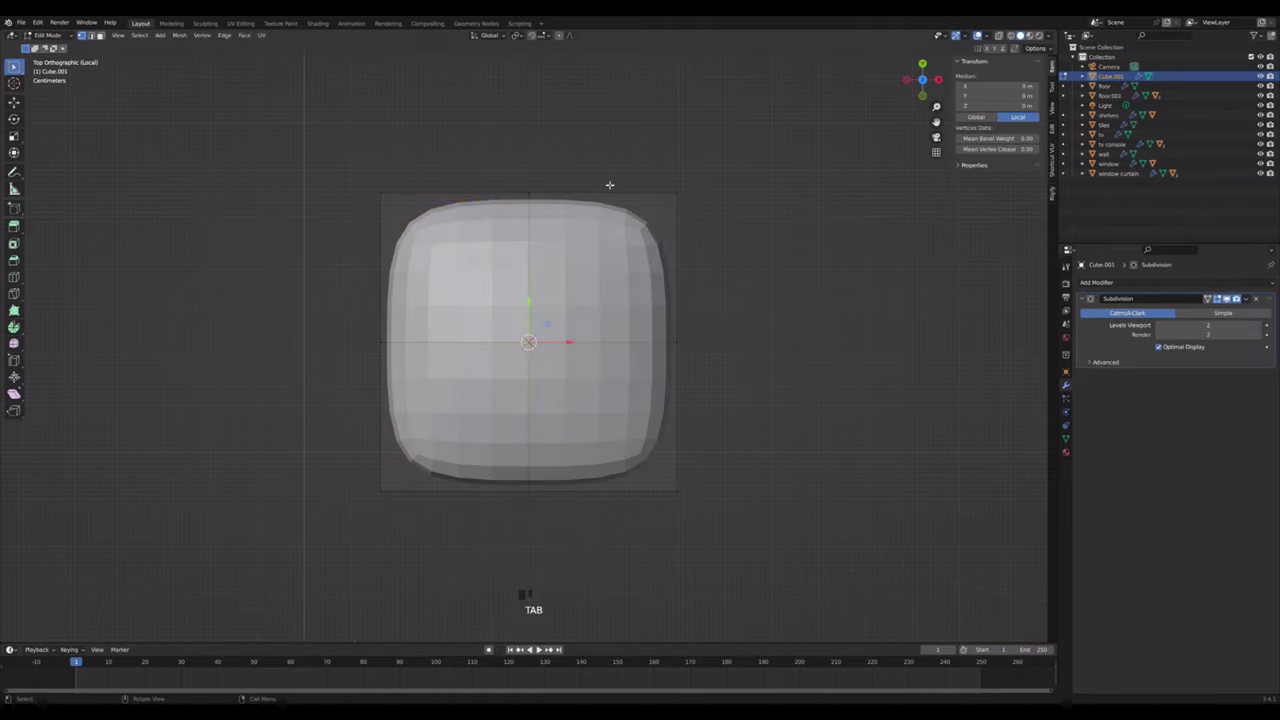
pyautogui.press('Tab')
pyautogui.press('s')
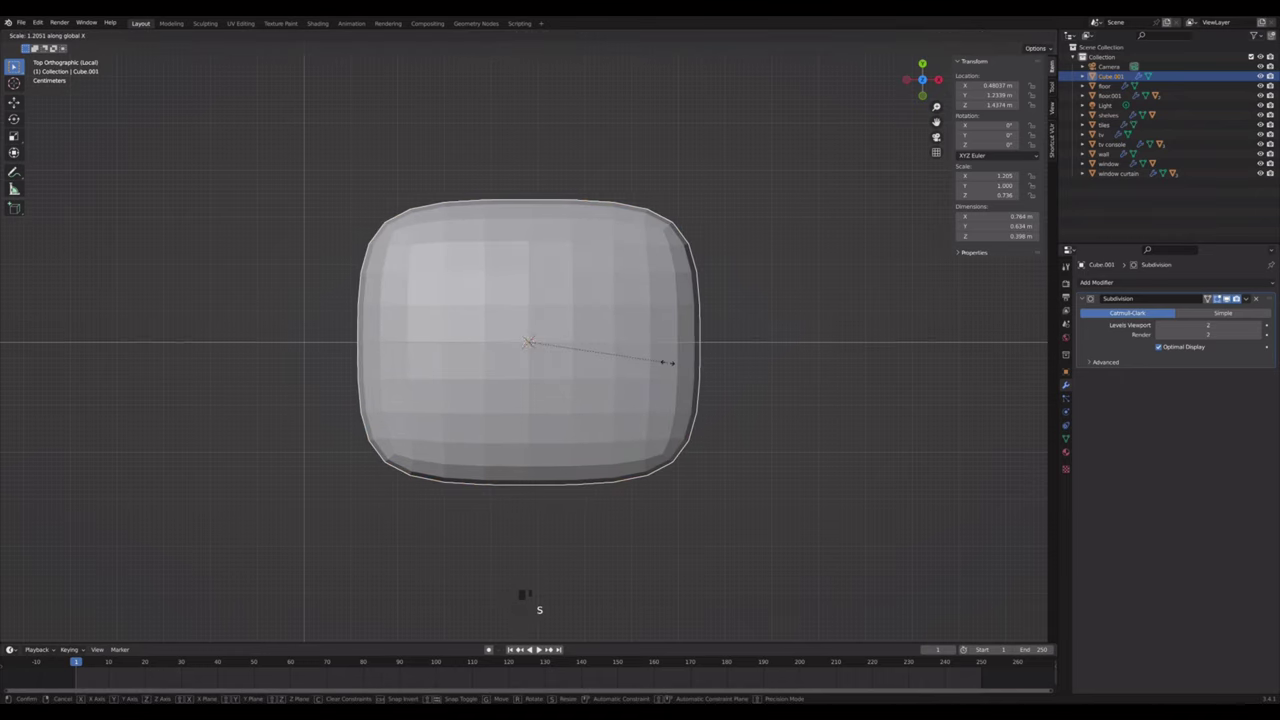
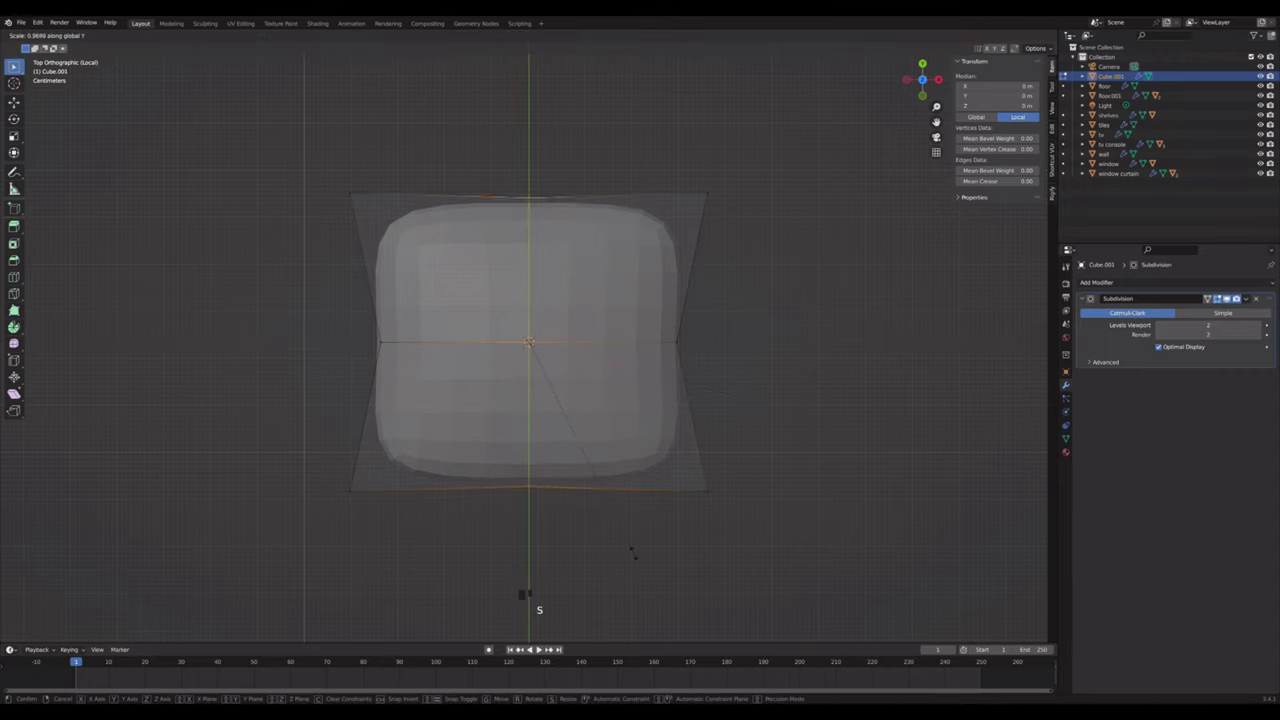
pyautogui.press('Tab')
pyautogui.press('alt+z')
# - Shade the cushion smooth, leave local view and tilt it back 57.7° on X
pyautogui.moveTo(736, 518); pyautogui.dragTo(646, 426)
pyautogui.scroll(3)
pyautogui.rightClick(634, 416)
pyautogui.click(753, 438)
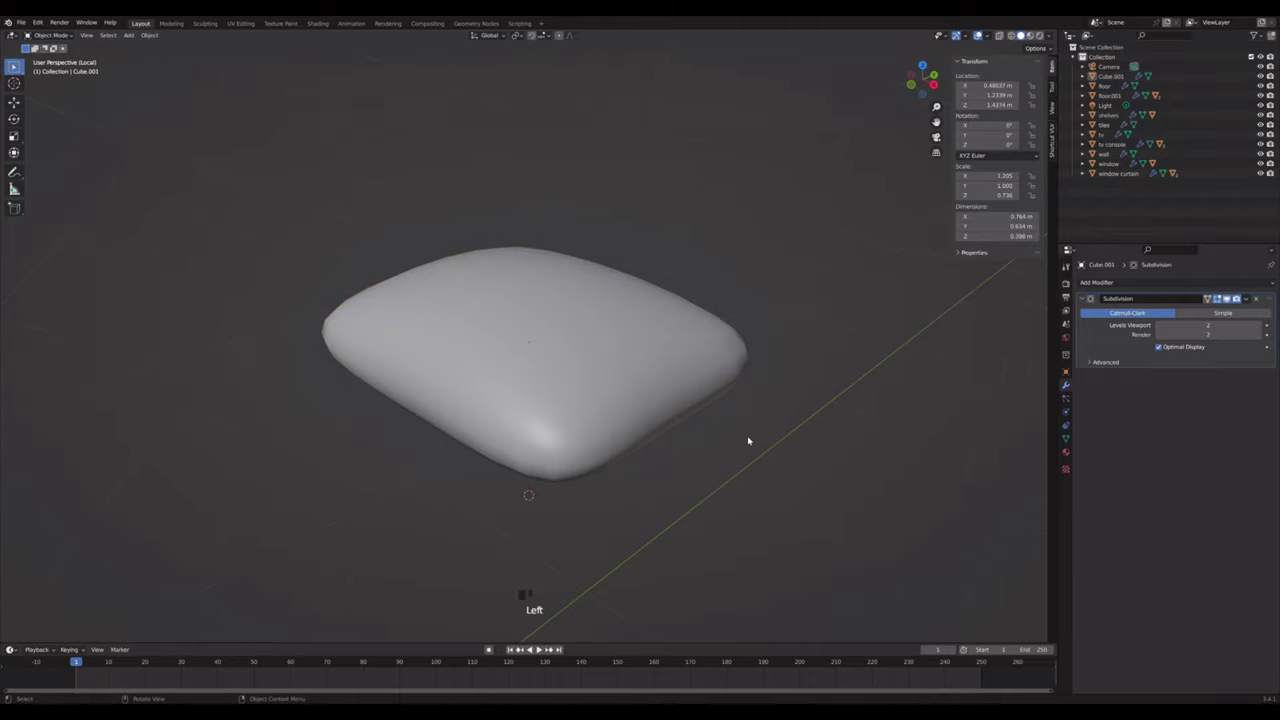
pyautogui.press('/')
pyautogui.click(758, 388)
pyautogui.click(942, 87)
pyautogui.press('r')
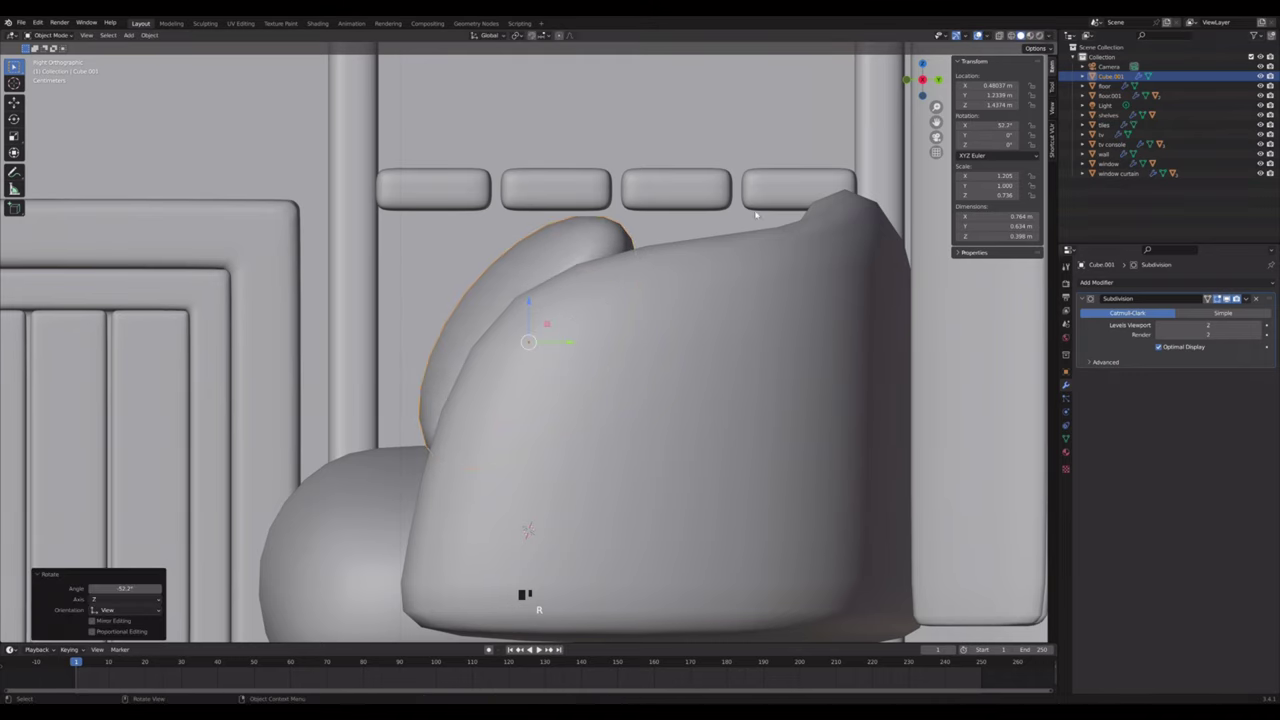
# - Enlarge the cushion, flatten it along its normal Y thickness and apply its scale
pyautogui.click(940, 141)
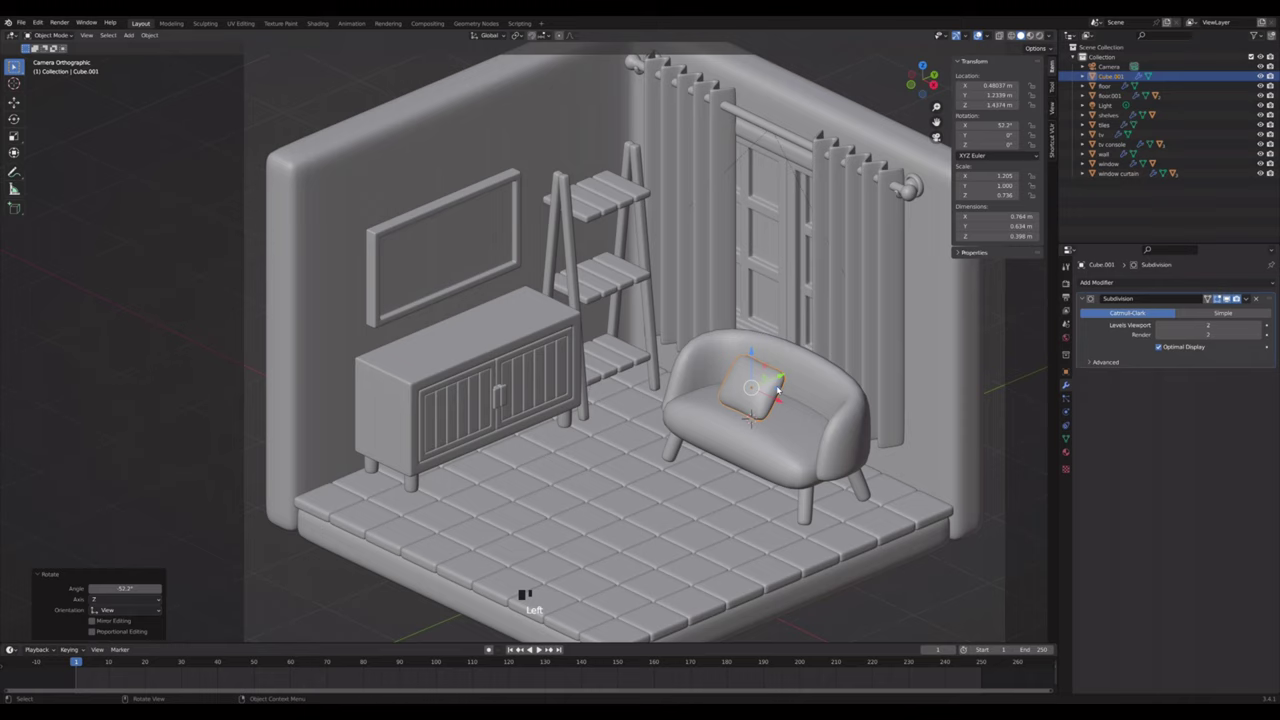
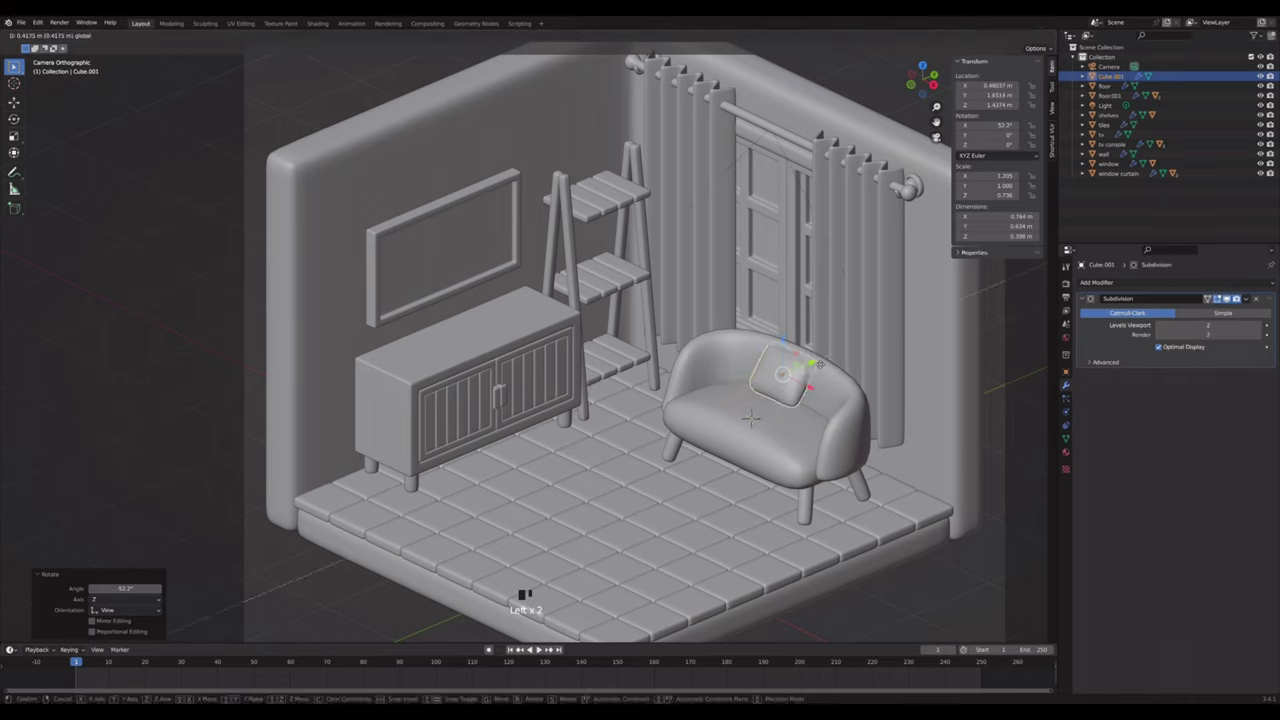
pyautogui.press('s')
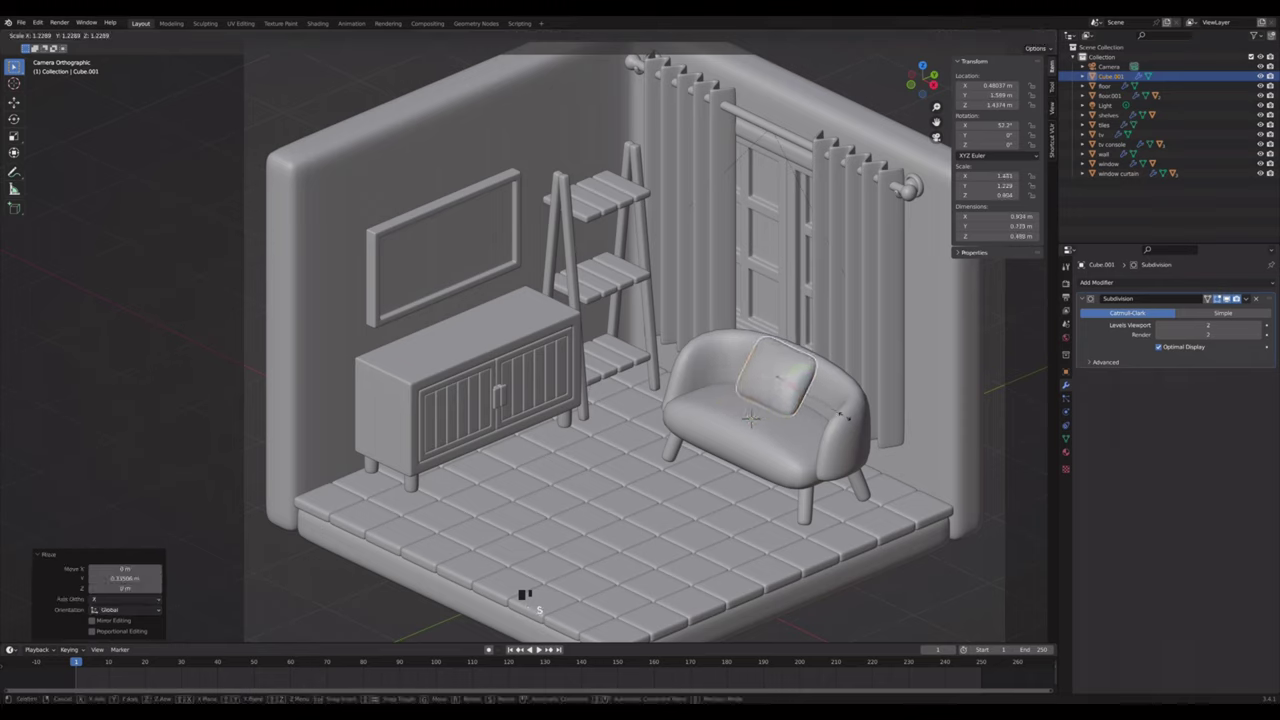
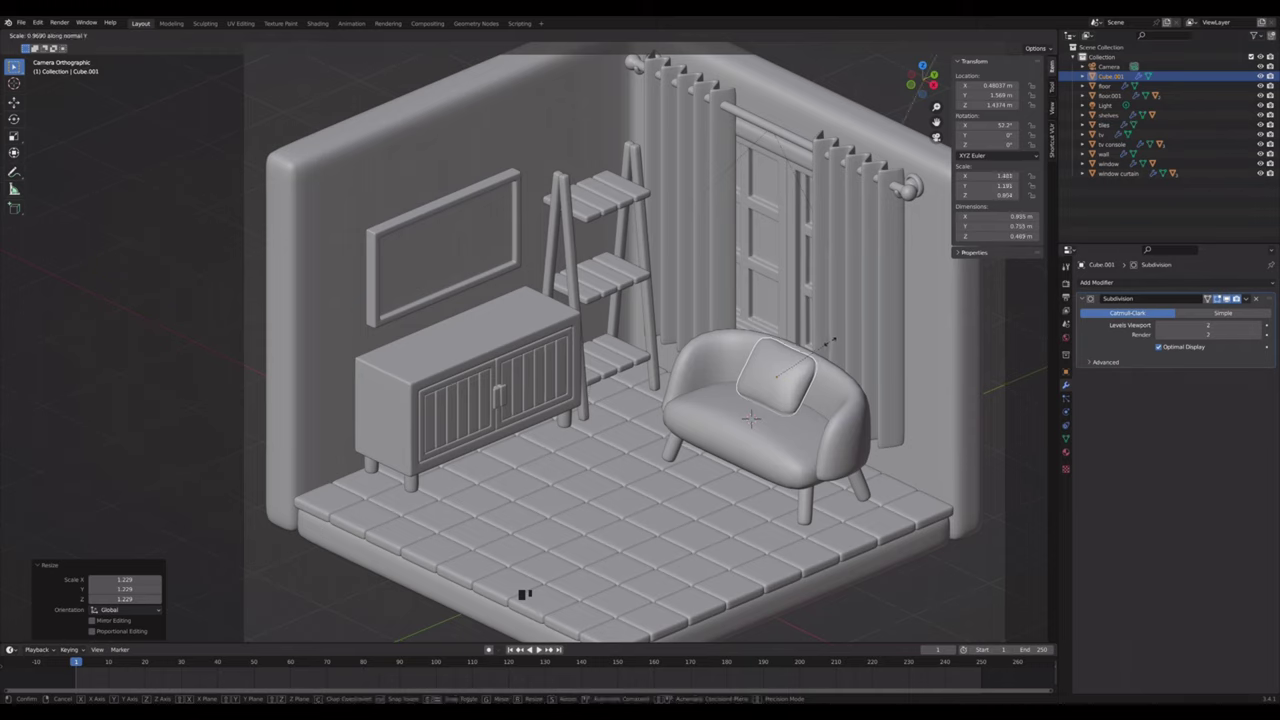
pyautogui.press('s')
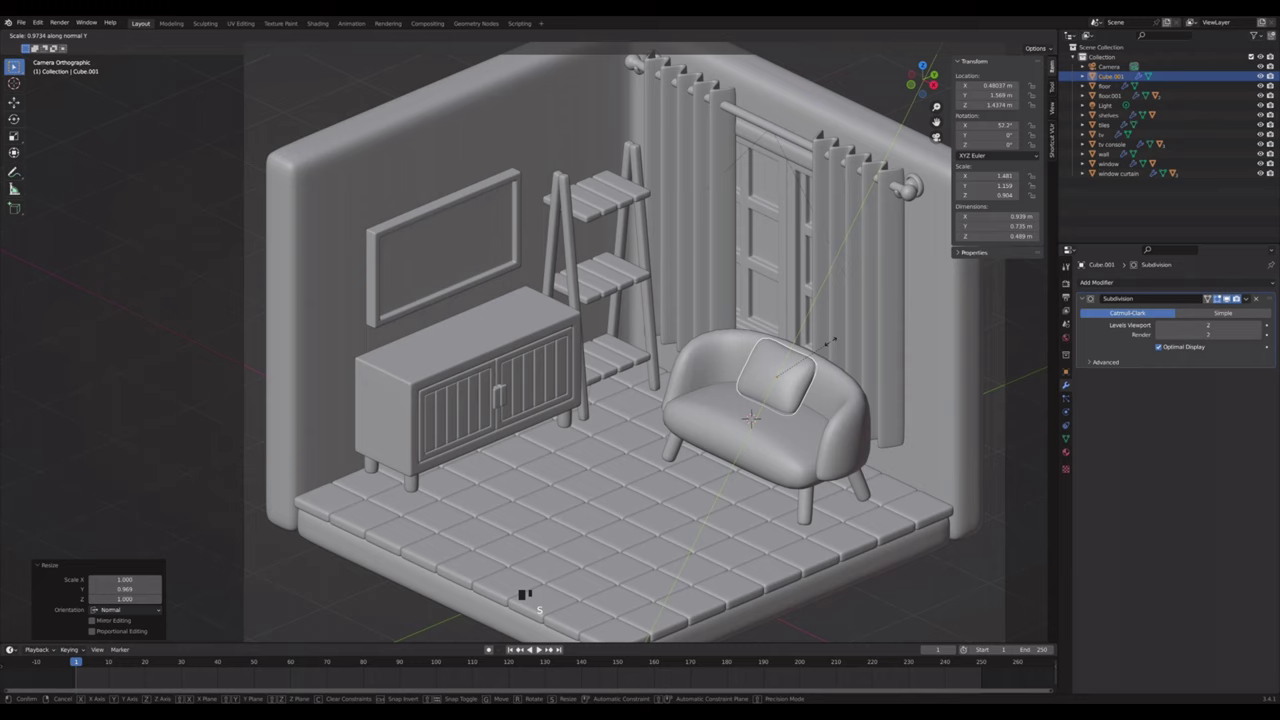
pyautogui.press('ctrl+a')
pyautogui.moveTo(502, 33); pyautogui.dragTo(928, 68)
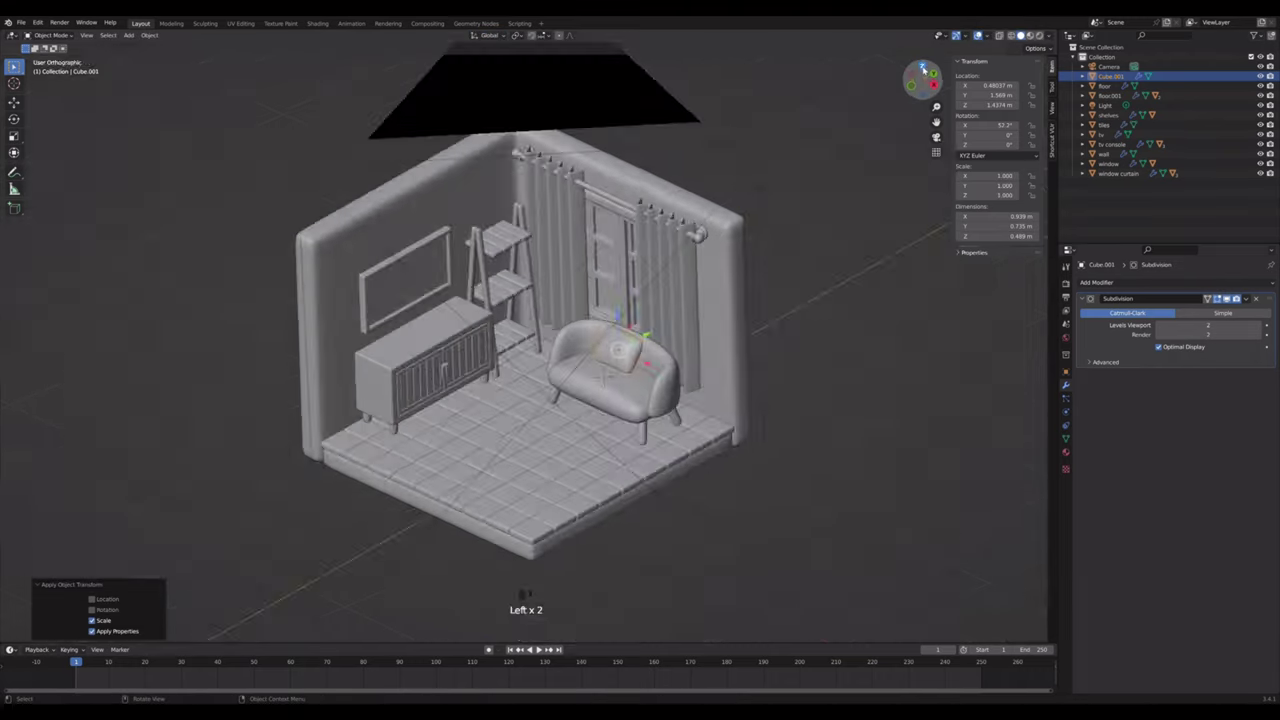
# - From top view, angle the cushion toward the sofa's left side
pyautogui.scroll(-3)
pyautogui.scroll(3)
pyautogui.click(536, 179)
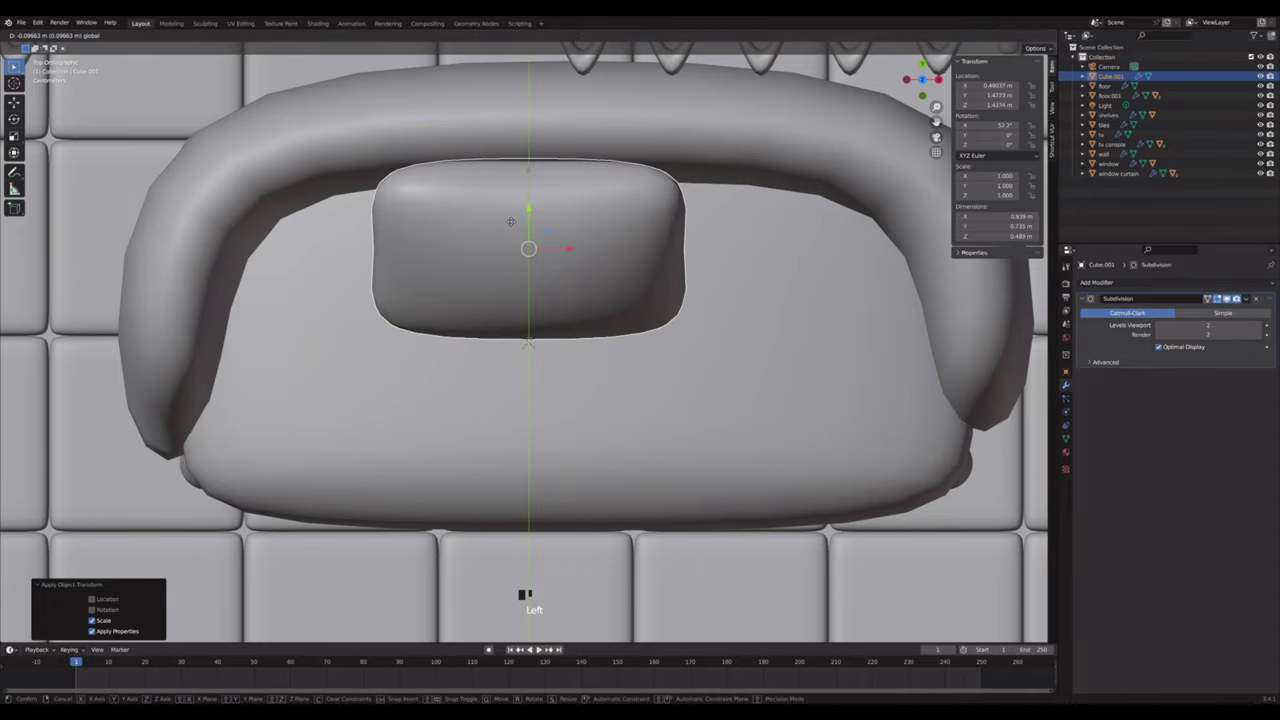
pyautogui.press('r')
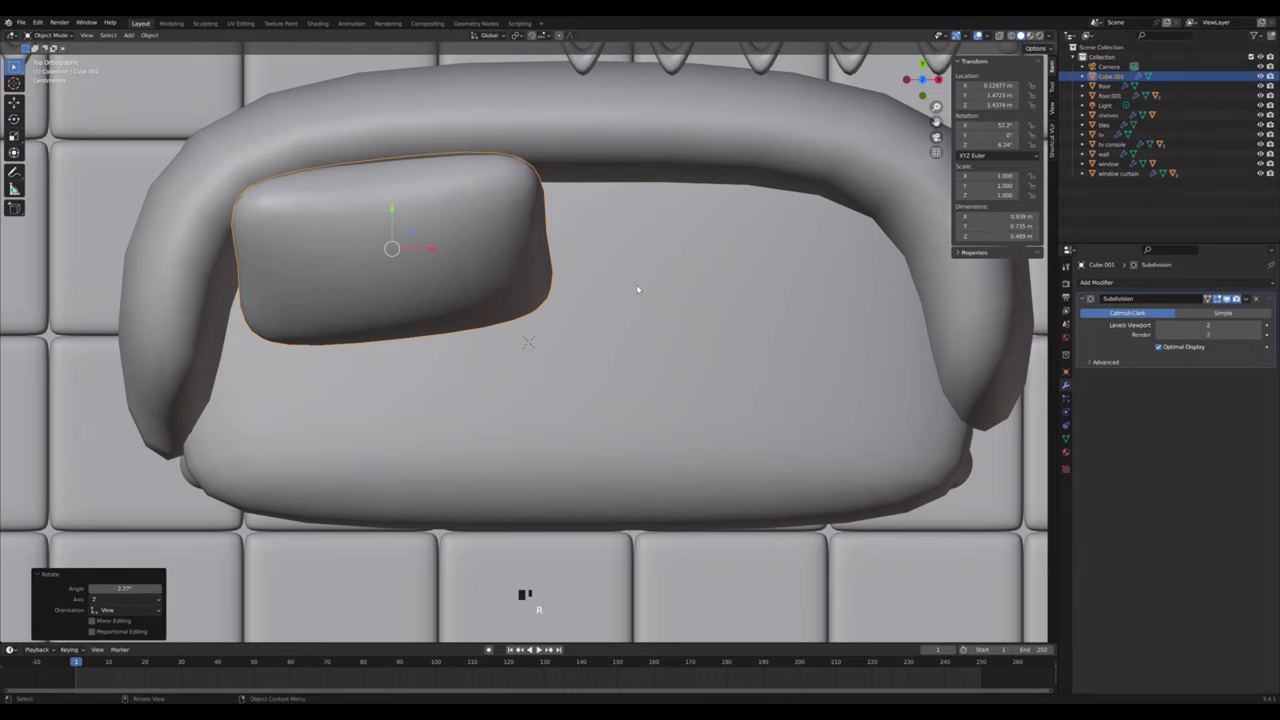
# - Duplicate the cushion twice, angling one copy to the right side and straightening the third
pyautogui.press('shift+d')
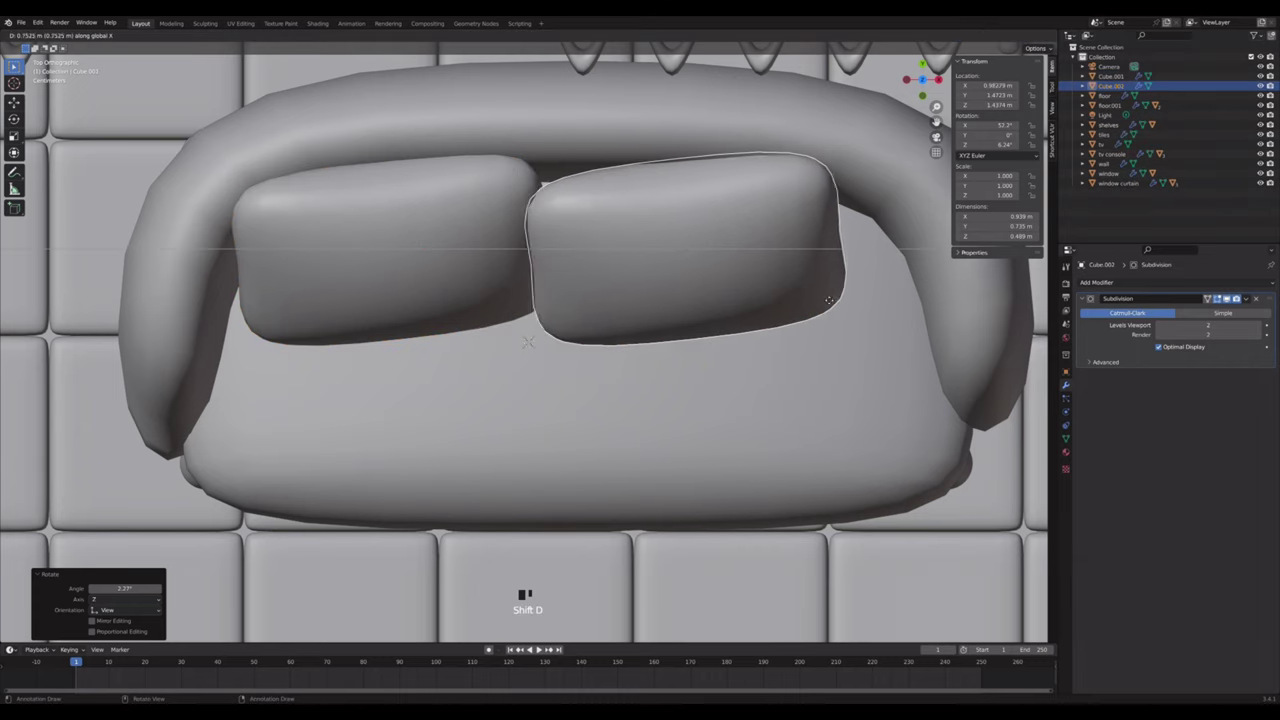
pyautogui.press('r')
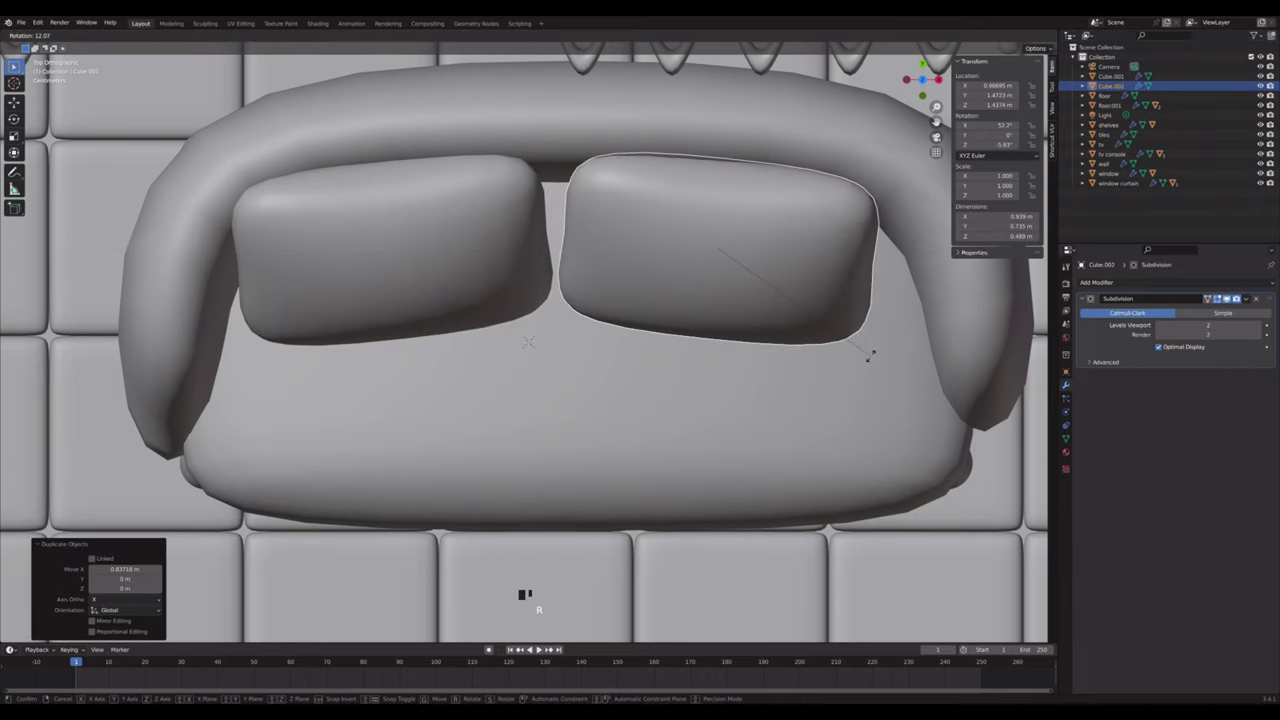
pyautogui.press('g')
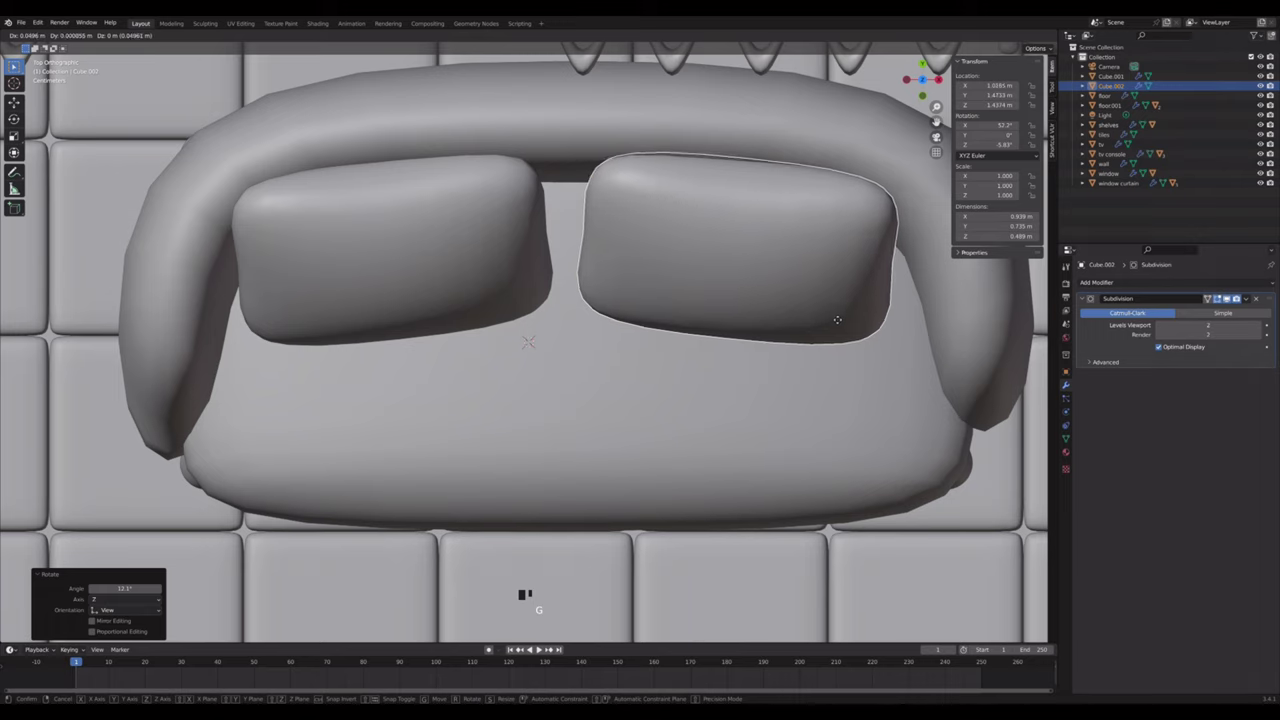
pyautogui.press('shift+d')
pyautogui.press('r')
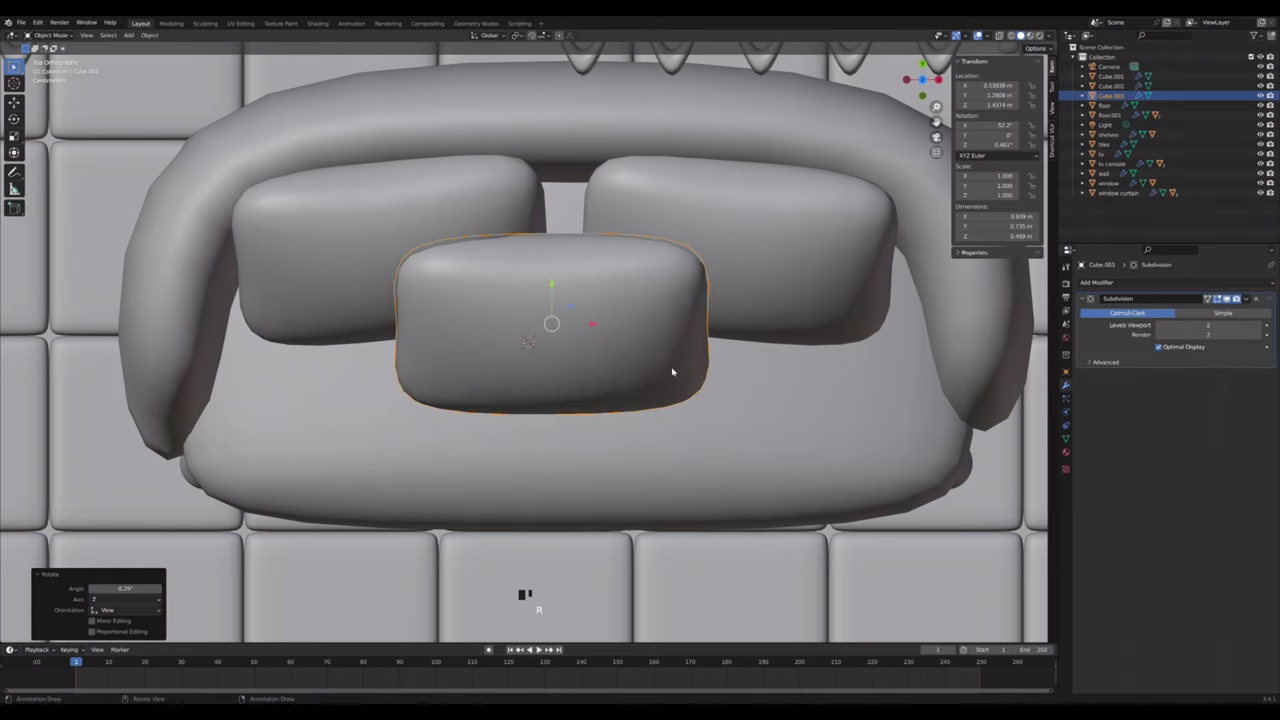
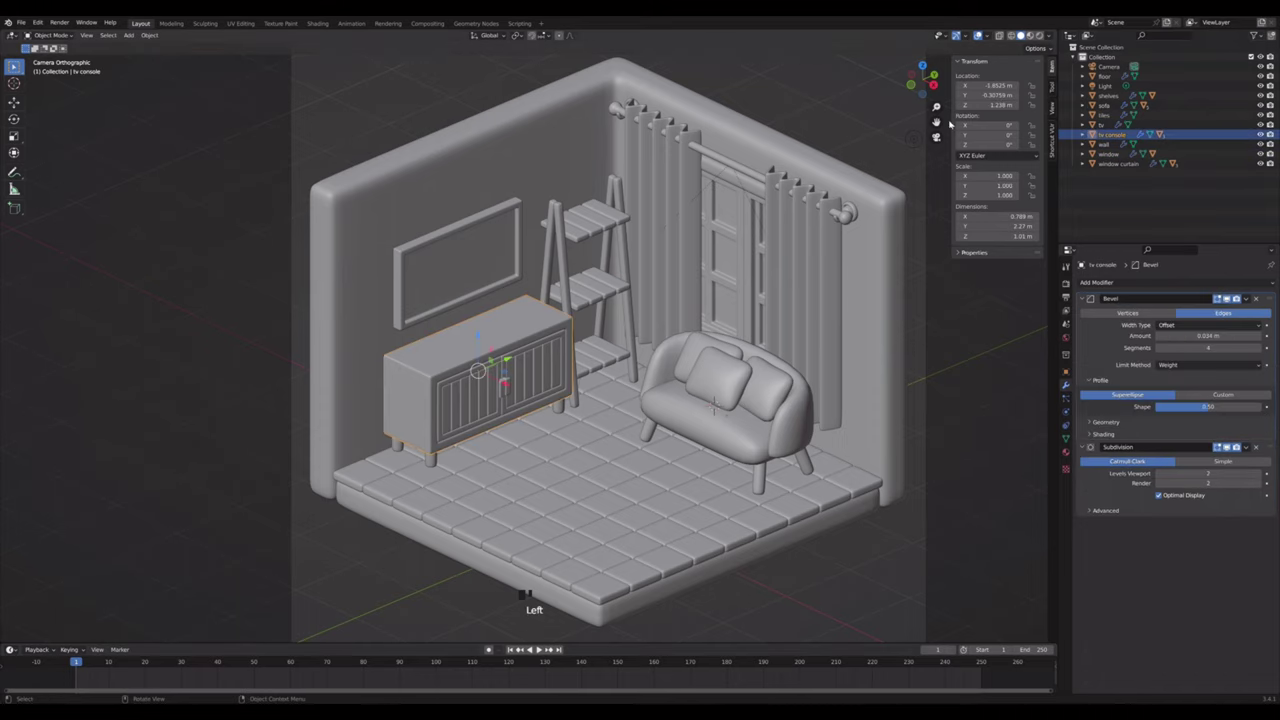
# - Widen the TV console's legs by editing their vertices and reset the console's origin
pyautogui.press(']')
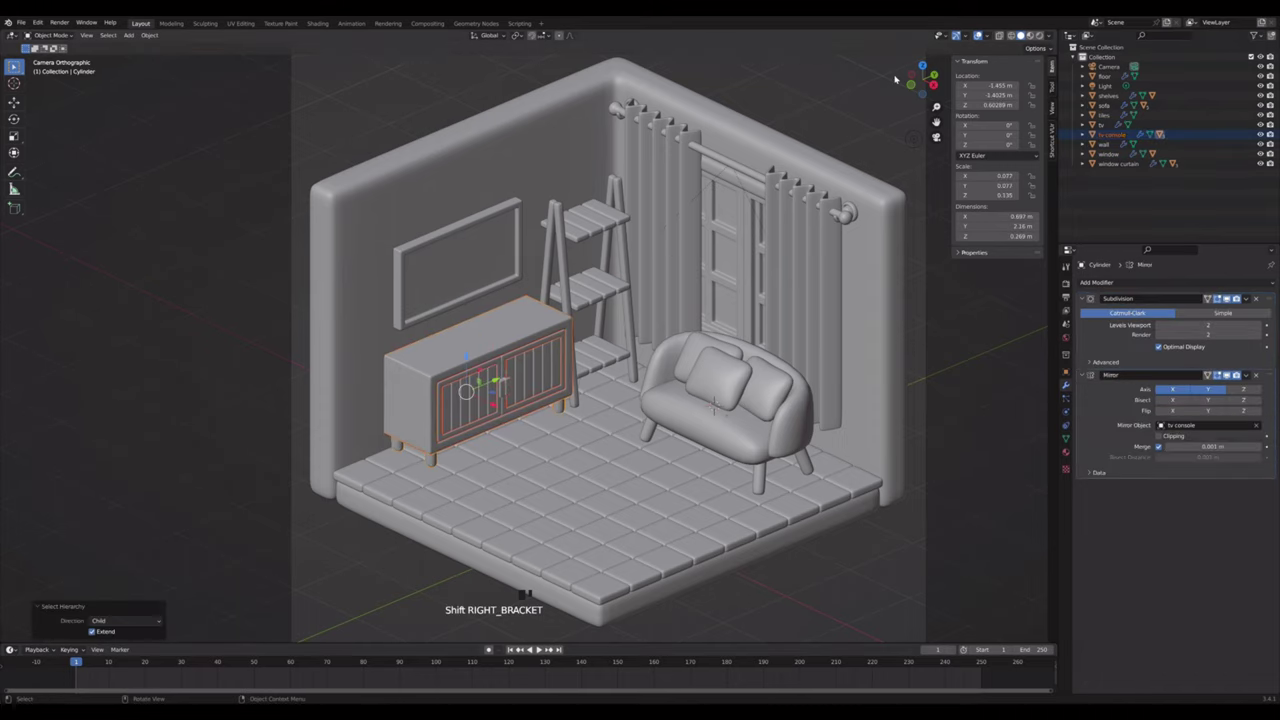
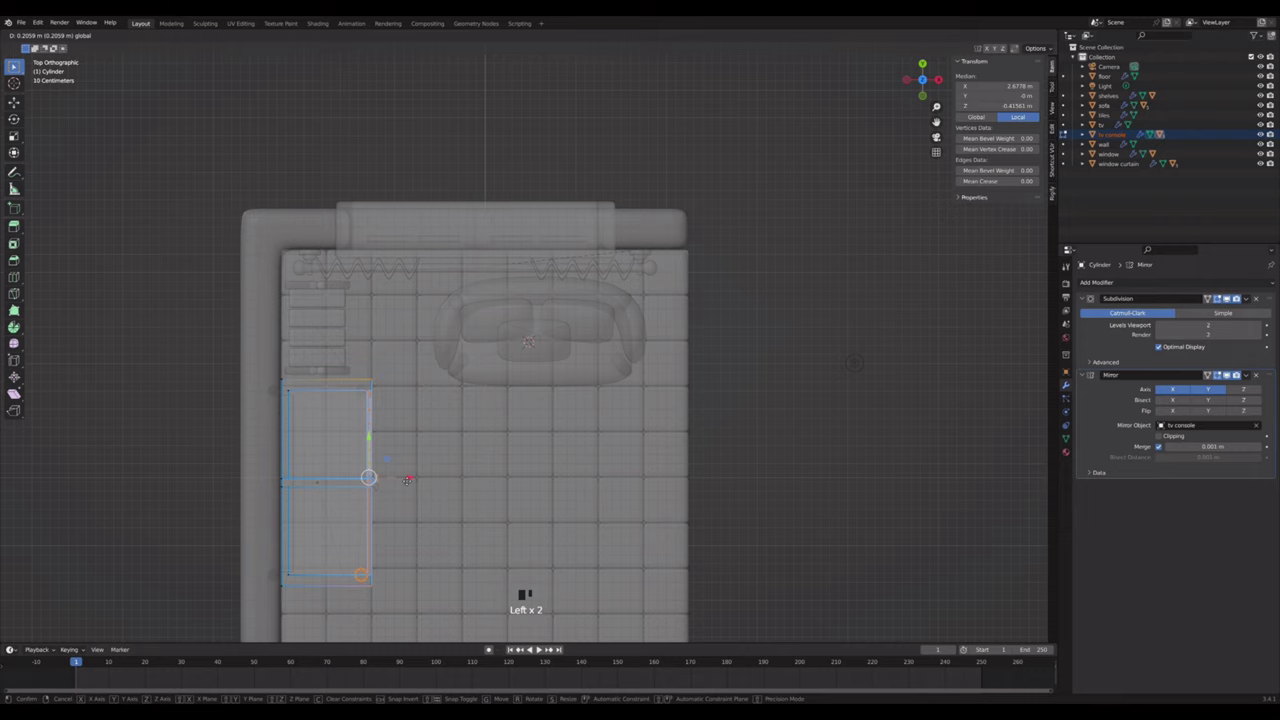
pyautogui.press('Tab')
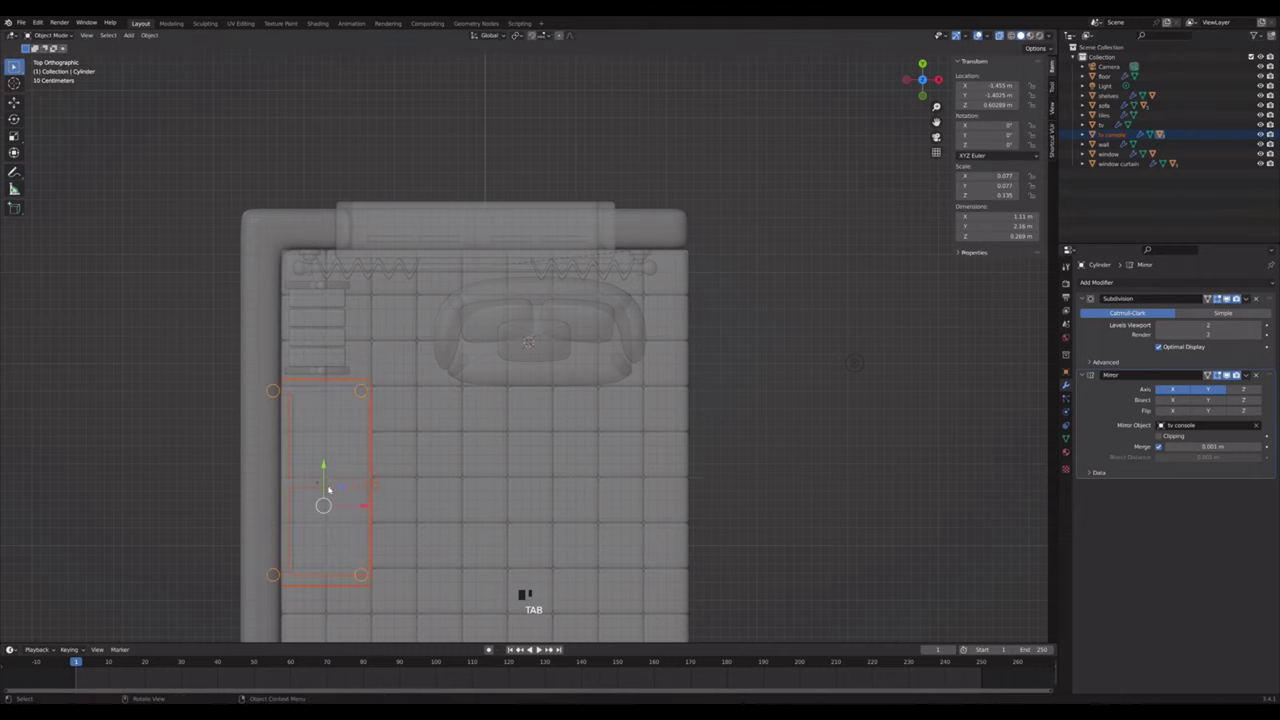
pyautogui.rightClick(334, 487)
pyautogui.click(286, 404)
pyautogui.click(292, 405)
pyautogui.click(304, 389)
pyautogui.rightClick(304, 389)
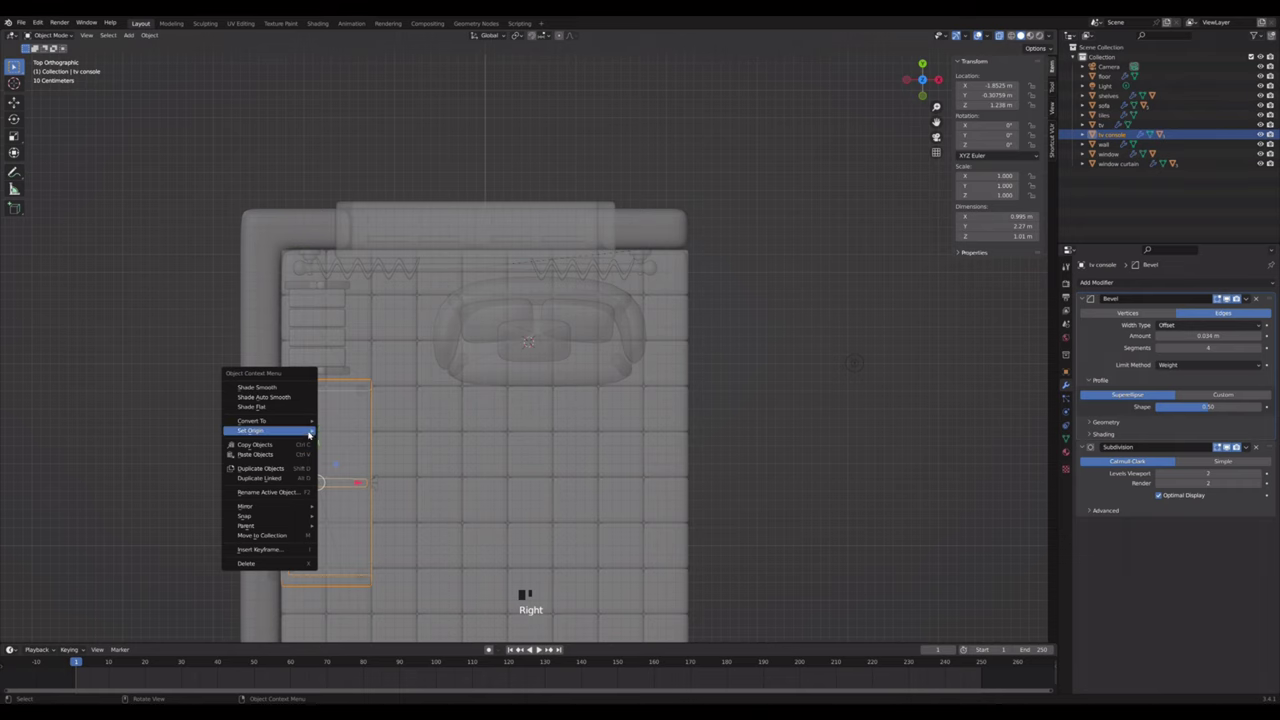
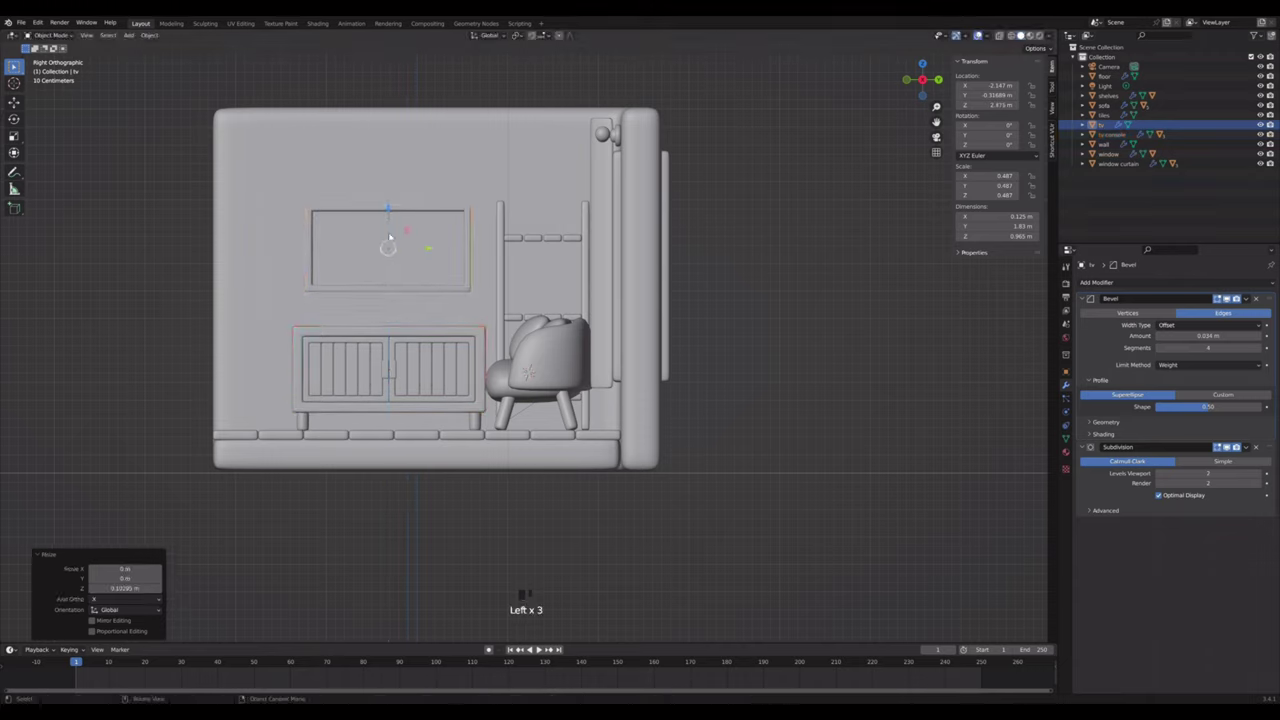
# - Enlarge the shelf unit slightly with closer Array shelf spacing
pyautogui.click(941, 143)
pyautogui.click(607, 295)
pyautogui.press('s')
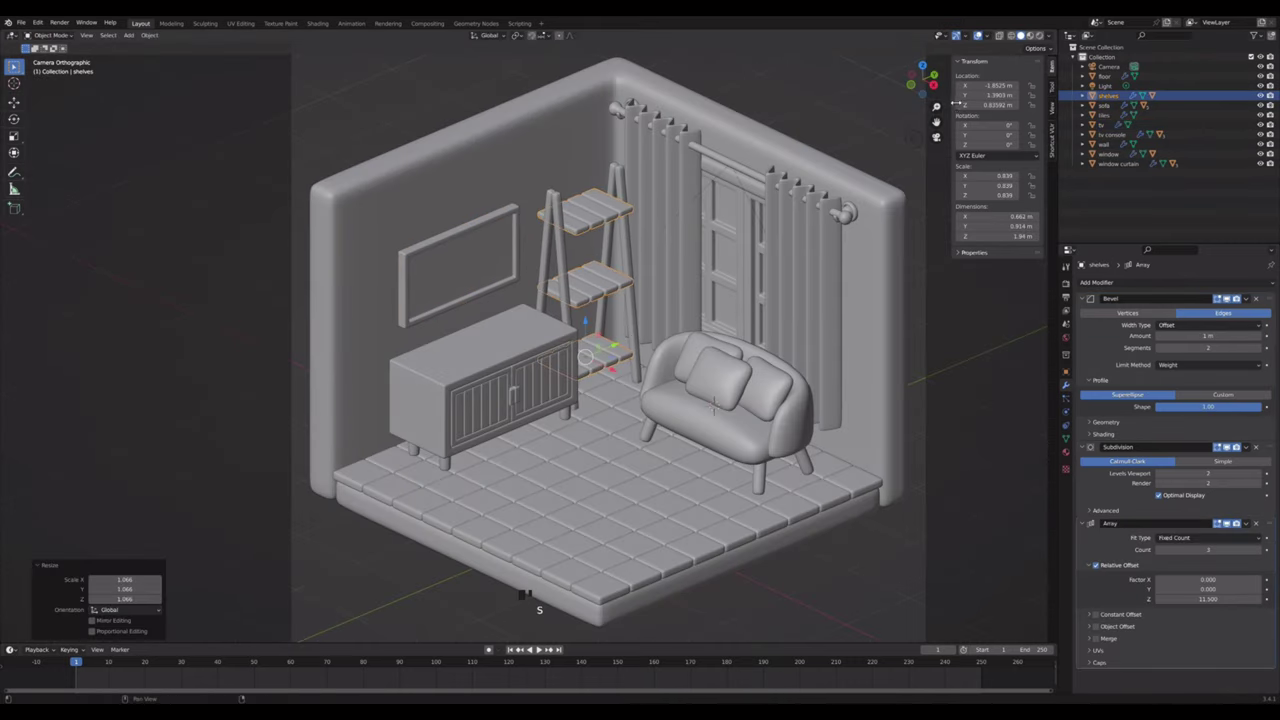
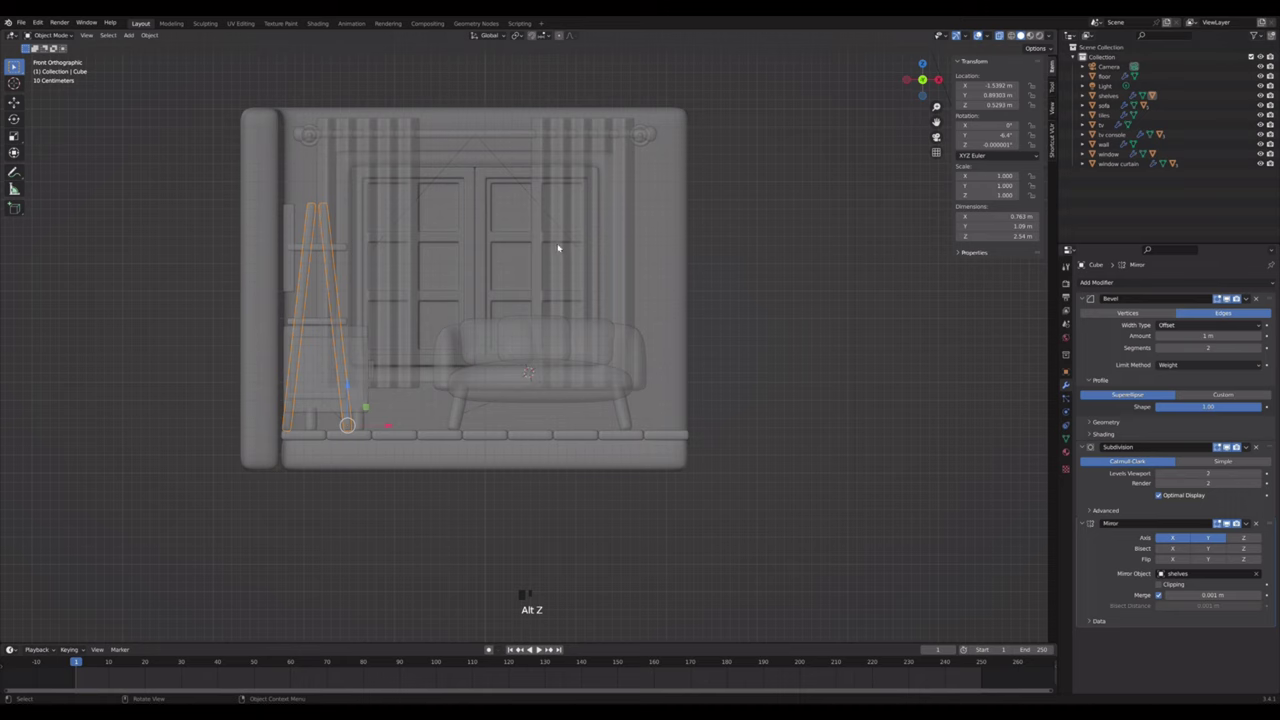
# - Shrink the sofa fractionally
pyautogui.press('r')
pyautogui.press('alt+z')
pyautogui.click(946, 139)
pyautogui.click(995, 383)
pyautogui.click(754, 429)
pyautogui.press('s')
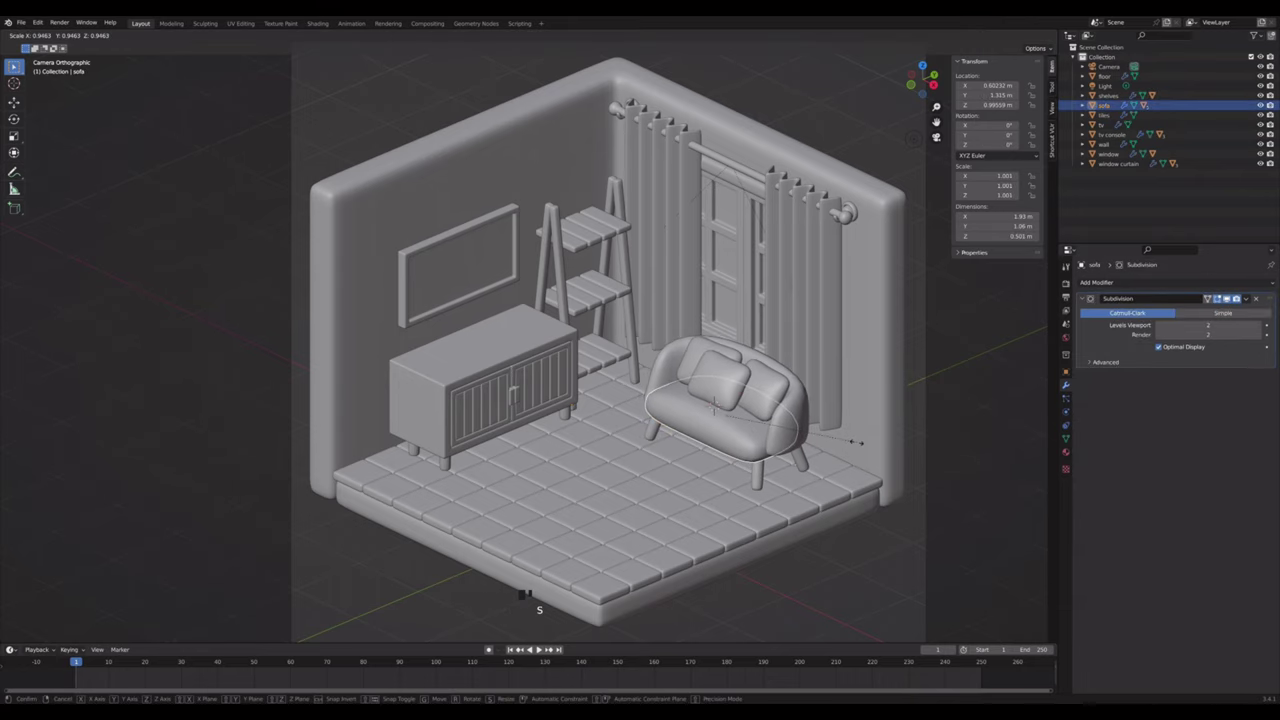
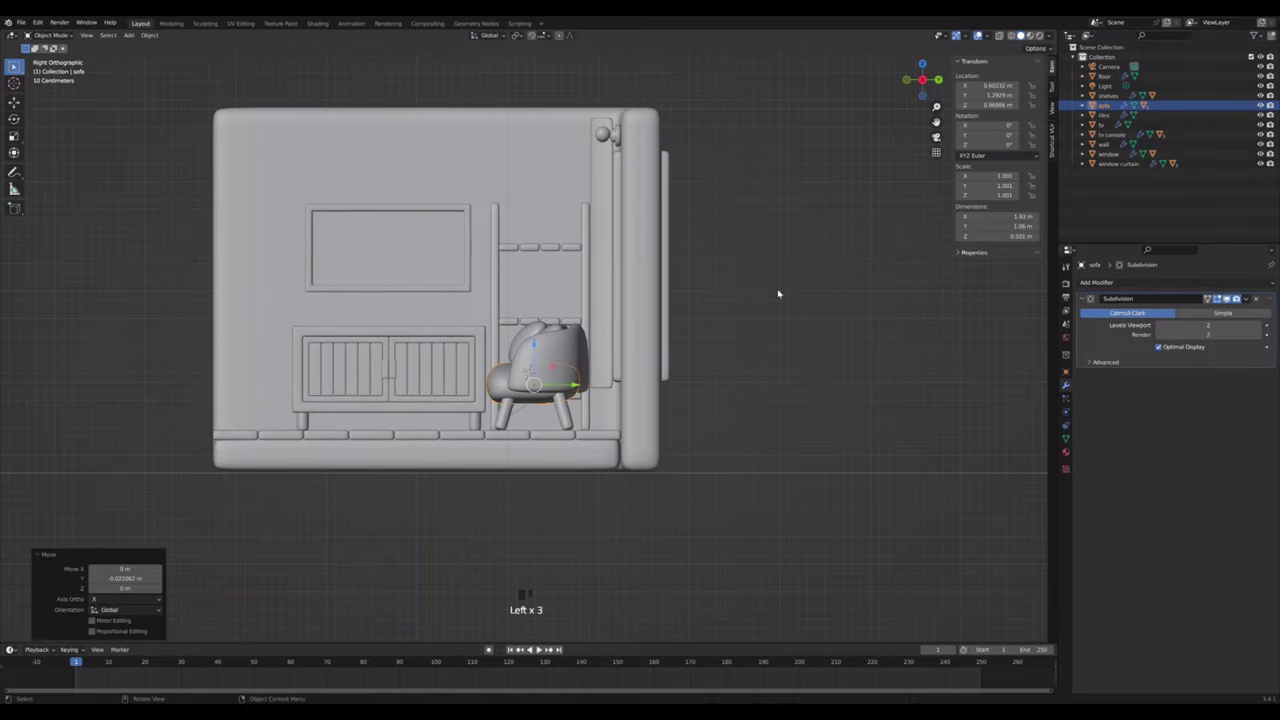
# - Nudge the sofa back toward the rear wall and return to camera view
pyautogui.click(787, 289)
pyautogui.click(941, 141)
pyautogui.click(987, 371)
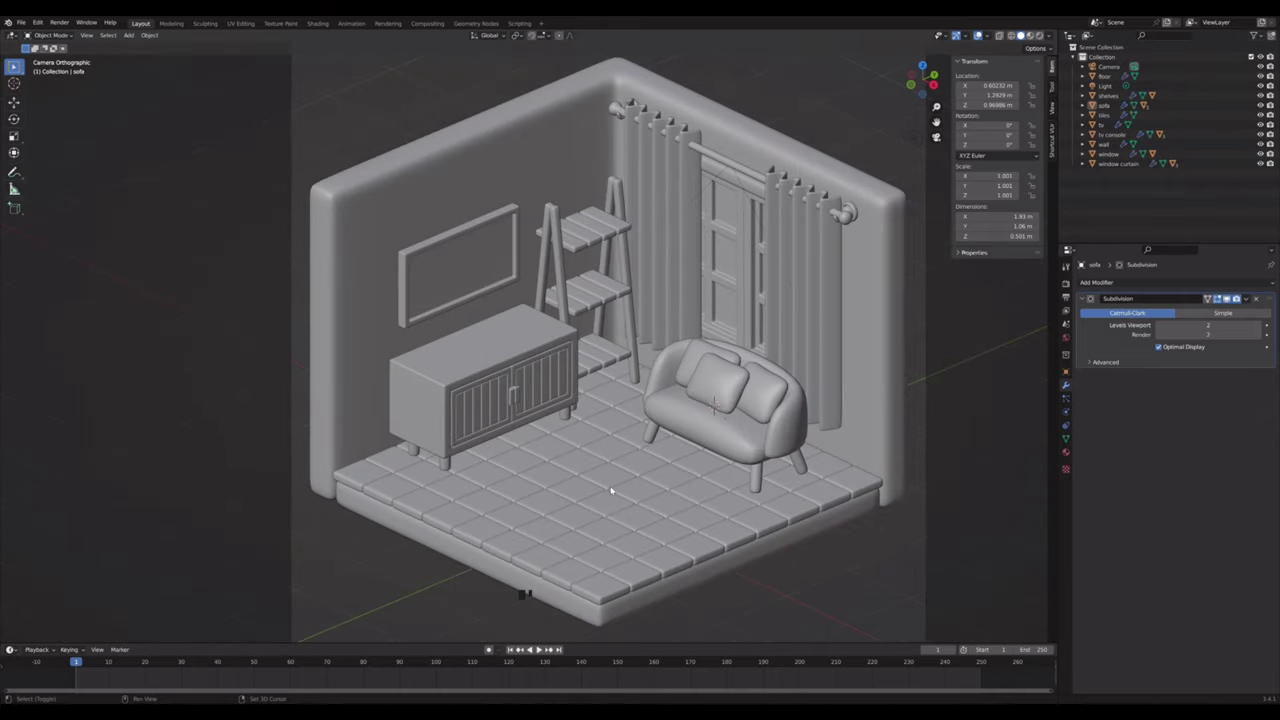
# - Add a circle, extrude and inset it into a thick tabletop with level-2 subdivision and smooth shading
pyautogui.rightClick(616, 488)
pyautogui.press('shift+a')
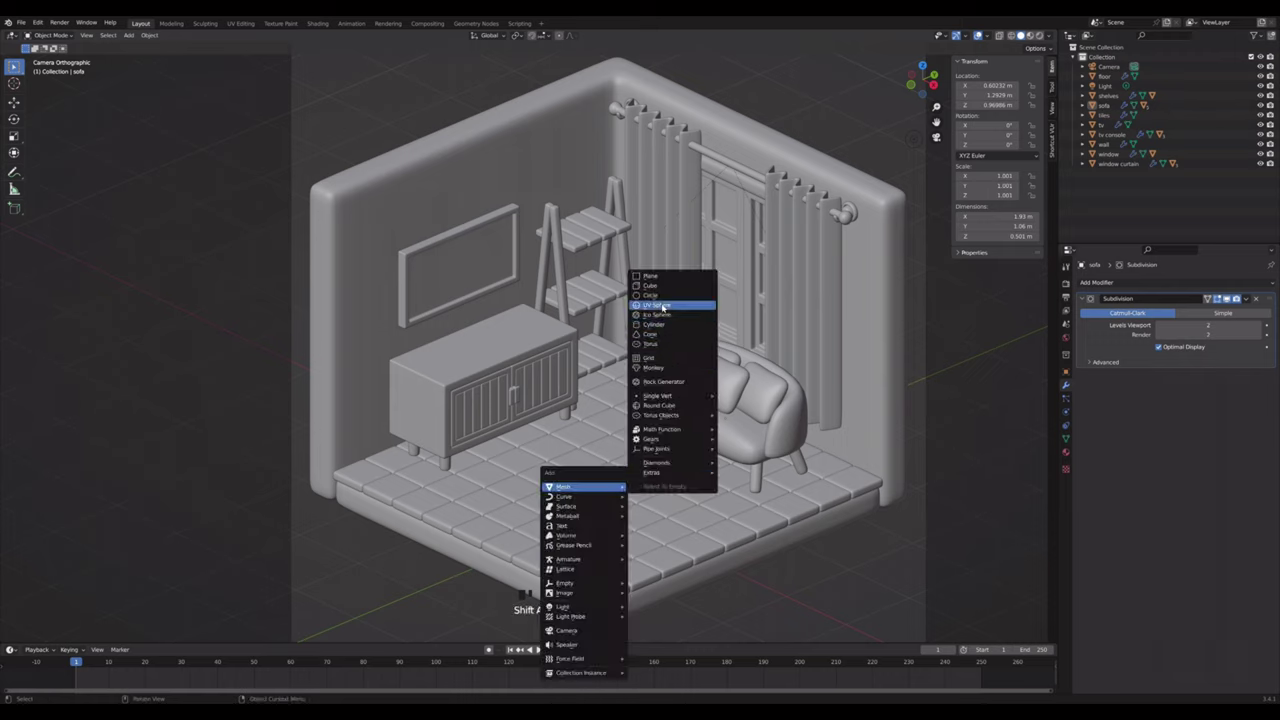
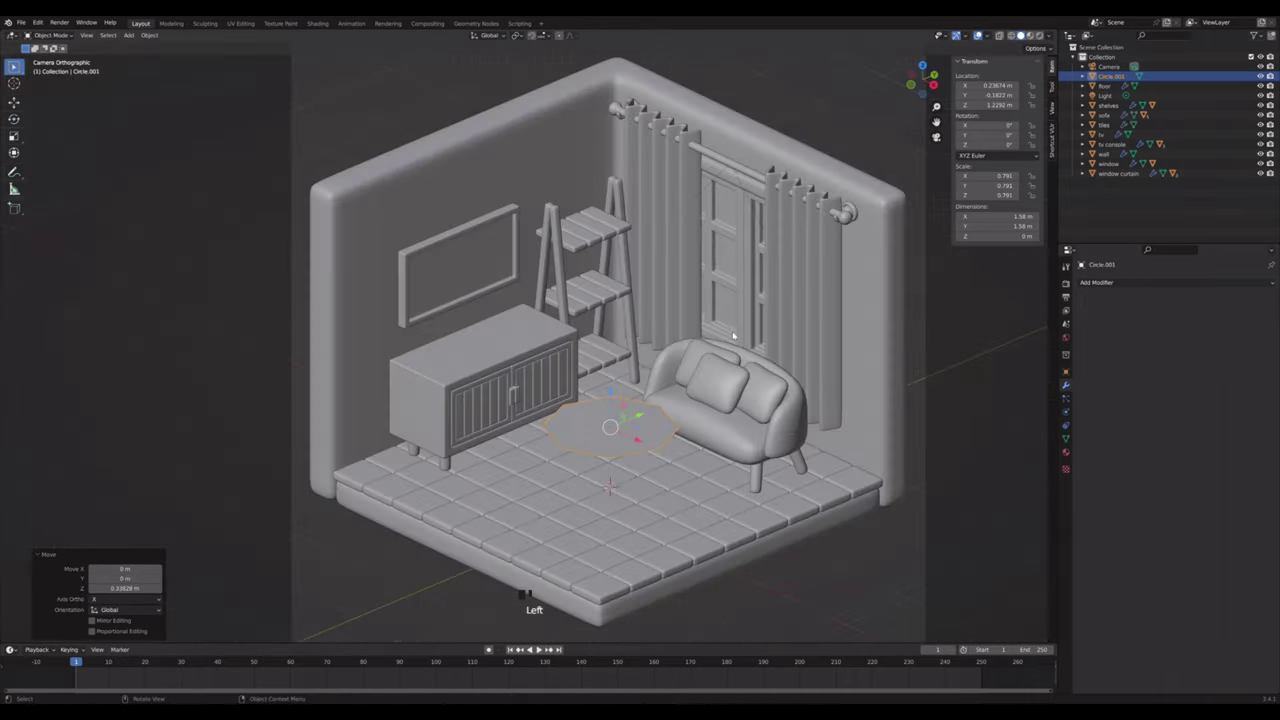
pyautogui.scroll(3)
pyautogui.press('Tab')
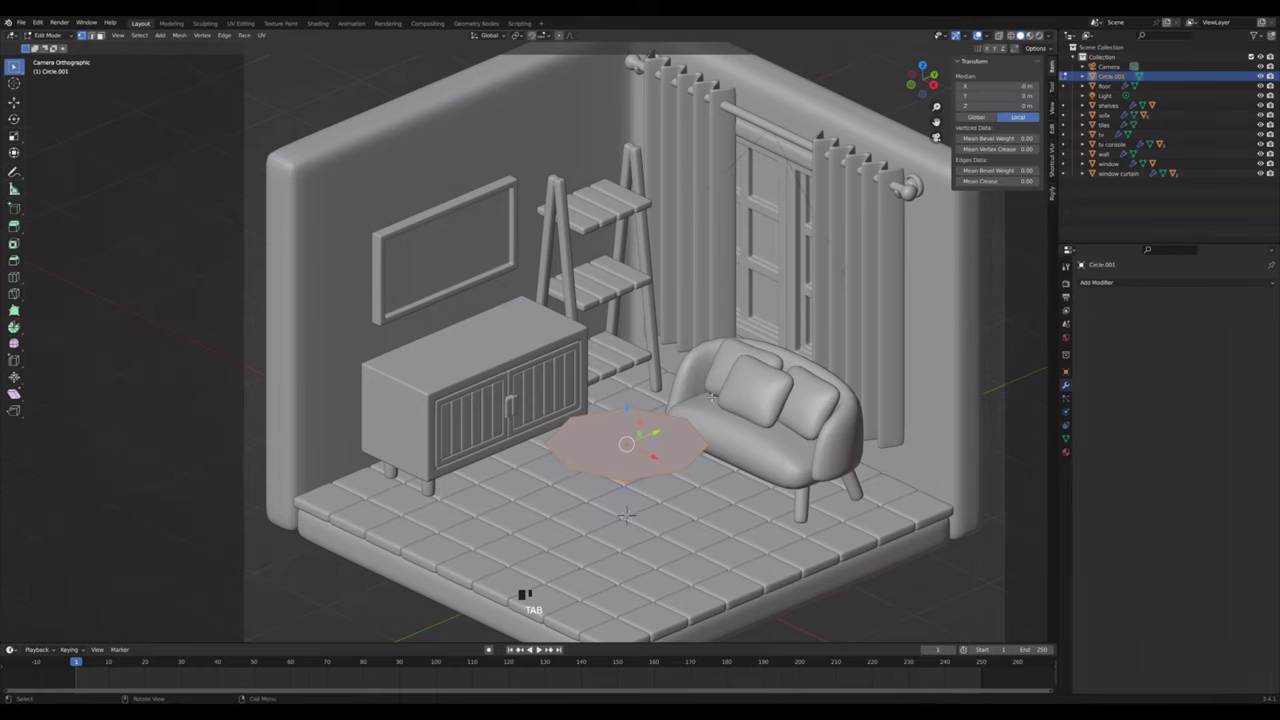
pyautogui.press('e')
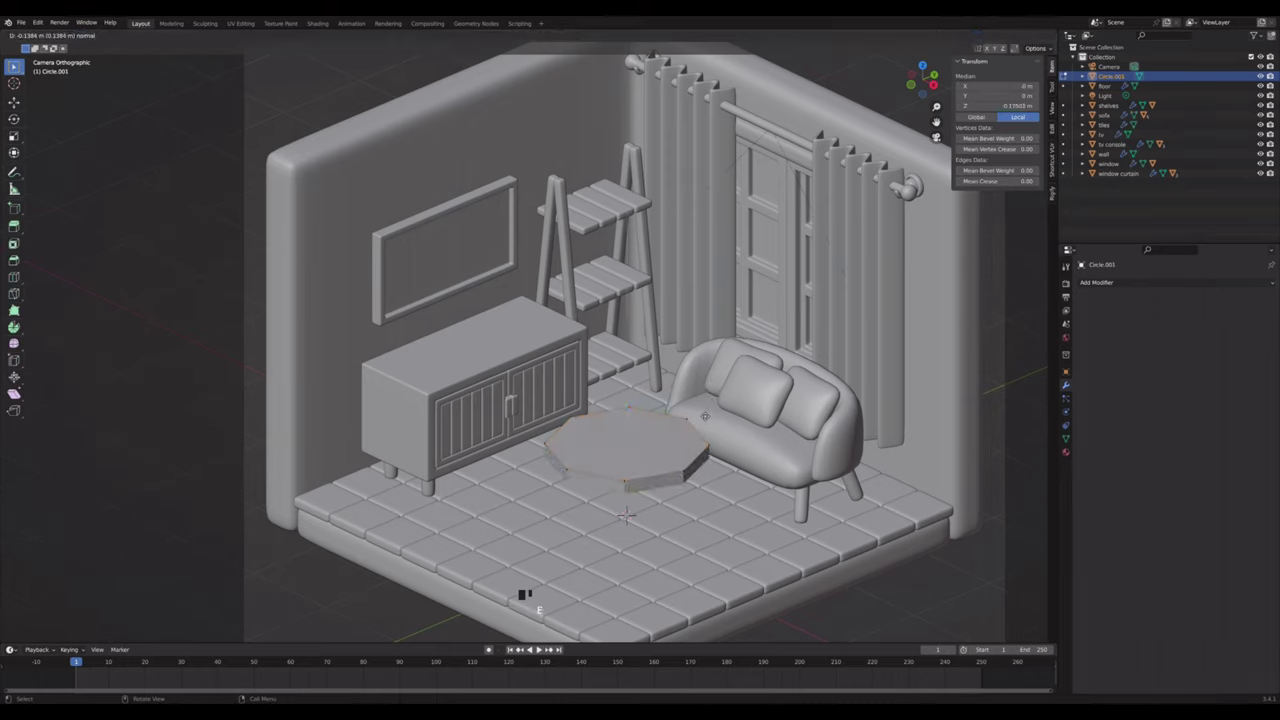
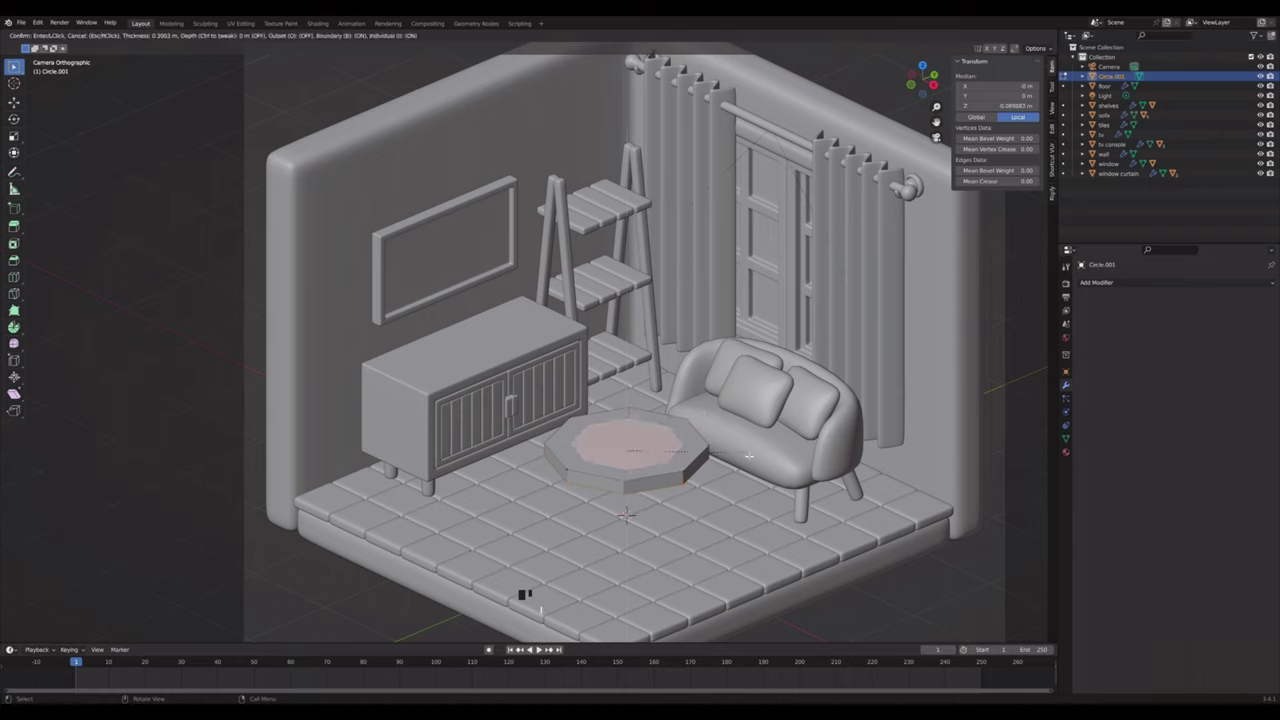
pyautogui.press('Tab')
pyautogui.press('ctrl+2')
pyautogui.rightClick(660, 453)
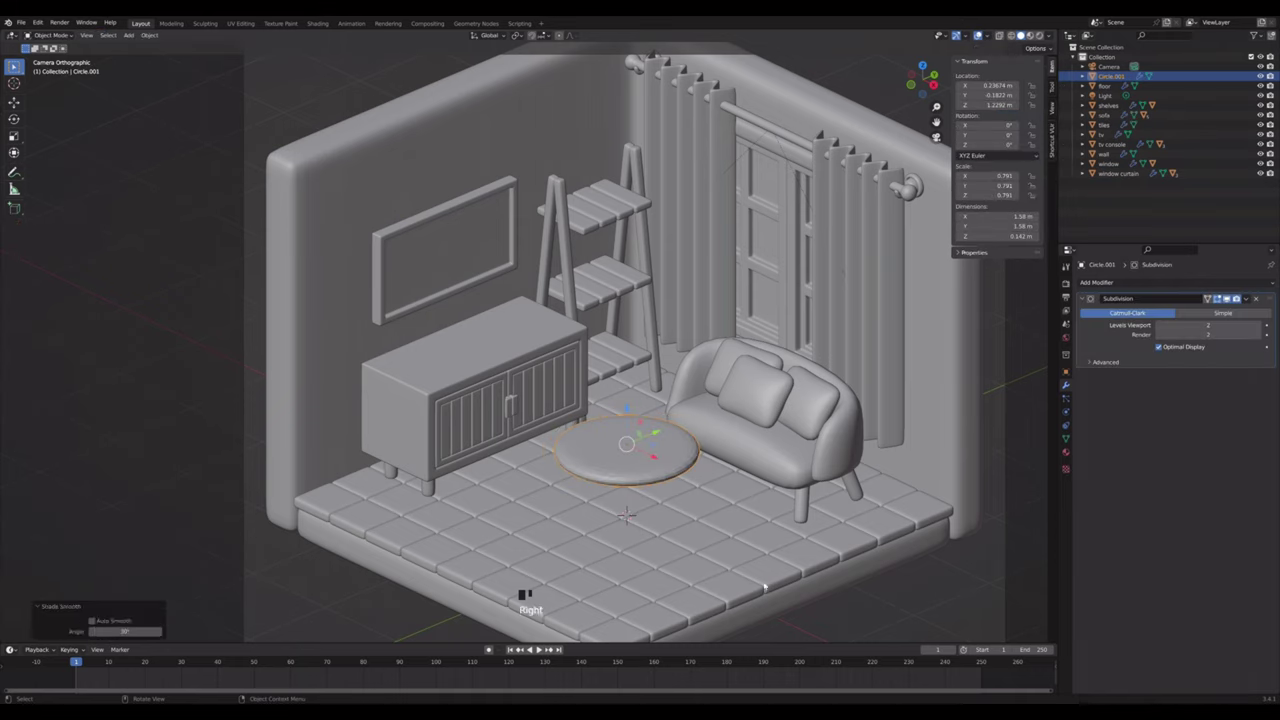
# - Try a loop cut on the tabletop and undo it
pyautogui.press('Tab')
pyautogui.press('ctrl+r')
pyautogui.press('Tab')
pyautogui.press('ctrl+z')
pyautogui.press('ctrl+z')
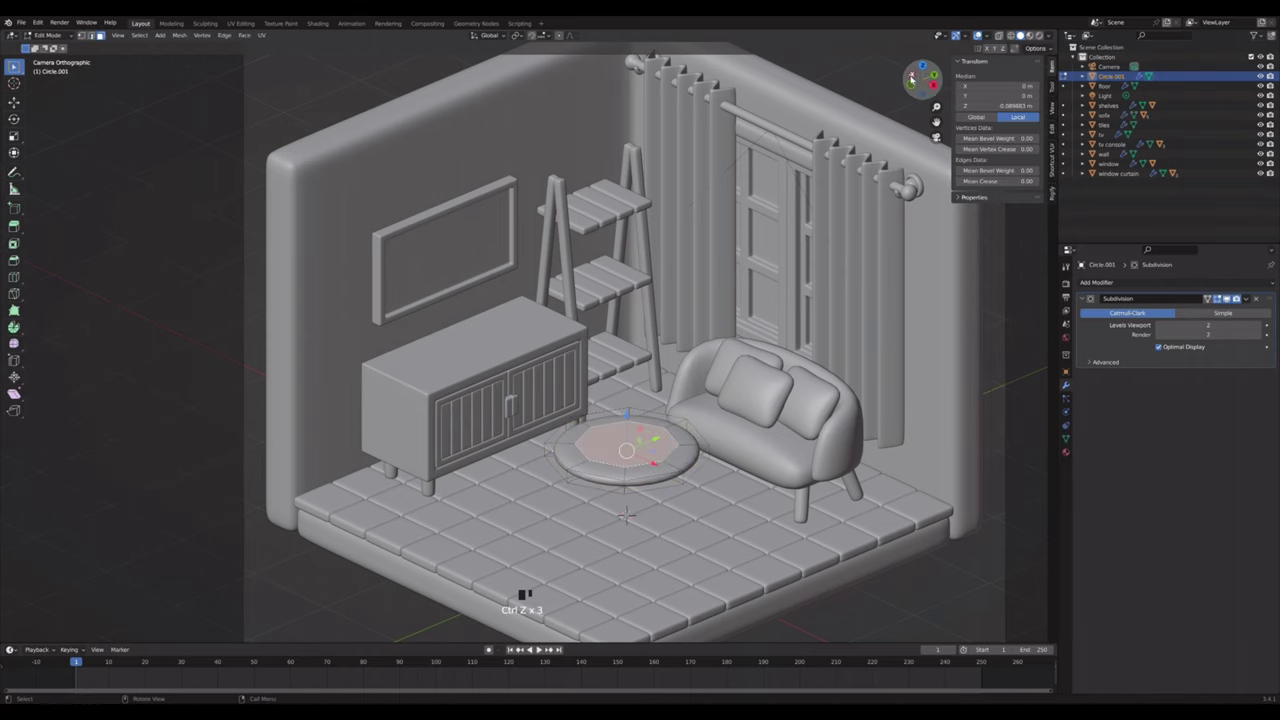
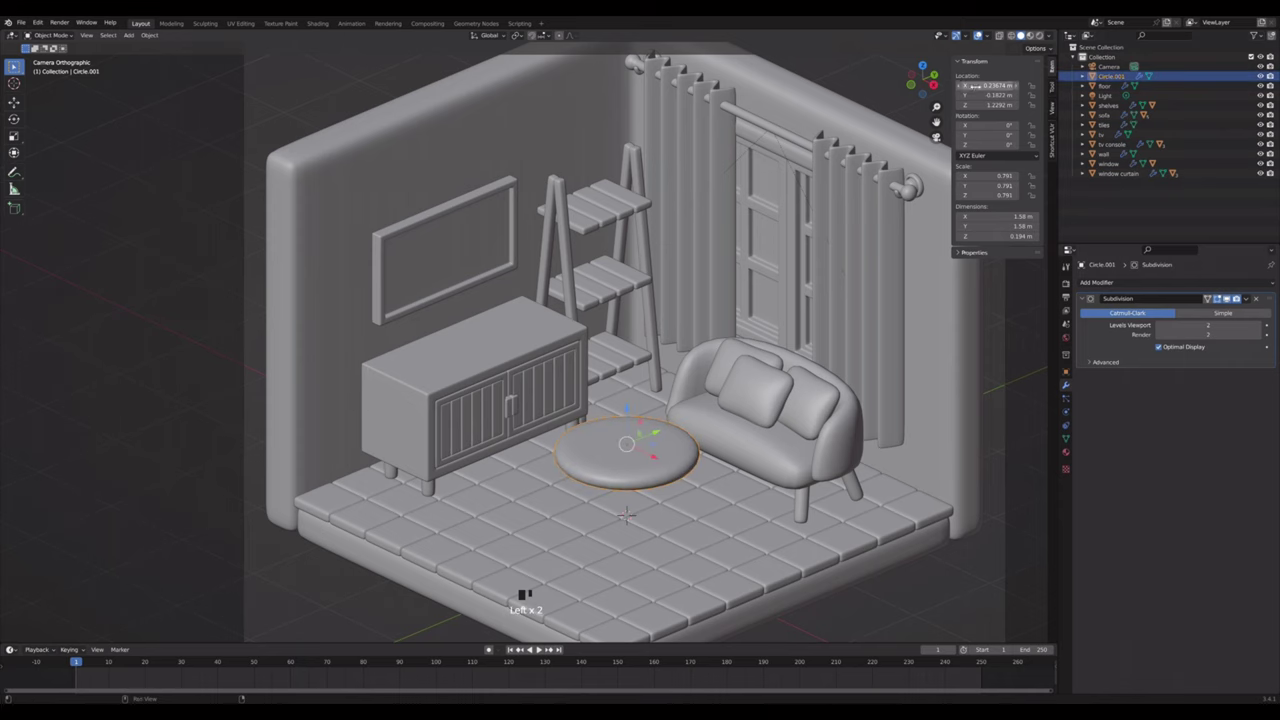
# - Raise the tabletop and move it in front of the sofa from top view
pyautogui.click(928, 65)
pyautogui.click(548, 473)
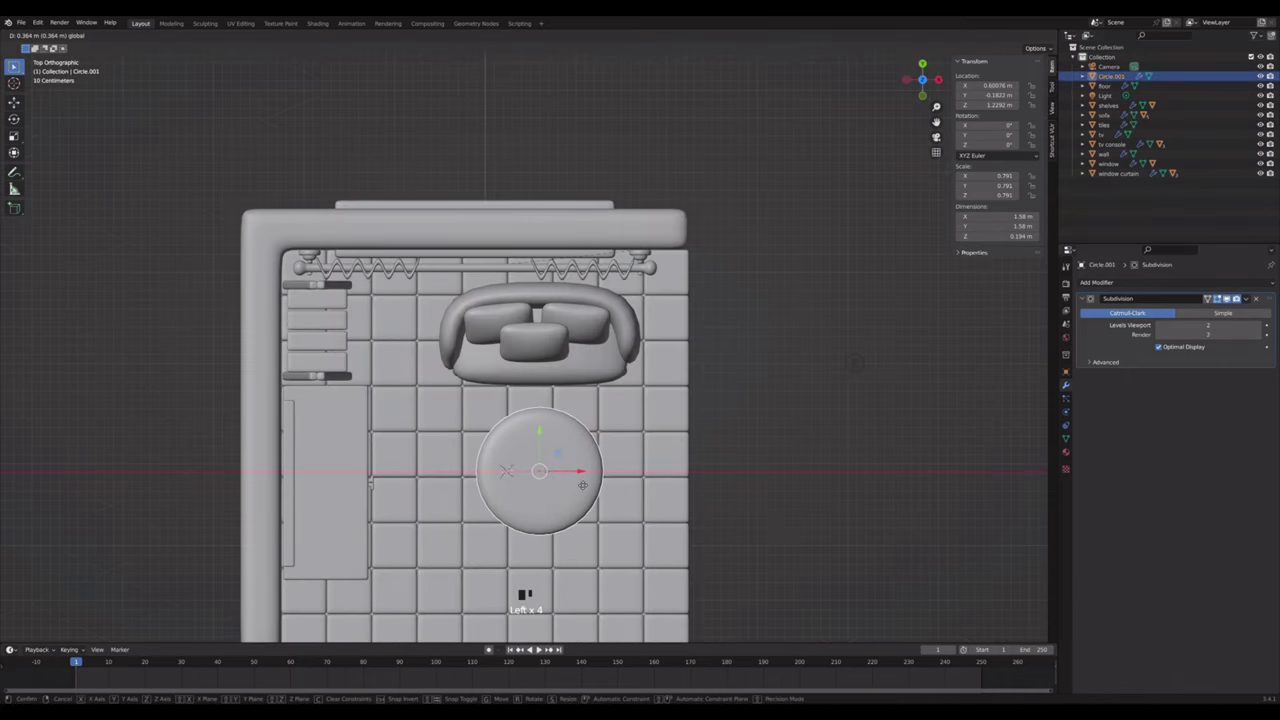
pyautogui.click(943, 137)
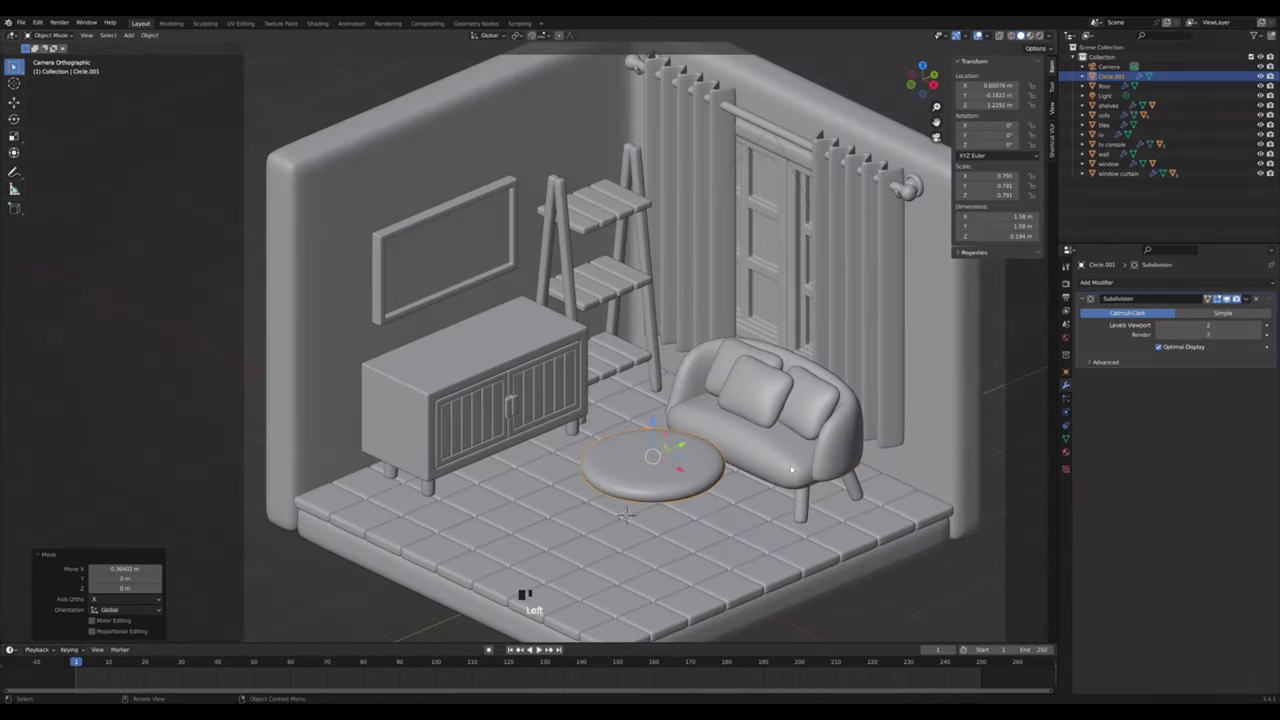
# - Duplicate a cylinder leg under the tabletop, mirrored around Circle.001 into four legs
pyautogui.click(805, 511)
pyautogui.press('shift+d')
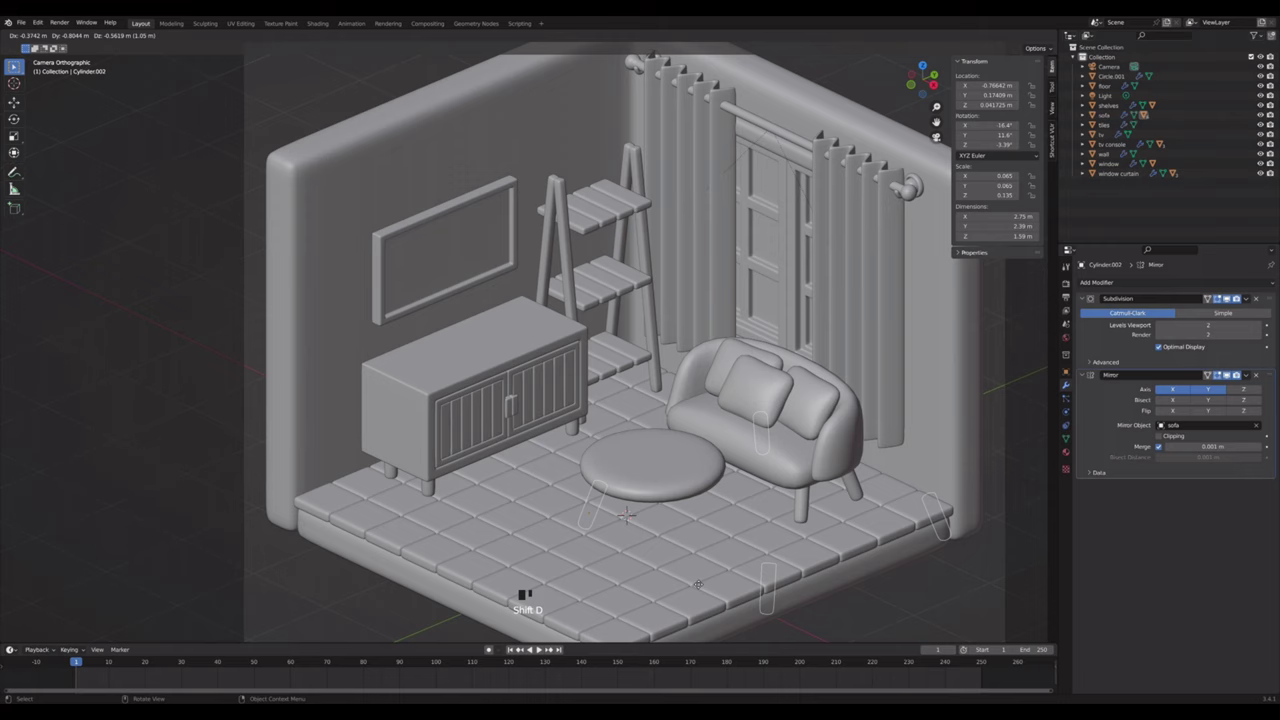
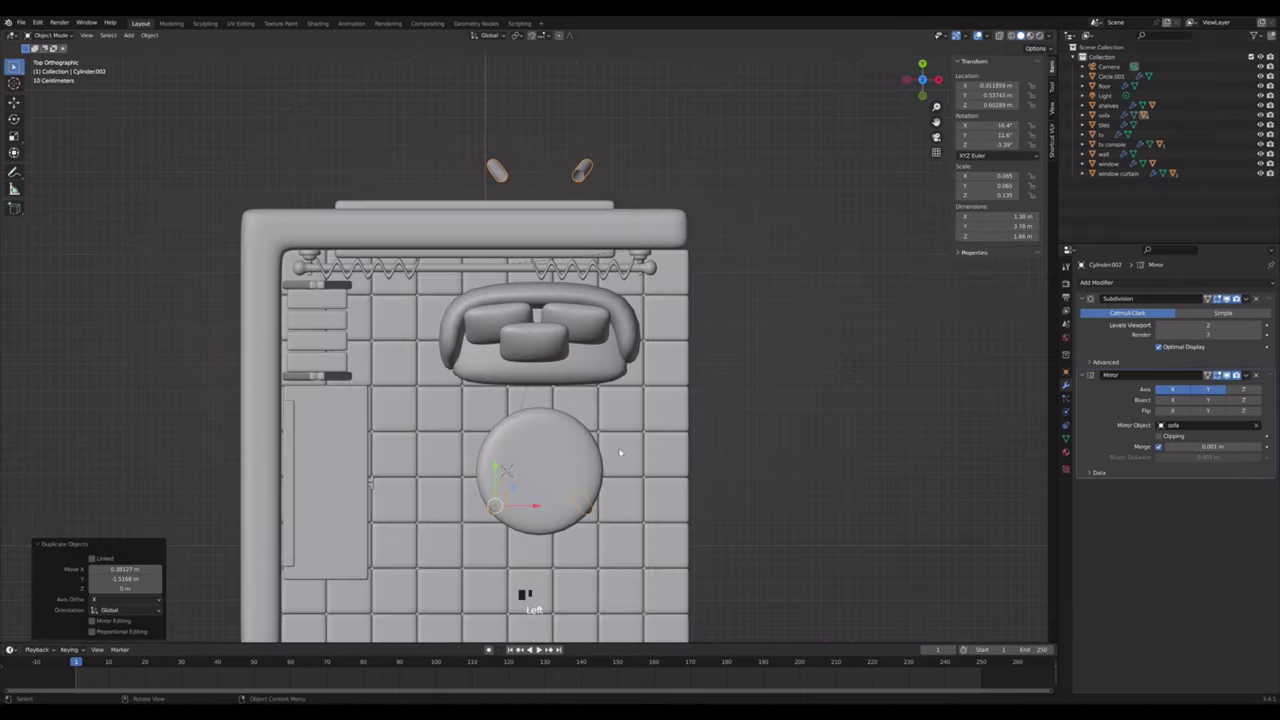
pyautogui.press('g')
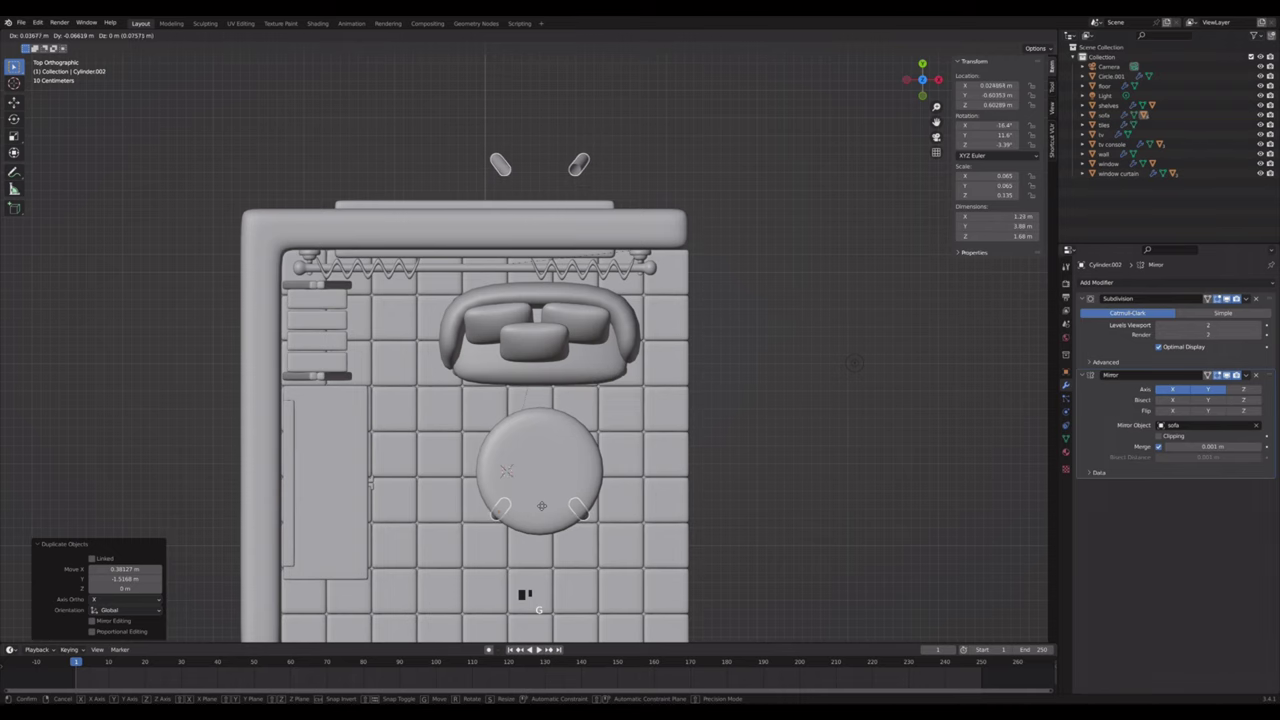
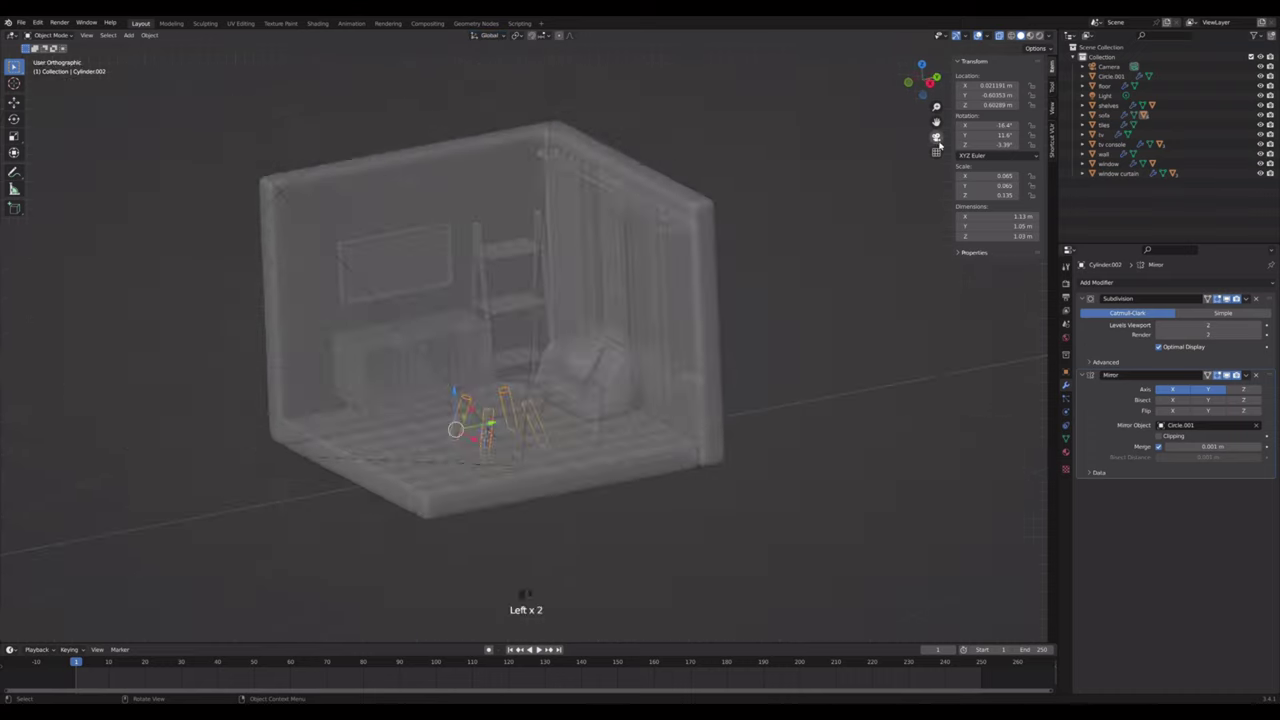
pyautogui.press('alt+z')
pyautogui.click(981, 597)
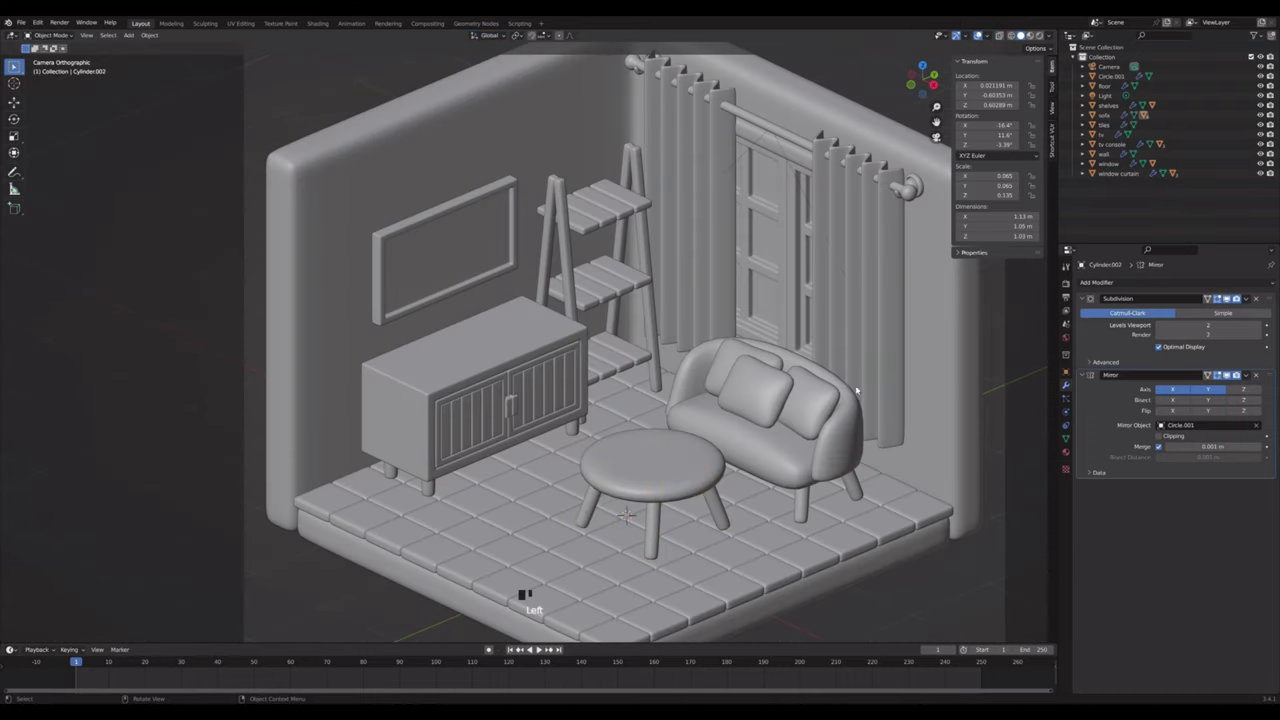
# - Reposition the coffee table in front of the sofa from camera view
pyautogui.scroll(-3)
pyautogui.click(664, 465)
pyautogui.click(637, 494)
pyautogui.click(642, 449)
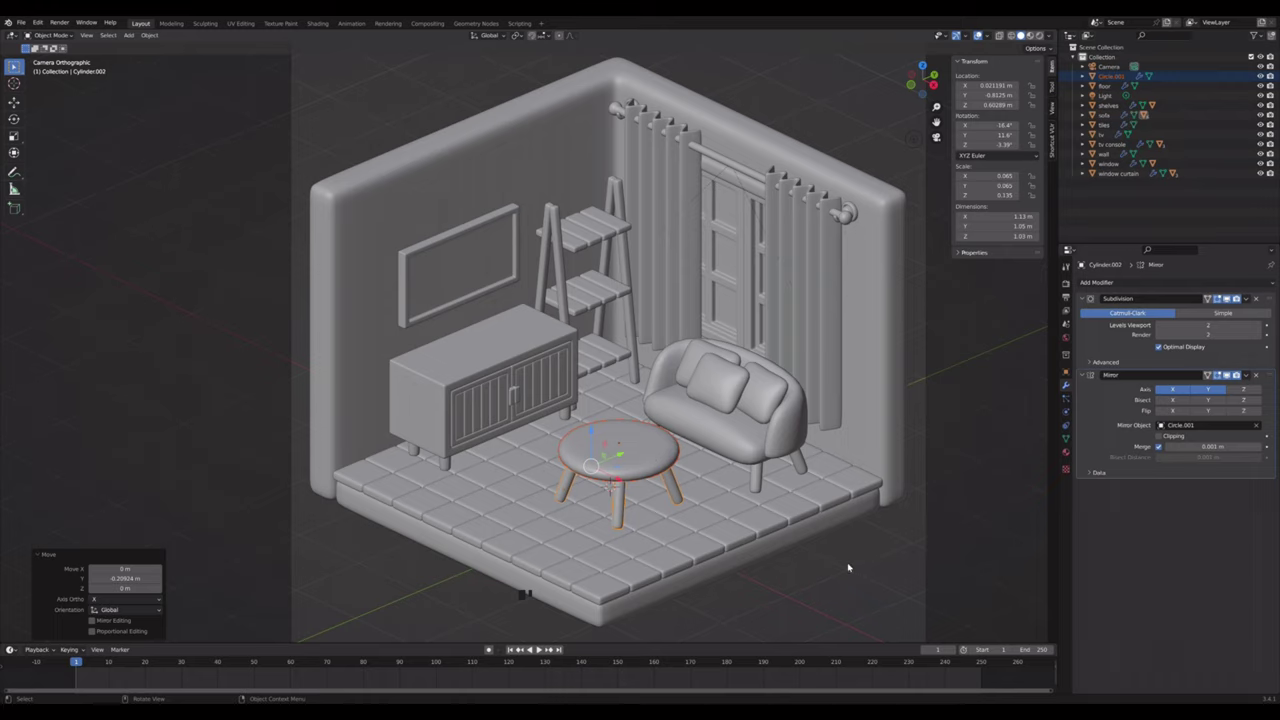
pyautogui.click(853, 565)
pyautogui.click(648, 432)
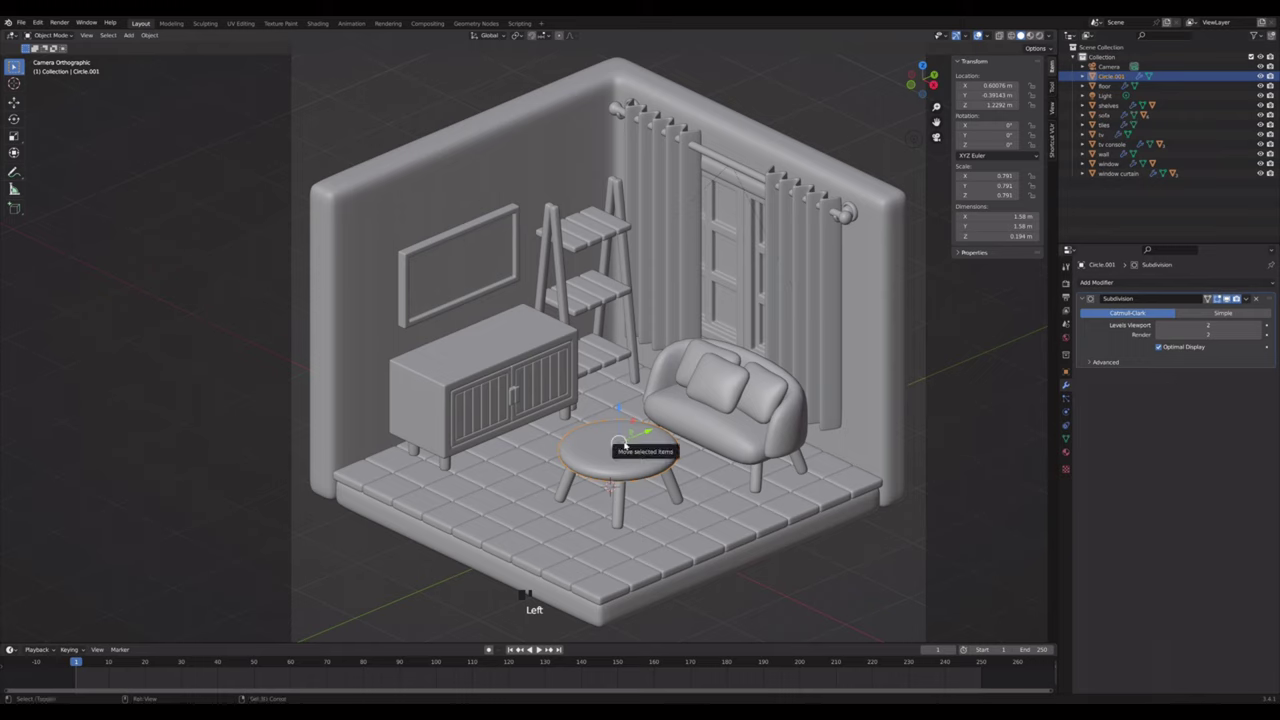
# - Add a plane at the tabletop cursor and subdivide it in Edit Mode
pyautogui.press('shift+s')
pyautogui.press('shift+a')
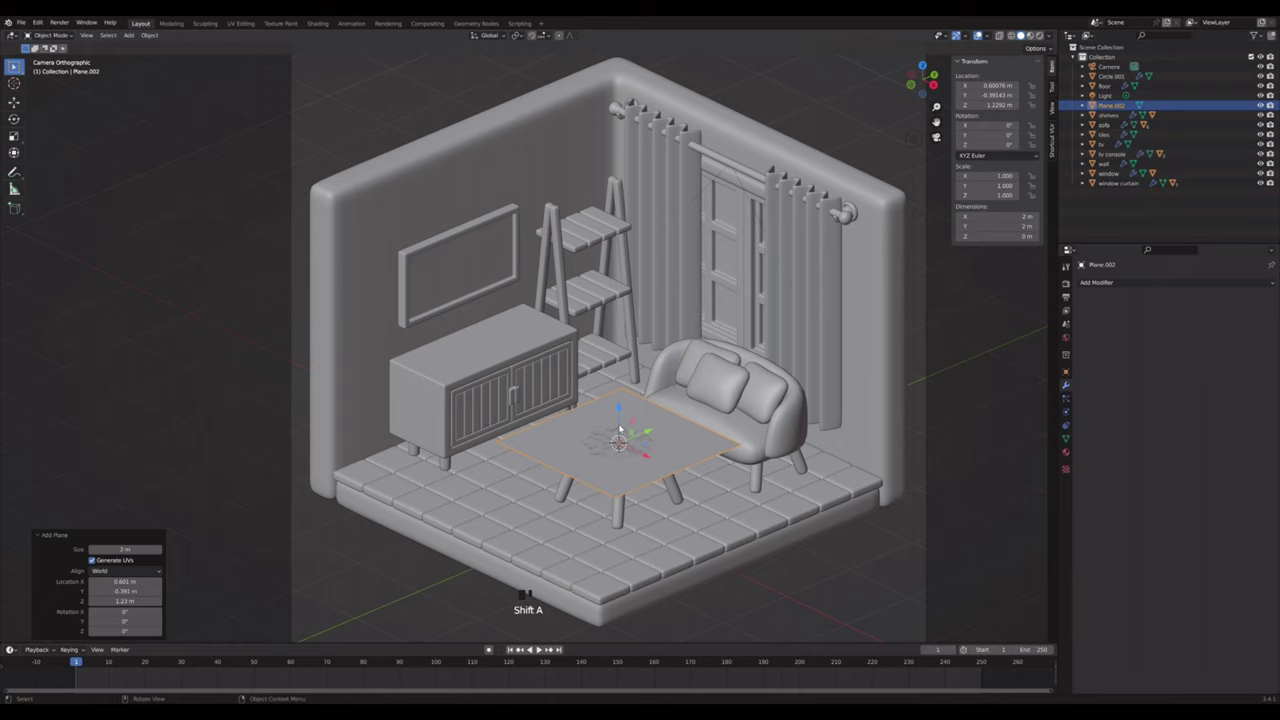
pyautogui.press('Tab')
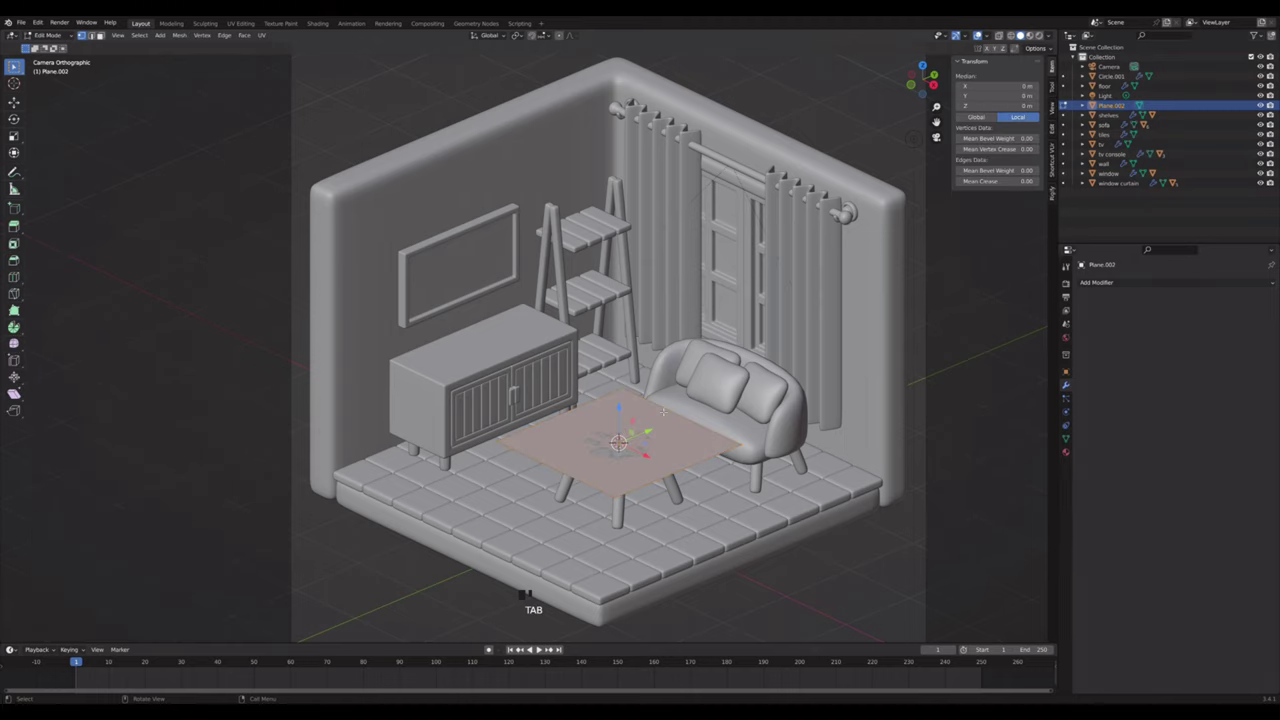
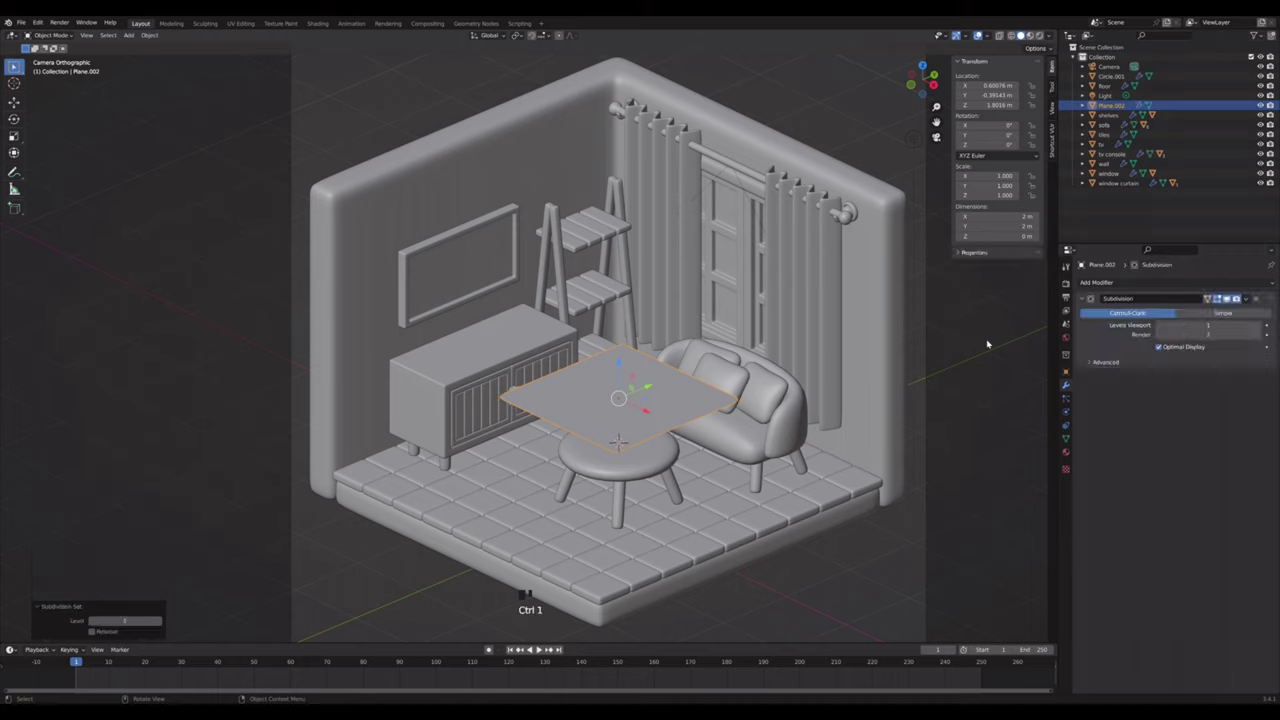
# - Give the raised plane Cloth physics with self collisions enabled
pyautogui.moveTo(1166, 337); pyautogui.dragTo(1072, 407)
pyautogui.moveTo(1146, 306); pyautogui.dragTo(1184, 559)
pyautogui.scroll(-3)
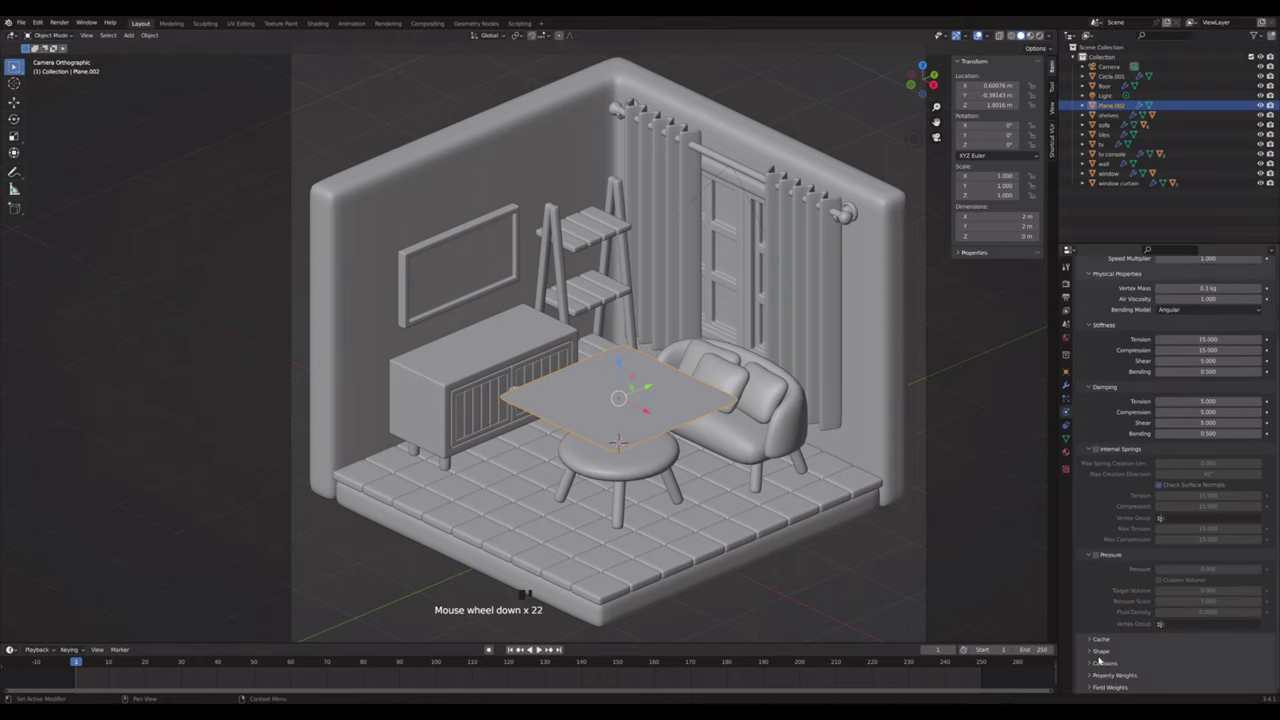
pyautogui.moveTo(1104, 668); pyautogui.dragTo(1118, 644)
pyautogui.scroll(-3)
pyautogui.click(1105, 647)
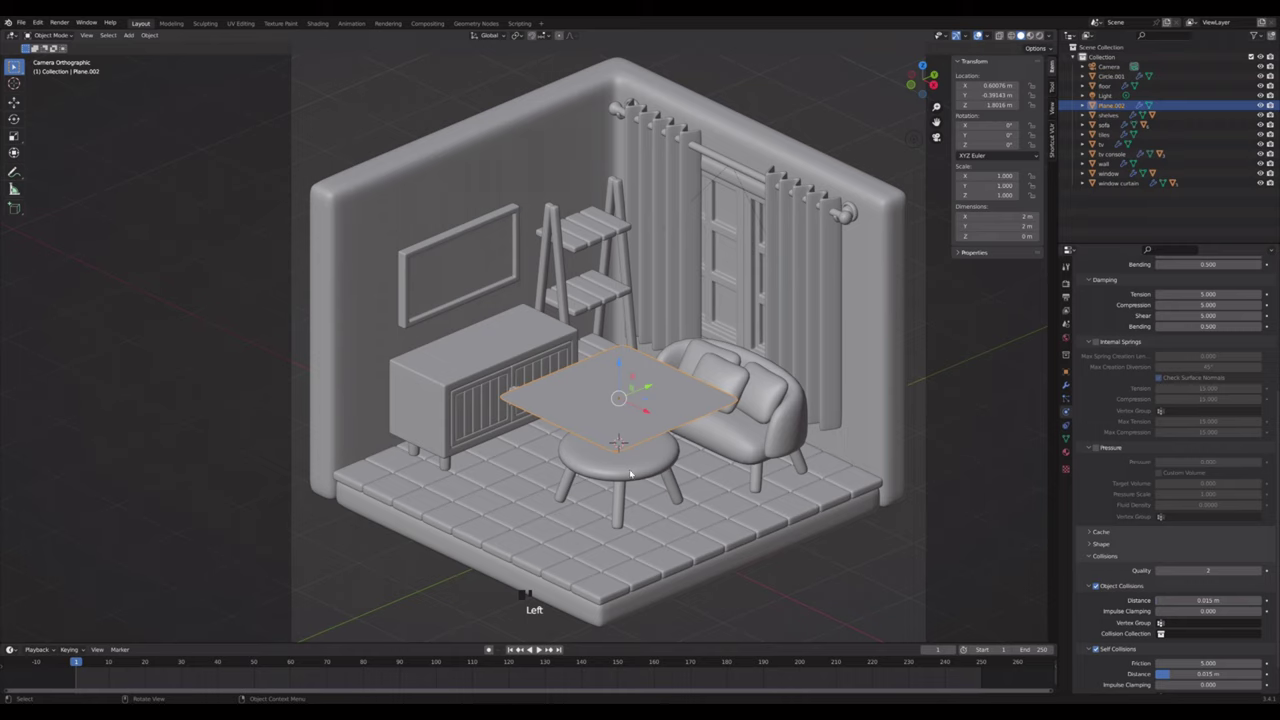
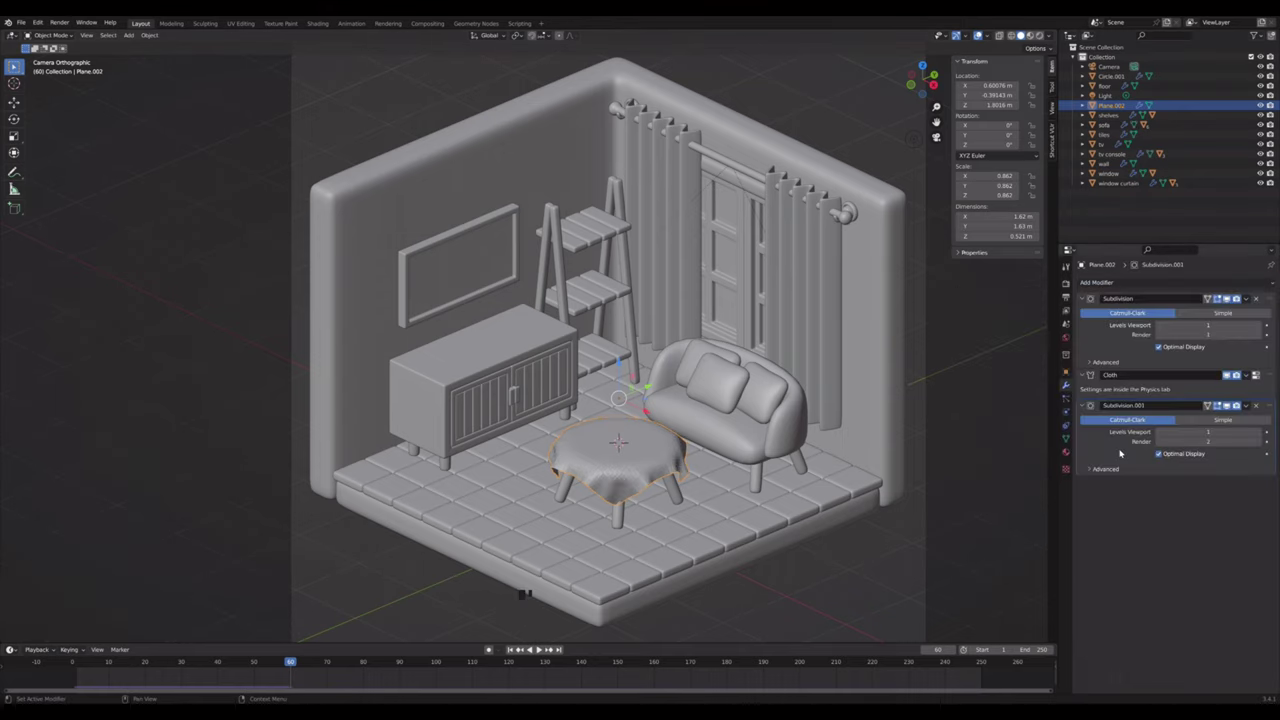
# - Thicken the tablecloth with a 0.1 m Solidify above the subdivision, rotate it and replay the drape
pyautogui.moveTo(1231, 372); pyautogui.dragTo(1186, 545)
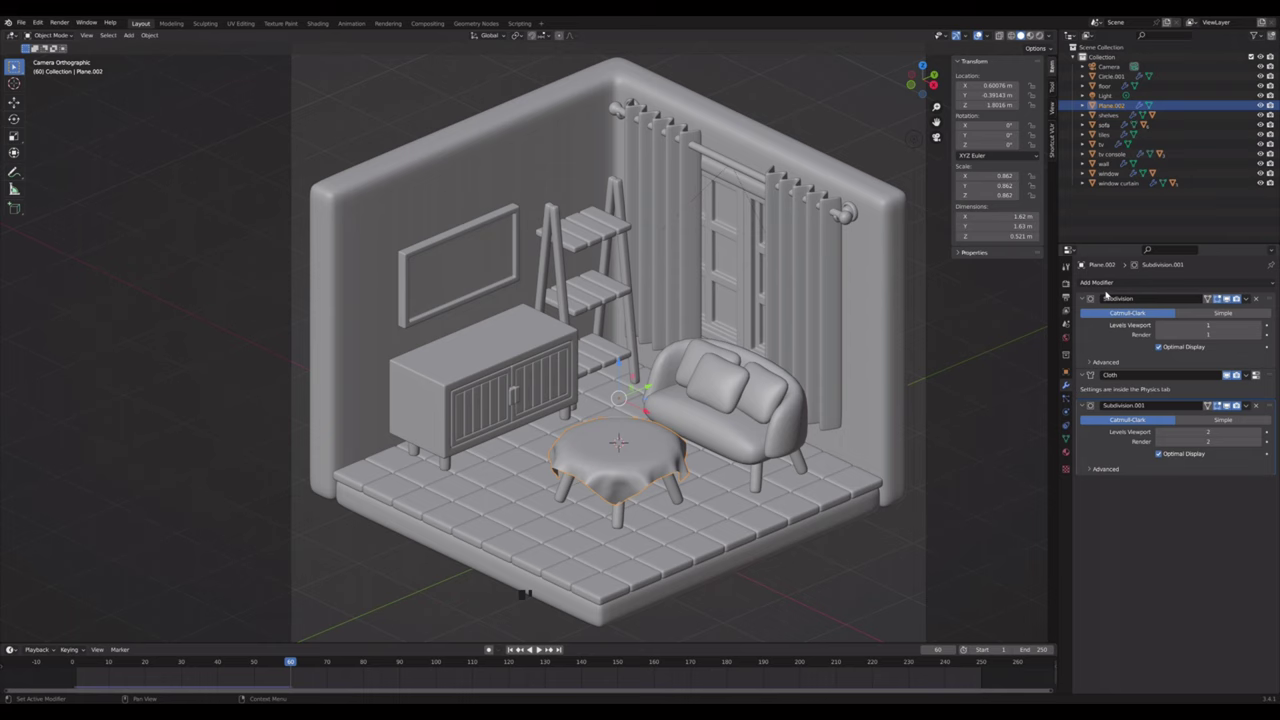
pyautogui.moveTo(1124, 283); pyautogui.dragTo(1231, 372)
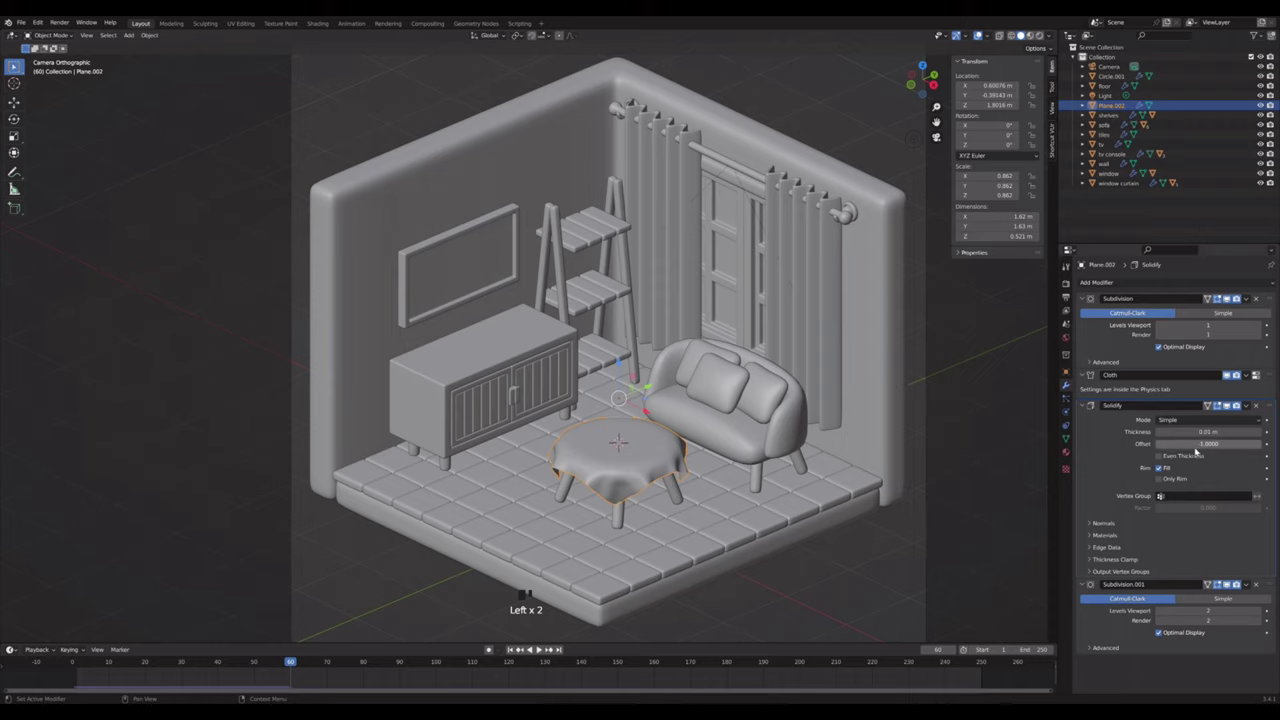
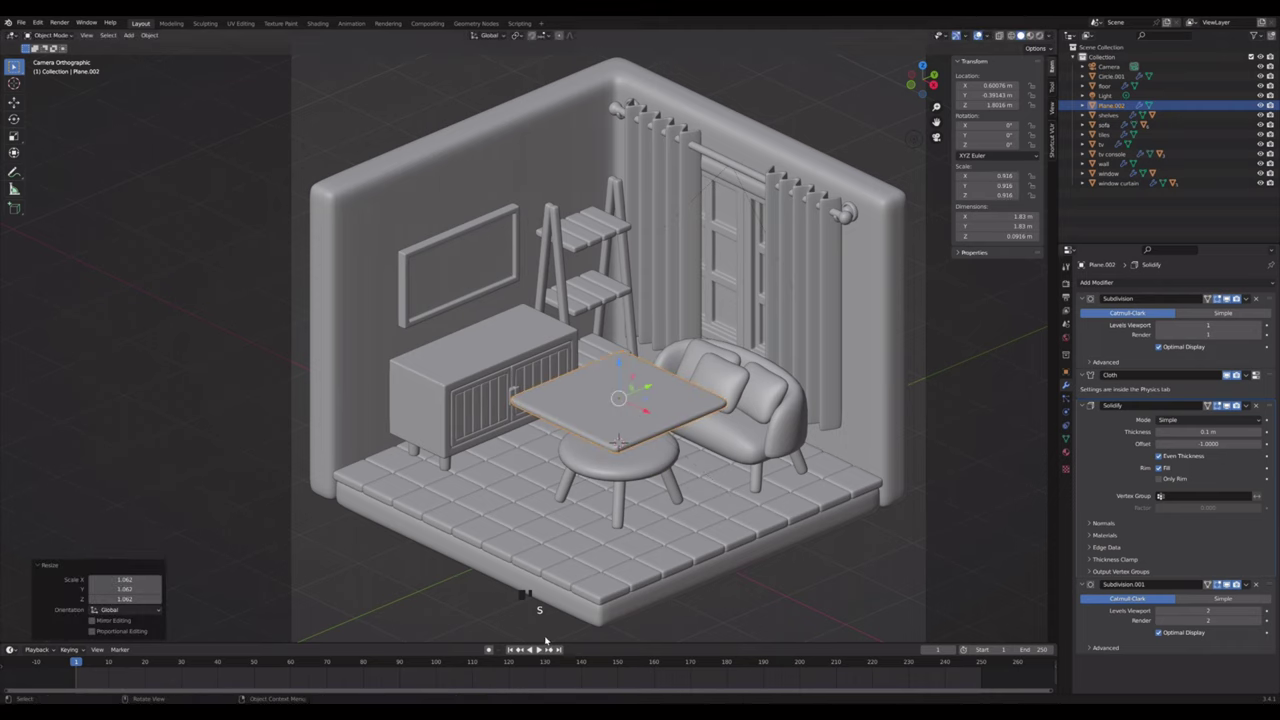
pyautogui.click(544, 654)
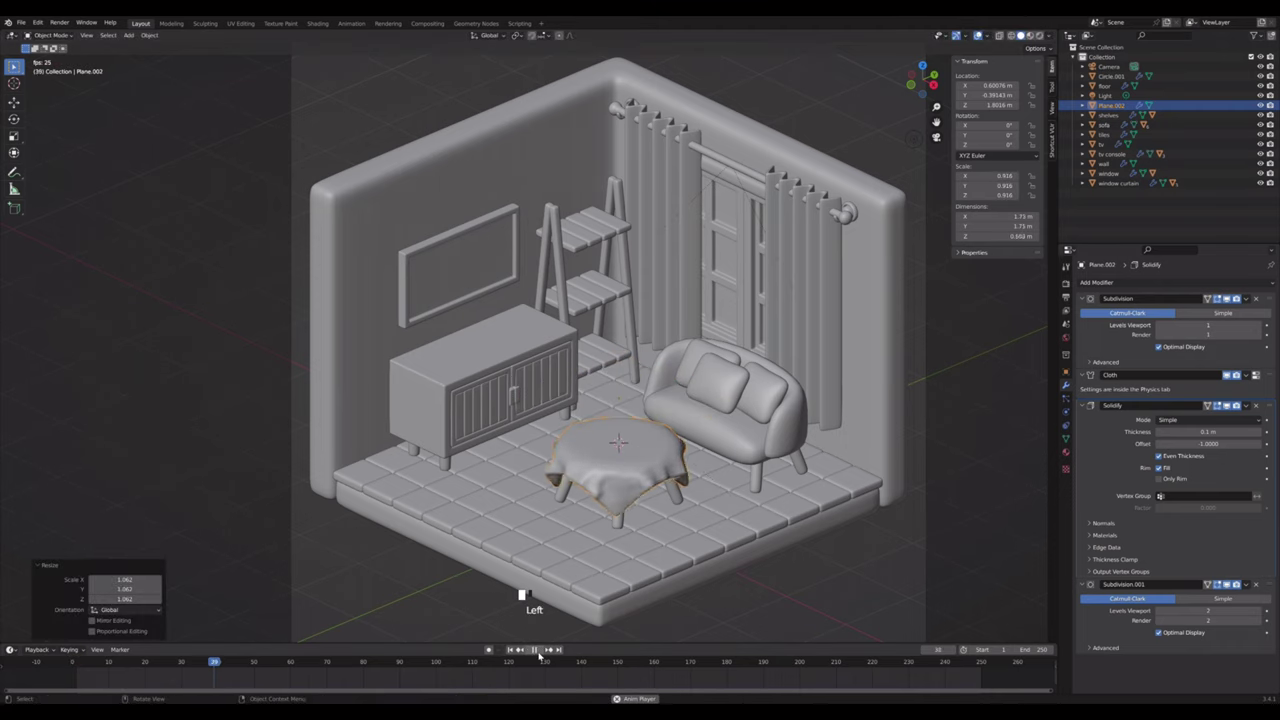
pyautogui.moveTo(544, 654); pyautogui.dragTo(693, 484)
pyautogui.click(1231, 372)
pyautogui.press('r')
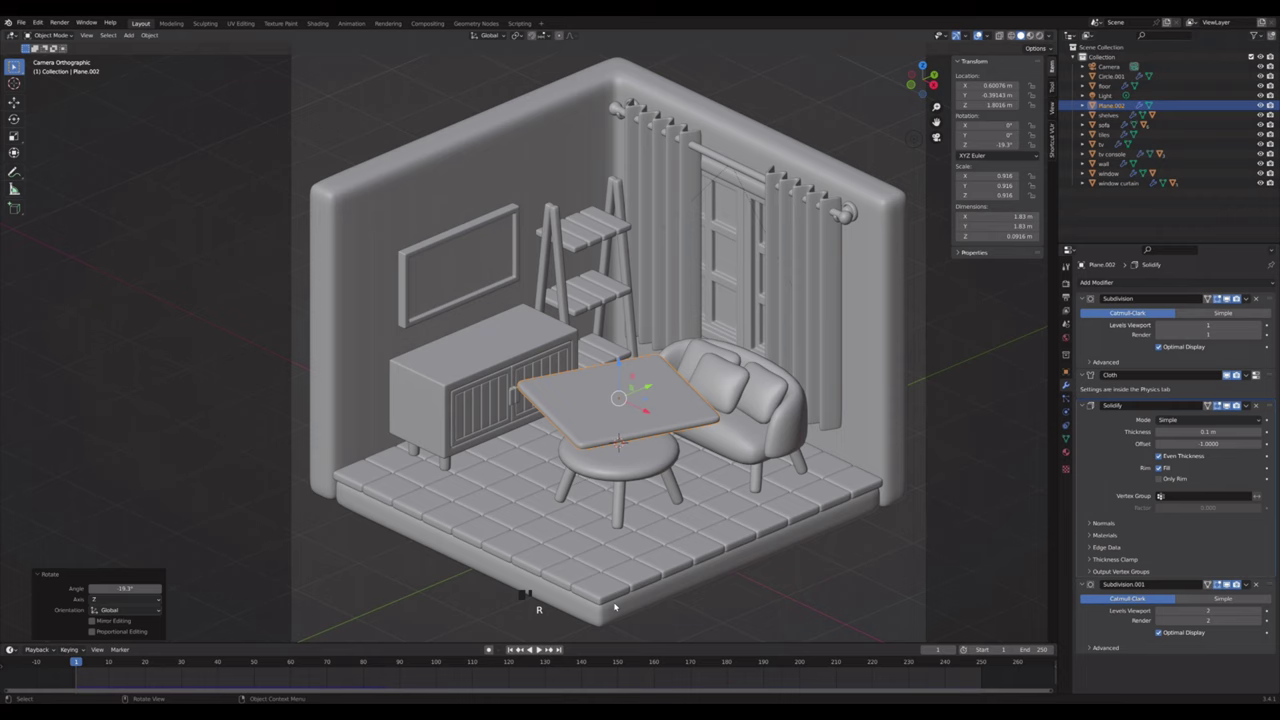
pyautogui.click(1231, 372)
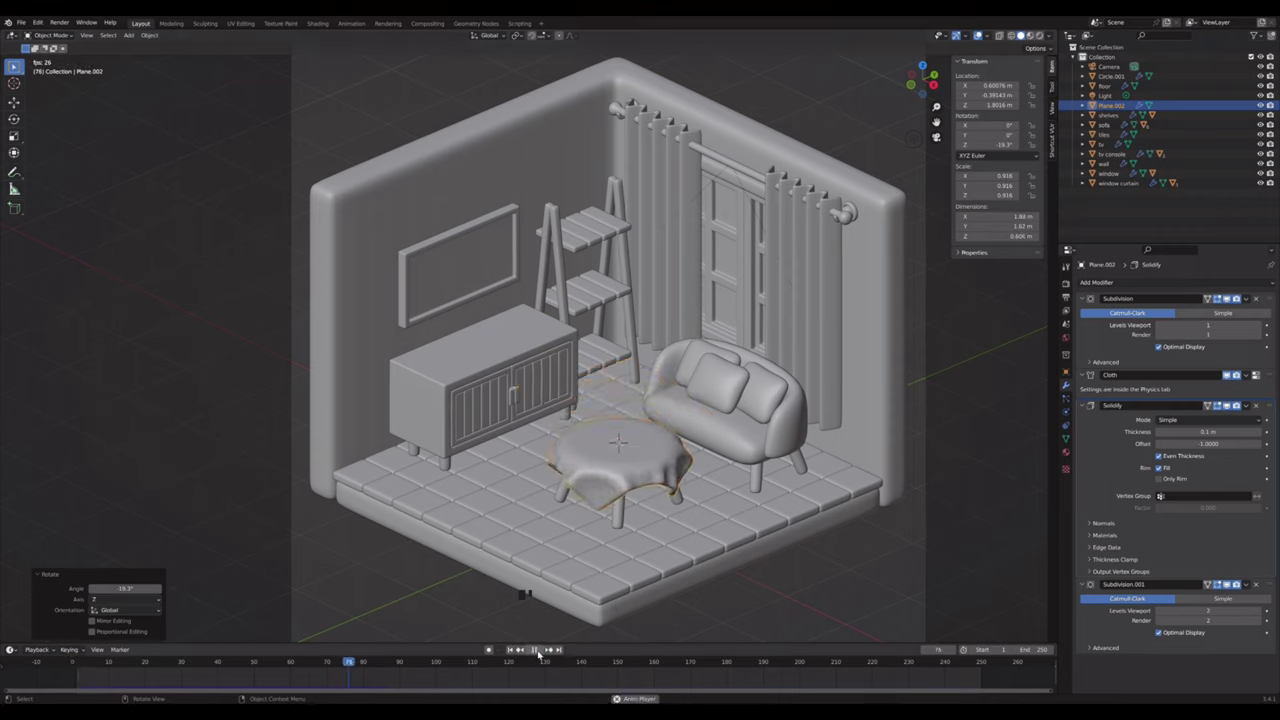
pyautogui.click(1231, 372)
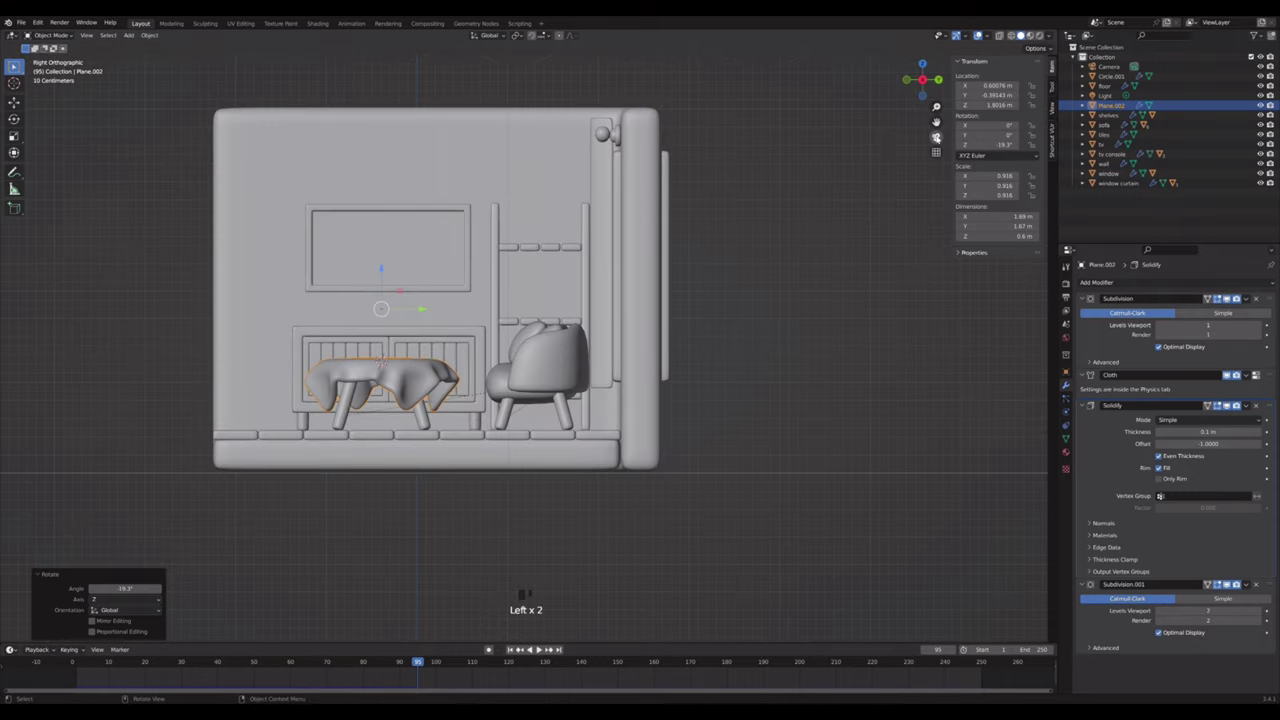
pyautogui.click(1231, 372)
# - Shade the tablecloth smooth, apply its modifiers and parent the coffee table to it
pyautogui.rightClick(1231, 372)
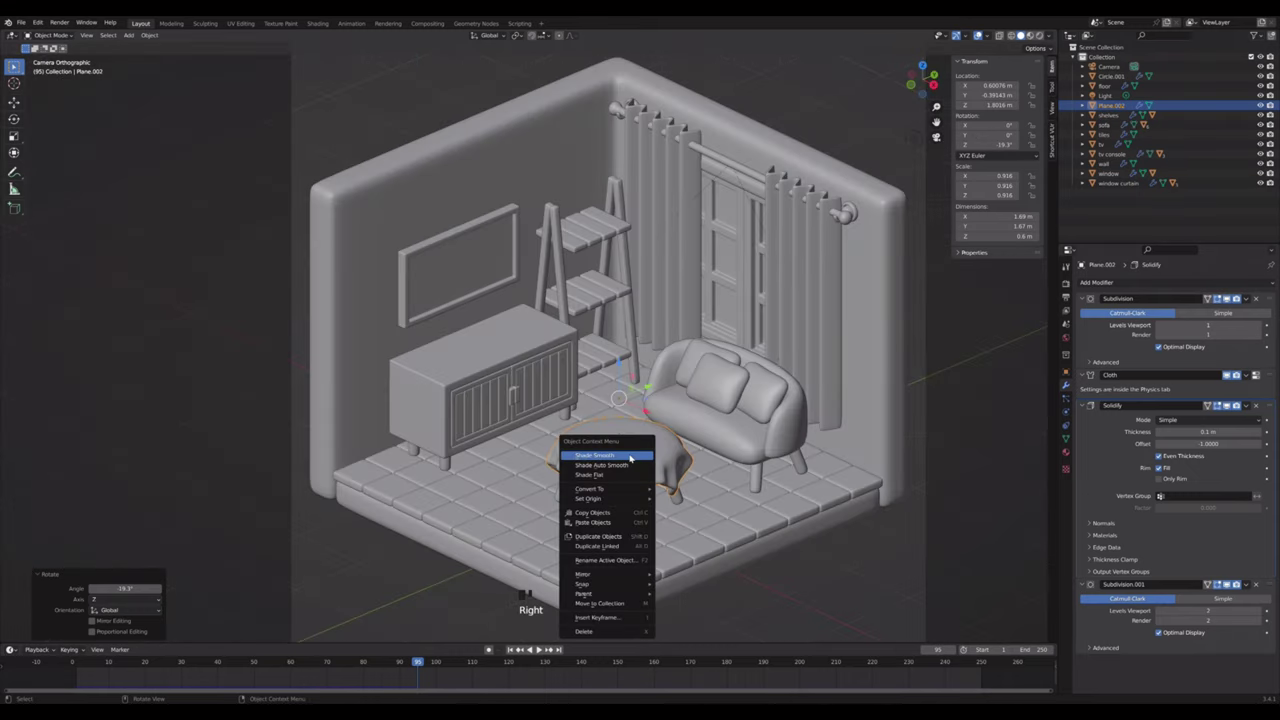
pyautogui.rightClick(1231, 372)
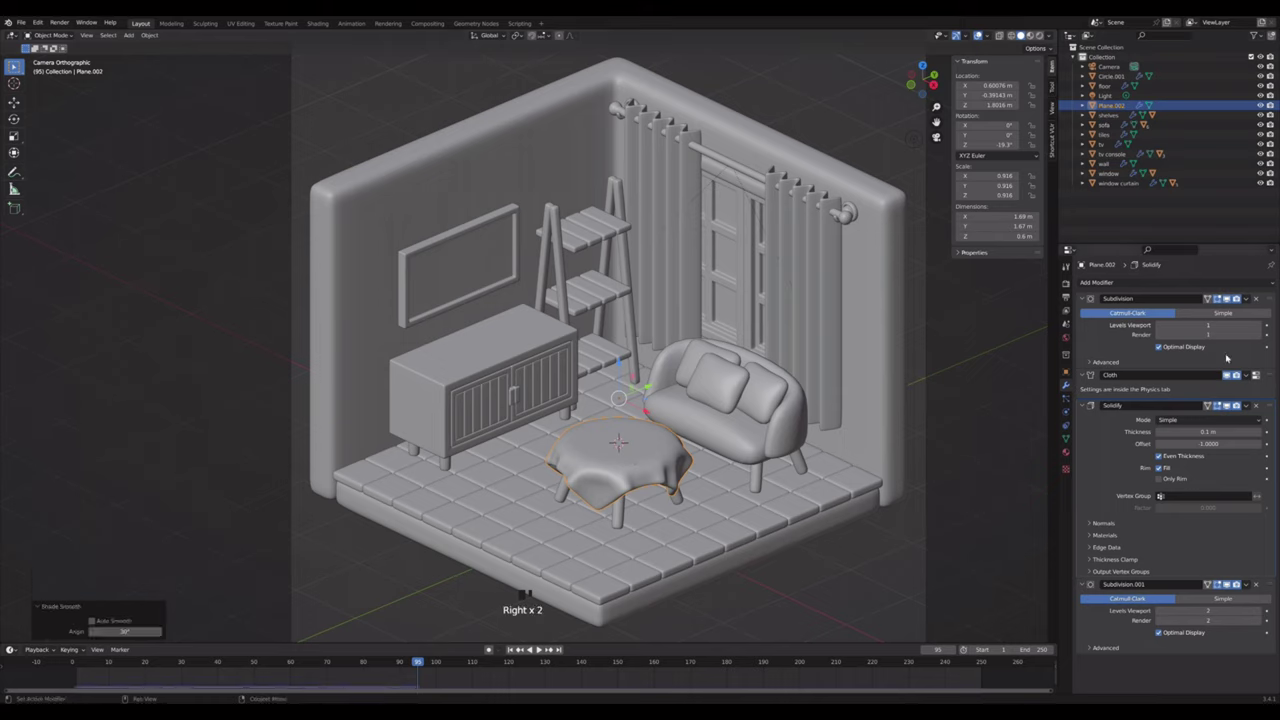
pyautogui.moveTo(1249, 300); pyautogui.dragTo(812, 582)
pyautogui.scroll(-3)
pyautogui.doubleClick(623, 453)
pyautogui.click(611, 498)
pyautogui.click(621, 507)
pyautogui.click(620, 495)
pyautogui.press('ctrl+p')
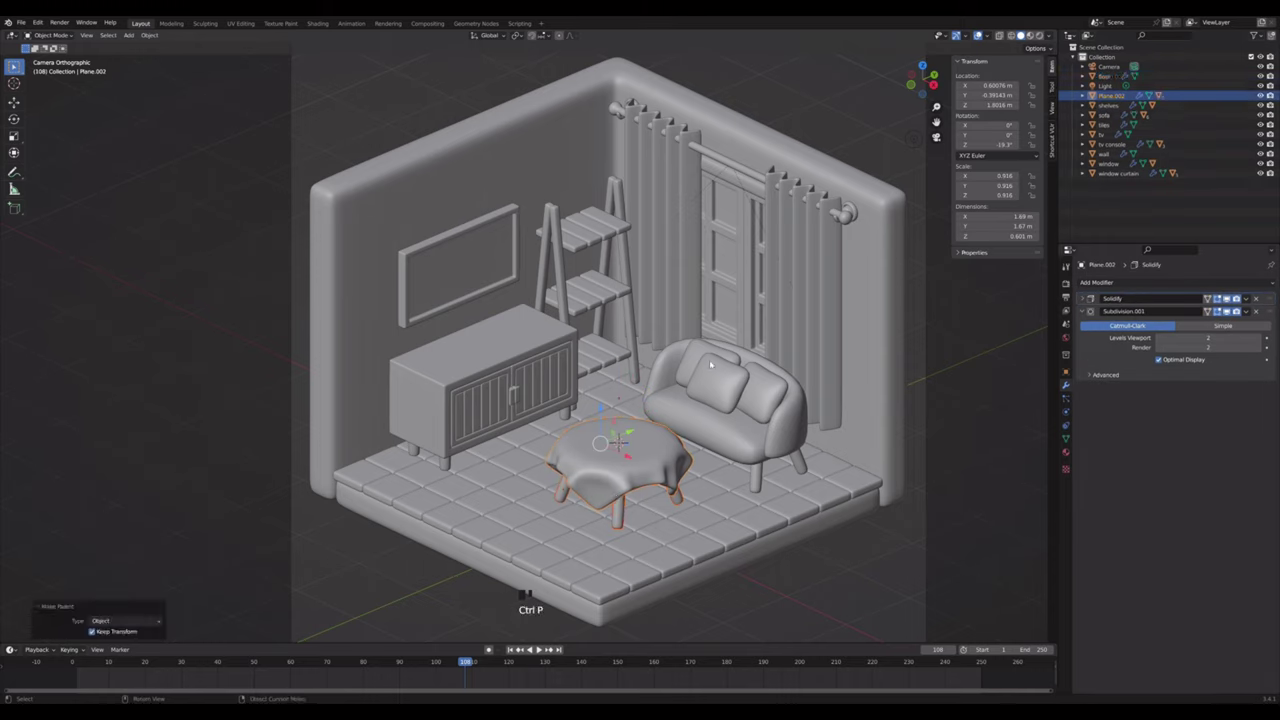